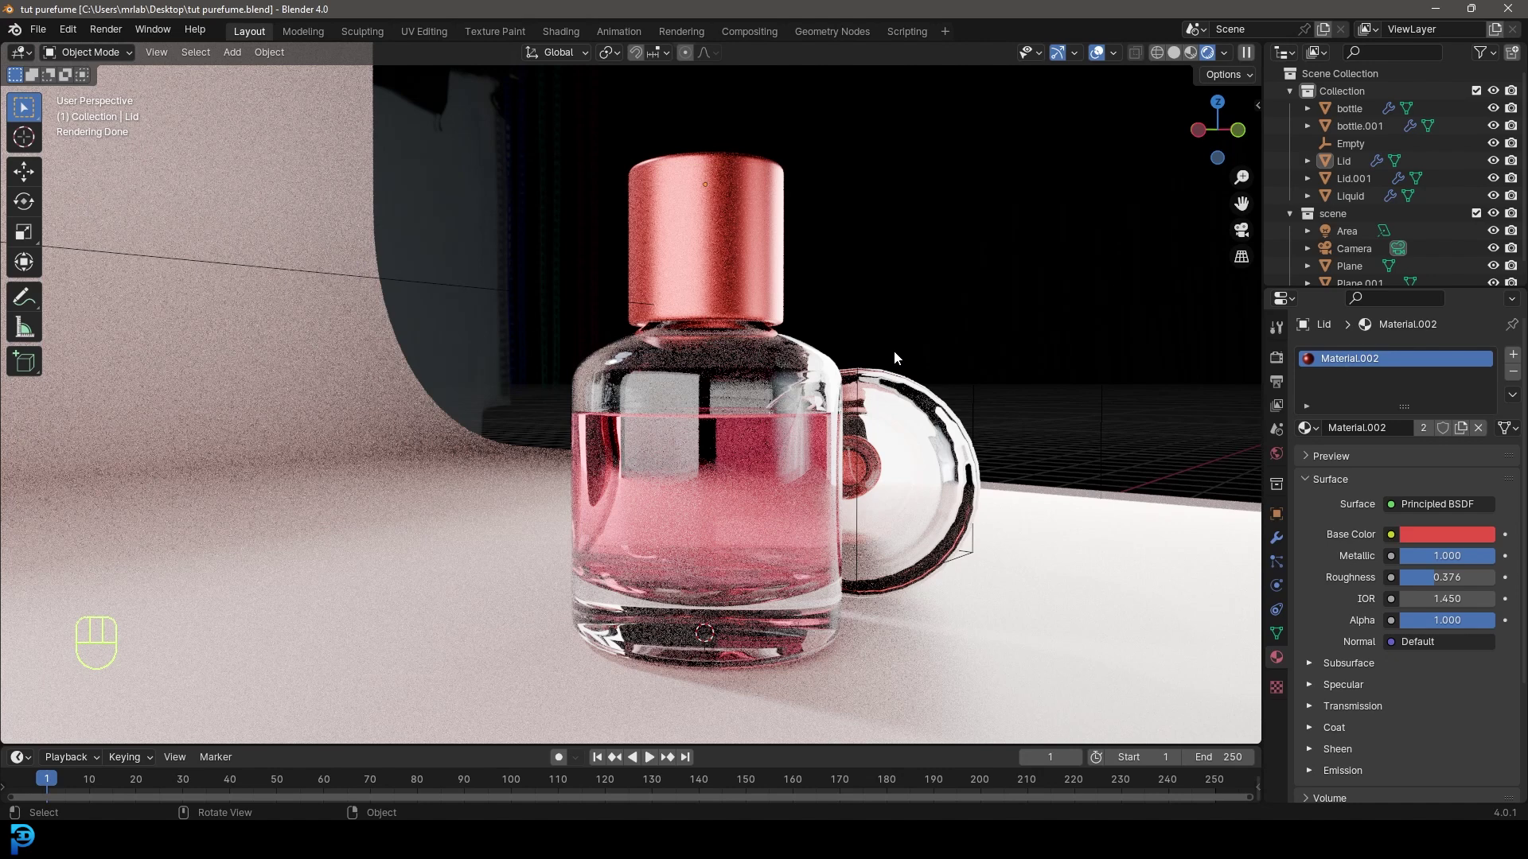
Start a fresh General scene with only the default cube, camera and light.
key("z")
left_click_drag(394, 477, 846, 141)
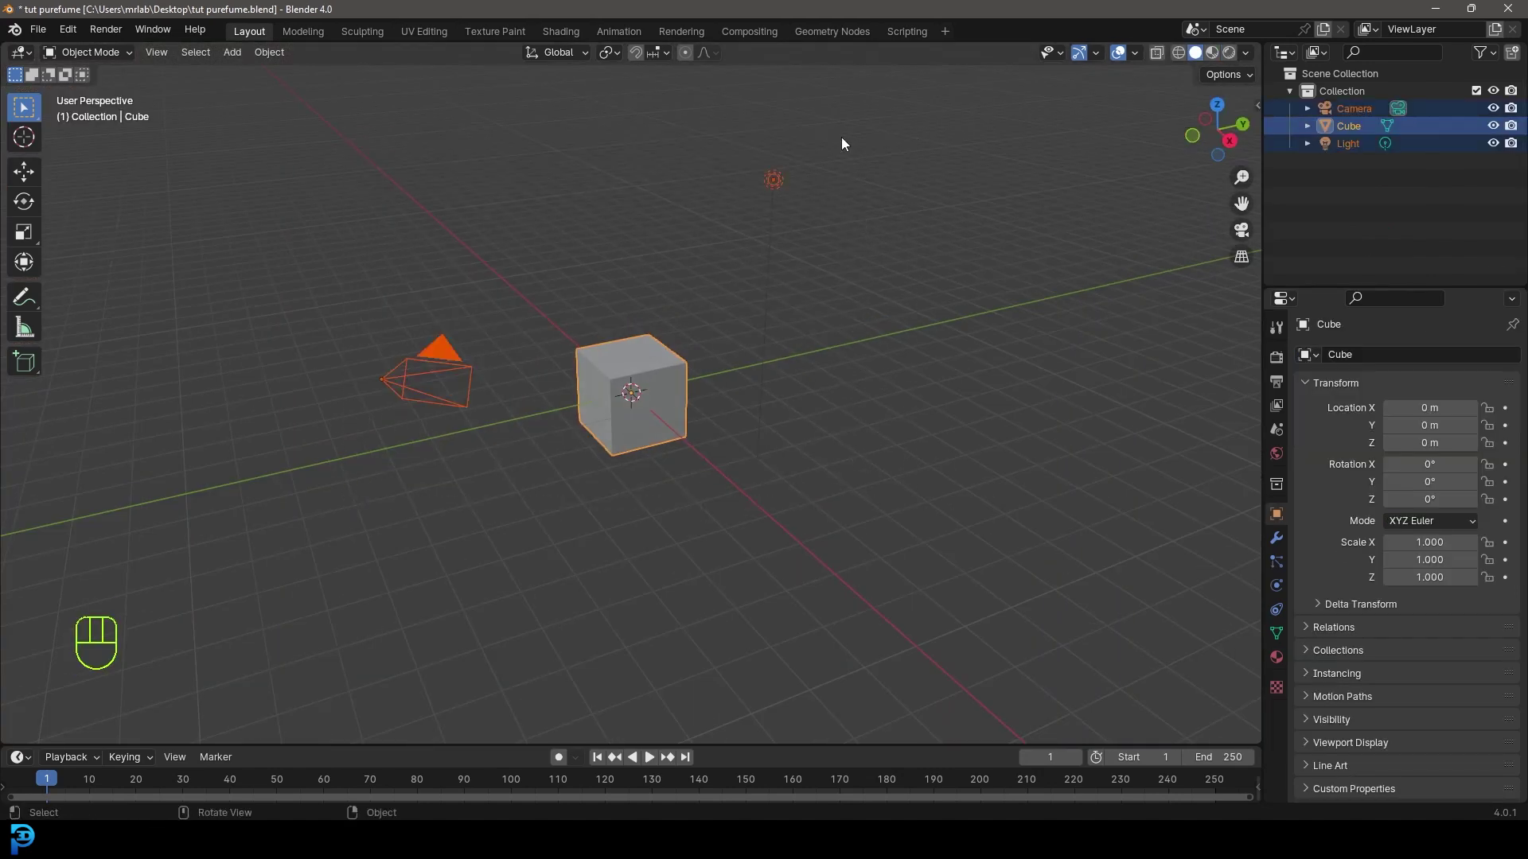
Delete the default cube and add a cylinder in its place.
key("Delete")
middle_click(610, 377)
key("shift+a")
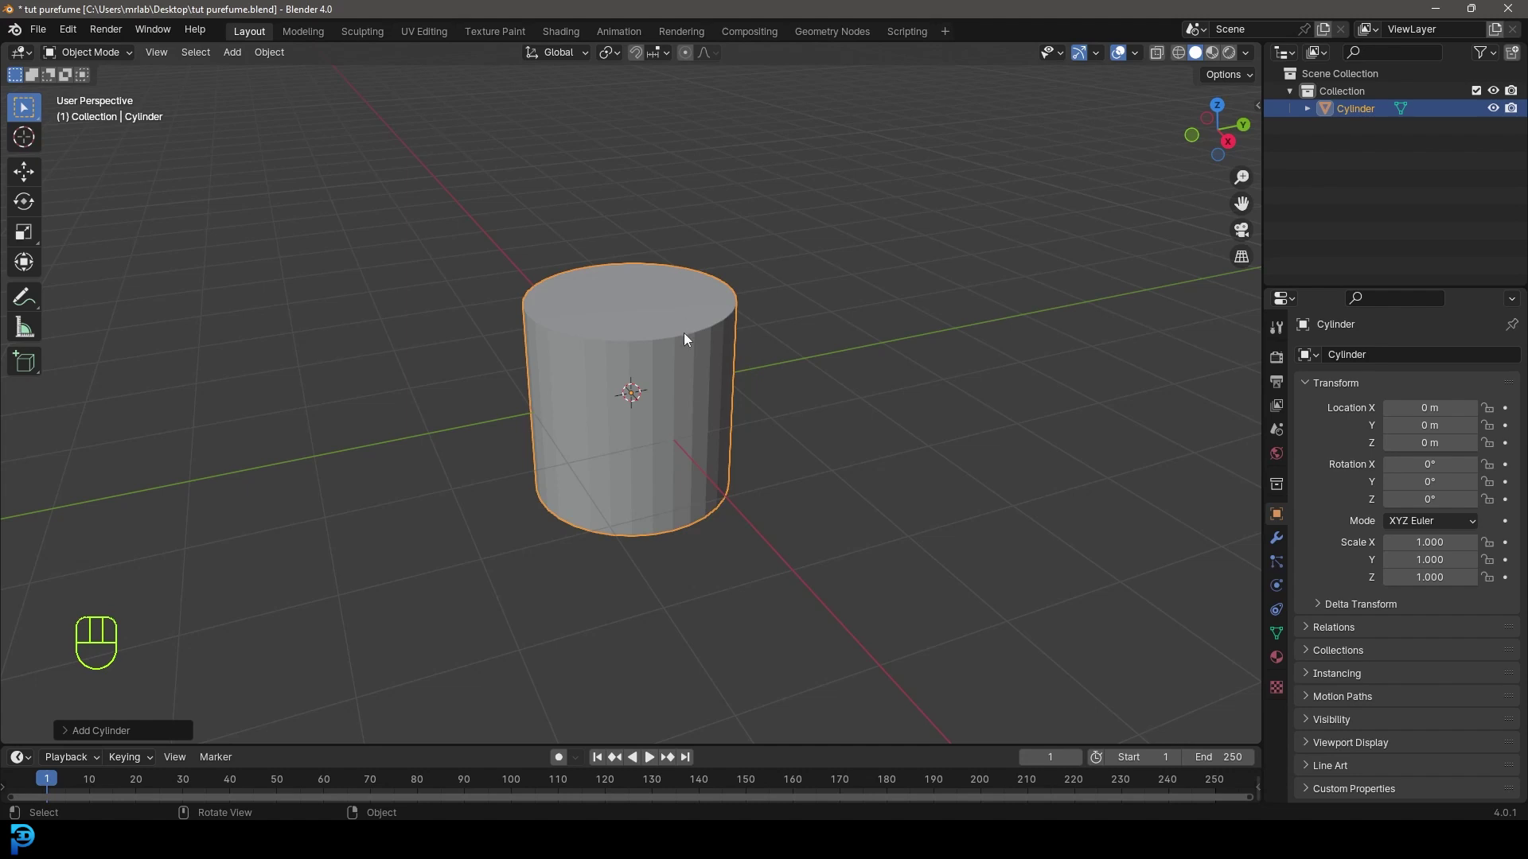
middle_click(642, 358)
Enter Edit Mode on the cylinder in face select, undoing a stray extrude of the top face.
key("Tab")
key("alt+a")
key("e")
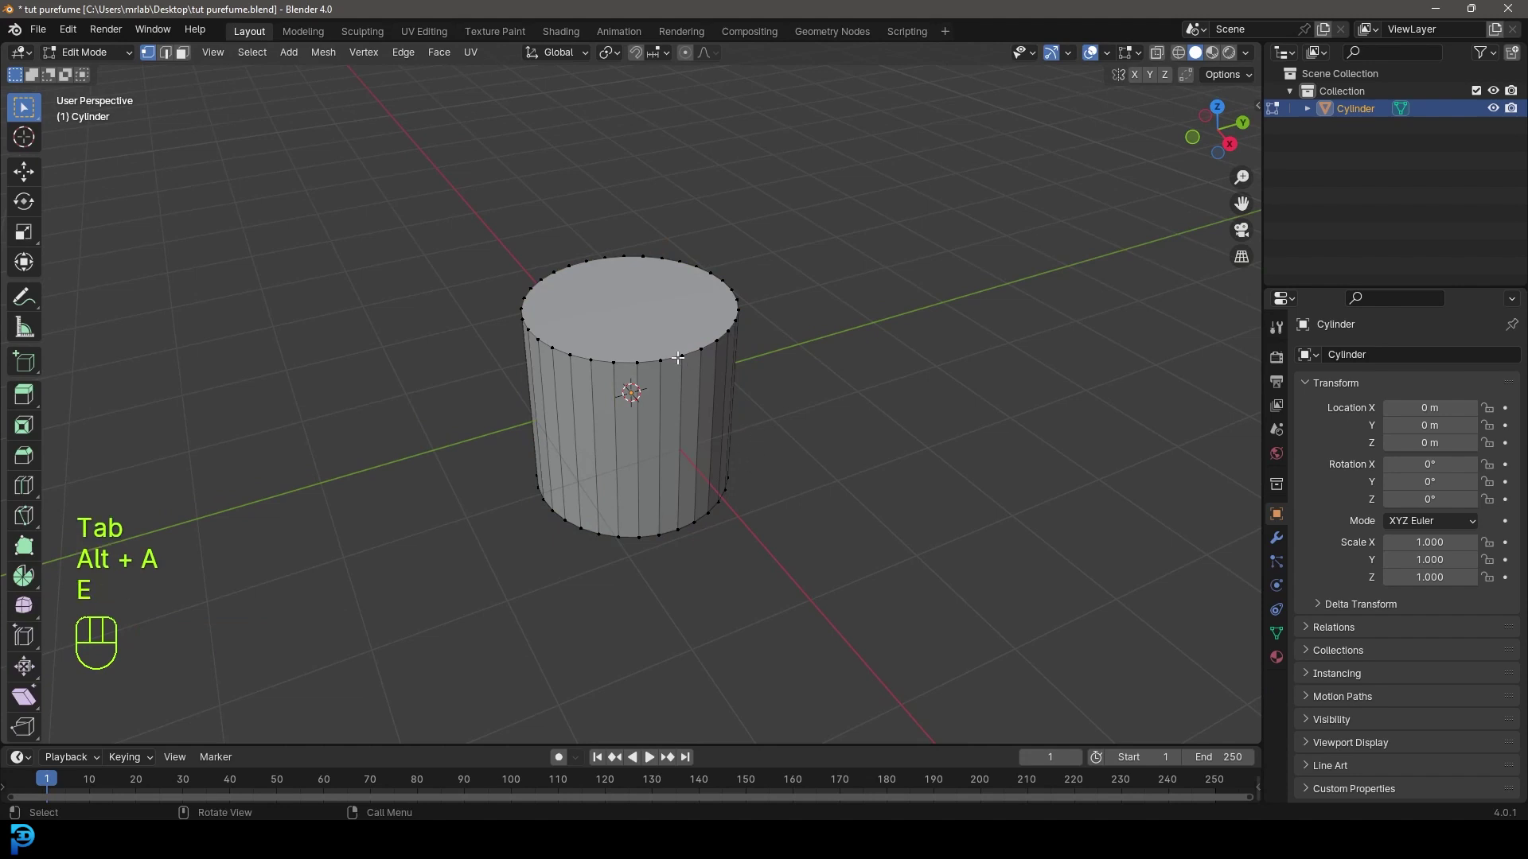
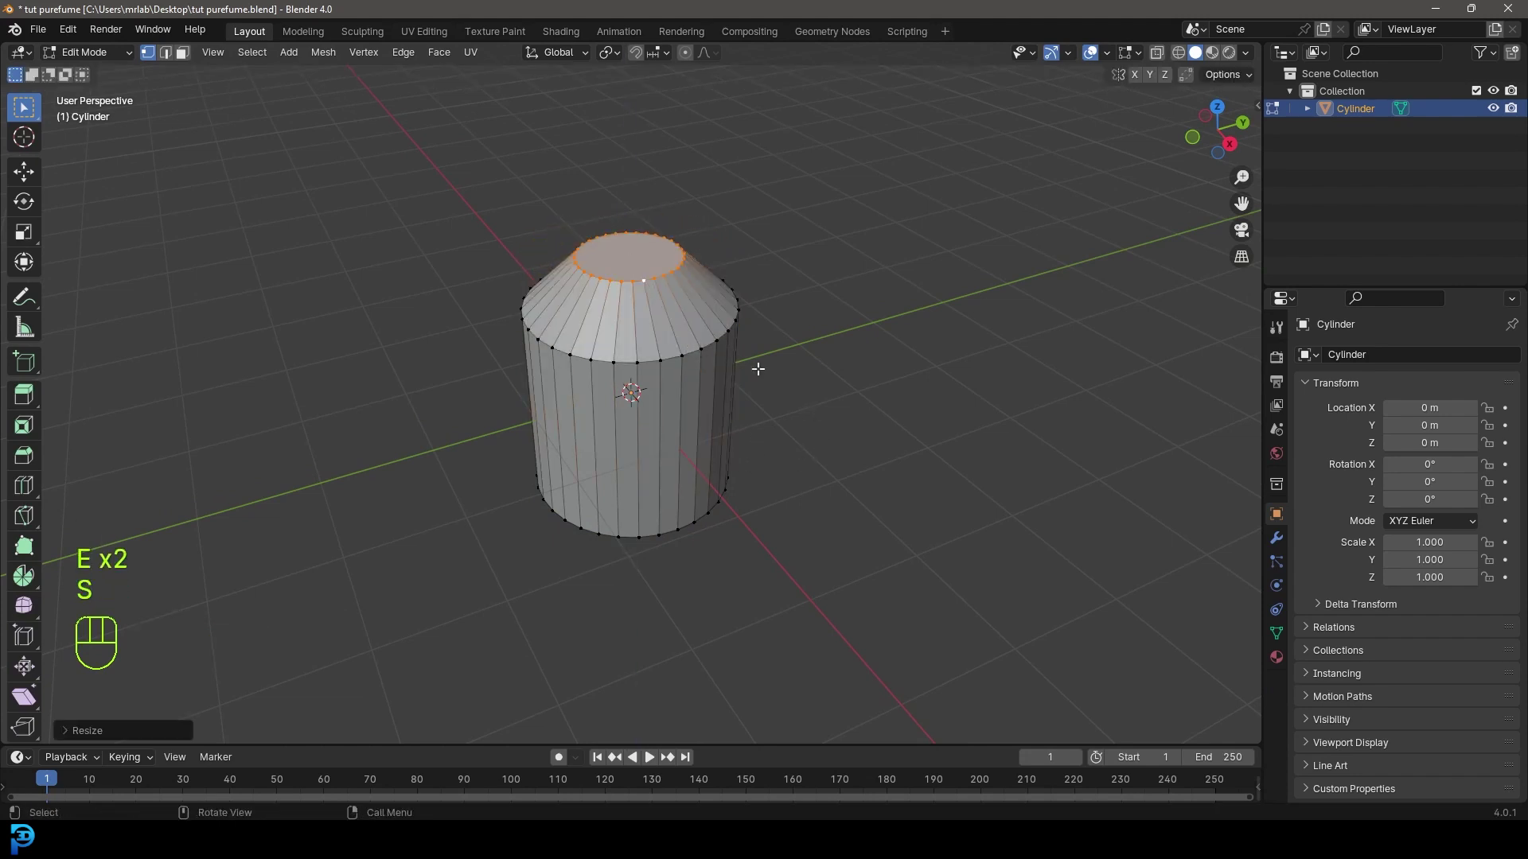
key("ctrl+z")
key("ctrl+z")
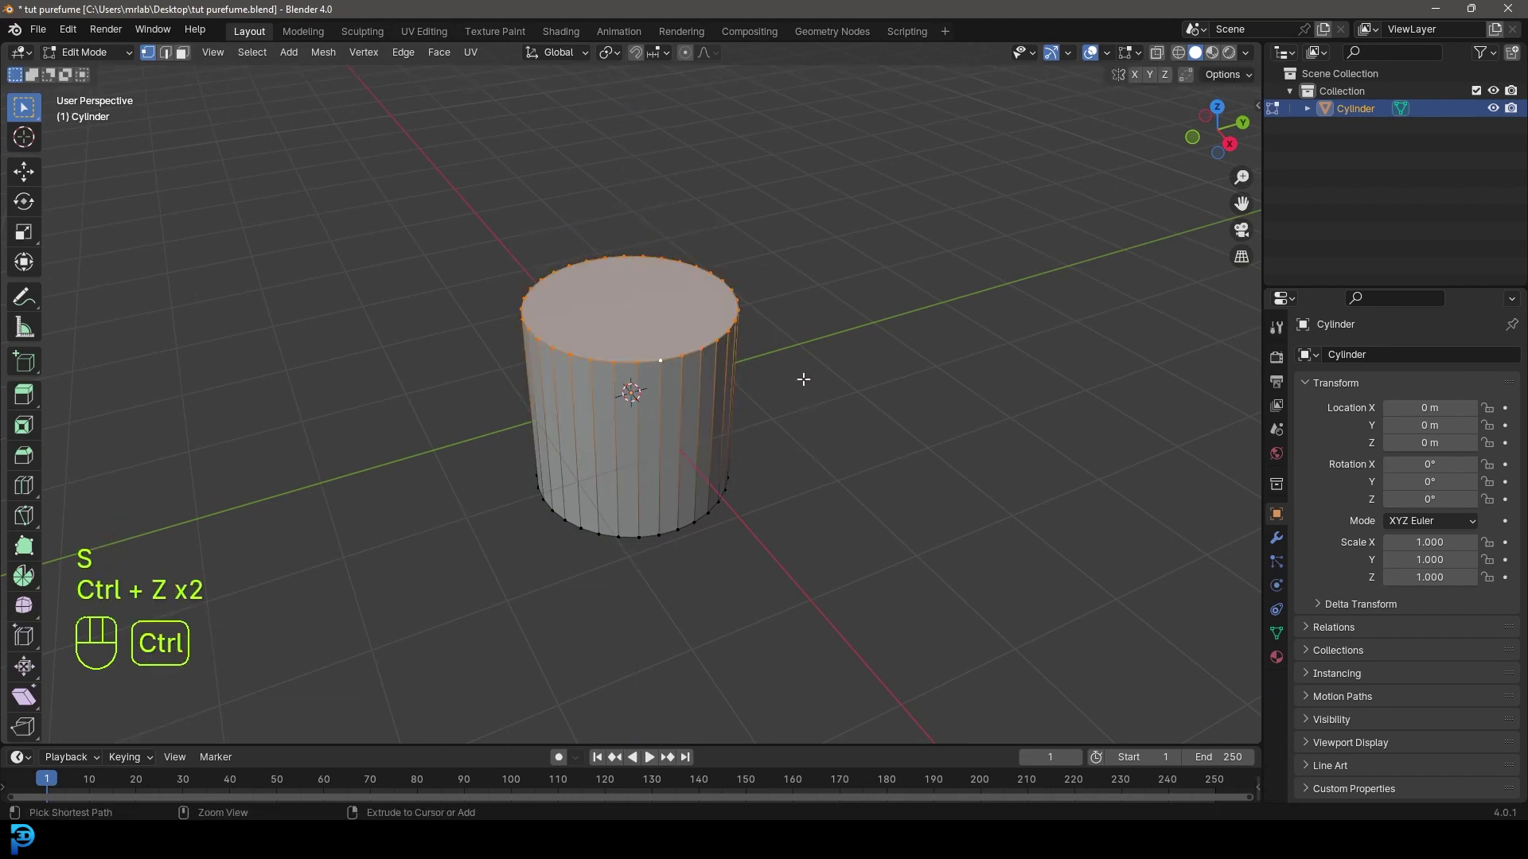
key("Tab")
key("Tab")
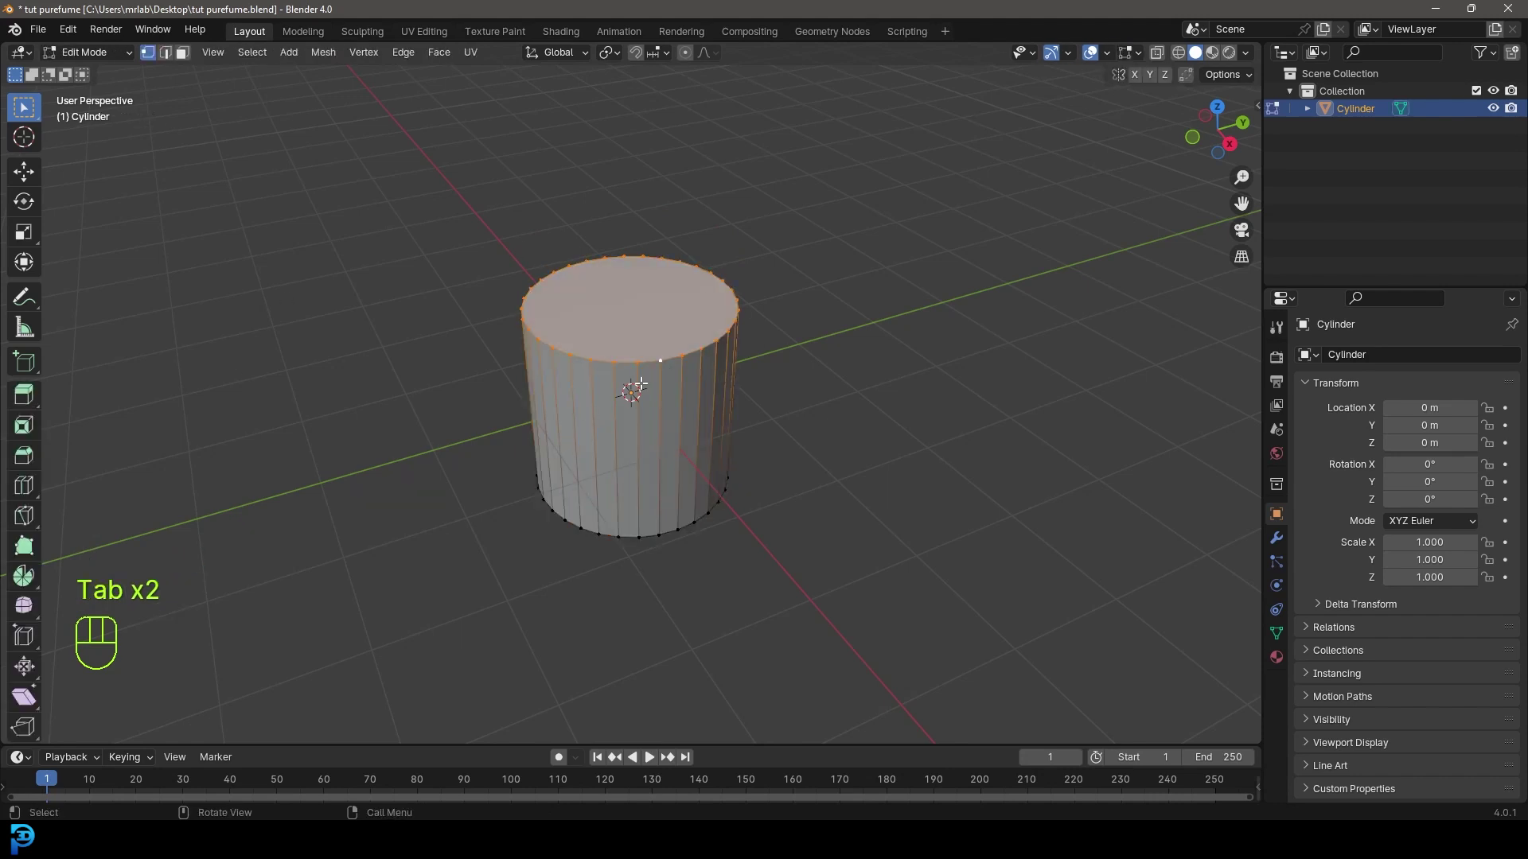
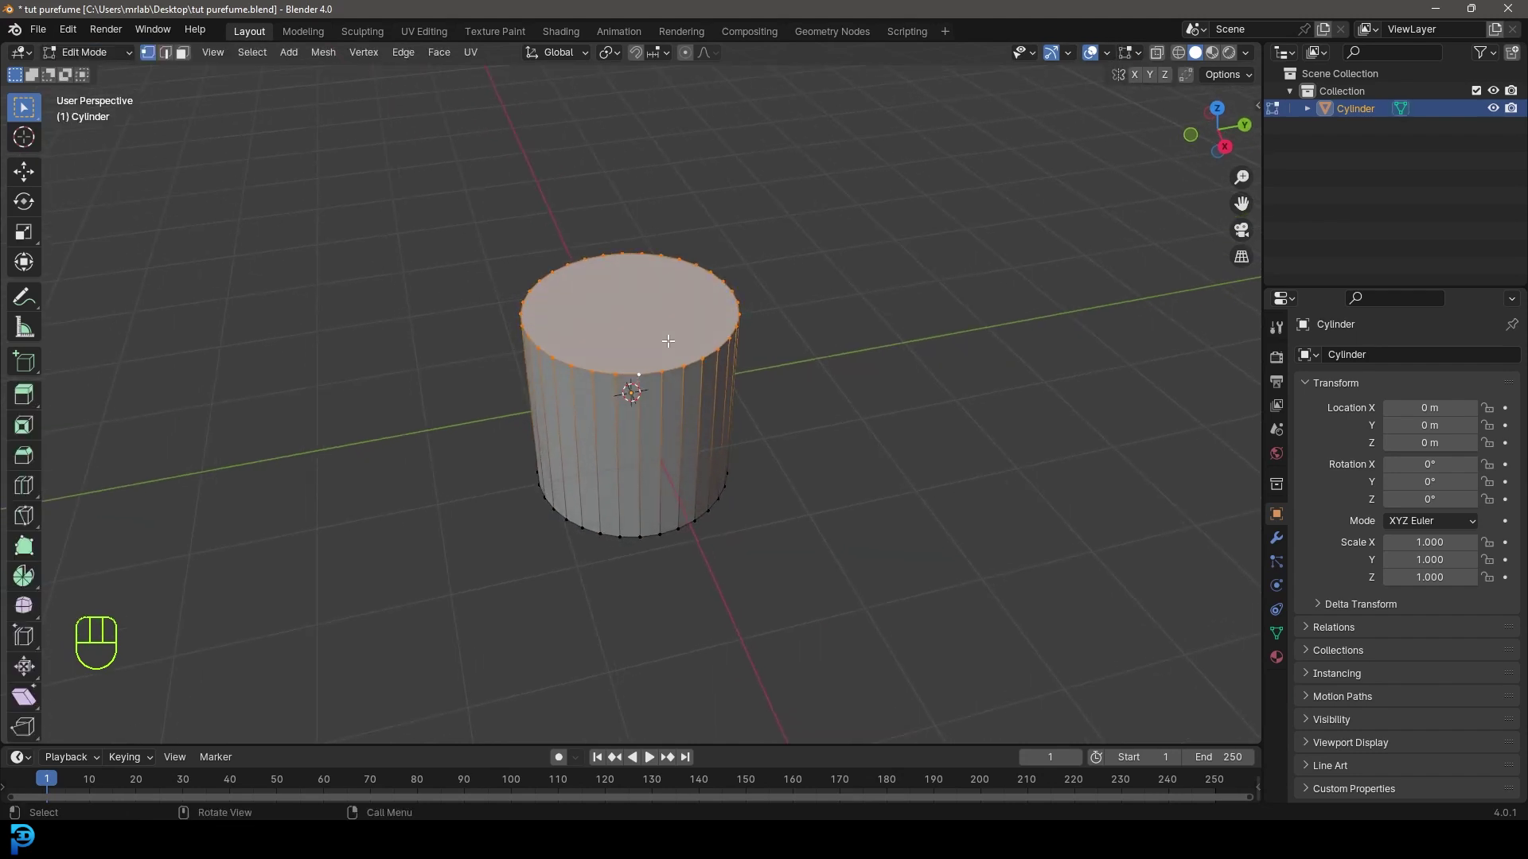
In top view with X-ray on, select a single vertical edge on the cylinder's left side.
key("KP_7")
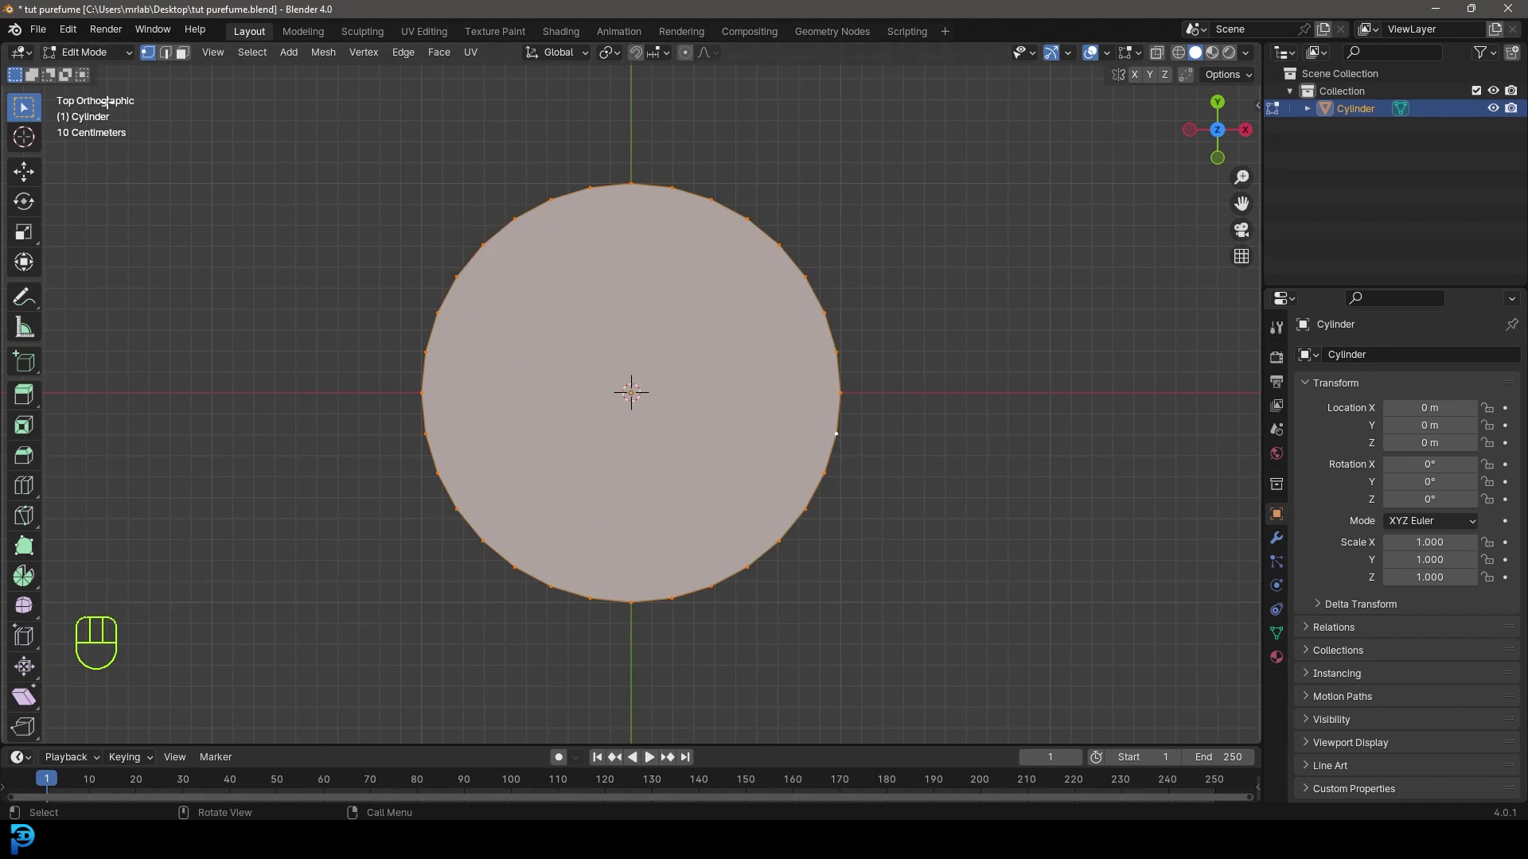
left_click_drag(207, 58, 467, 309)
key("z")
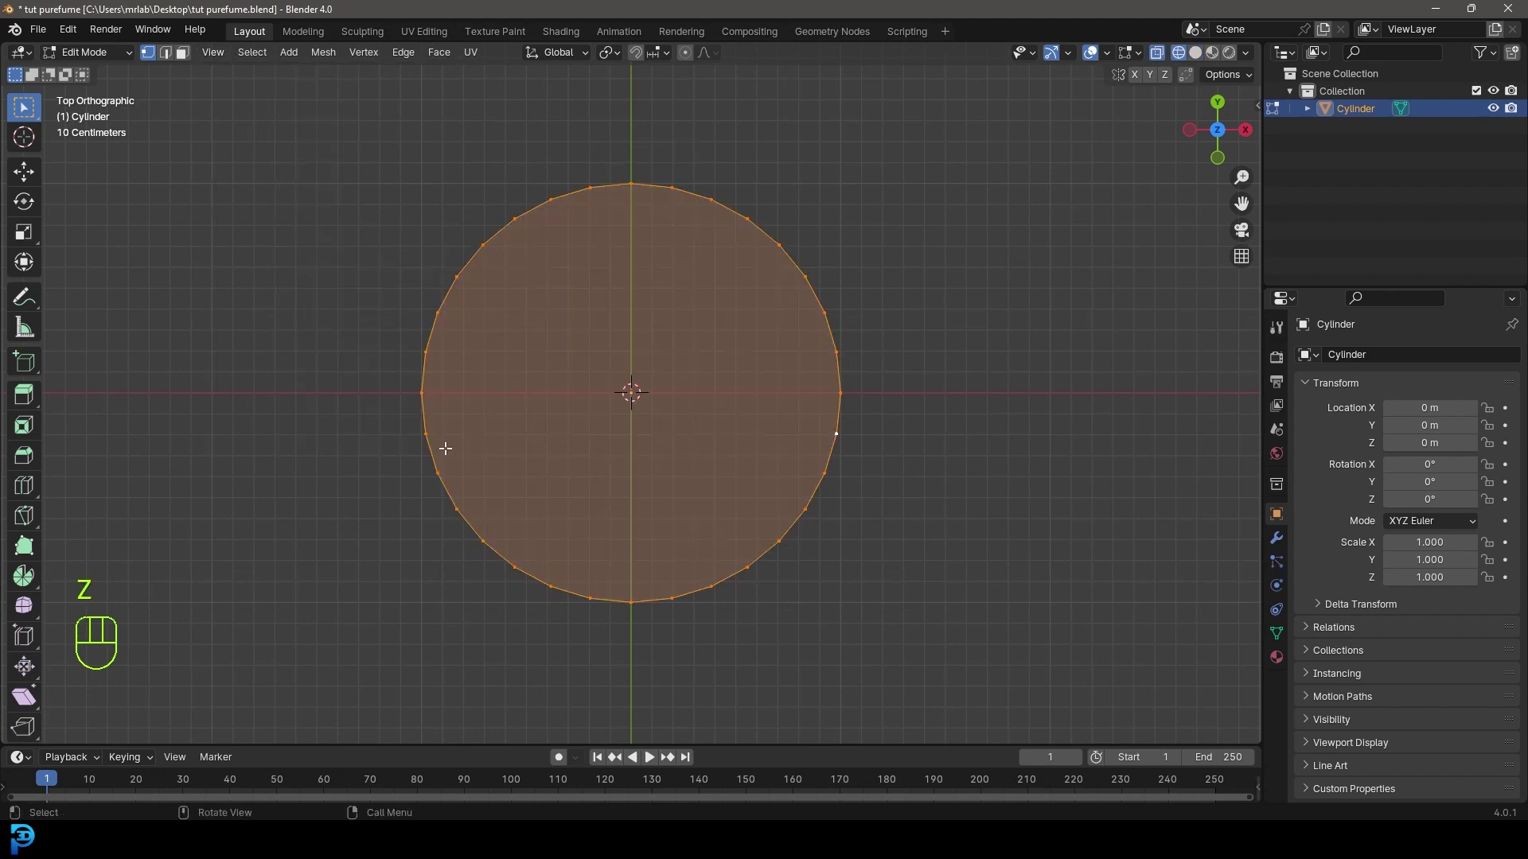
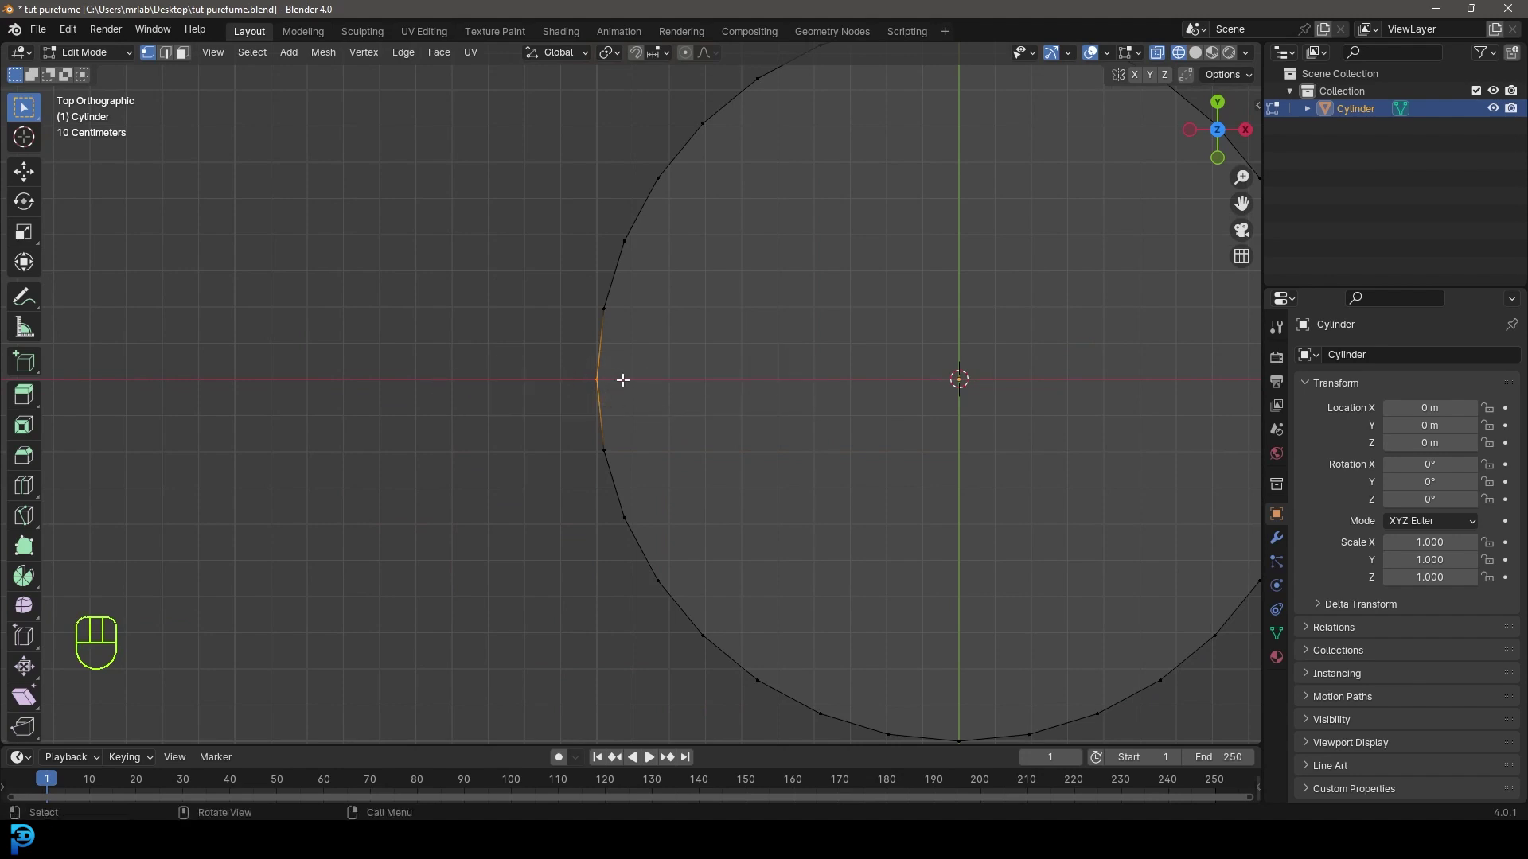
left_click_drag(628, 407, 774, 285)
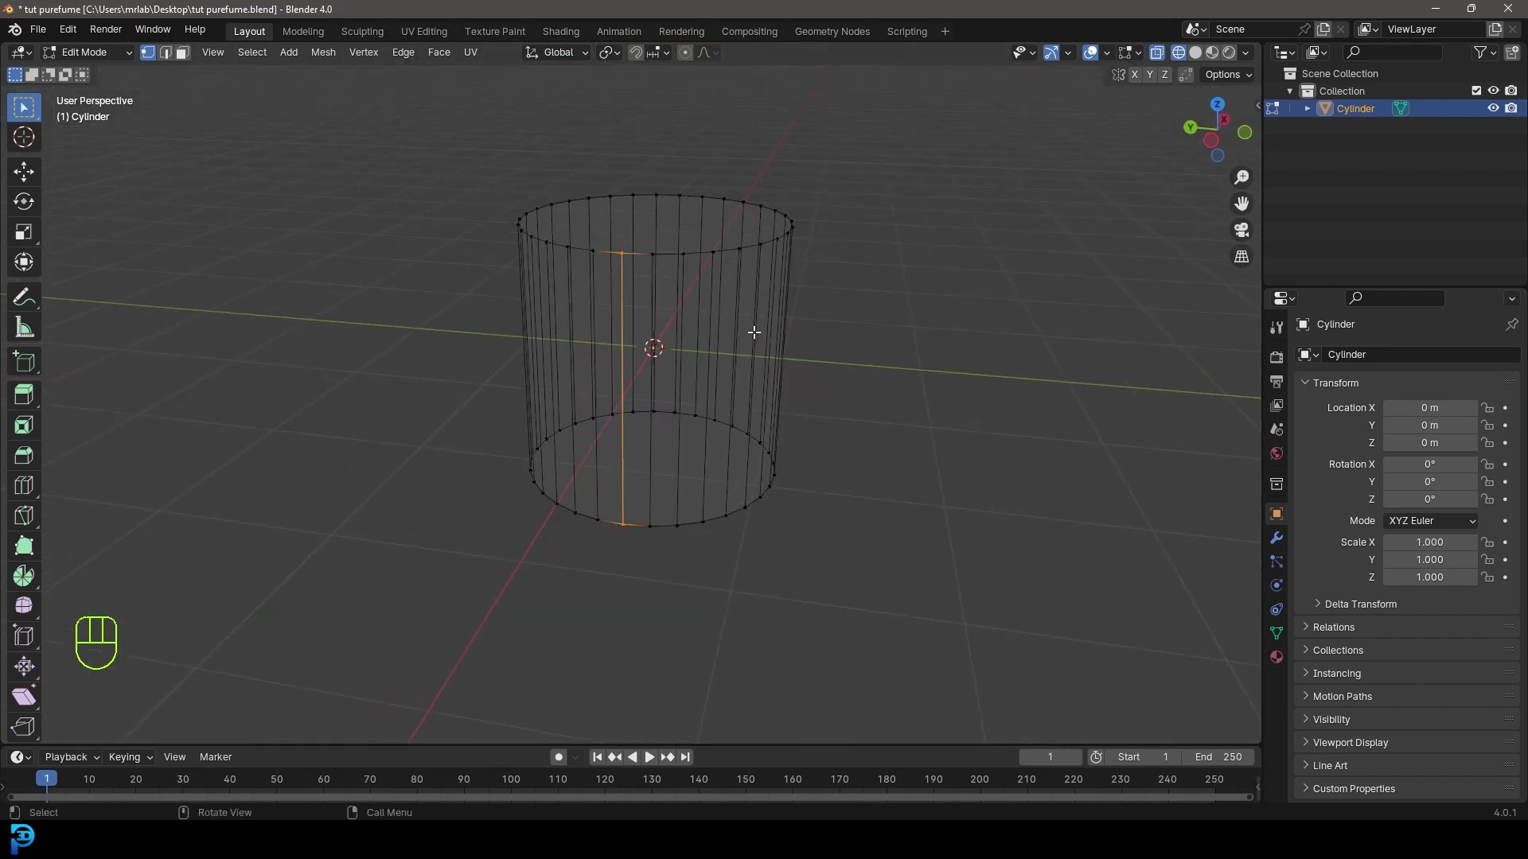
left_click_drag(755, 341, 690, 325)
key("KP_7")
left_click_drag(700, 401, 611, 417)
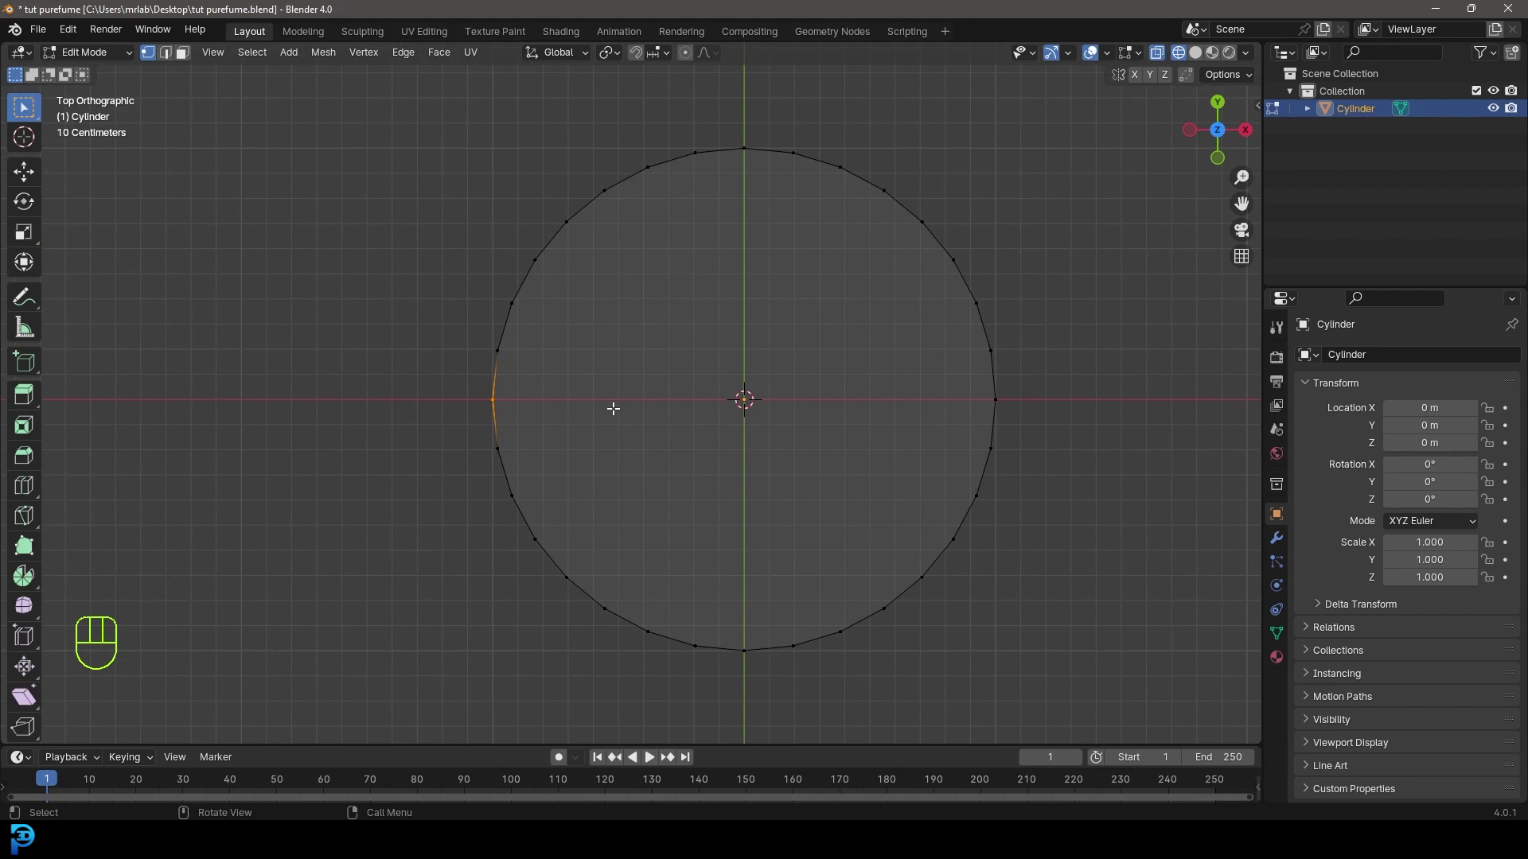
Invert the selection and delete everything except that one vertical edge.
key("ctrl+i")
left_click_drag(573, 529, 694, 416)
left_click_drag(640, 378, 640, 281)
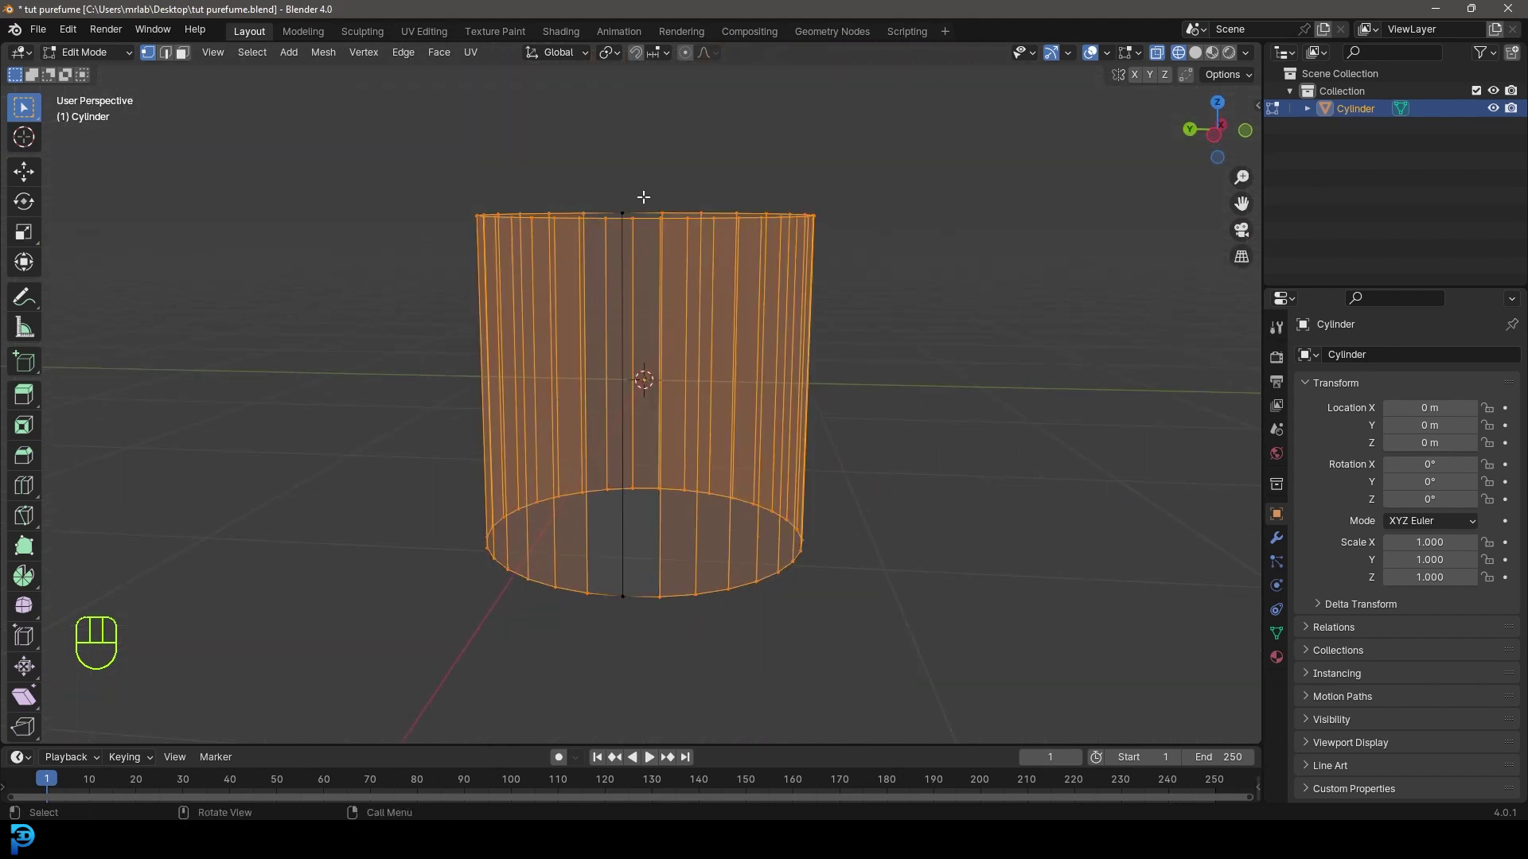
key("x")
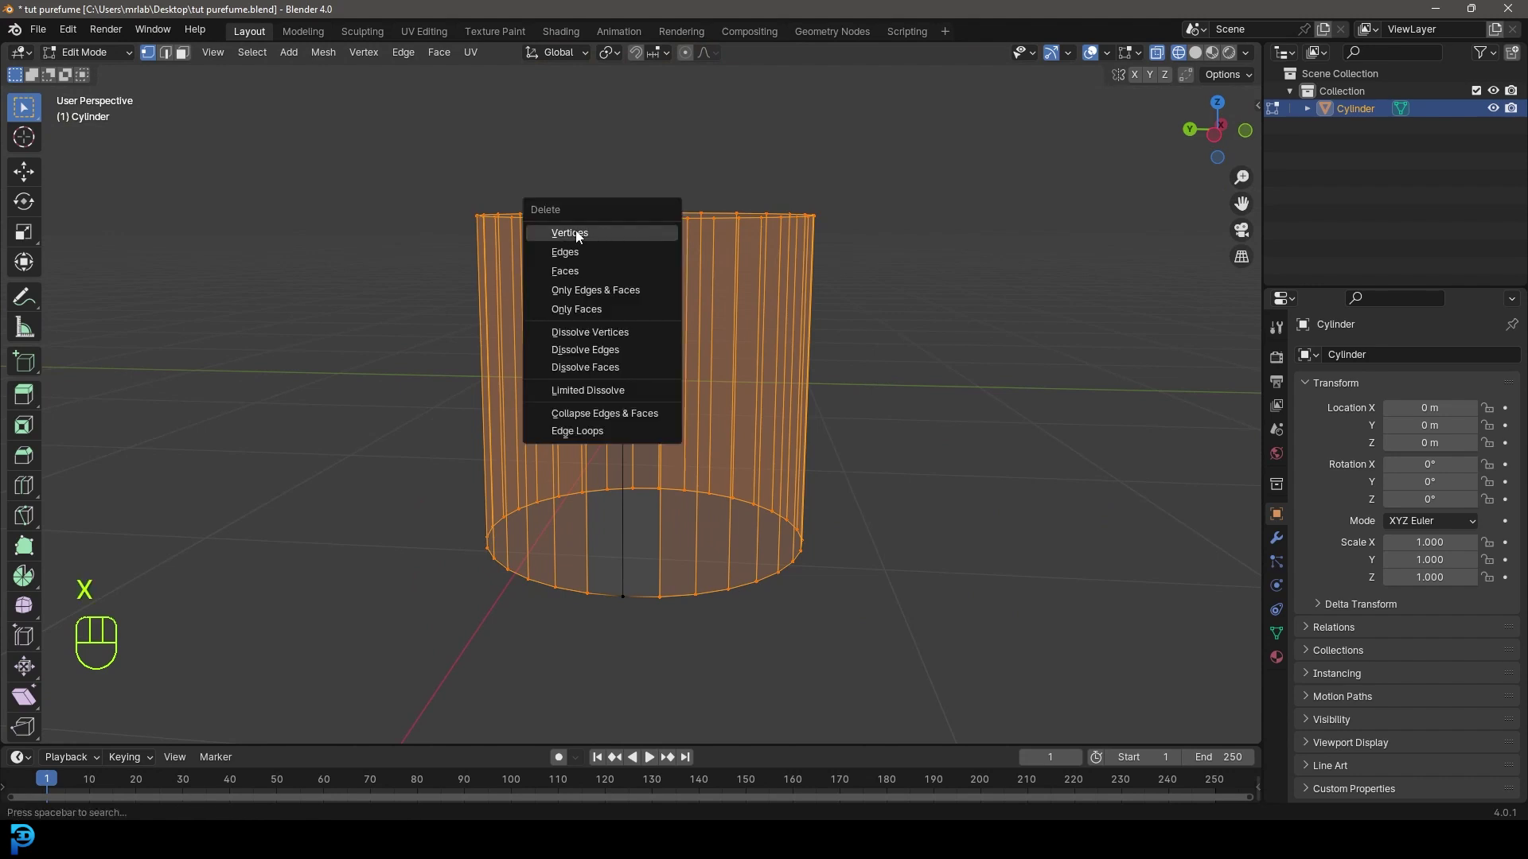
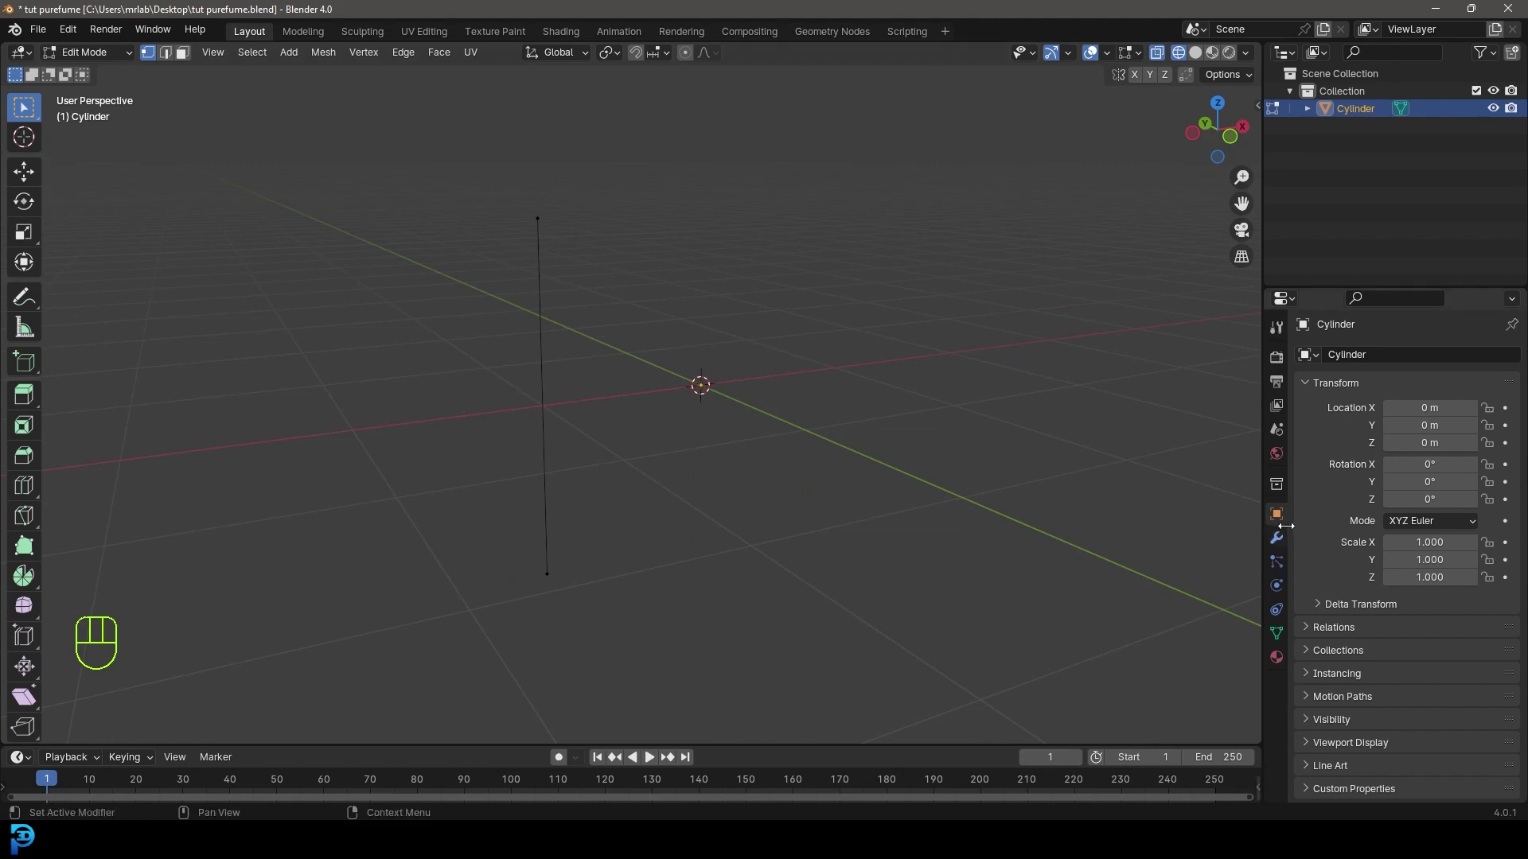
Add a Screw modifier so the lone edge revolves into a hollow tube, viewed in wireframe.
left_click(1285, 538)
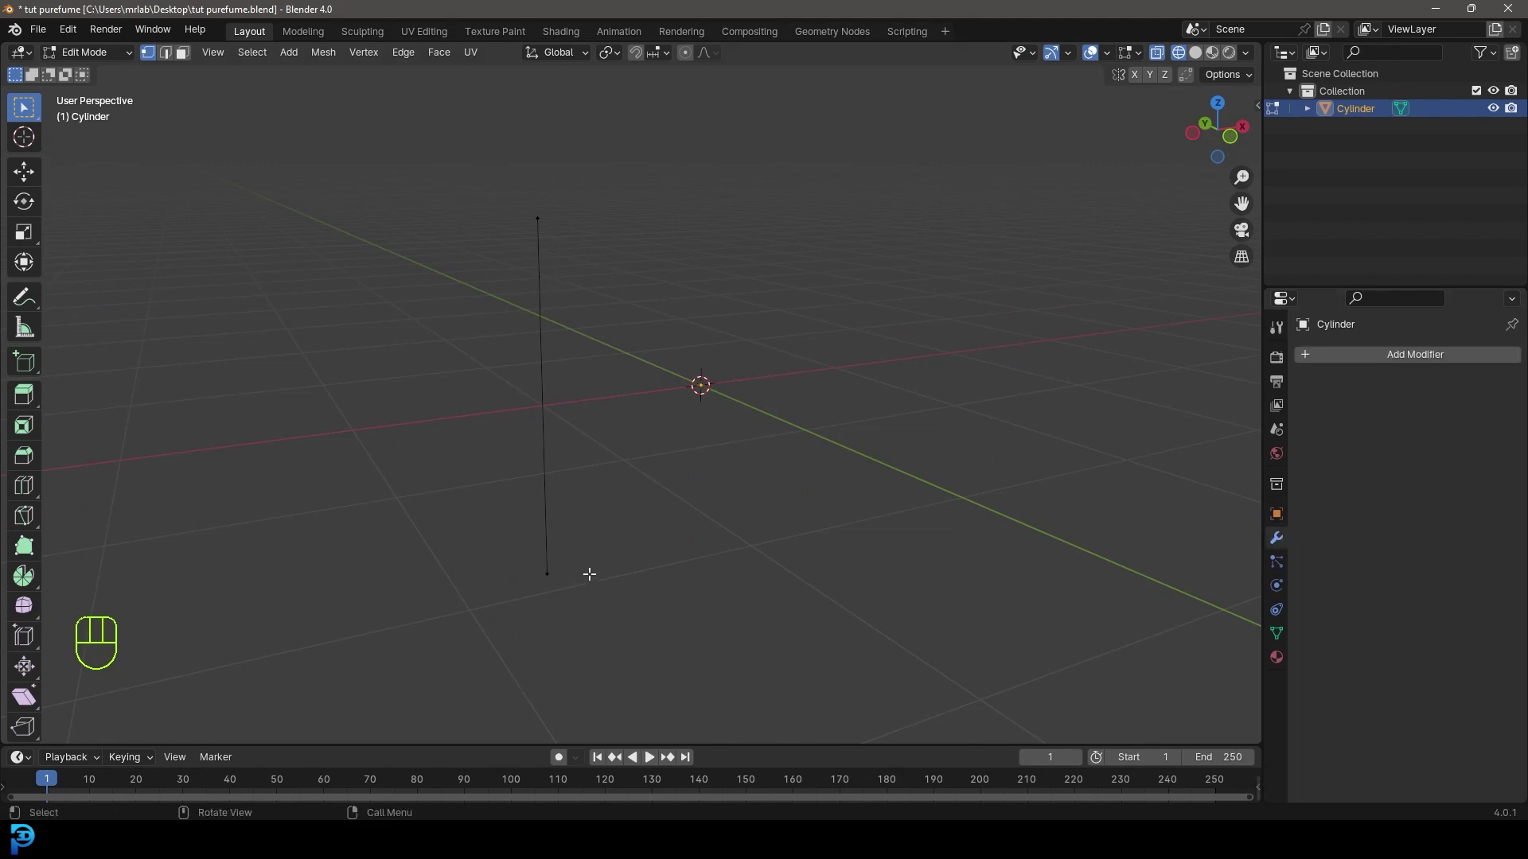
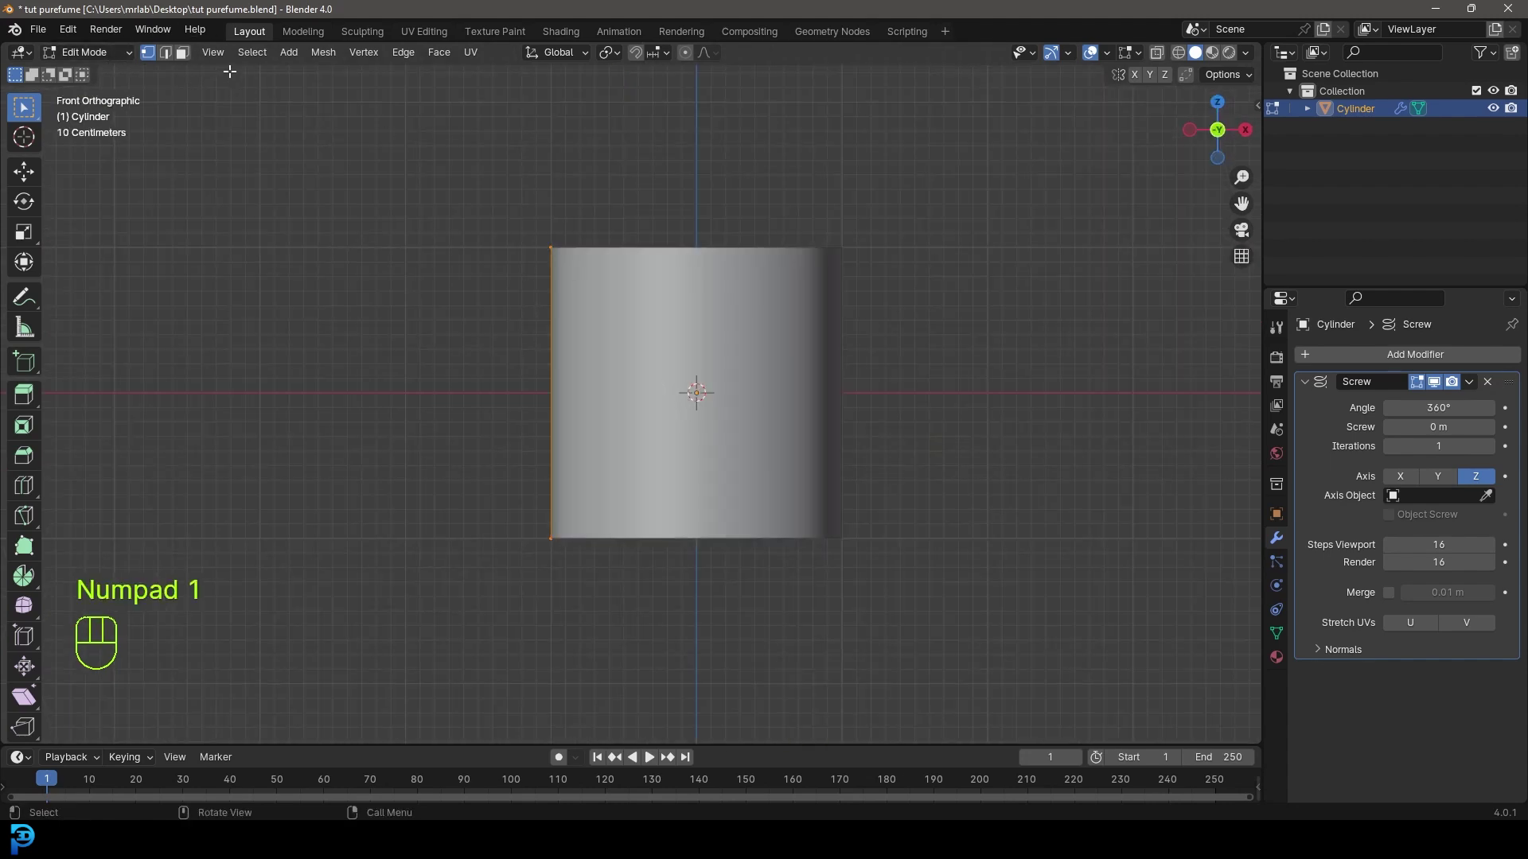
left_click_drag(216, 58, 175, 27)
left_click_drag(210, 58, 932, 453)
key("z")
left_click_drag(569, 603, 546, 608)
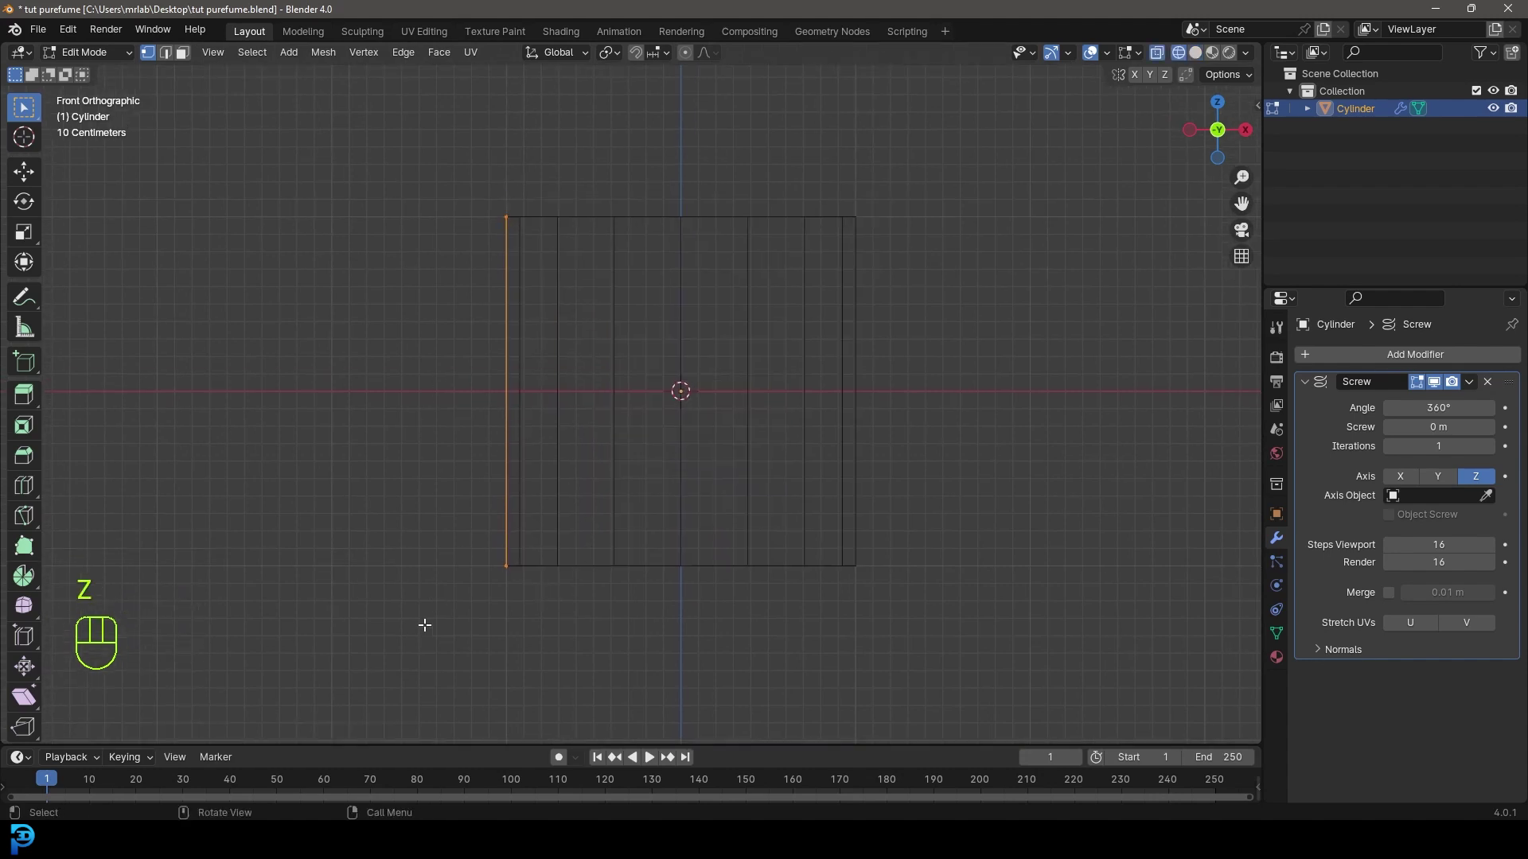
Raise the edge's bottom vertex along Z to shorten the tube wall.
left_click(569, 541)
key("g")
key("z")
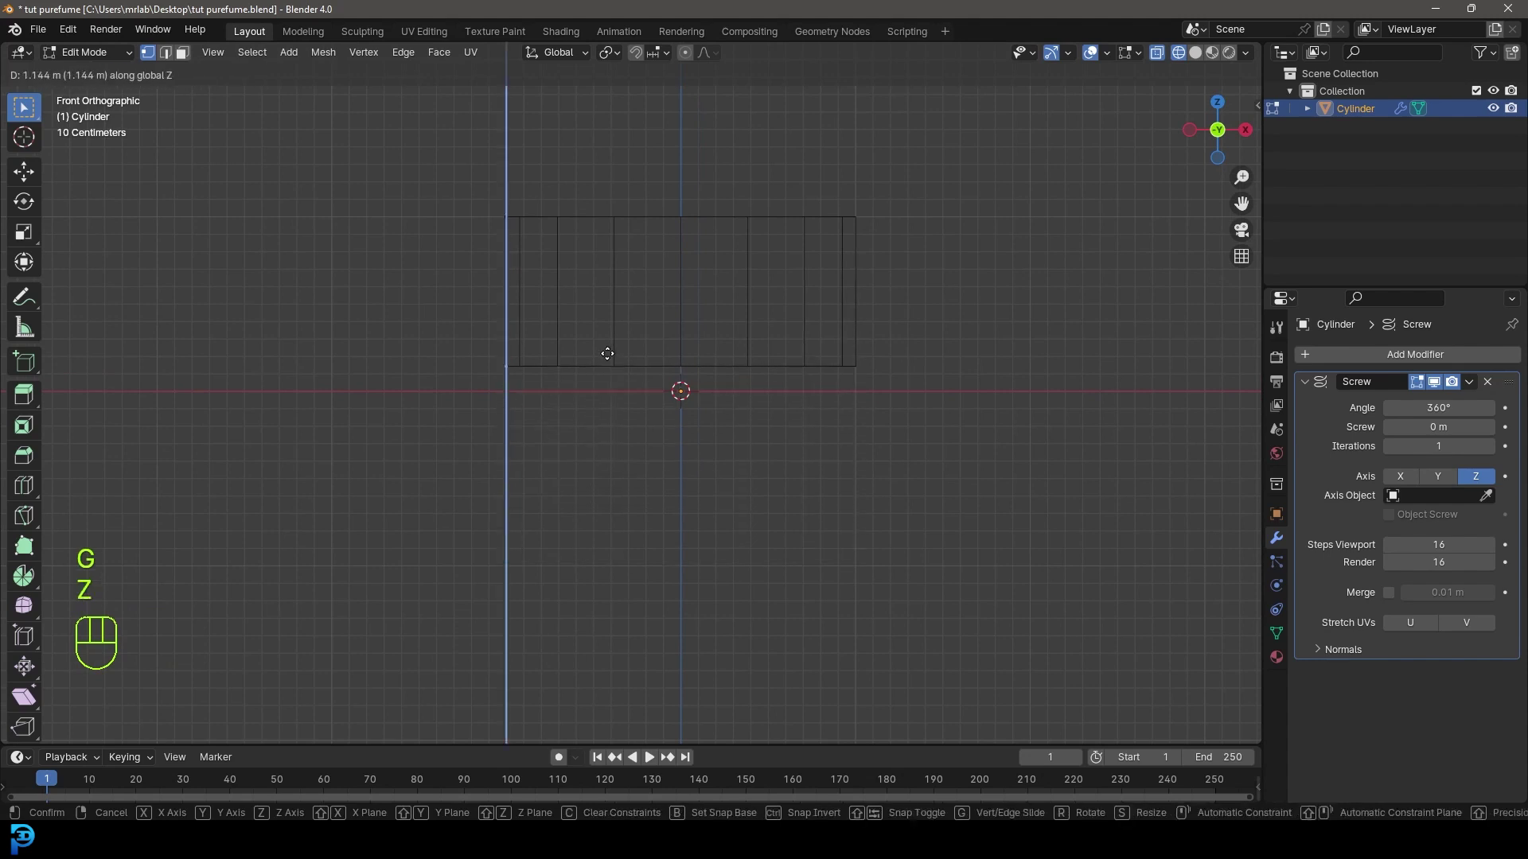
left_click(613, 351)
key("z")
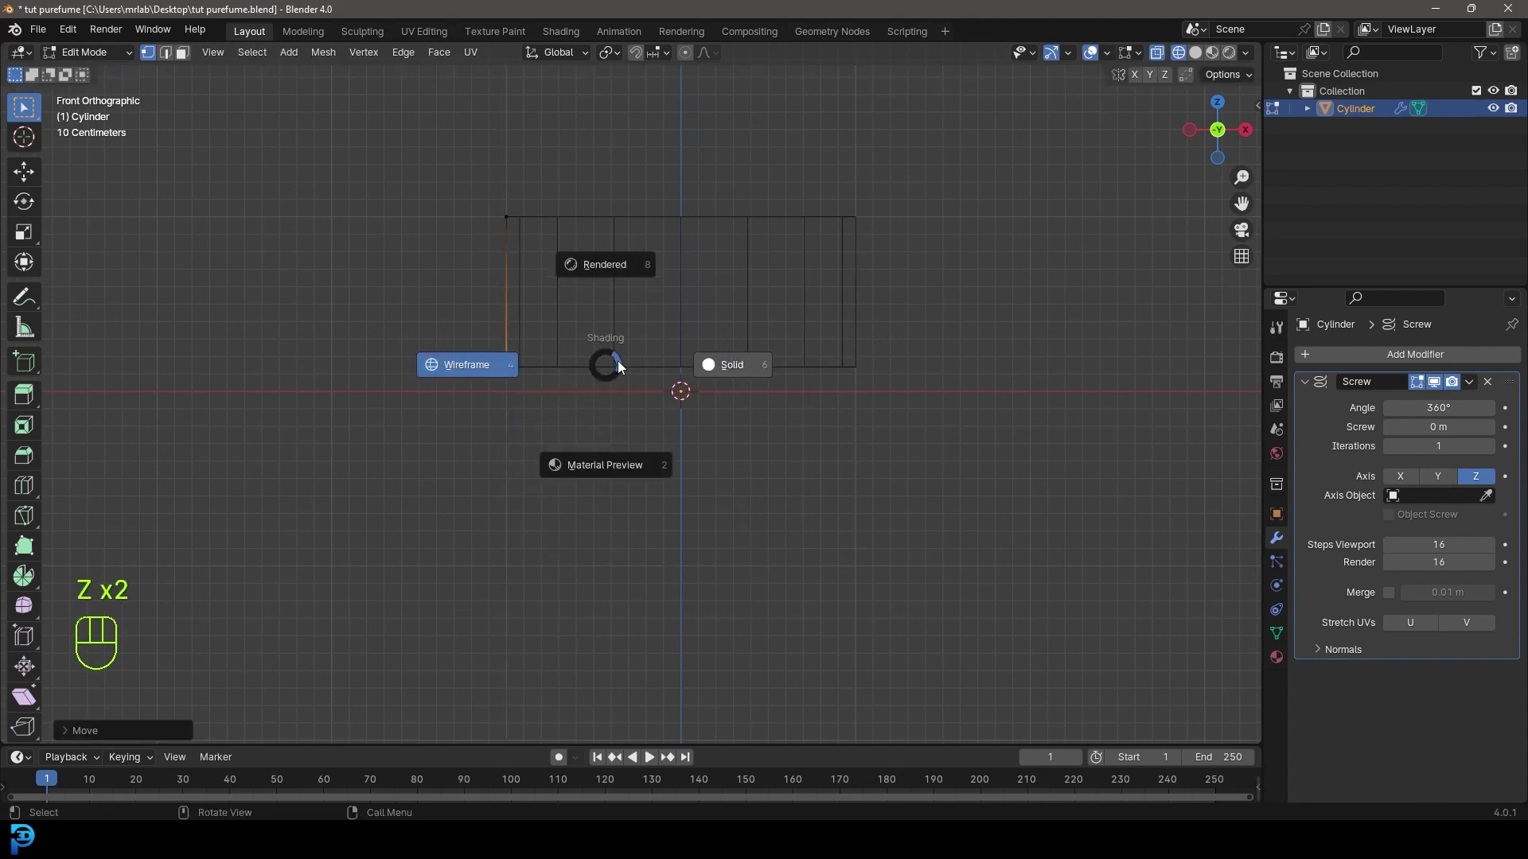
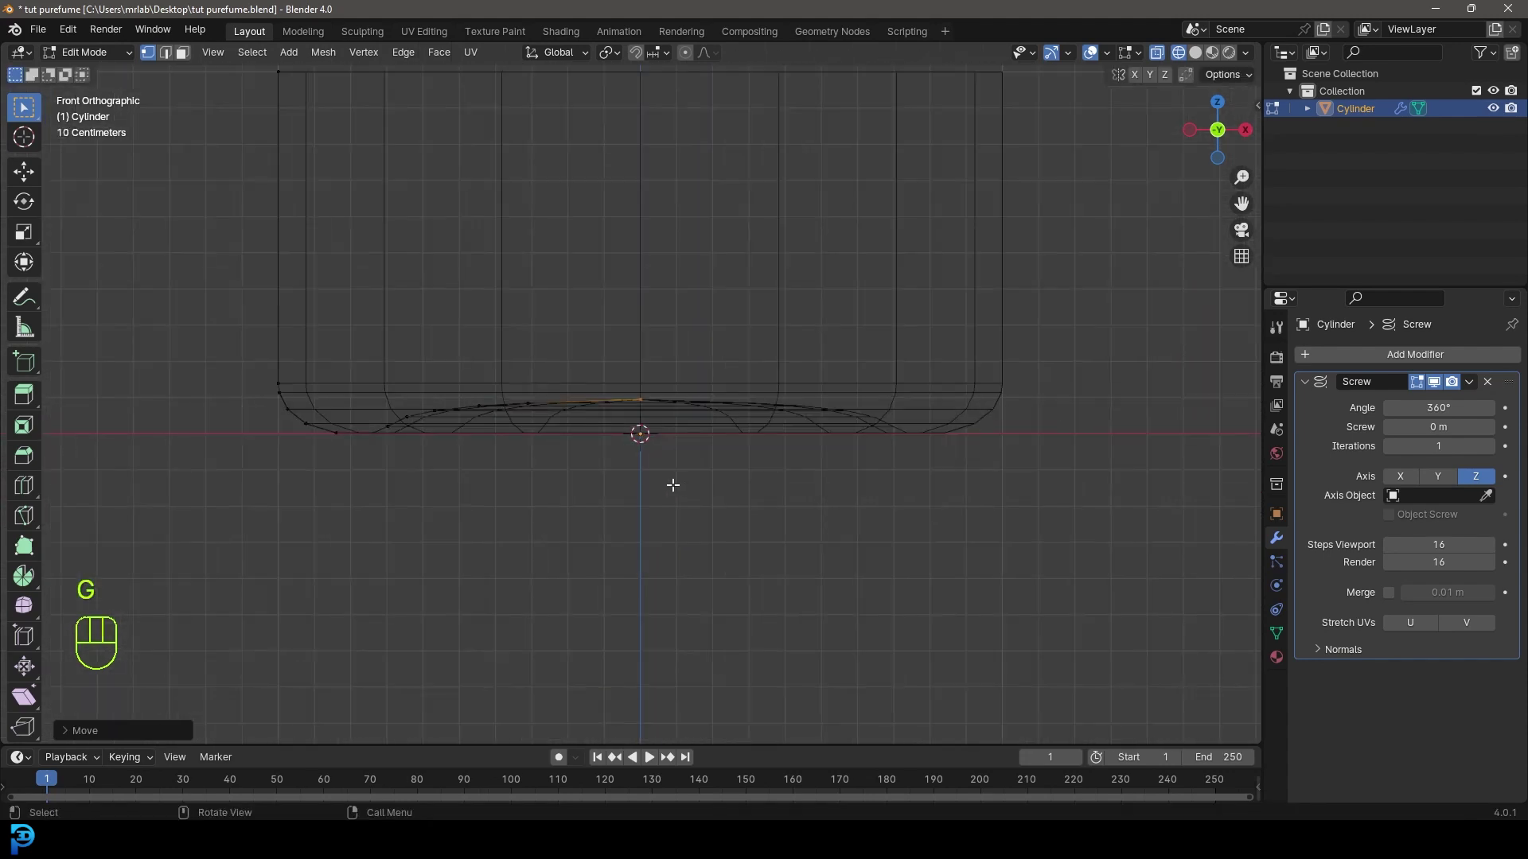
Frame the whole profile to check the rounded, closed bottle base.
key("a")
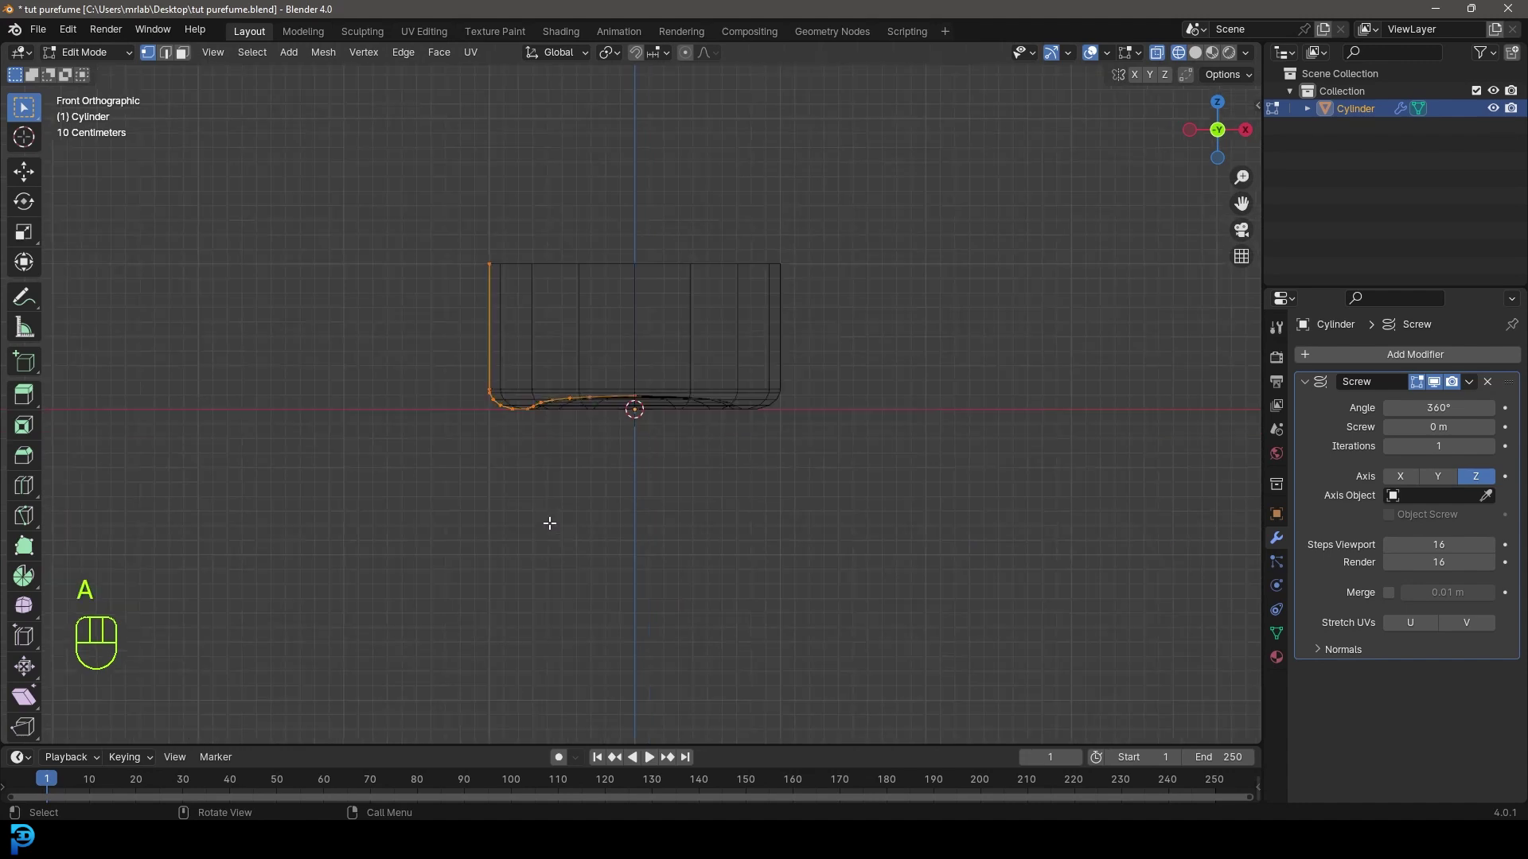
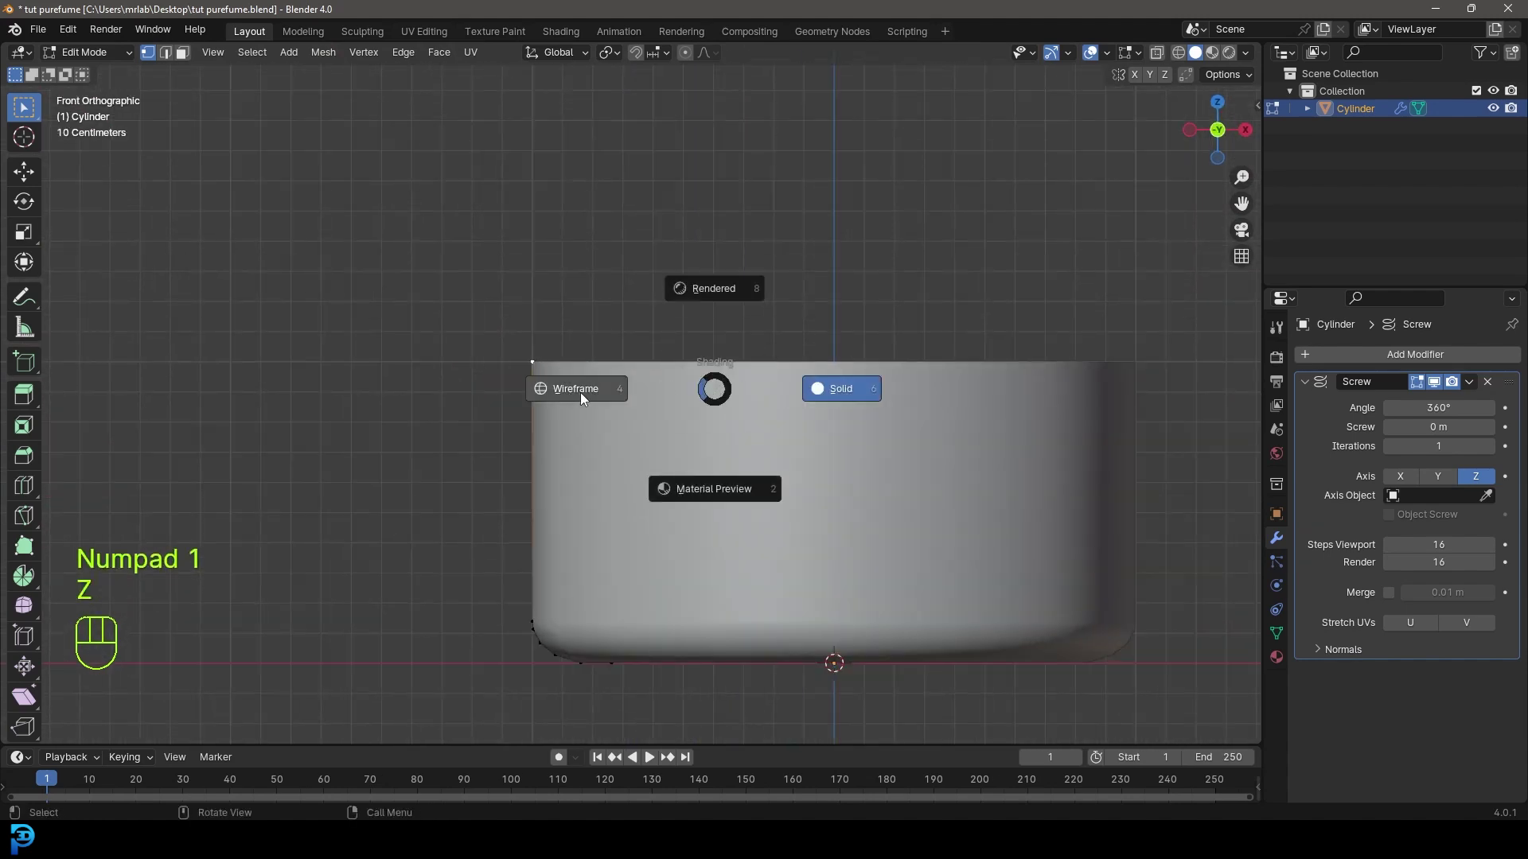
middle_click(551, 368)
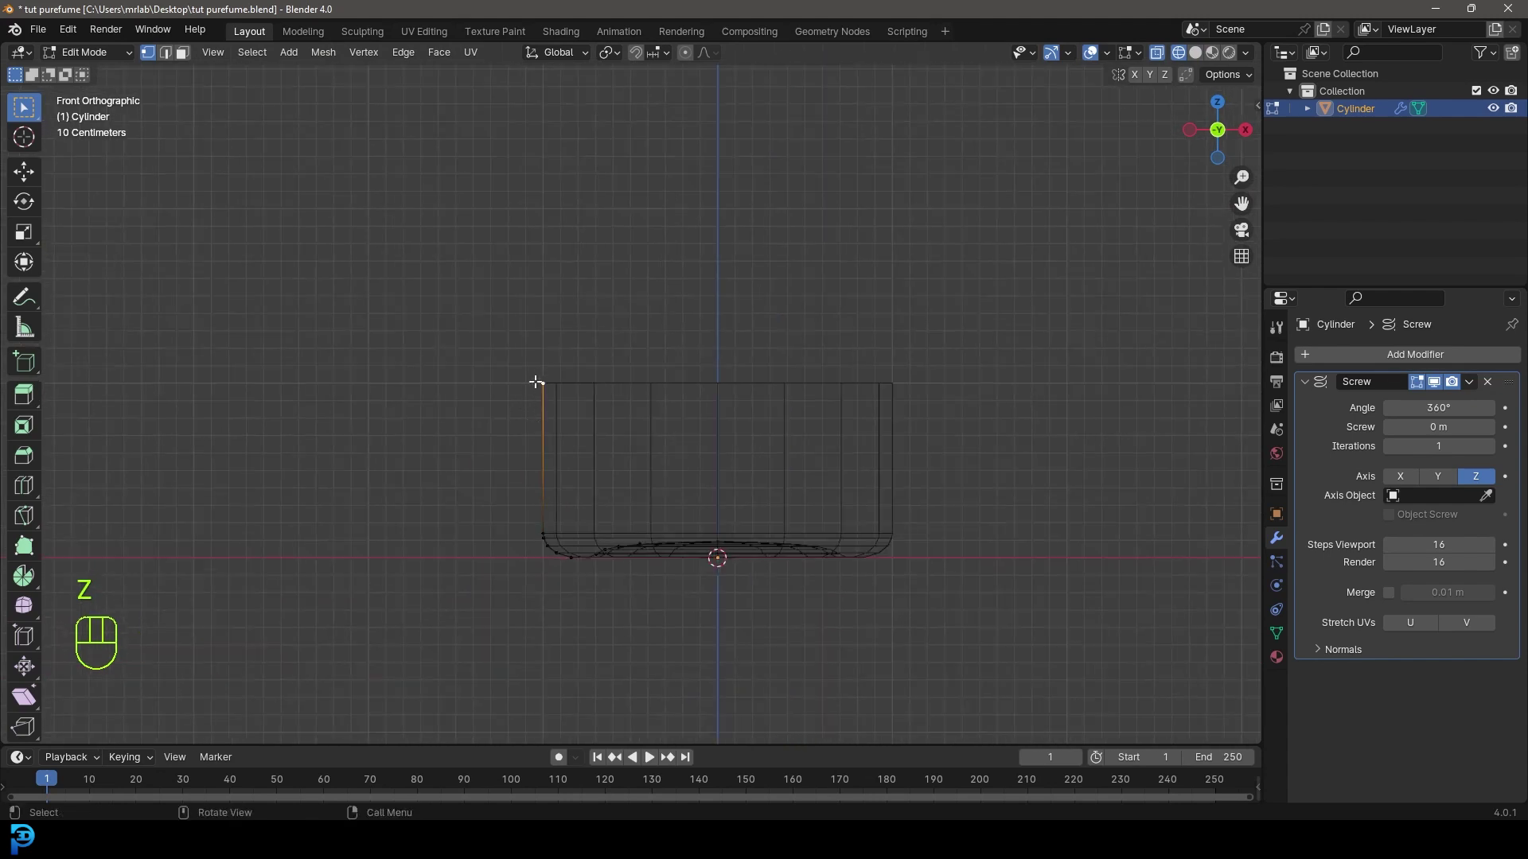
Raise the profile's top vertex along Z to make the bottle taller.
left_click(535, 386)
left_click_drag(599, 457, 568, 527)
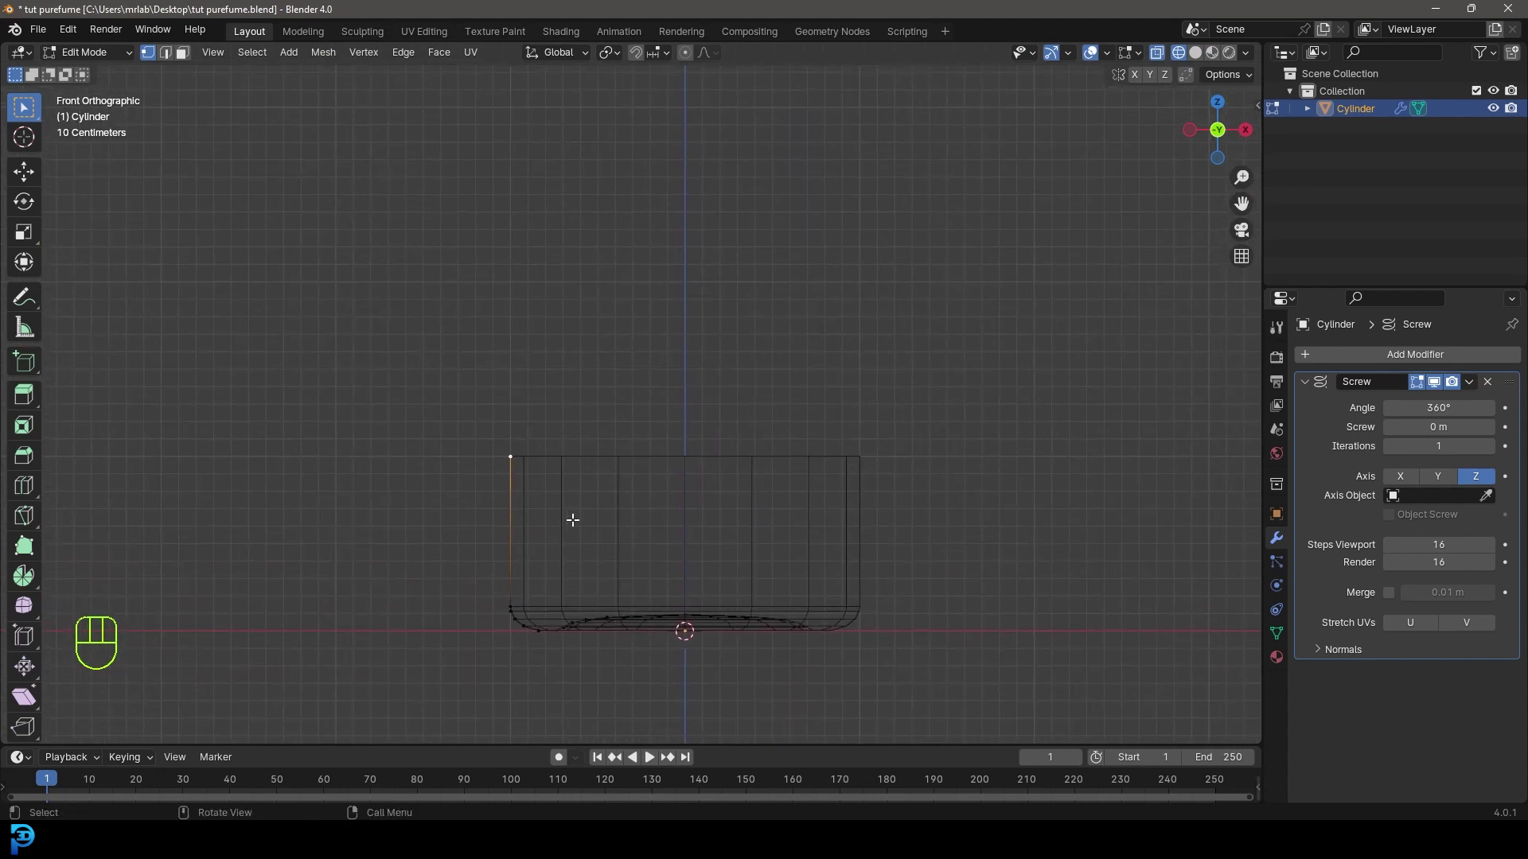
key("g")
key("z")
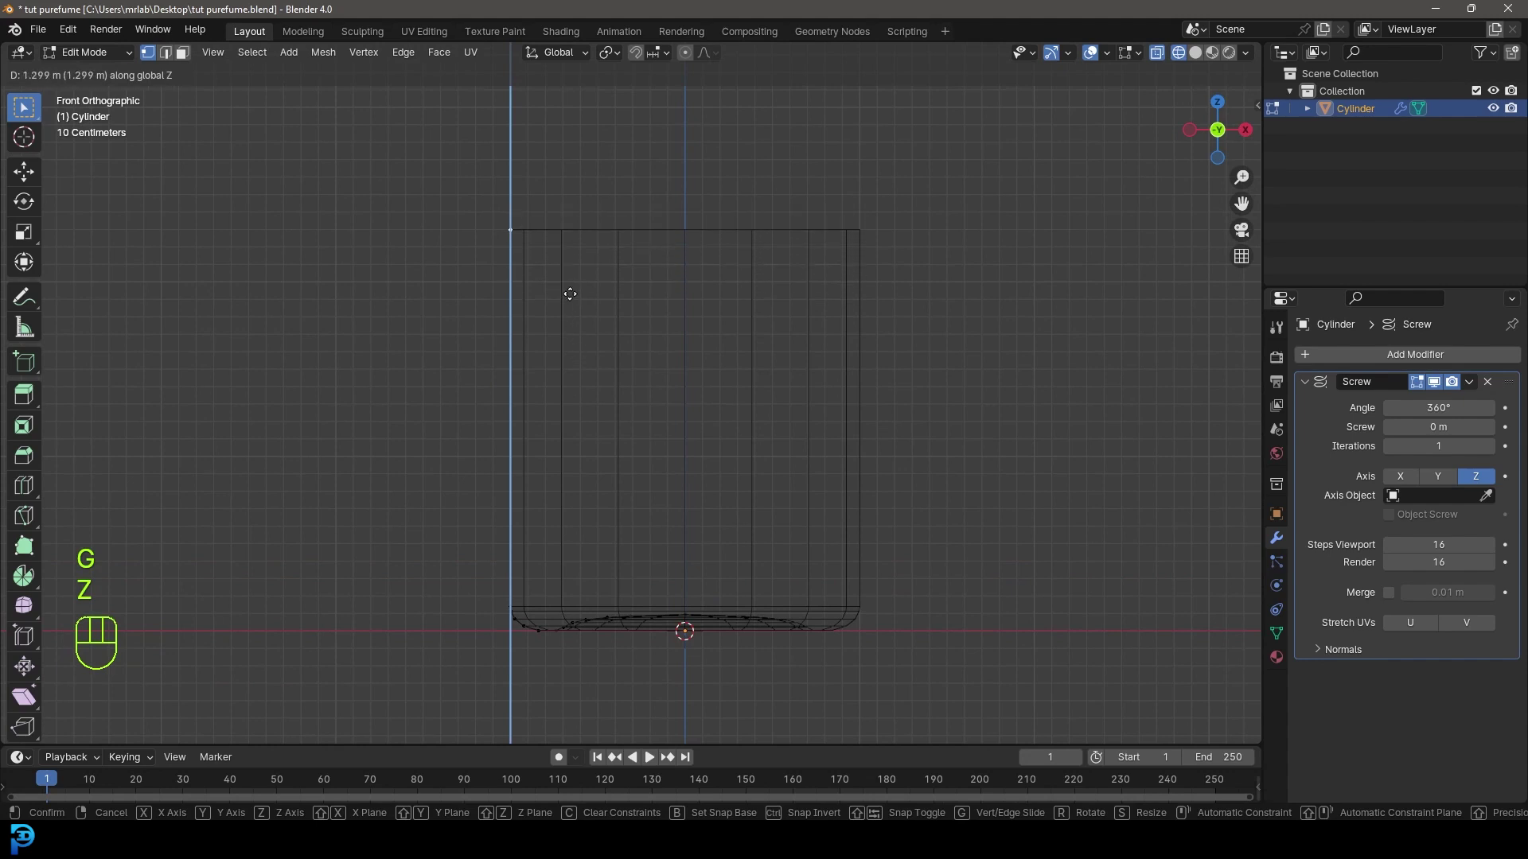
left_click(566, 310)
left_click_drag(559, 310, 589, 438)
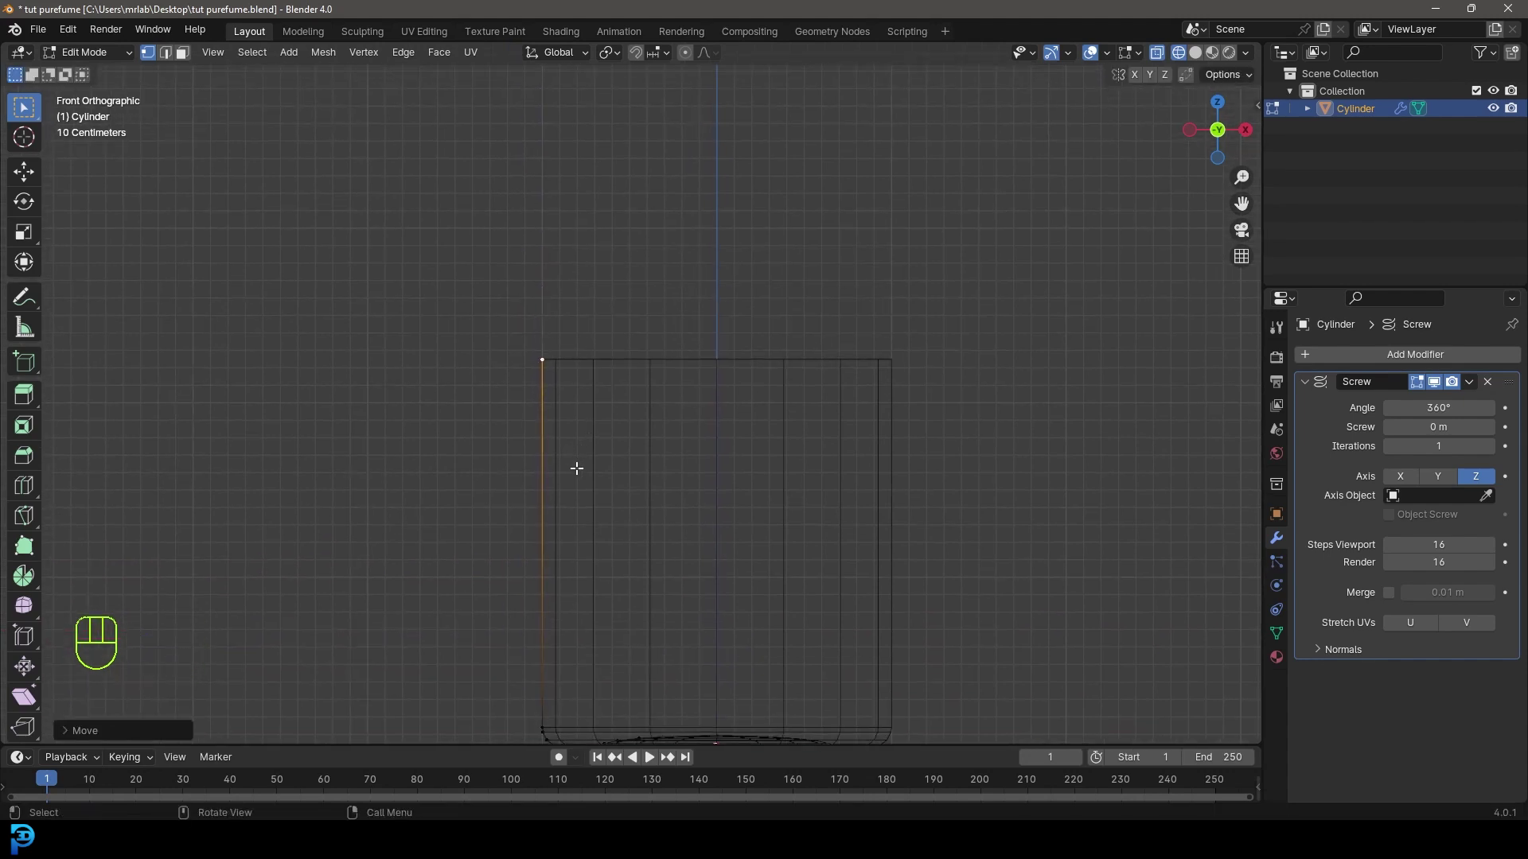
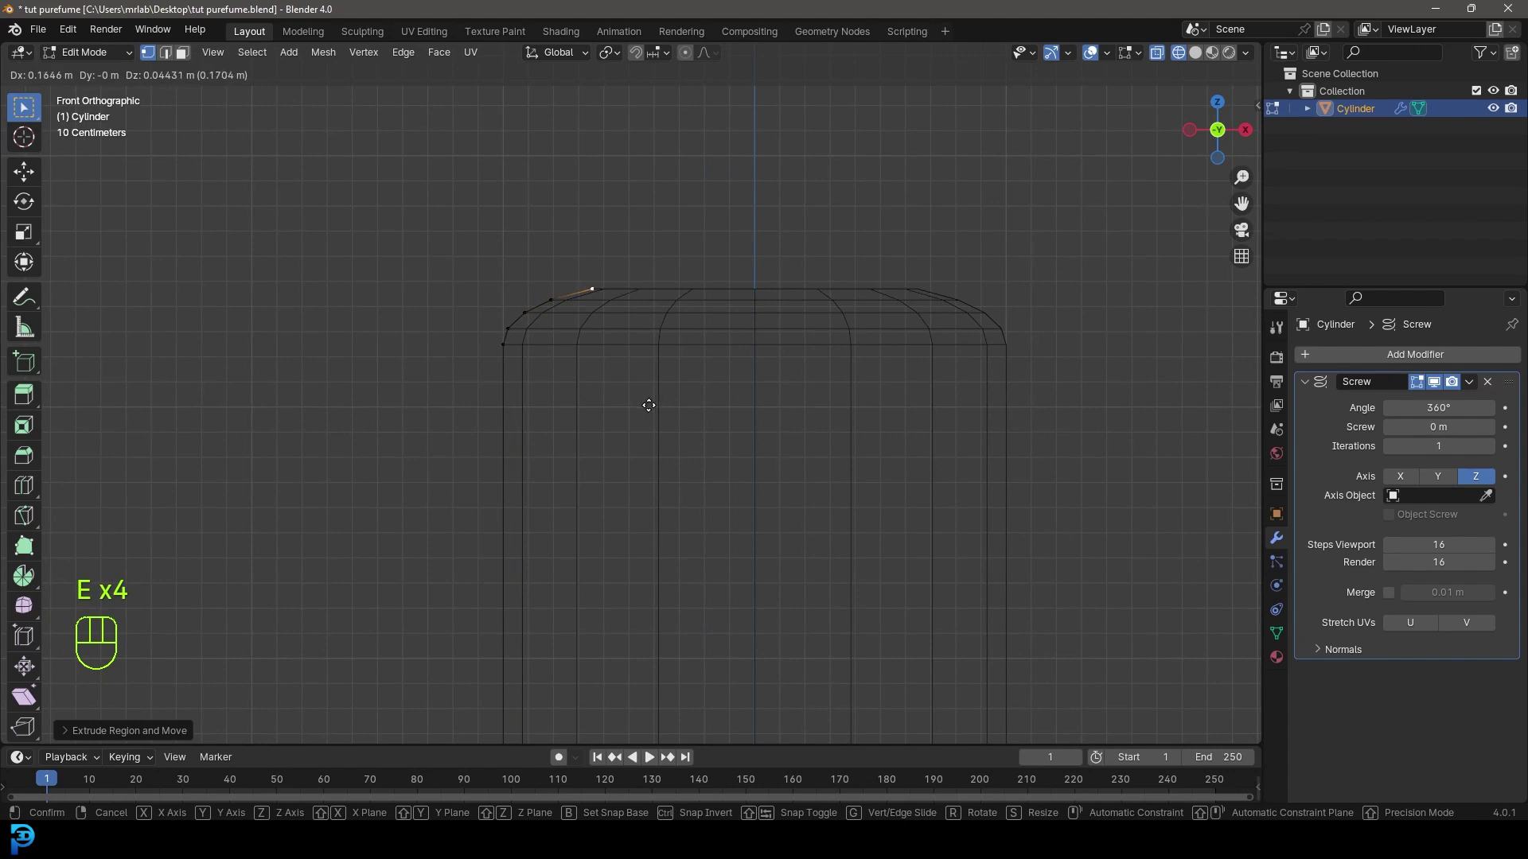
Round the shoulder point and pull the neck inward along X with proportional editing.
left_click(645, 413)
key("e")
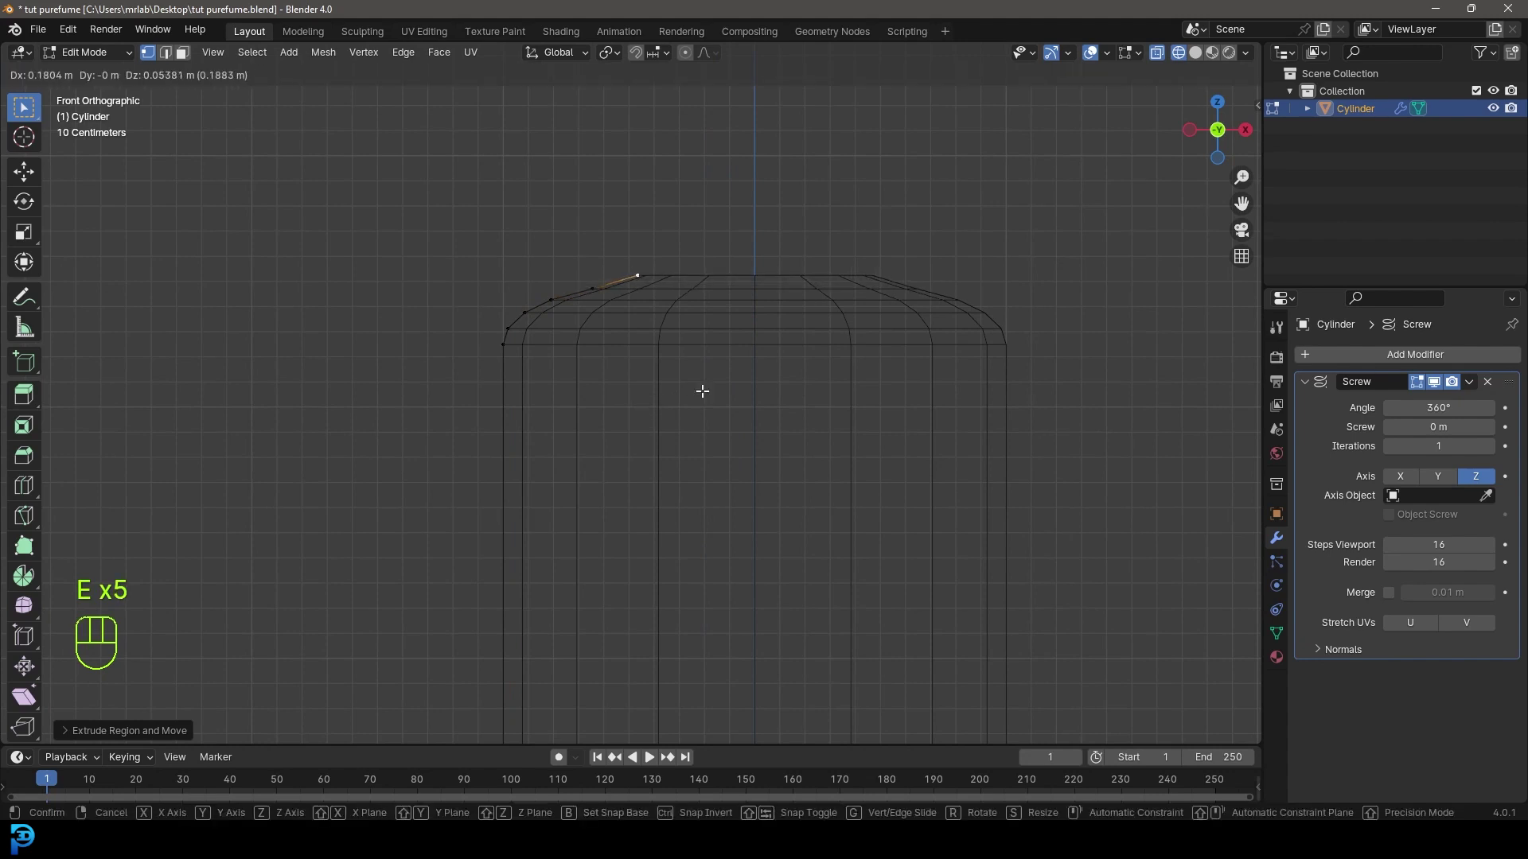
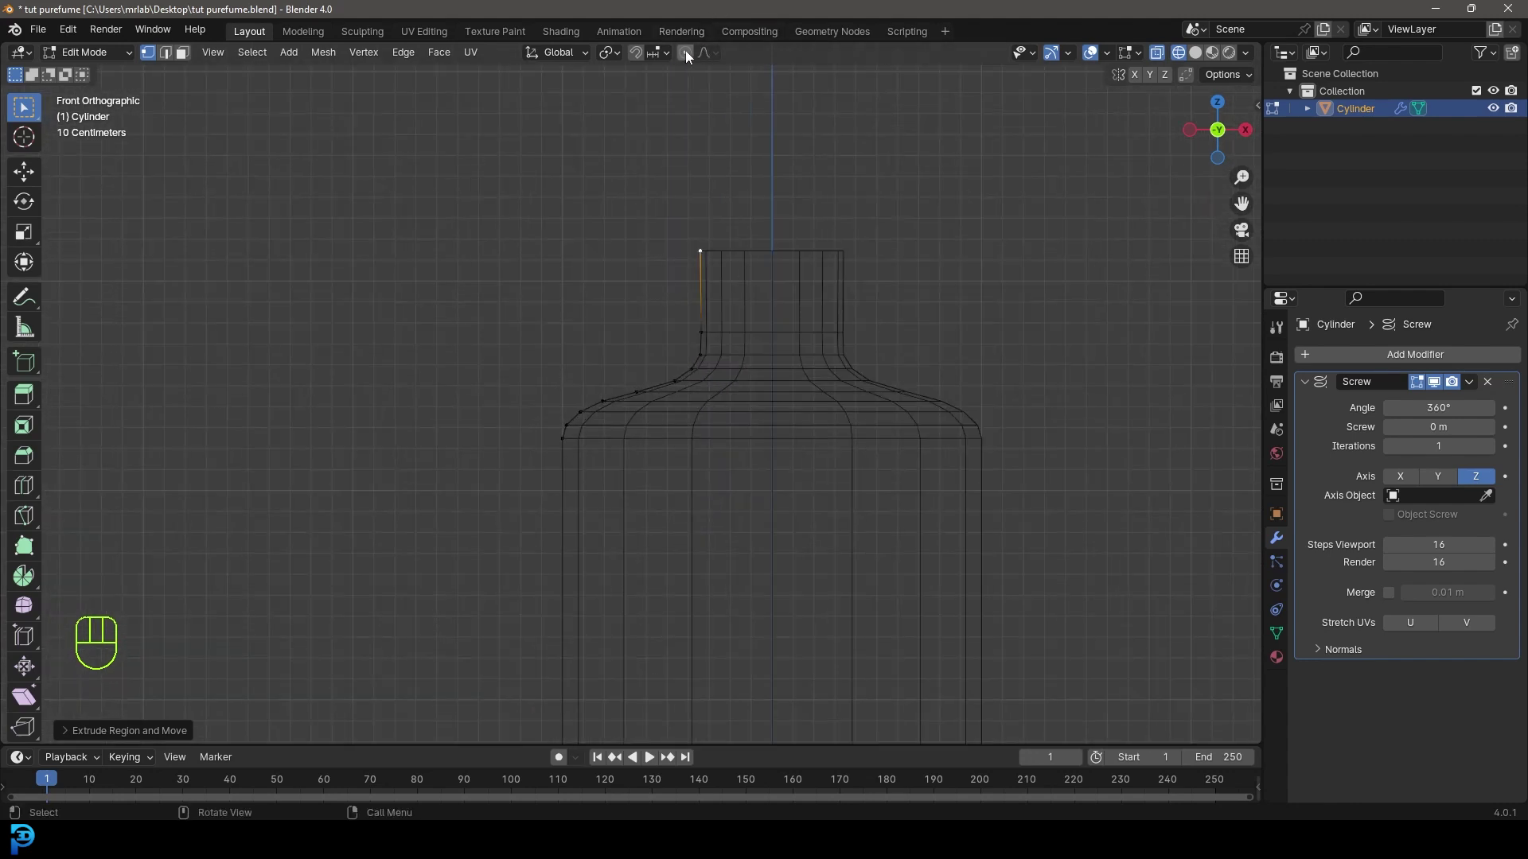
left_click_drag(770, 369, 729, 204)
key("g")
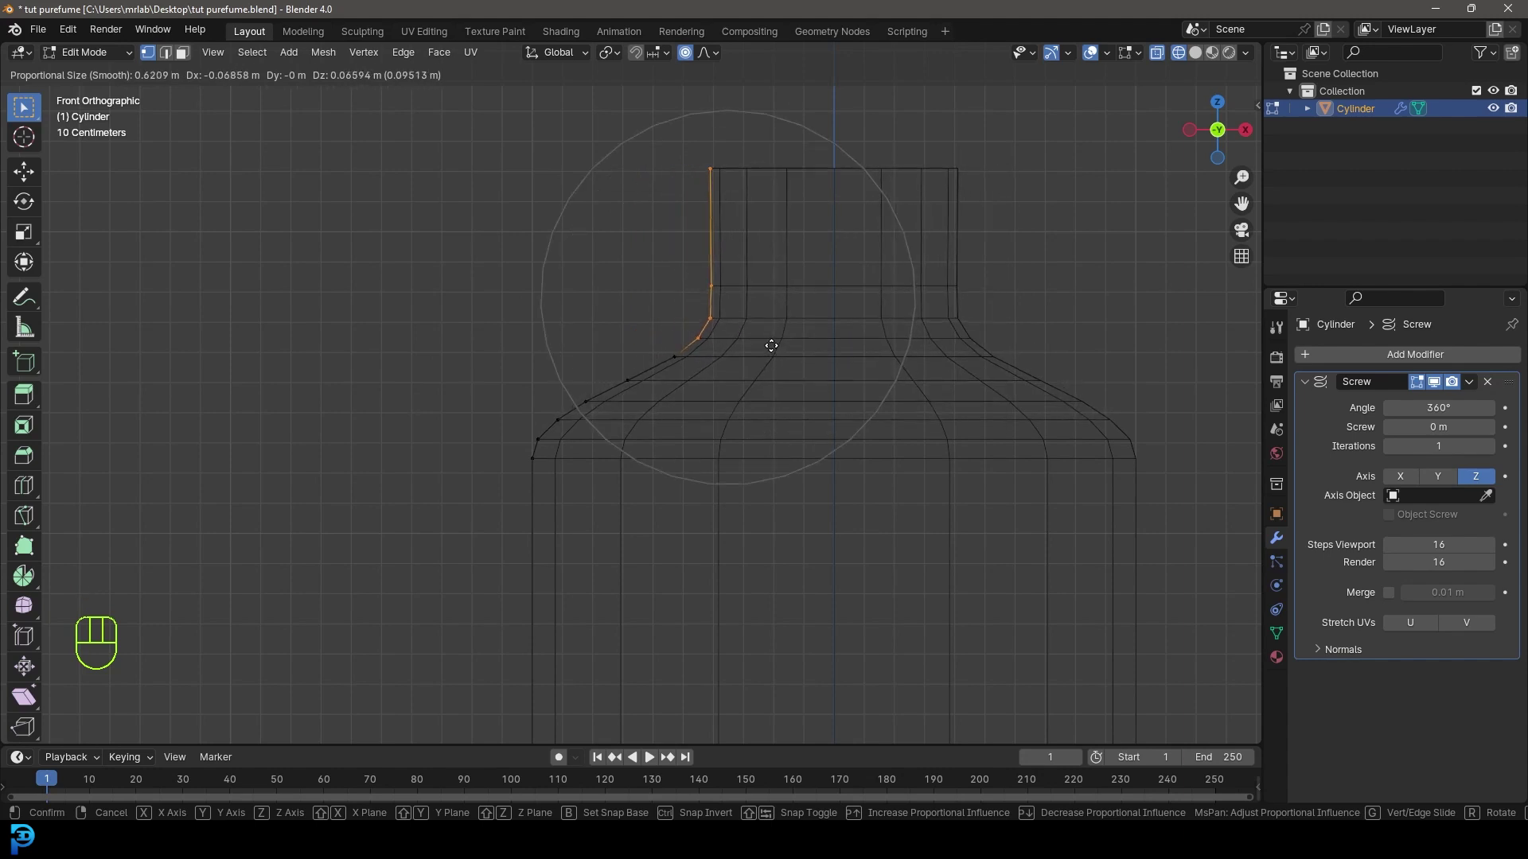
key("g")
key("x")
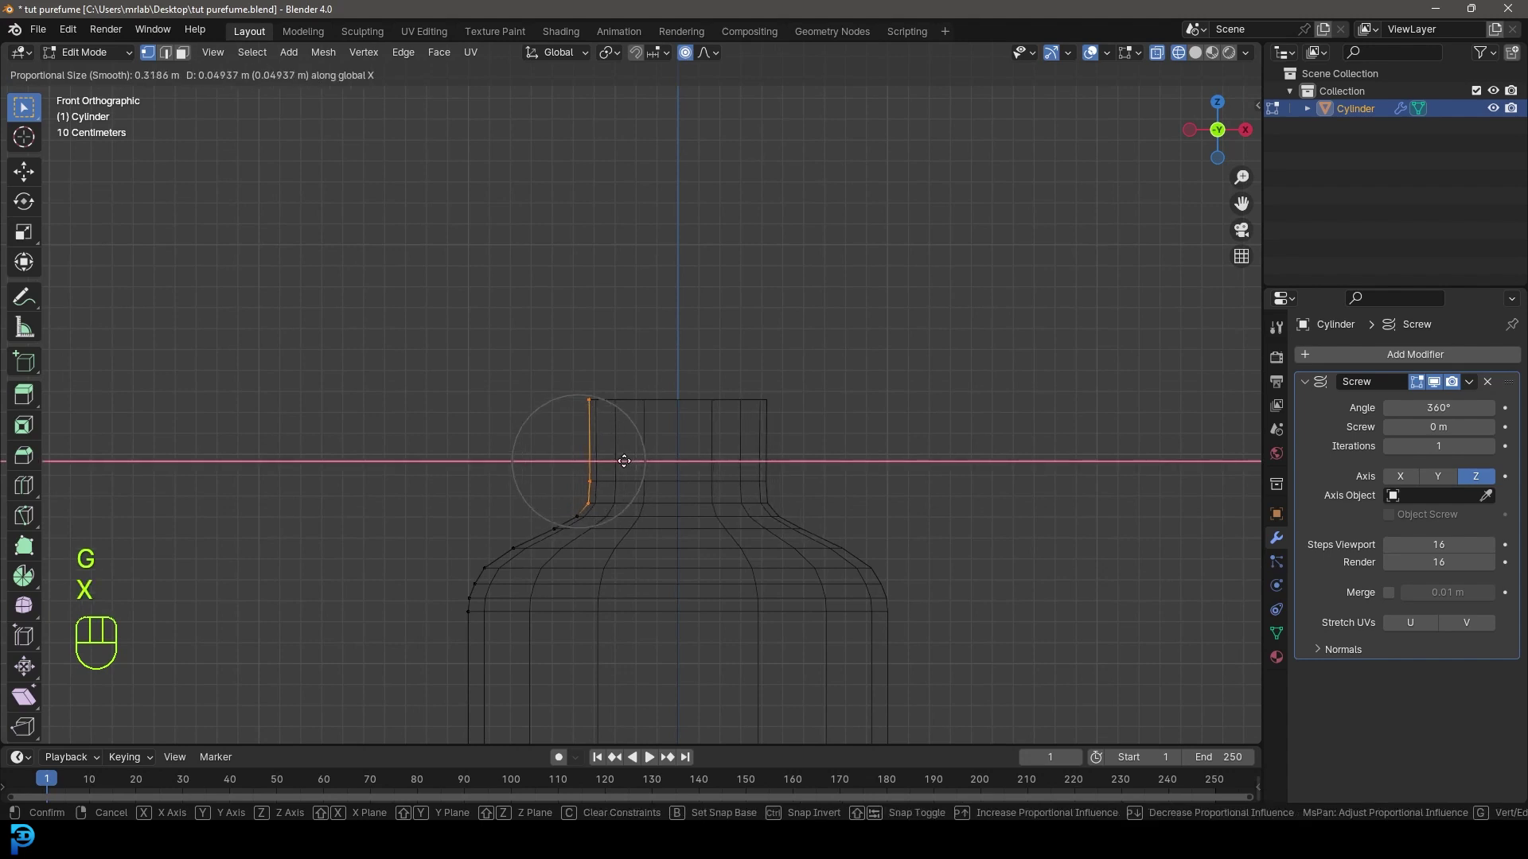
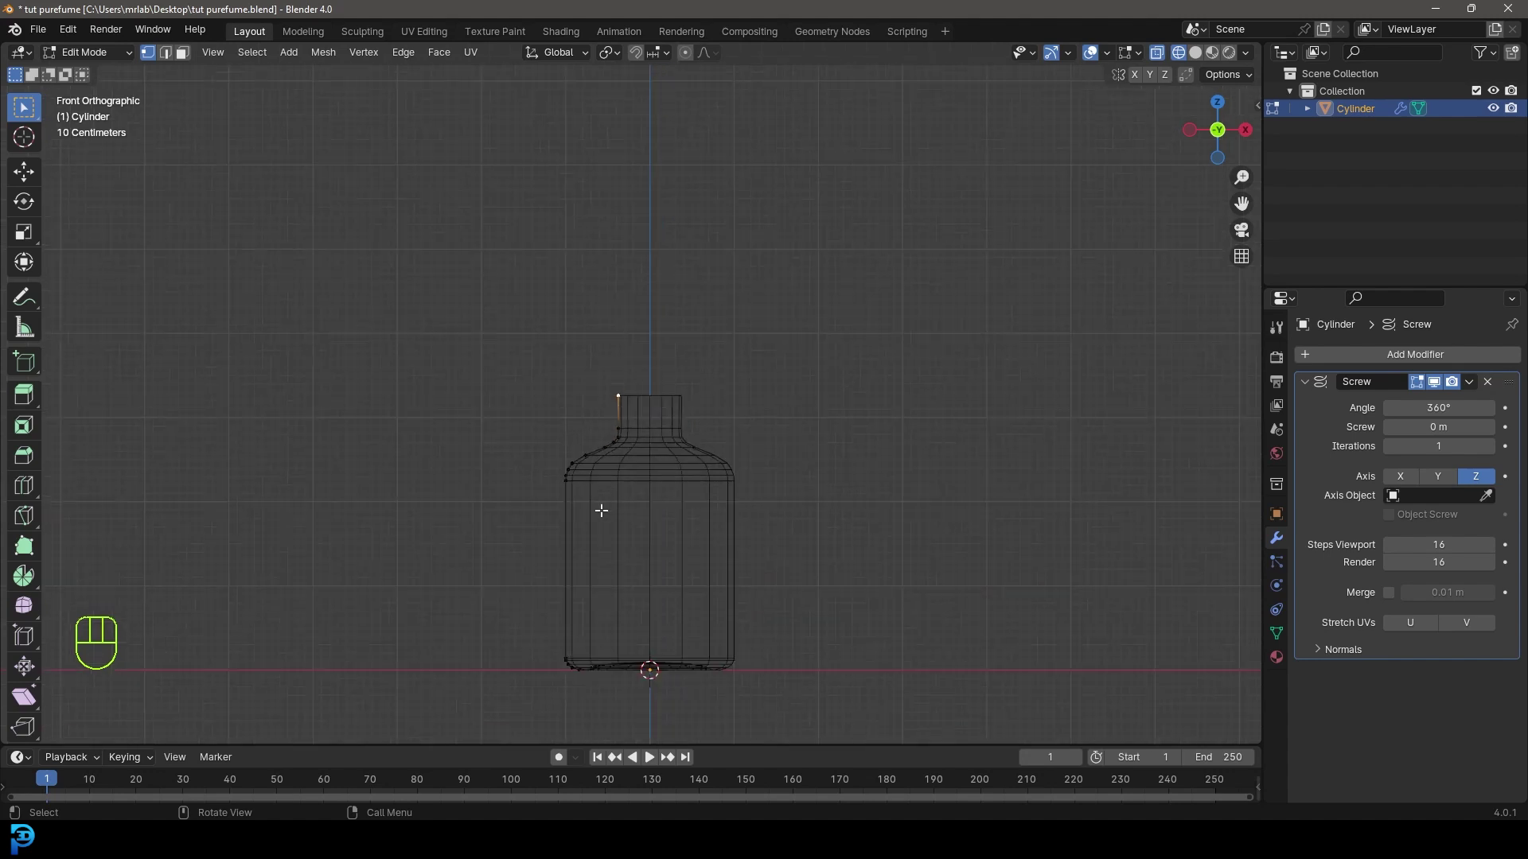
Extrude points from the neck rim down the inside to form the bottle's inner wall.
left_click_drag(624, 490, 599, 405)
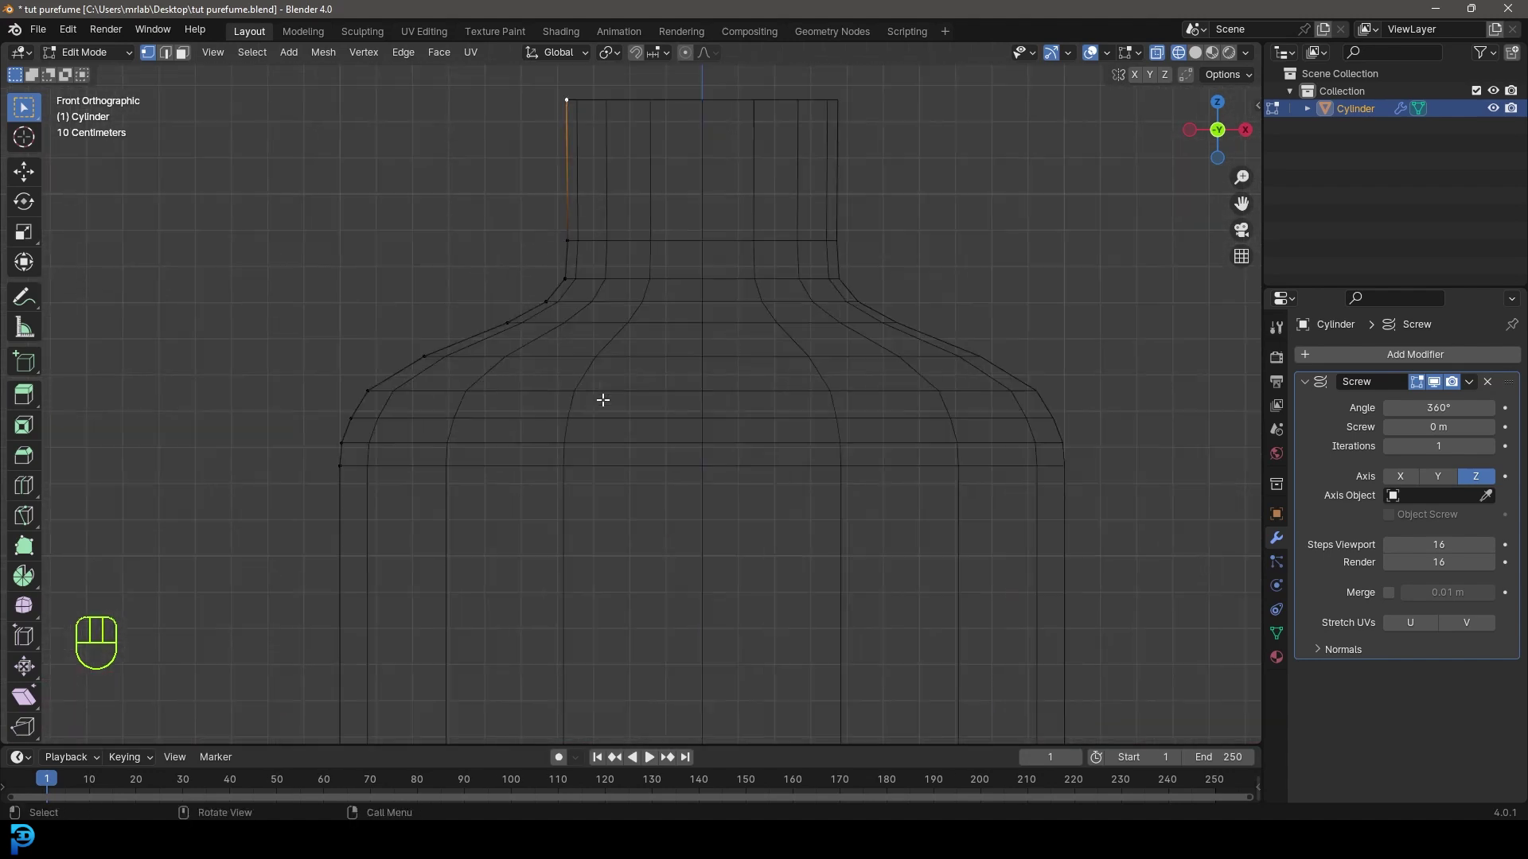
left_click_drag(584, 181, 621, 392)
key("e")
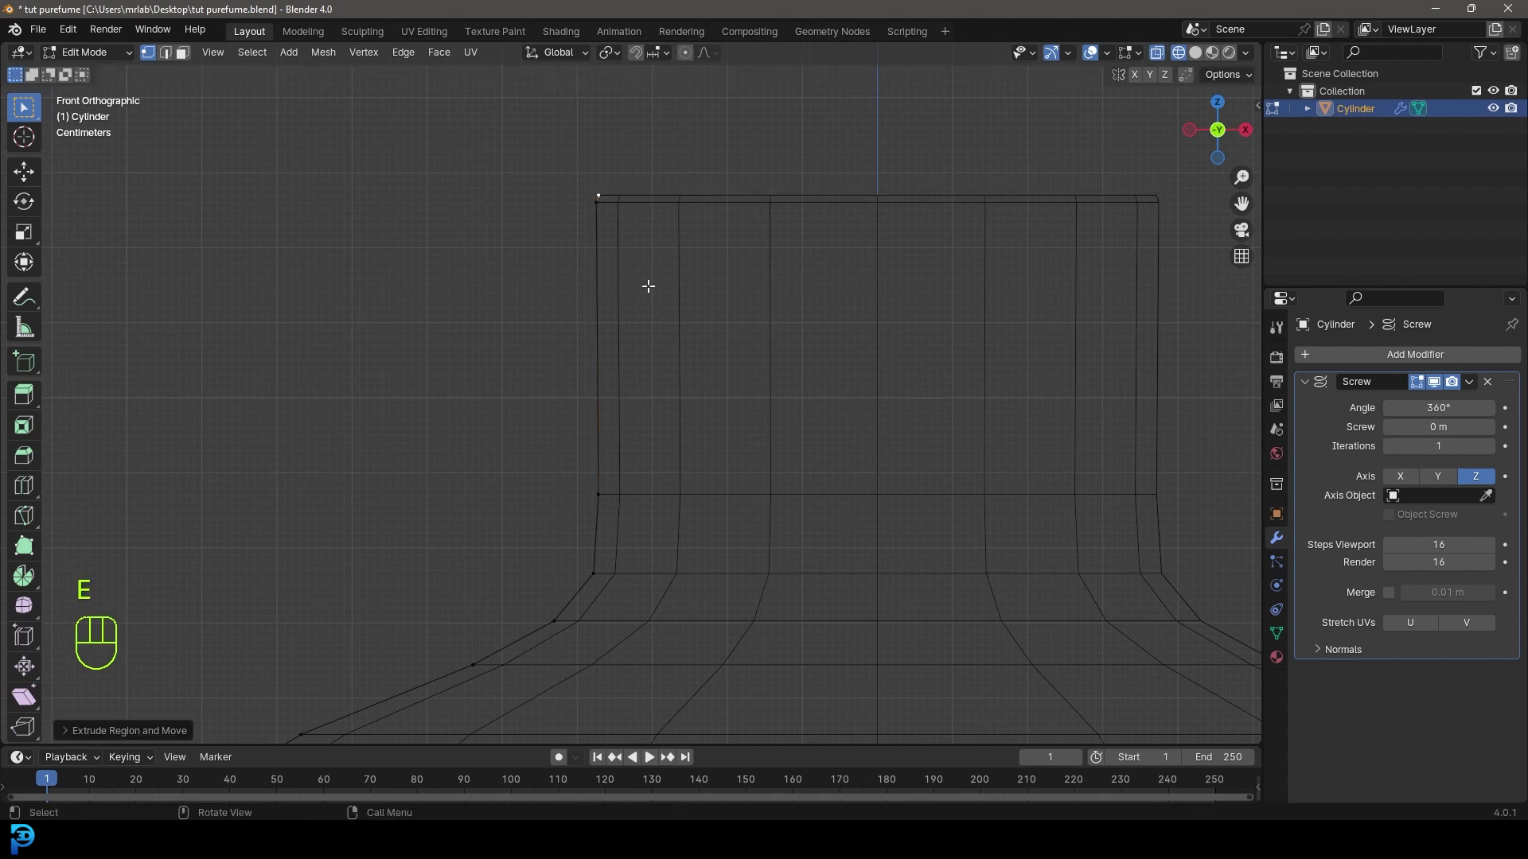
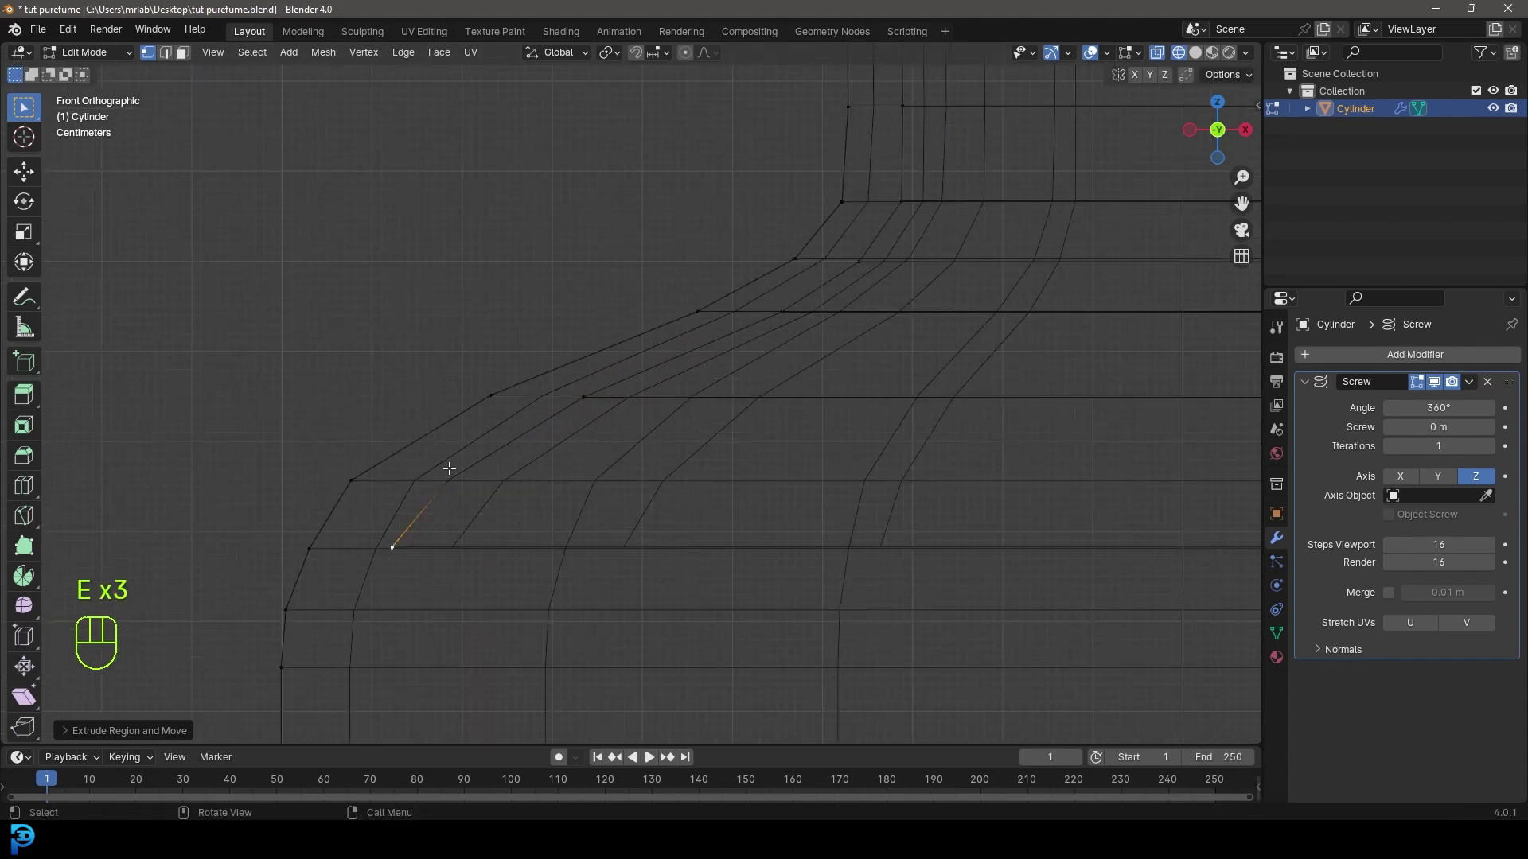
key("e")
middle_click(455, 550)
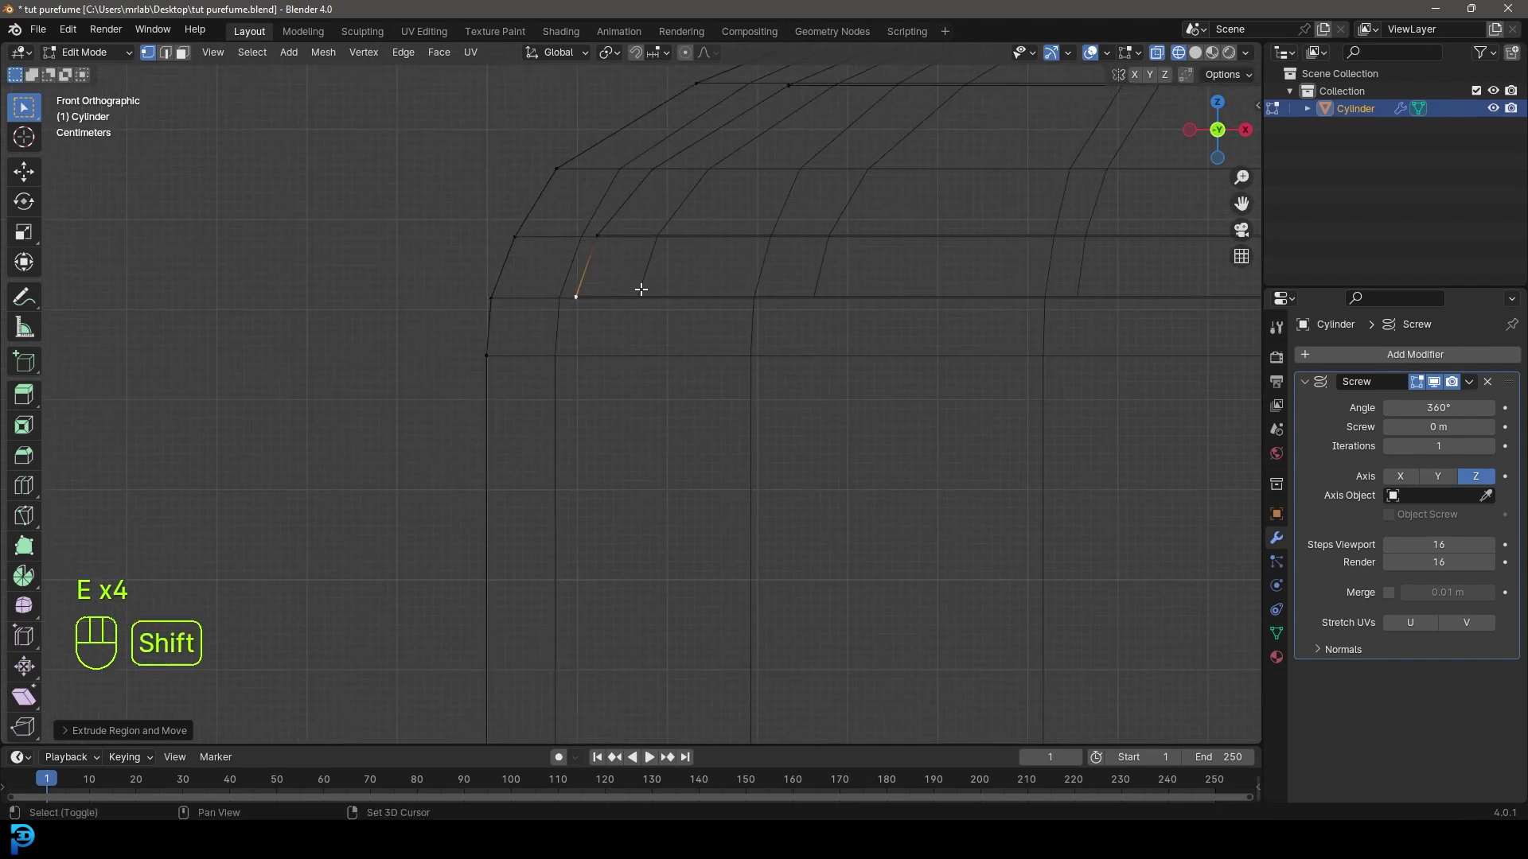
key("e")
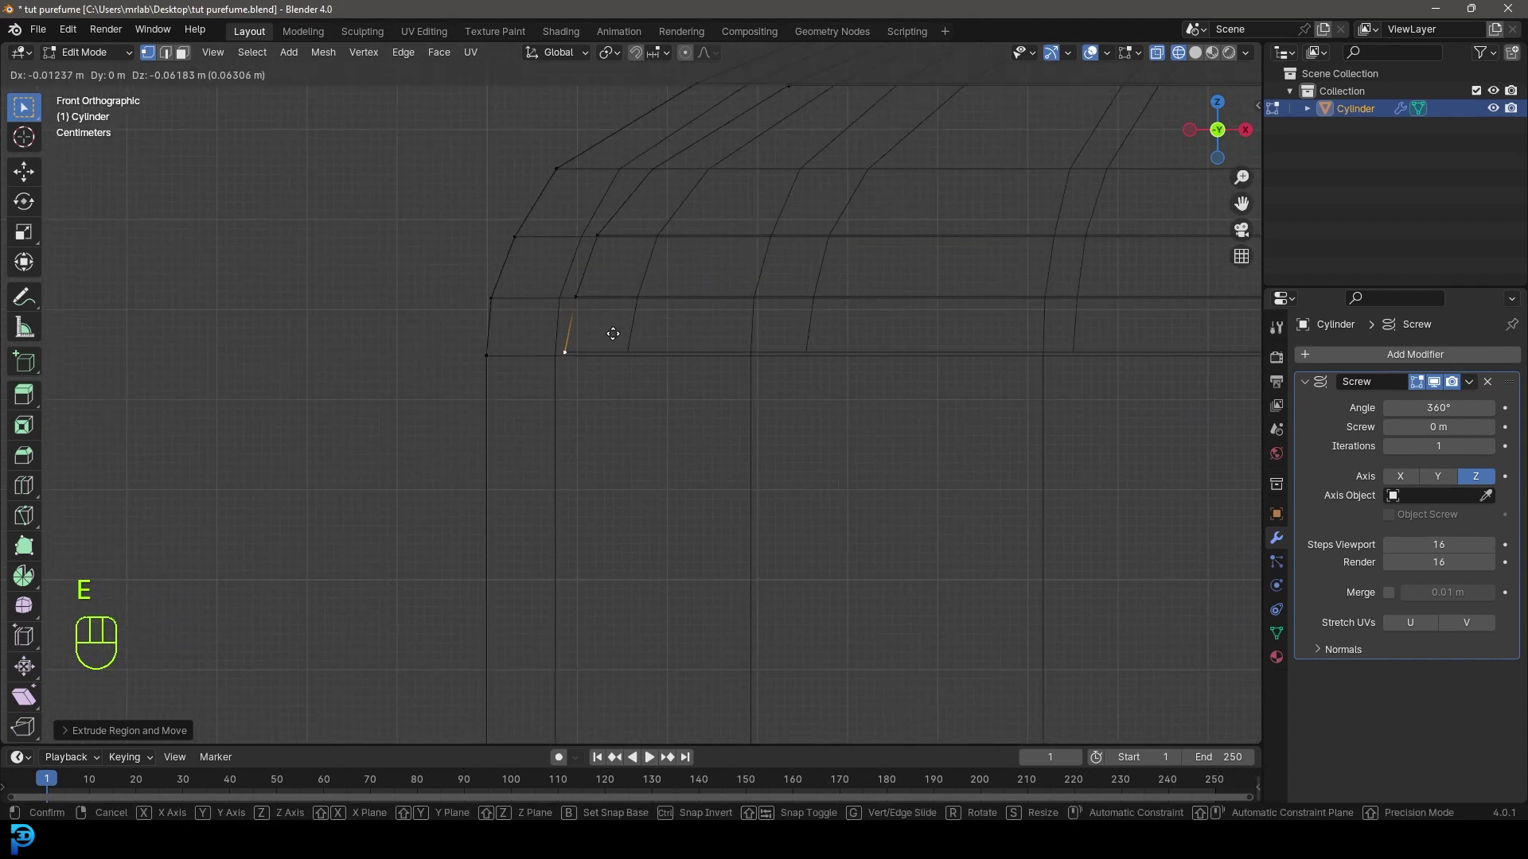
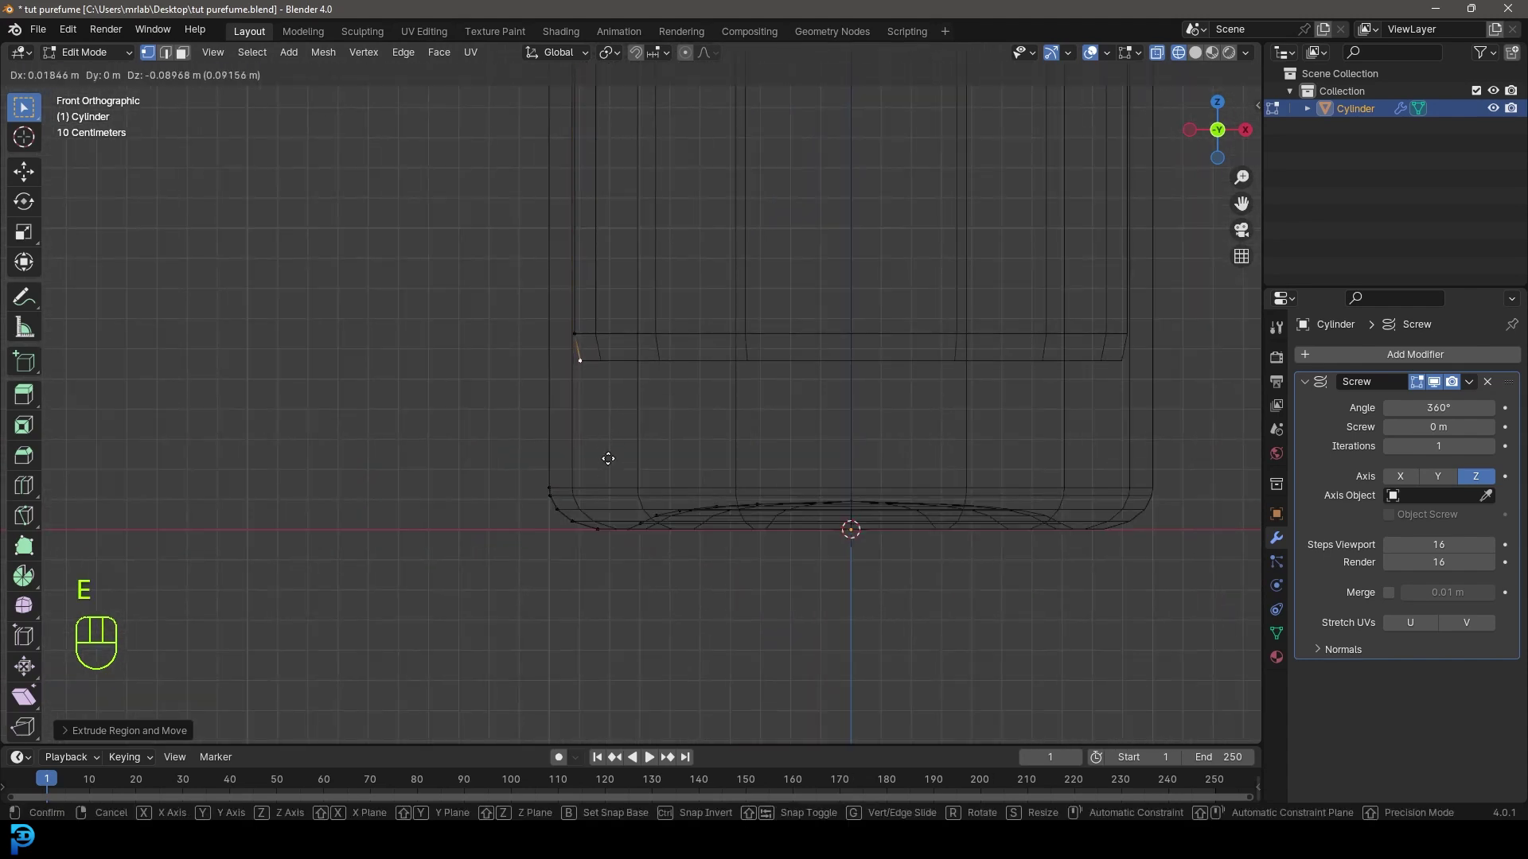
key("e")
left_click(631, 489)
key("e")
left_click(656, 502)
Extrude the inner base across to the centre axis, closing the thick glass bottom.
key("e")
key("ctrl+z")
key("e")
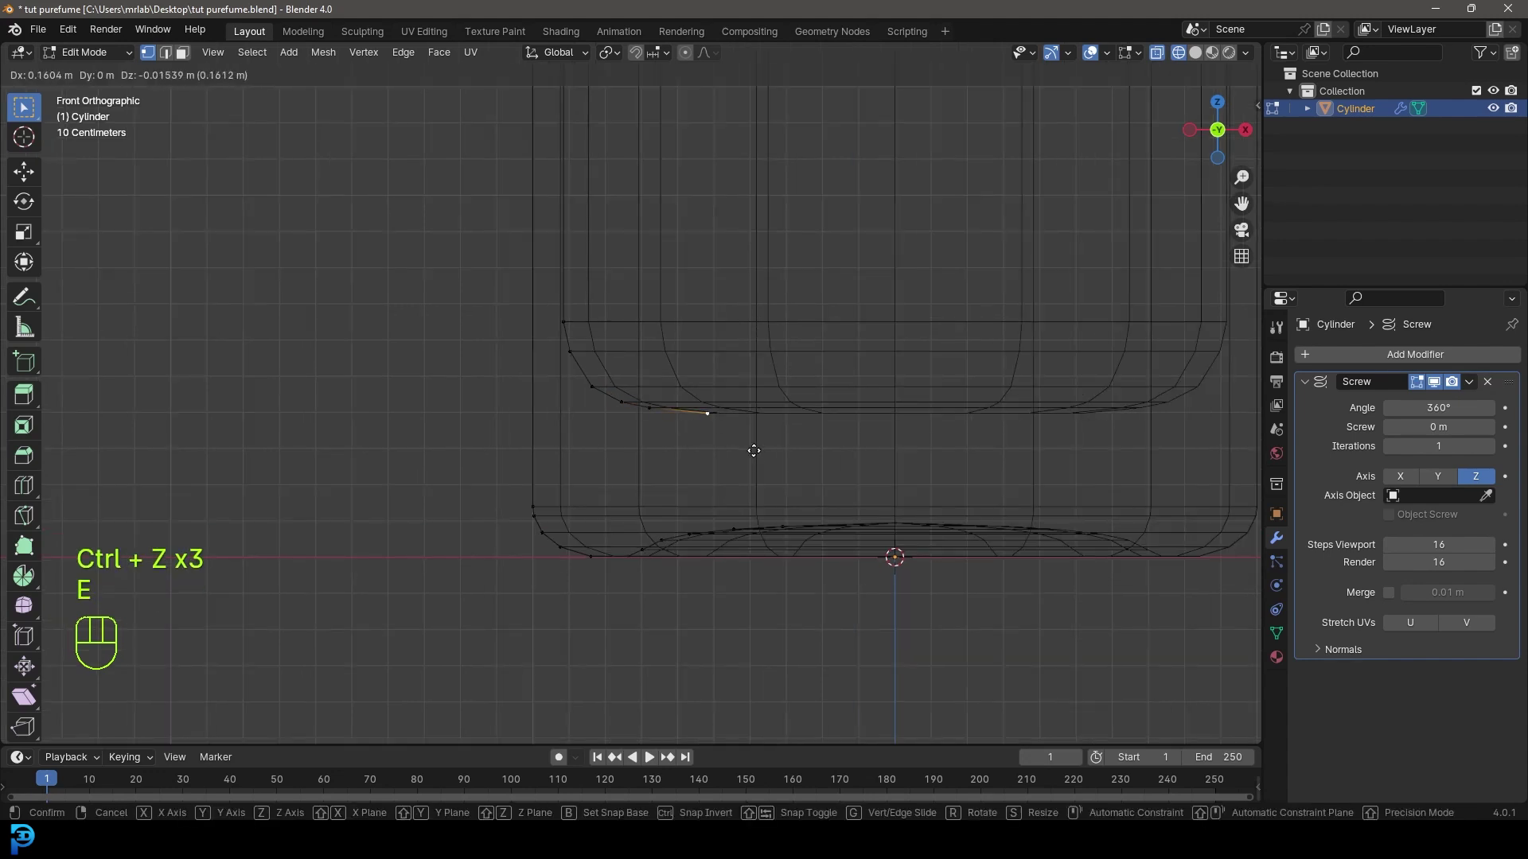
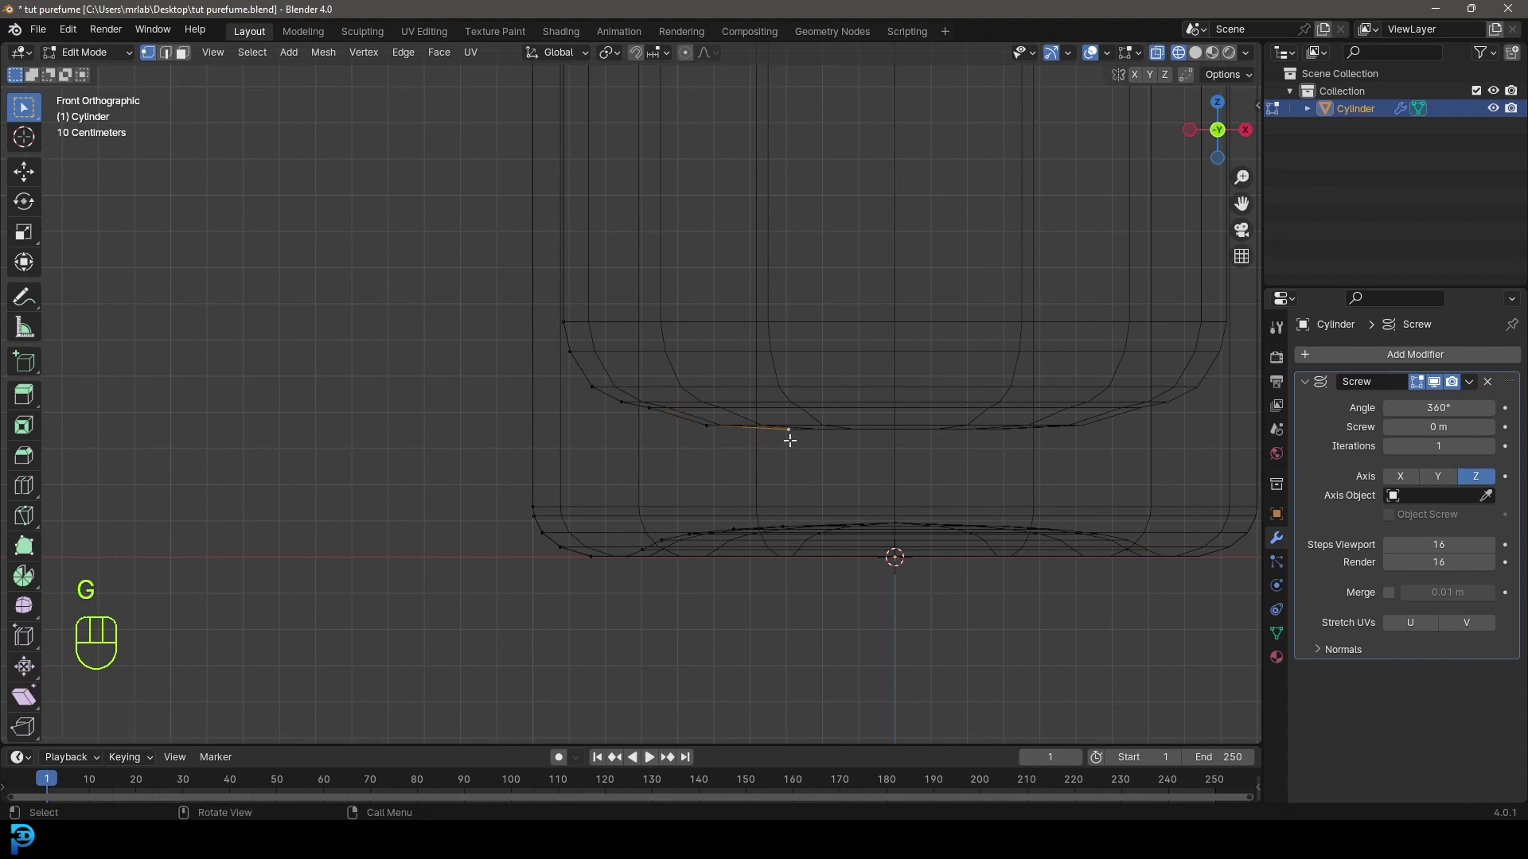
key("g")
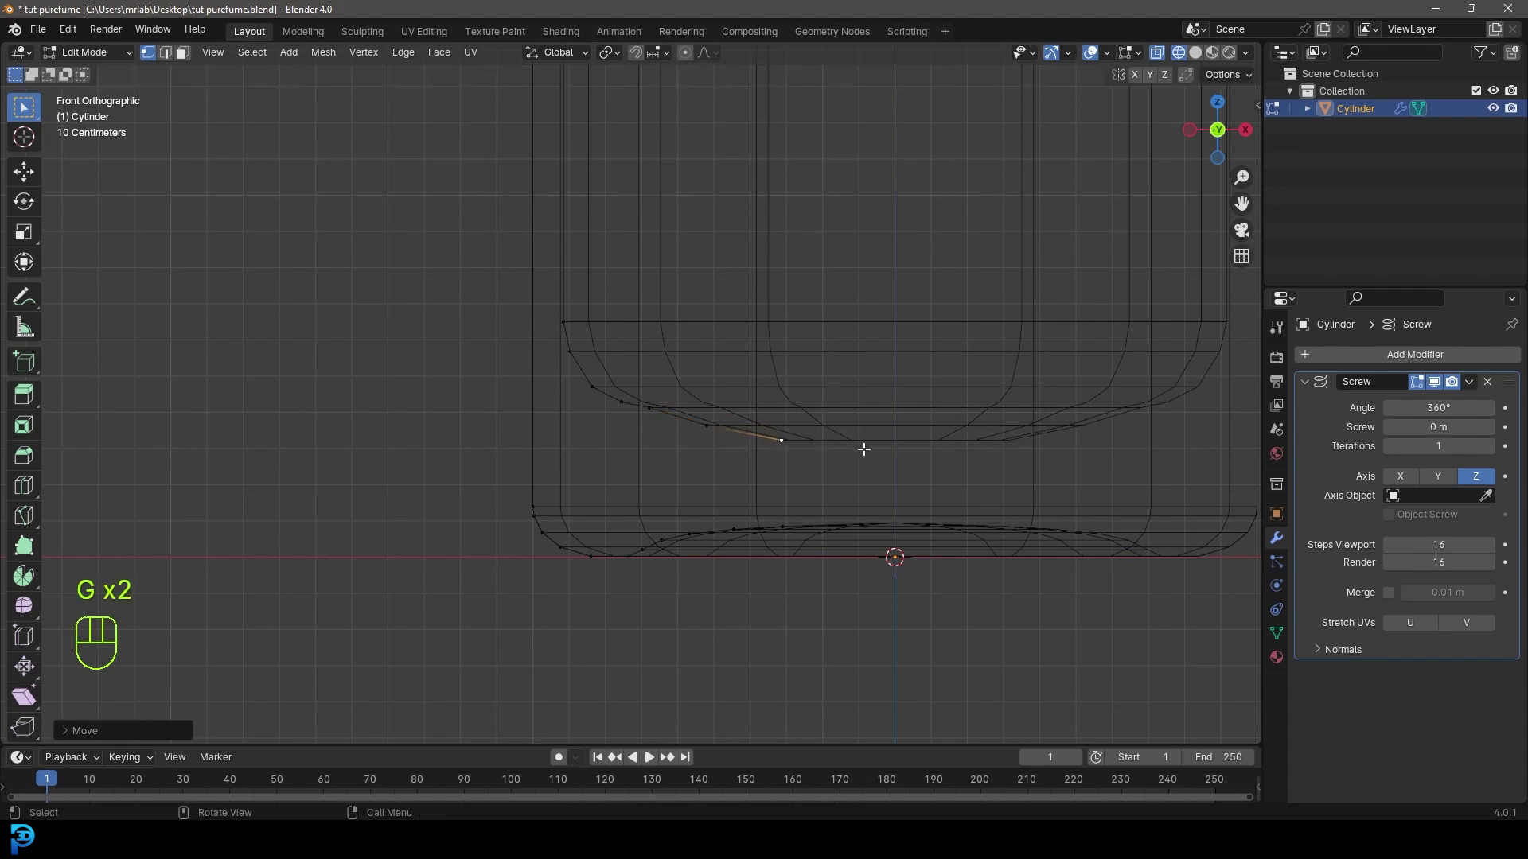
key("e")
left_click(909, 465)
key("e")
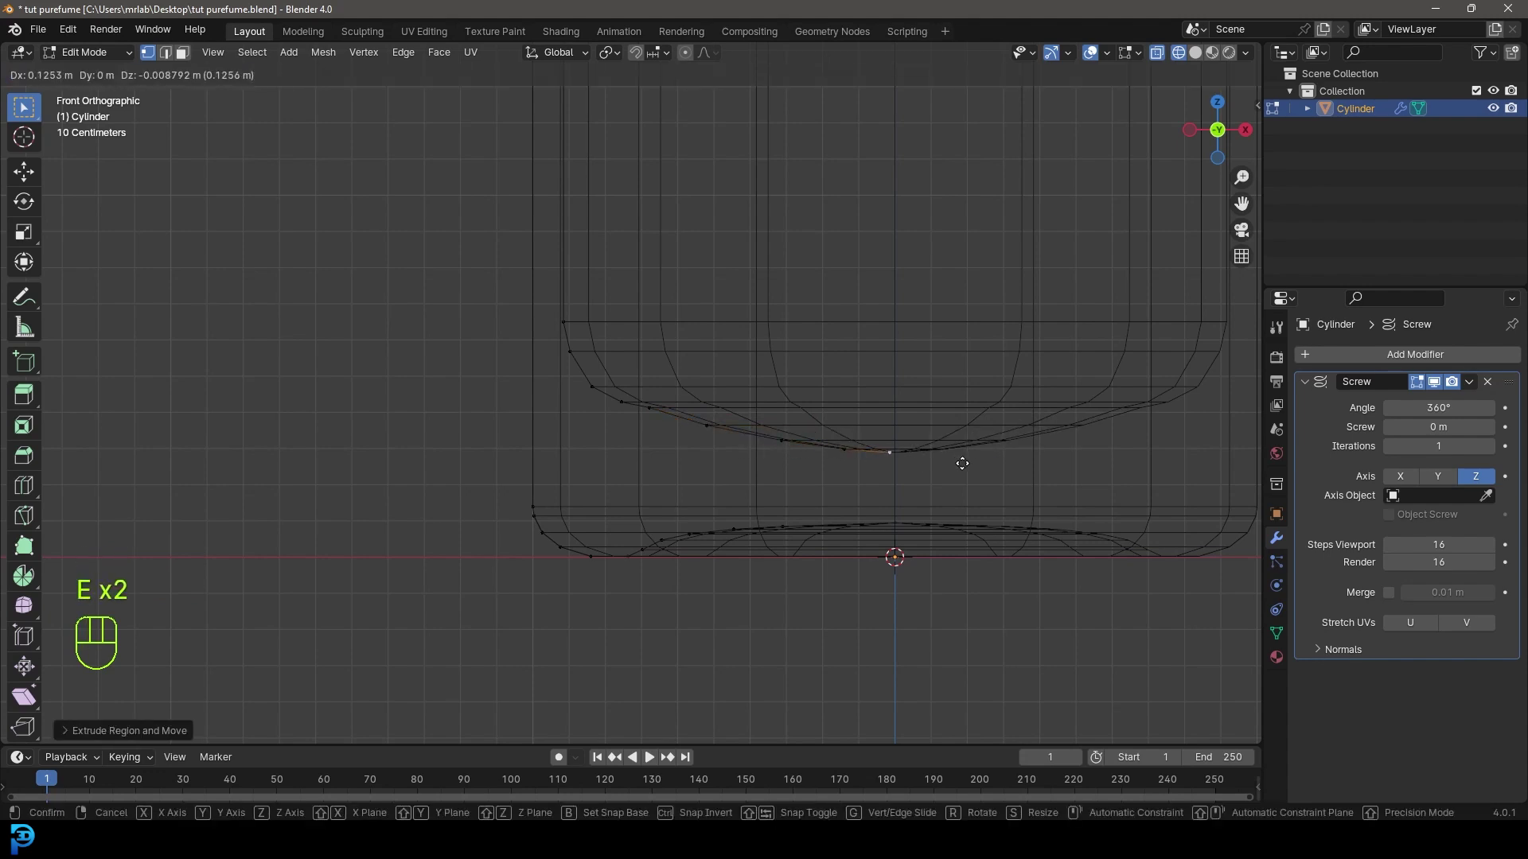
left_click(961, 471)
left_click_drag(969, 567, 817, 468)
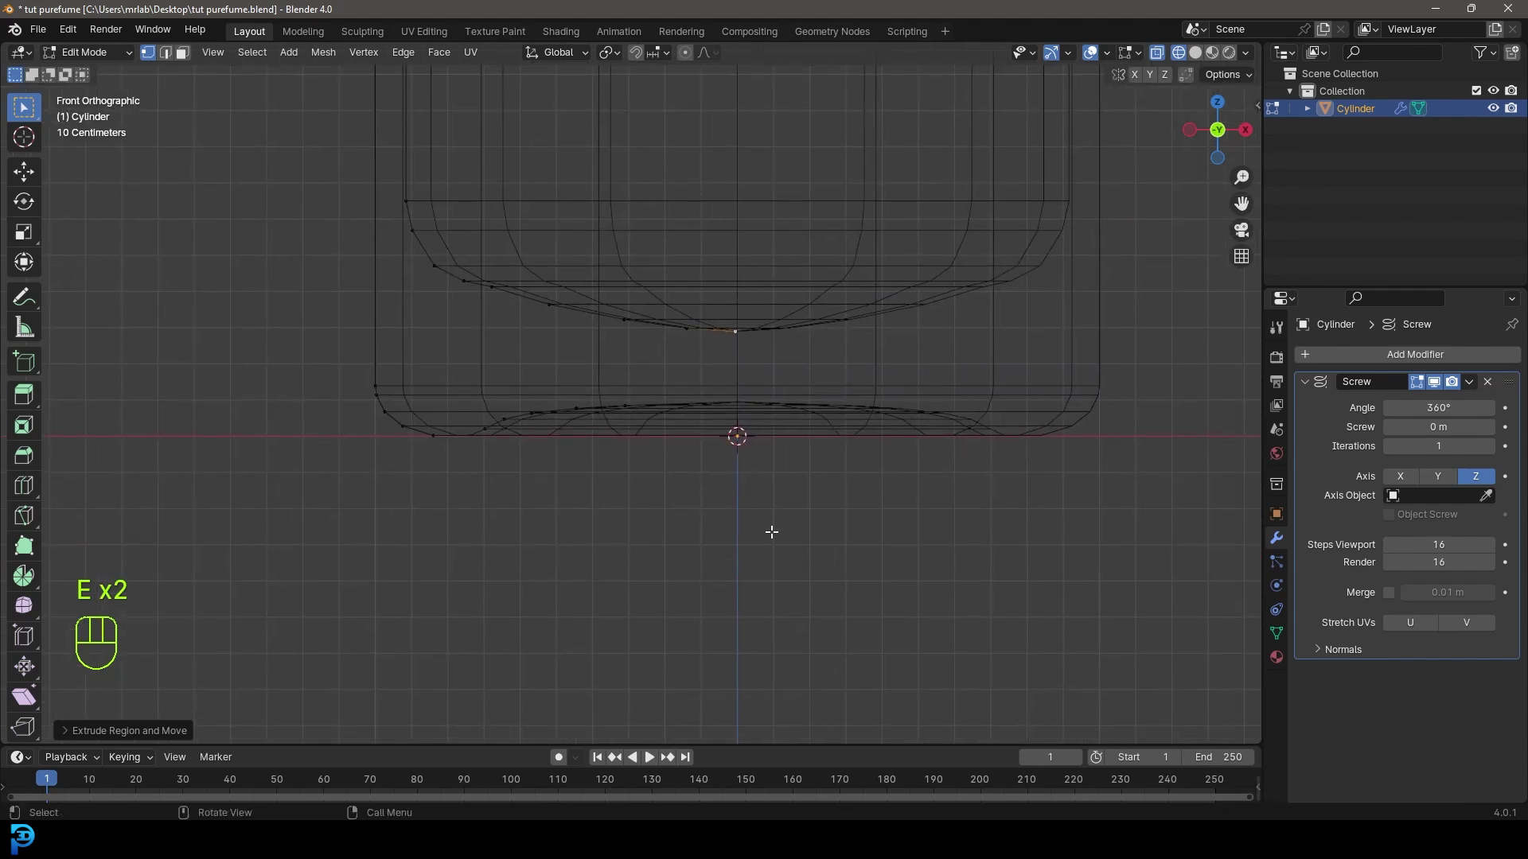
left_click_drag(699, 409, 702, 458)
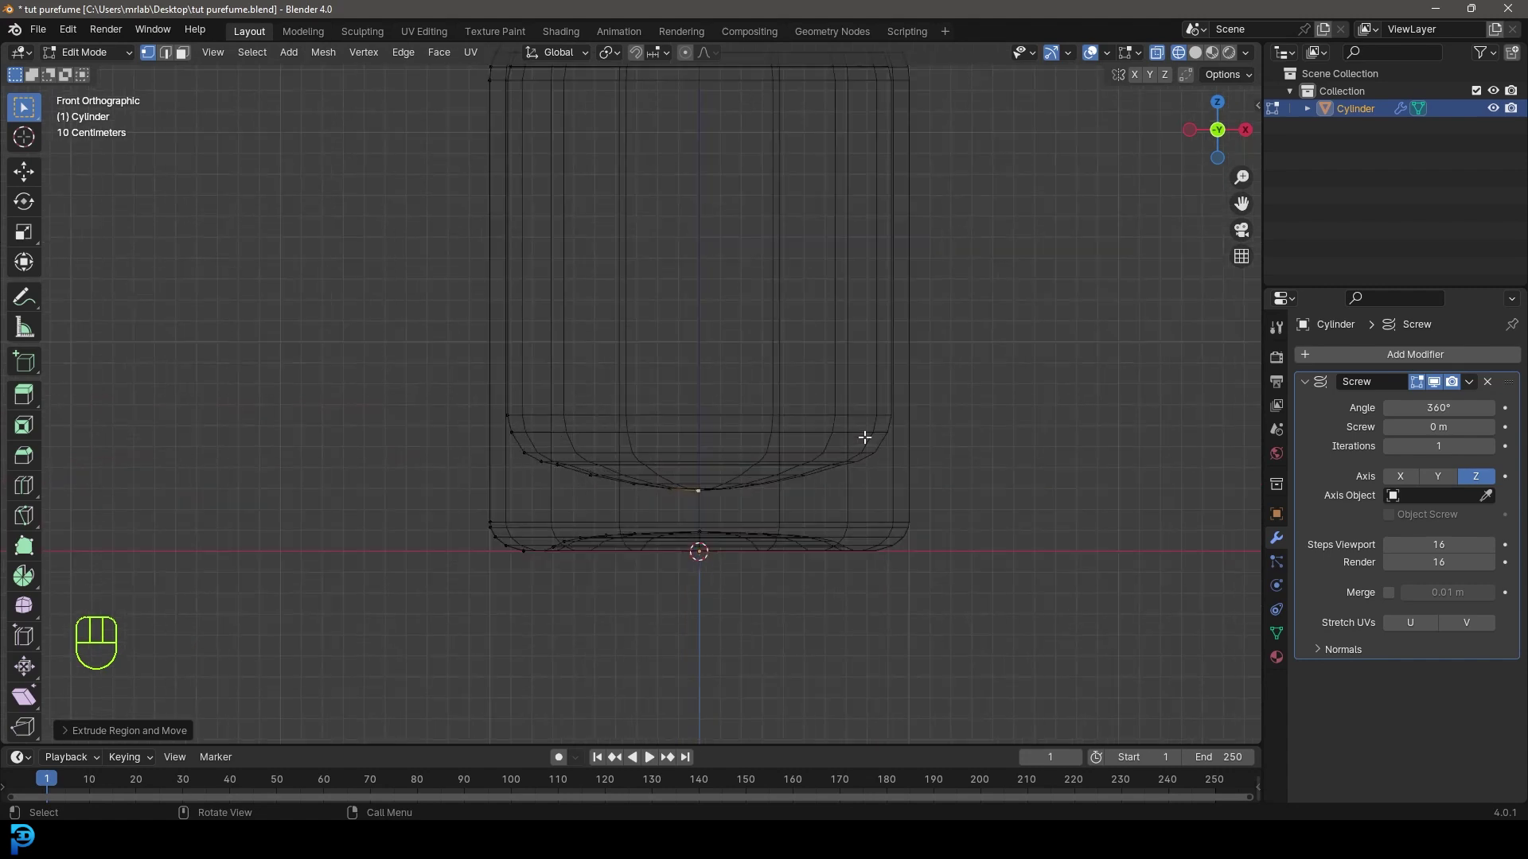
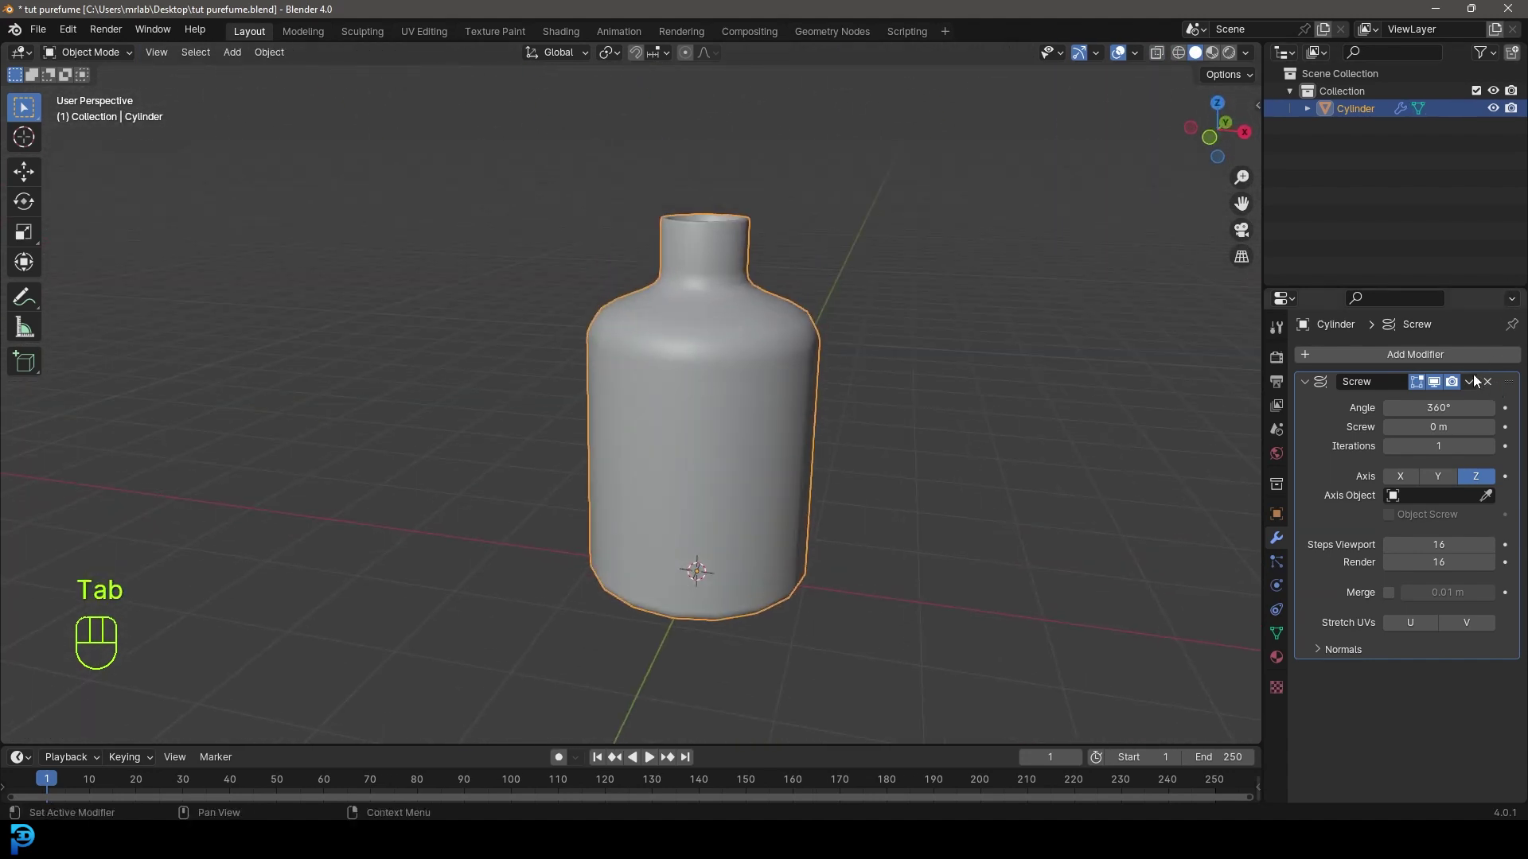
Apply the Screw modifier and add a Subdivision modifier, inspecting the neck rim from above.
left_click_drag(1480, 384, 1415, 407)
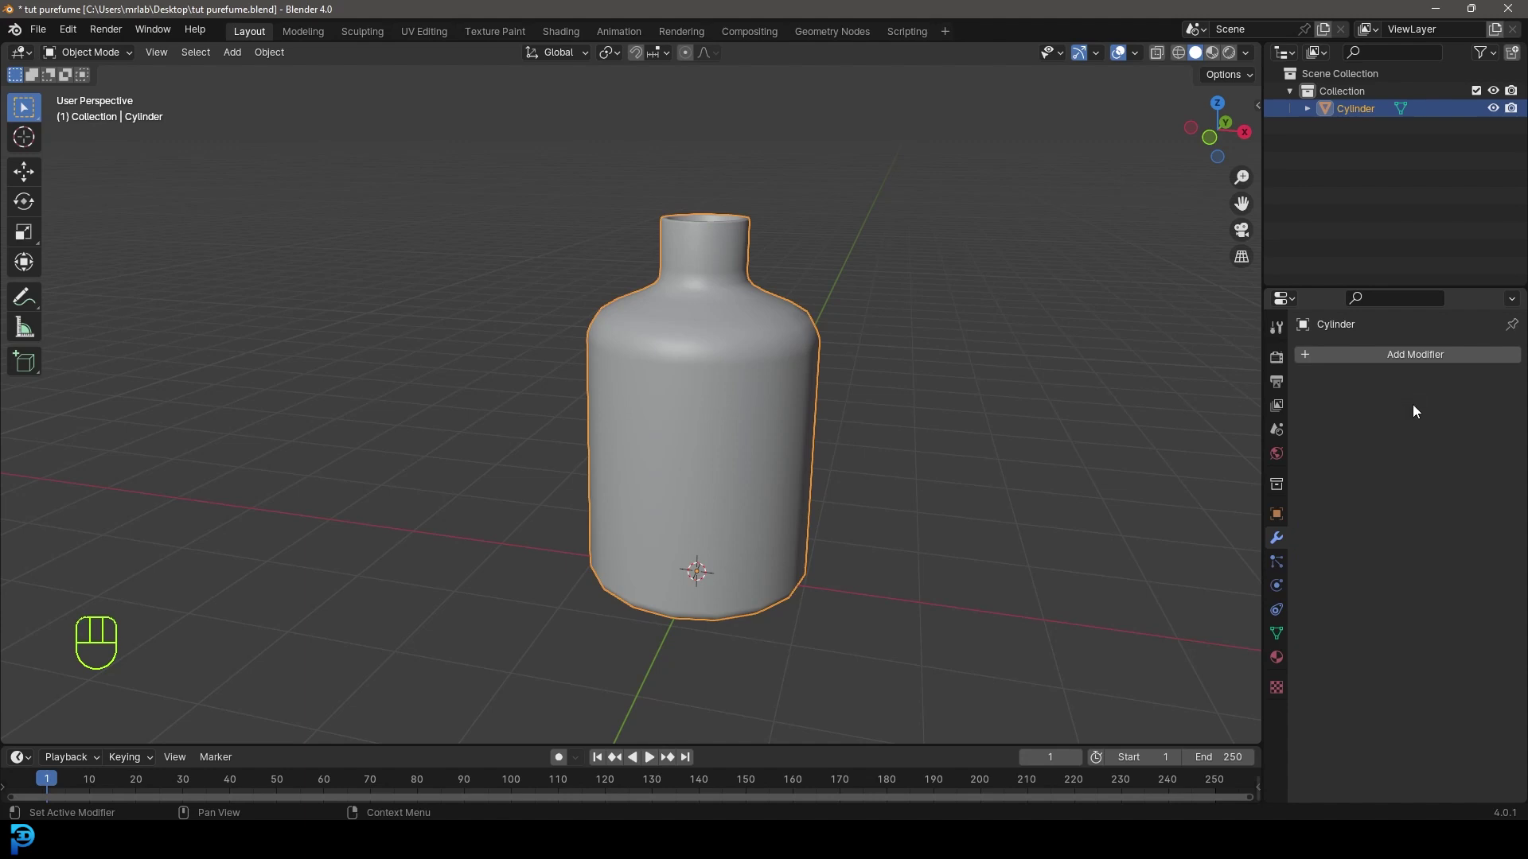
key("ctrl+a")
key("ctrl+a")
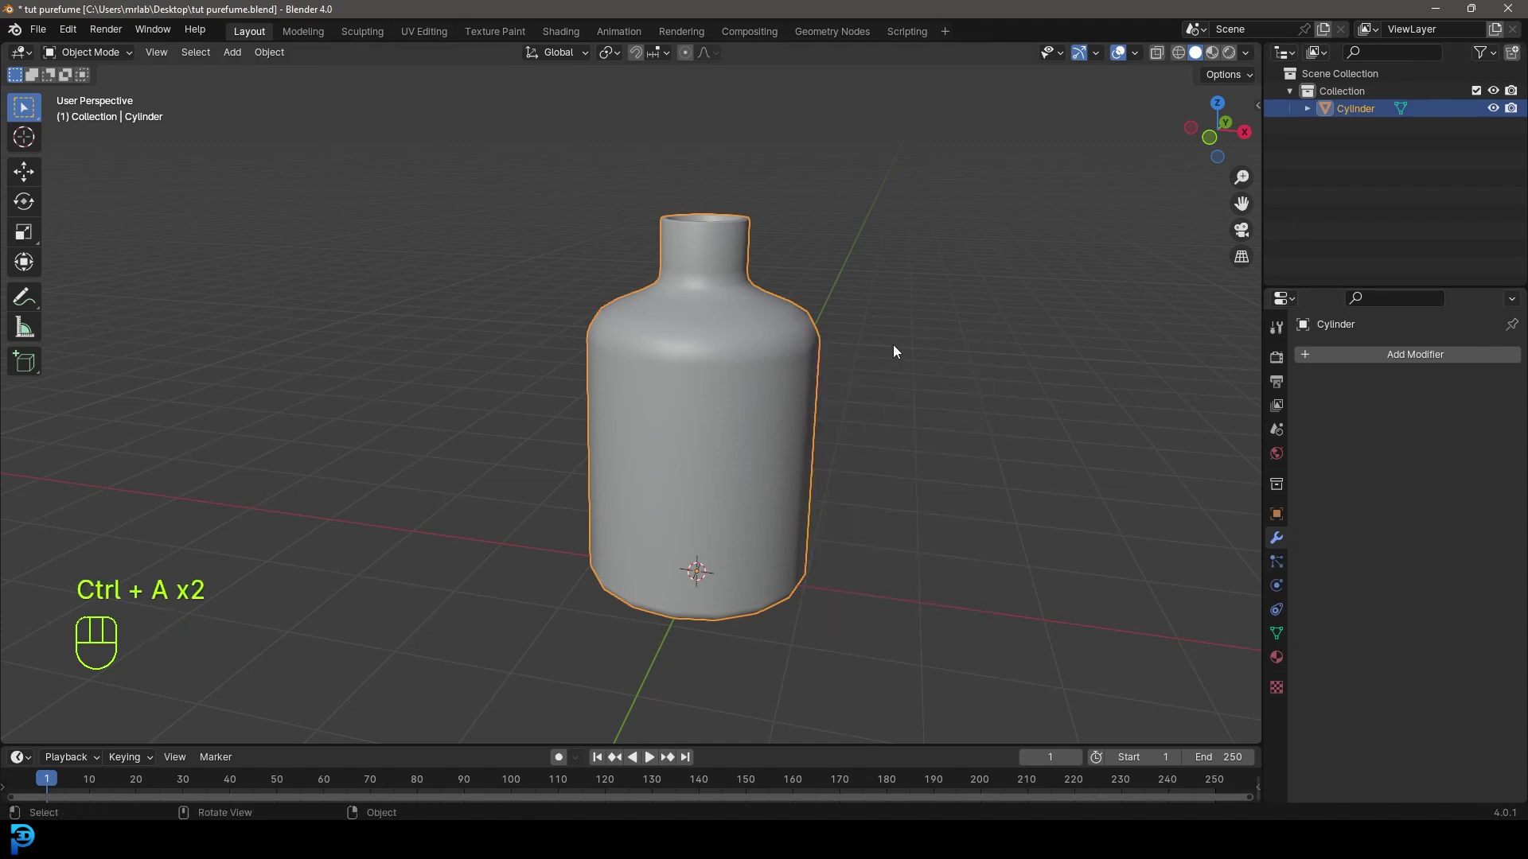
left_click_drag(1363, 359, 1244, 391)
left_click_drag(808, 215, 690, 258)
left_click_drag(741, 223, 699, 285)
left_click_drag(678, 271, 632, 336)
middle_click(648, 456)
left_click_drag(94, 59, 99, 105)
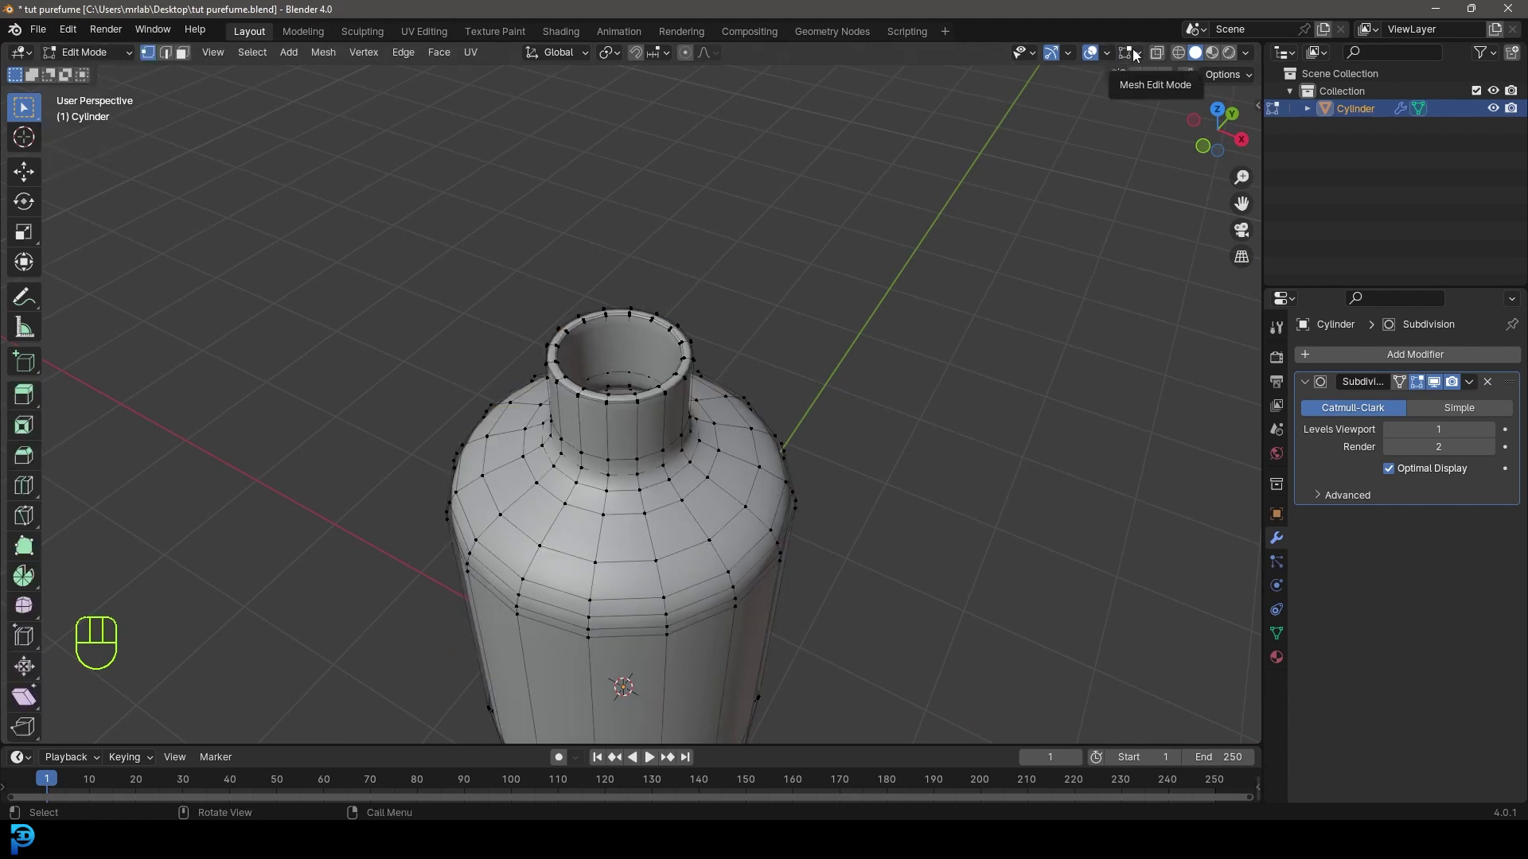
Select the whole bottle mesh and recalculate normals so all faces point outward.
left_click_drag(1137, 53, 670, 424)
left_click_drag(685, 425, 653, 422)
left_click_drag(616, 374, 674, 428)
left_click_drag(769, 592, 761, 510)
key("a")
key("alt+n")
left_click_drag(722, 538, 698, 407)
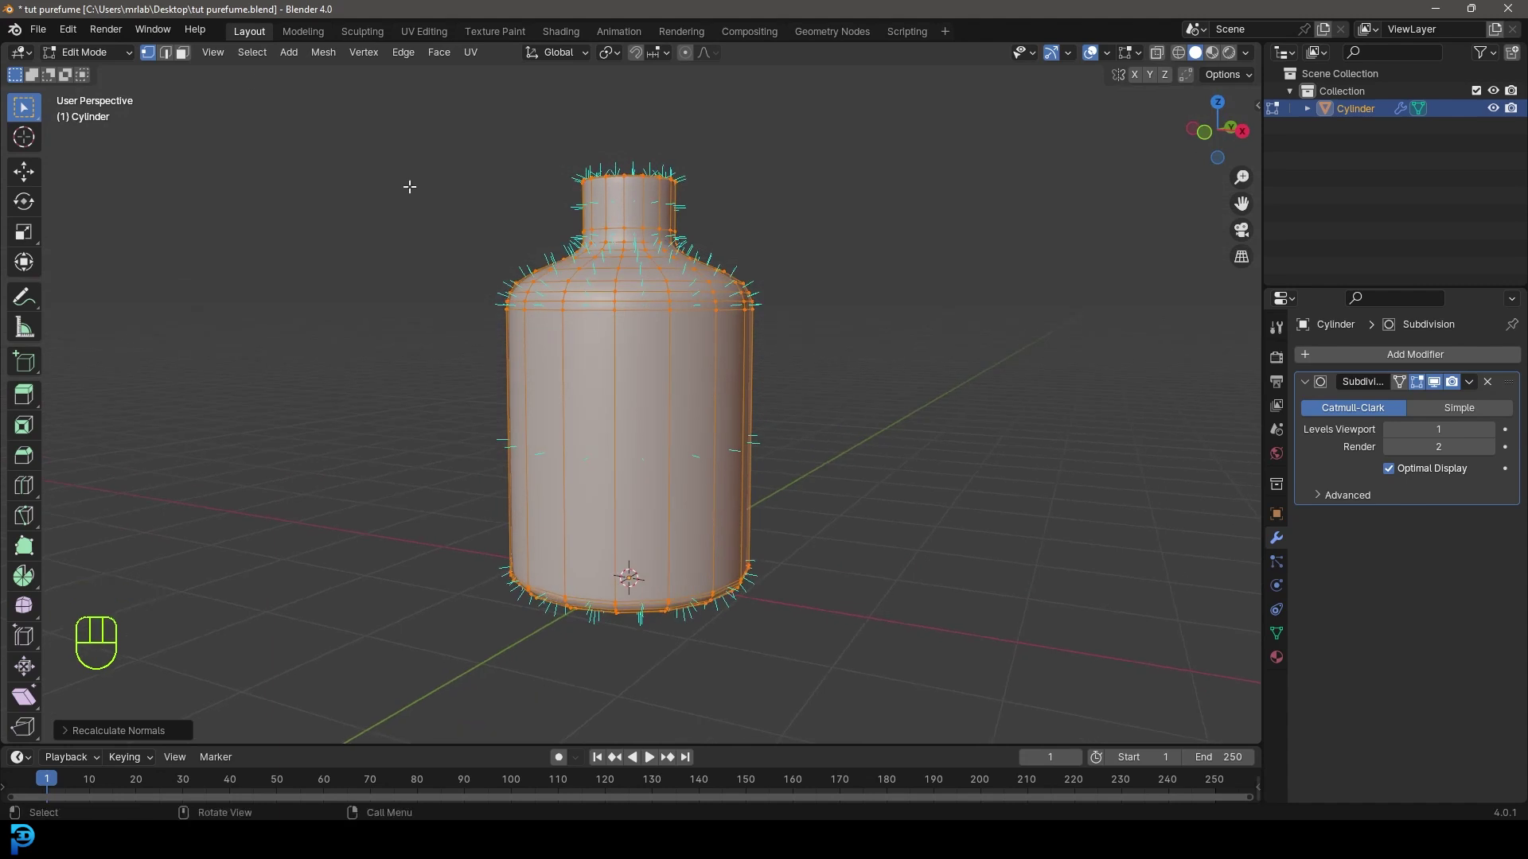
left_click_drag(114, 56, 439, 162)
left_click_drag(645, 397, 692, 414)
Add a second cylinder, move and scale it over the bottle's neck, and apply its scale.
key("KP_1")
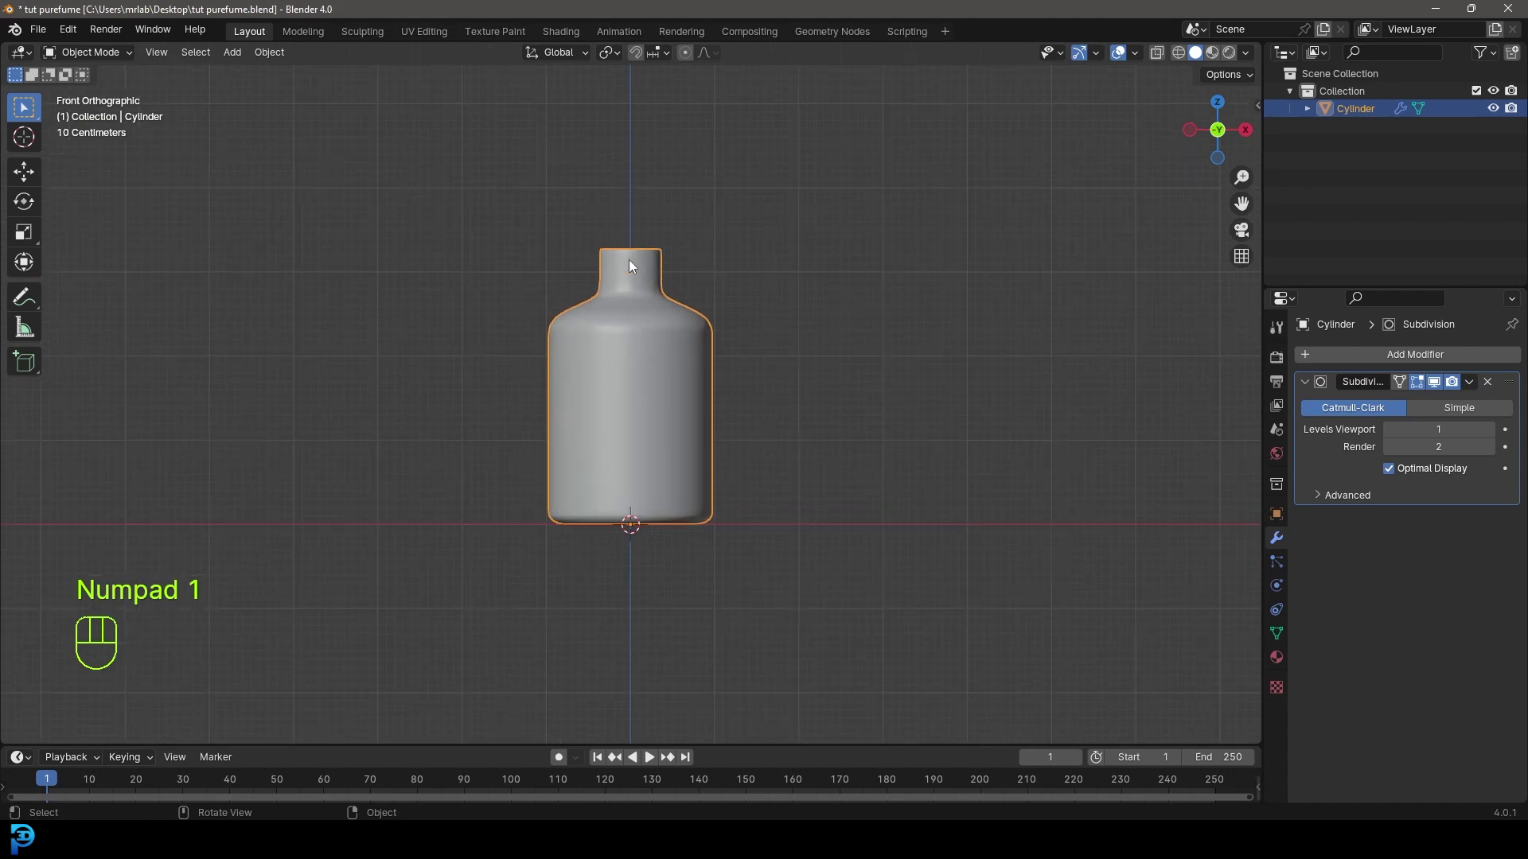
key("shift+a")
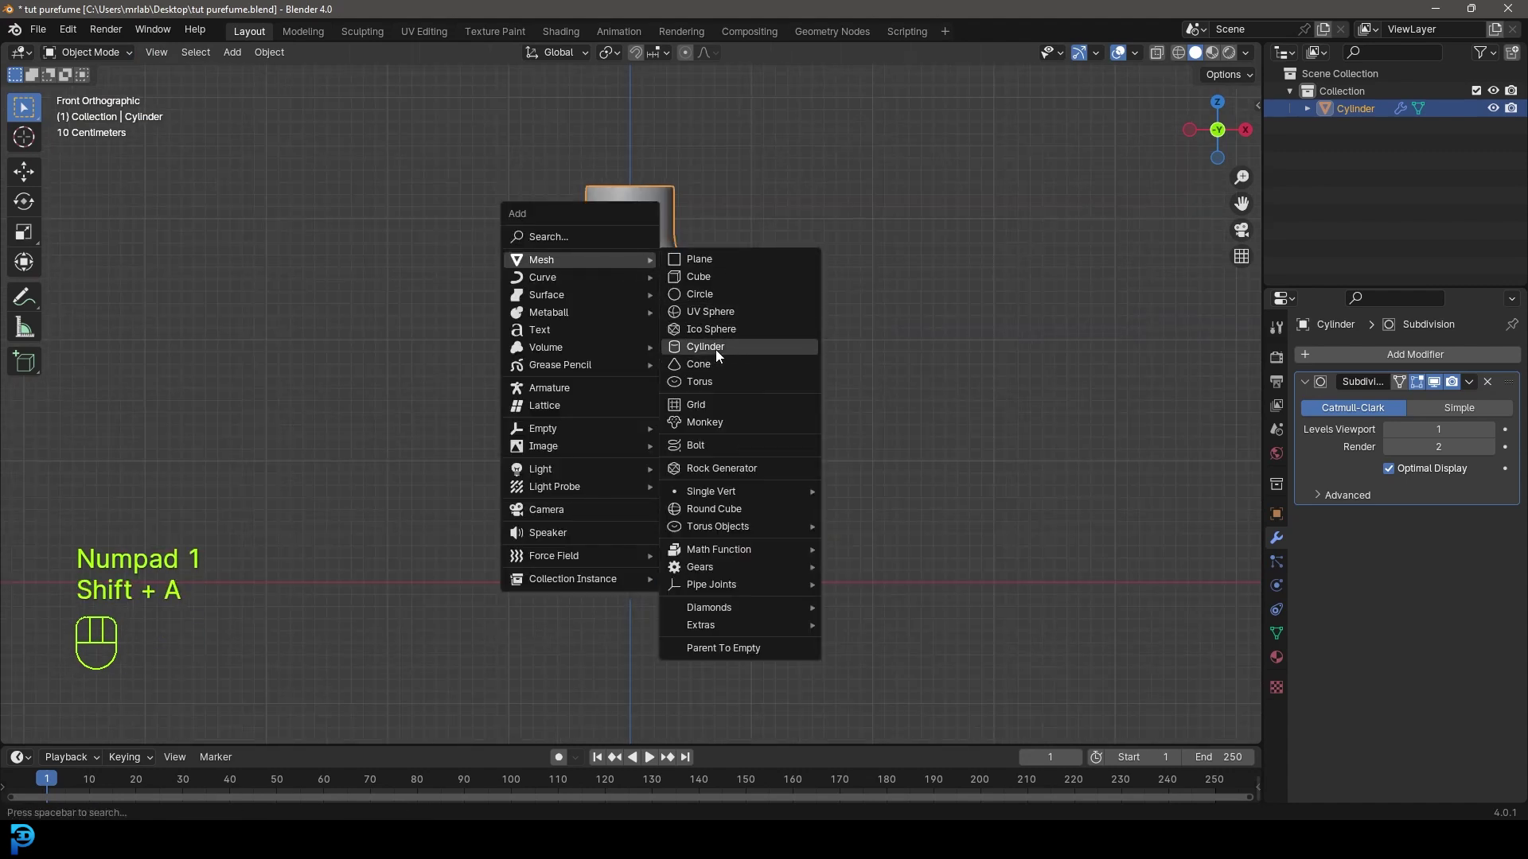
left_click_drag(729, 476, 709, 577)
key("g")
key("z")
left_click(708, 163)
key("s")
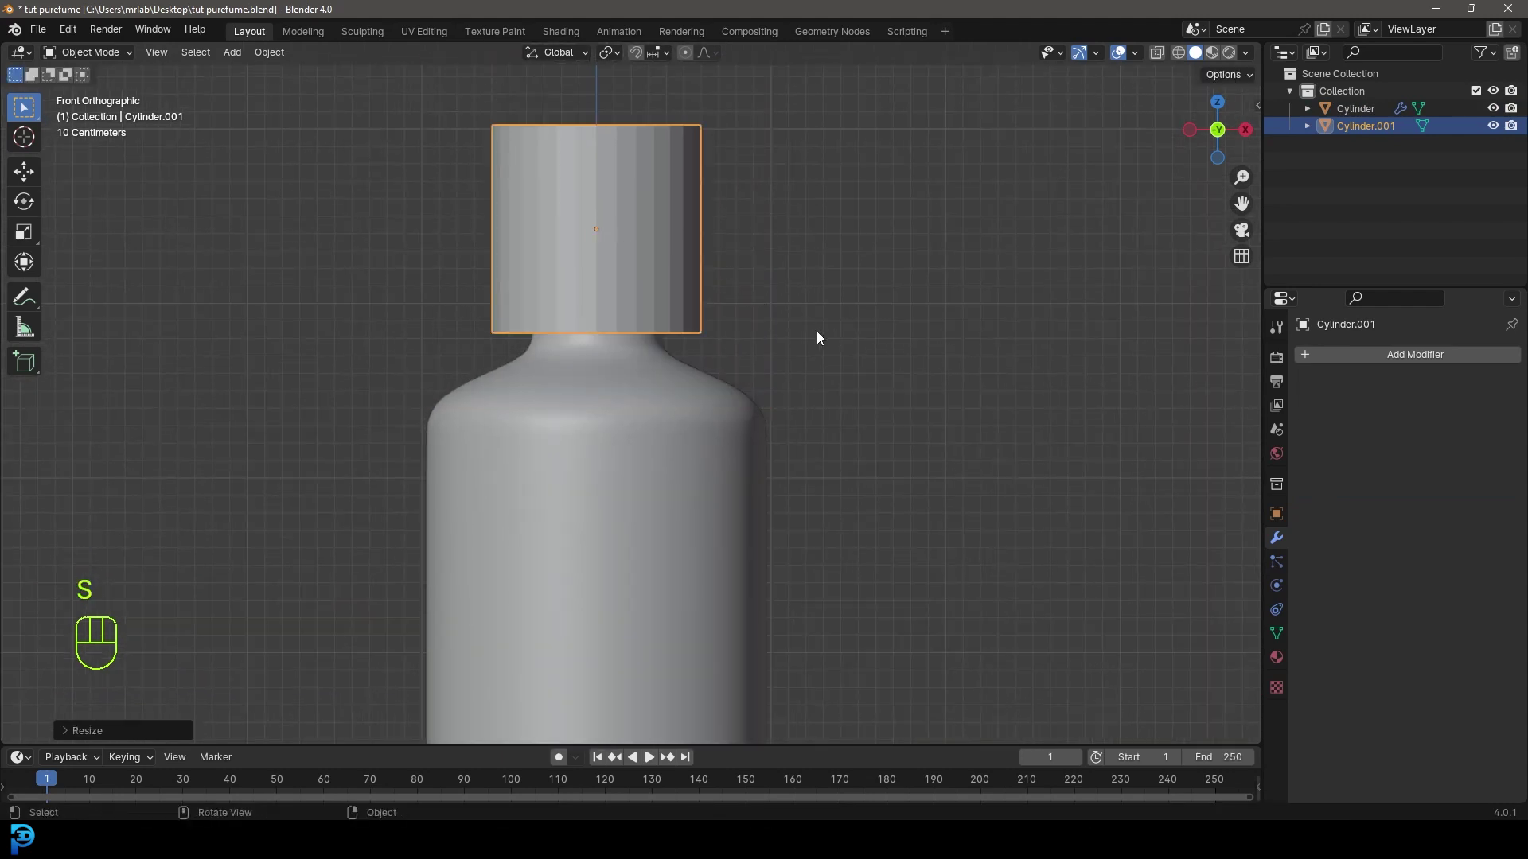
middle_click(659, 341)
key("ctrl+a")
key("ctrl+a")
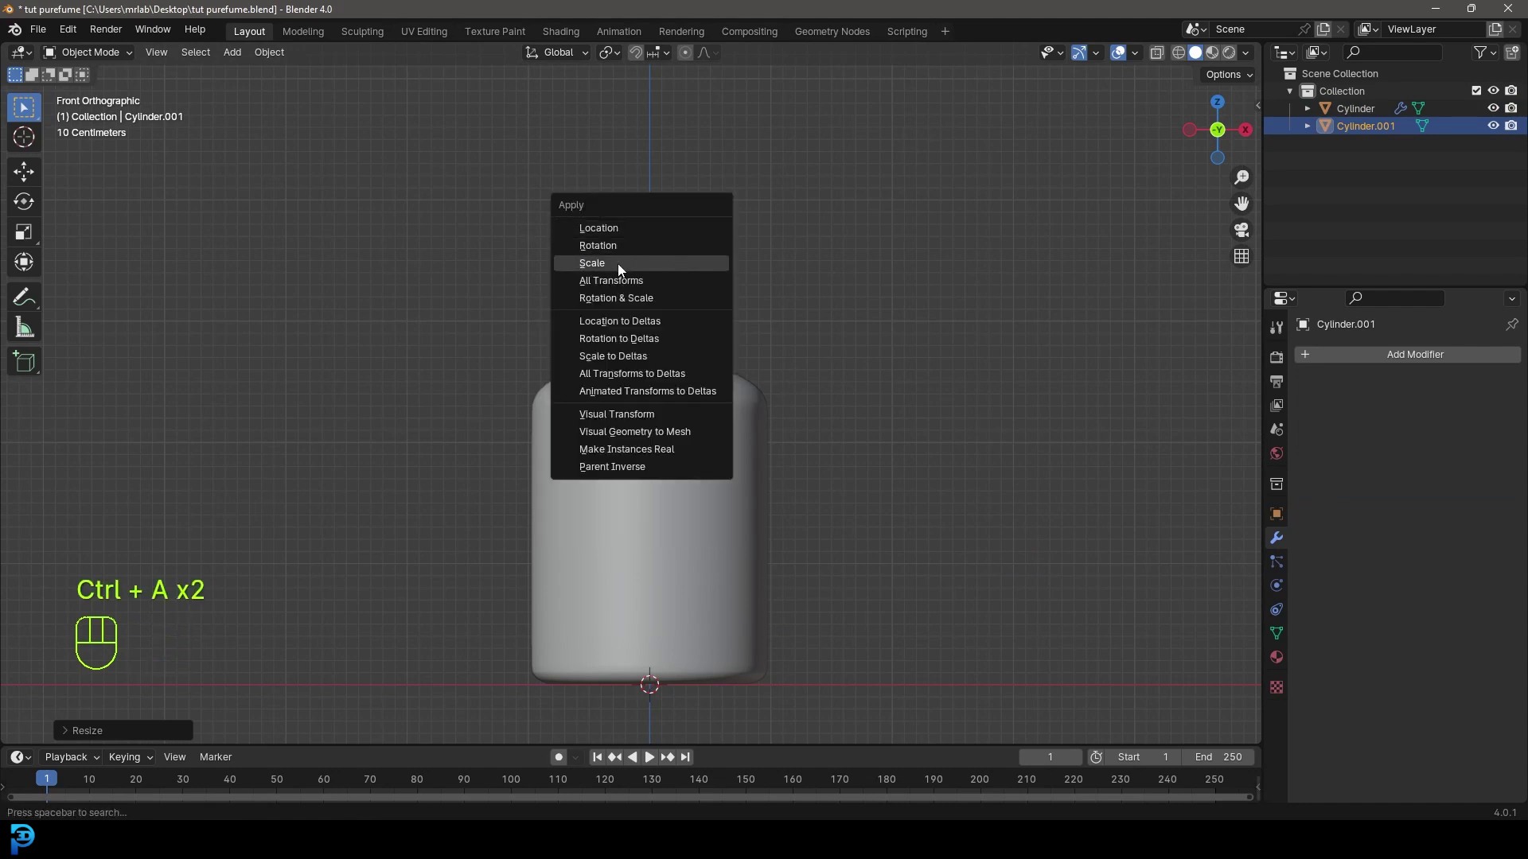
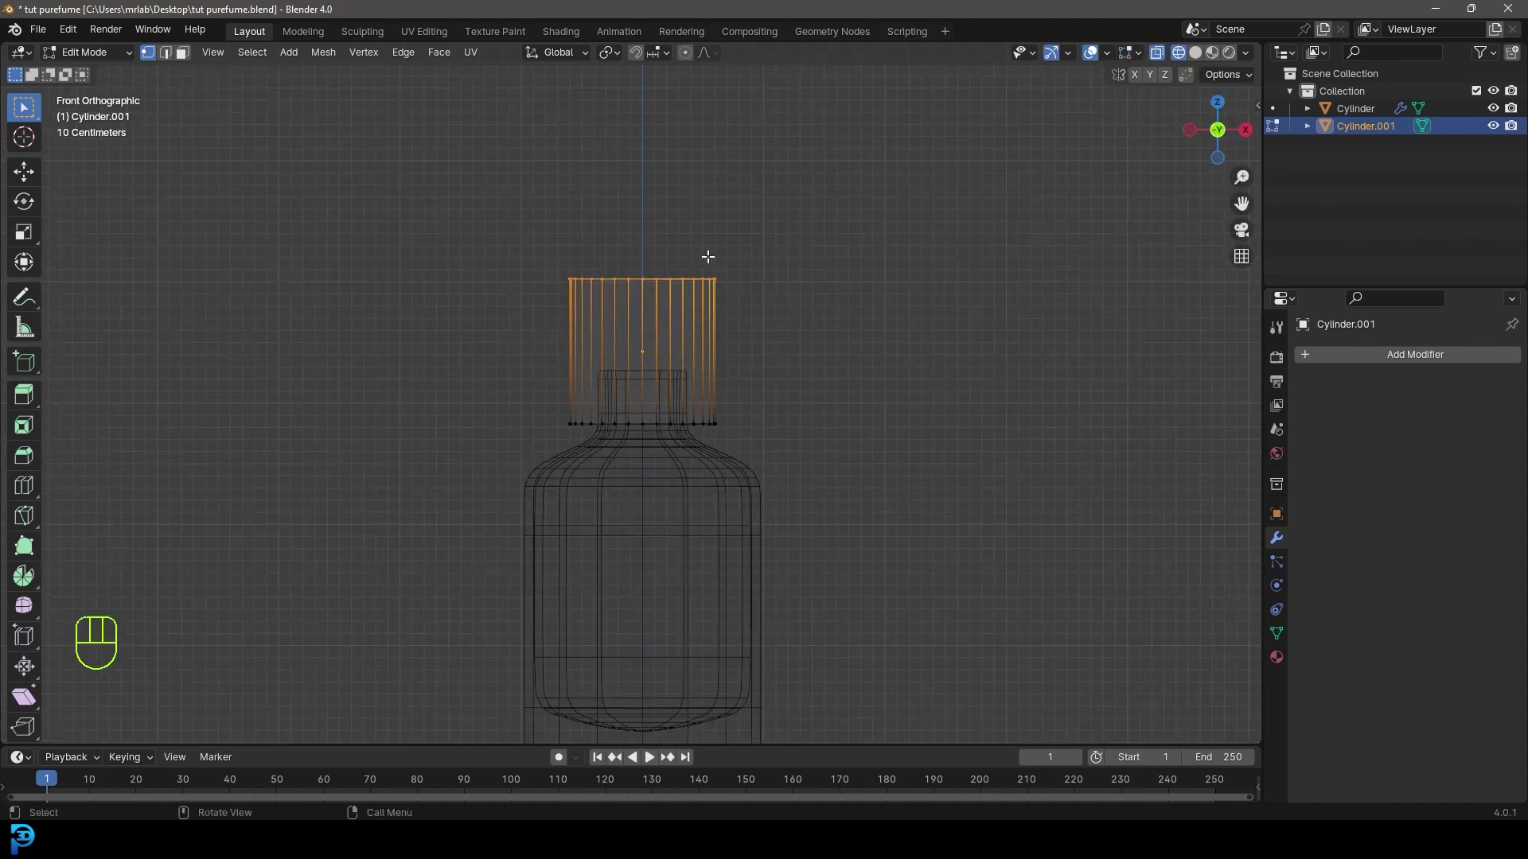
Bevel the lid cylinder's outer bottom edges into a rounded rim.
left_click_drag(759, 283, 717, 305)
key("KP_1")
left_click_drag(718, 317, 705, 358)
key("ctrl+b")
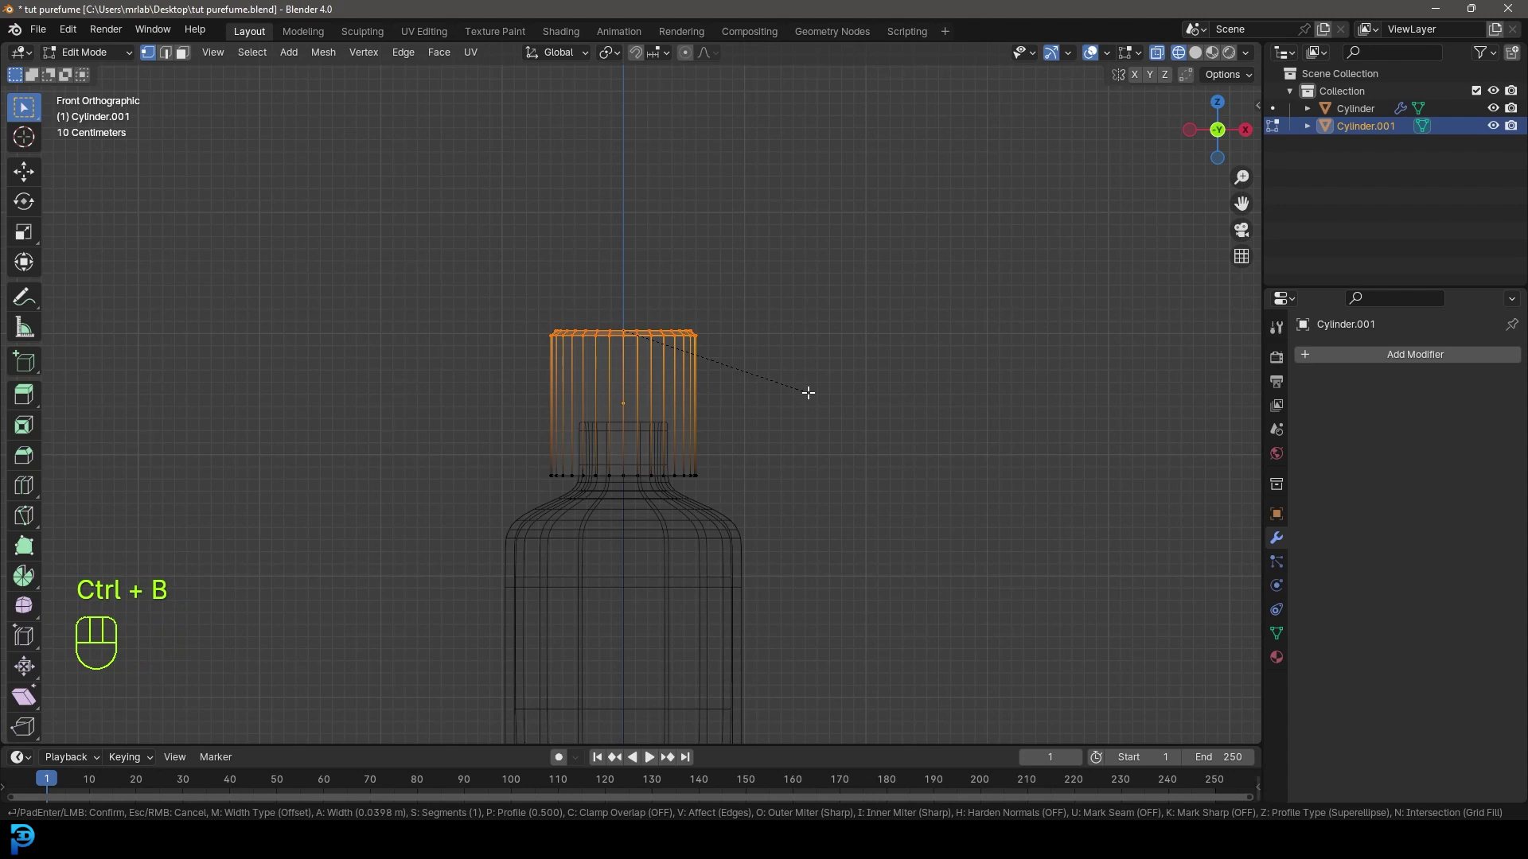
left_click(805, 400)
left_click_drag(710, 495, 709, 318)
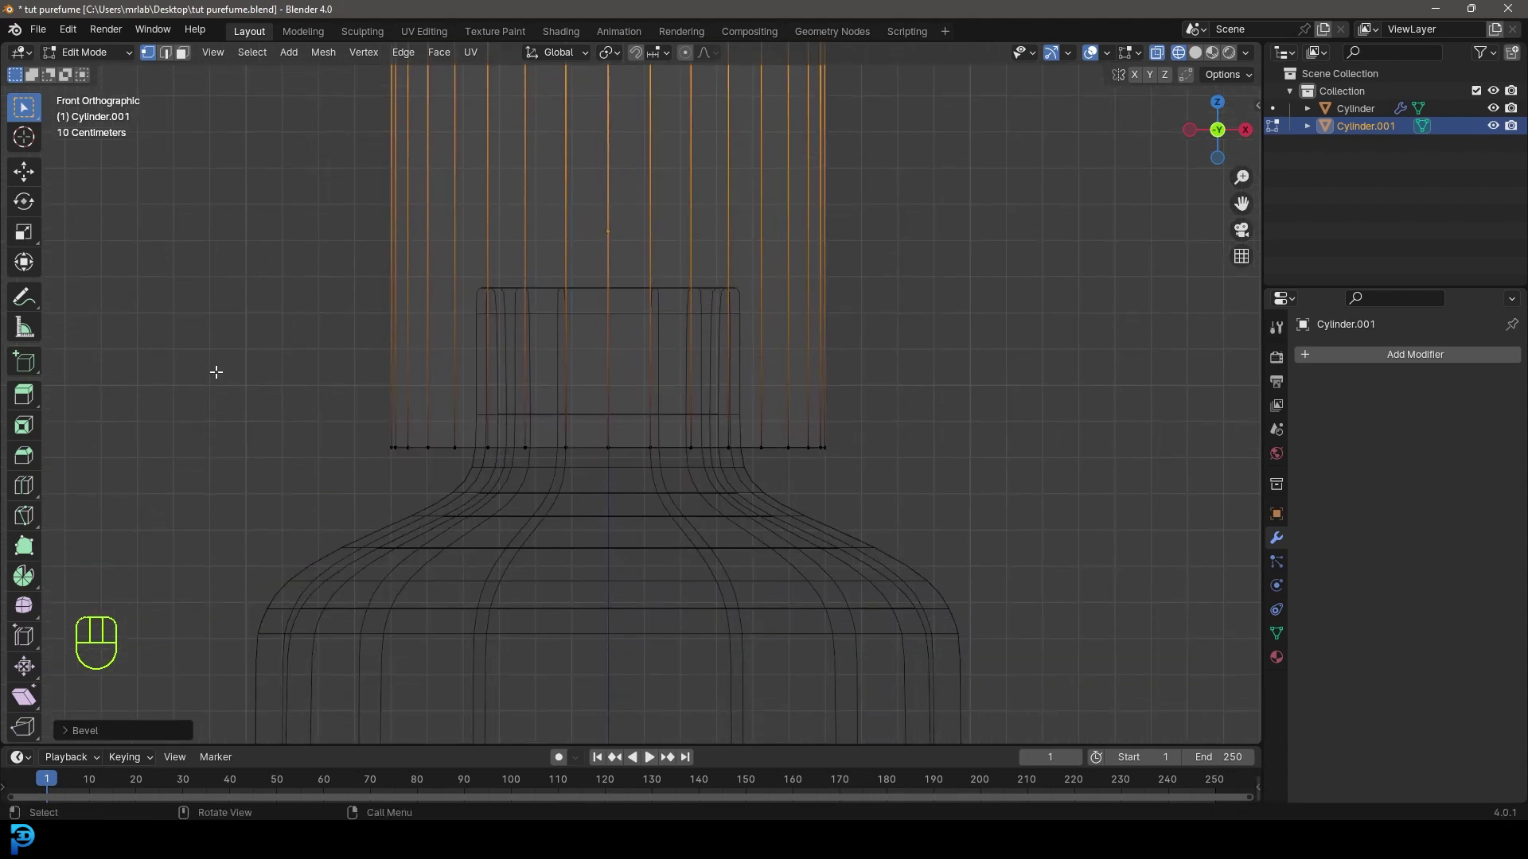
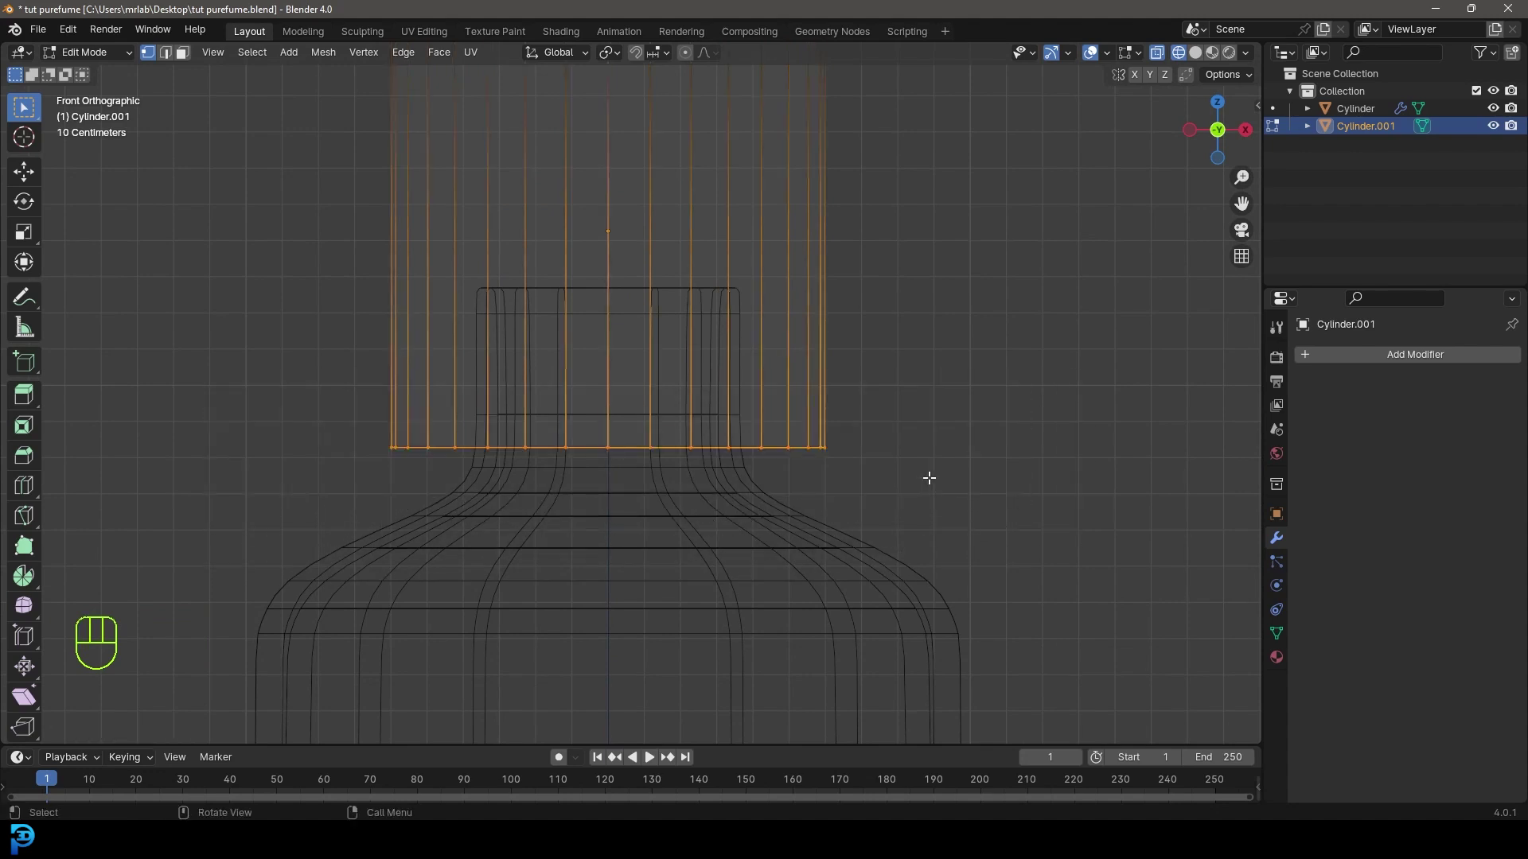
key("ctrl+b")
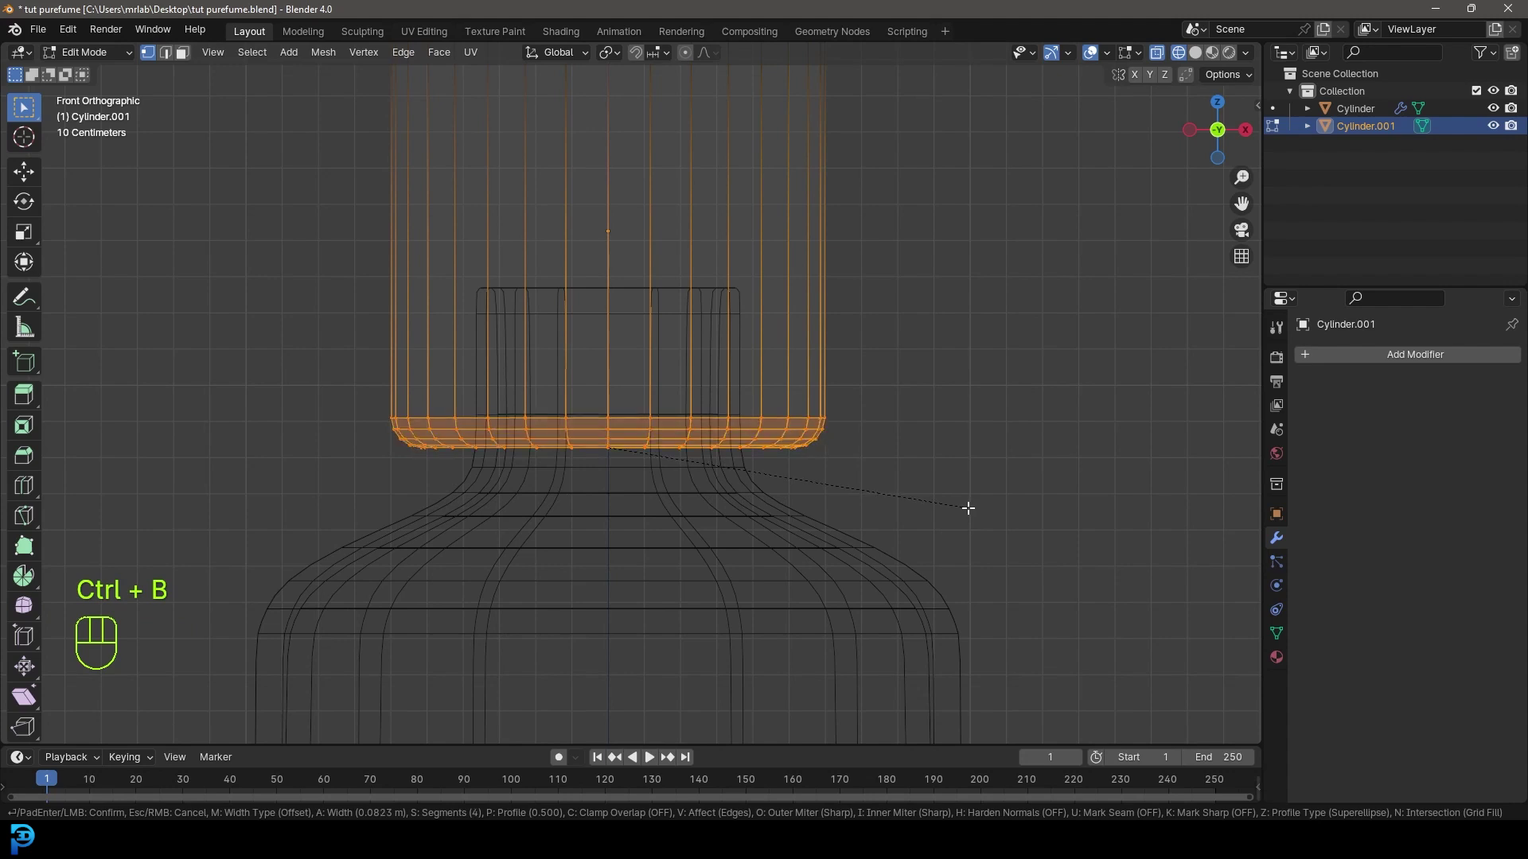
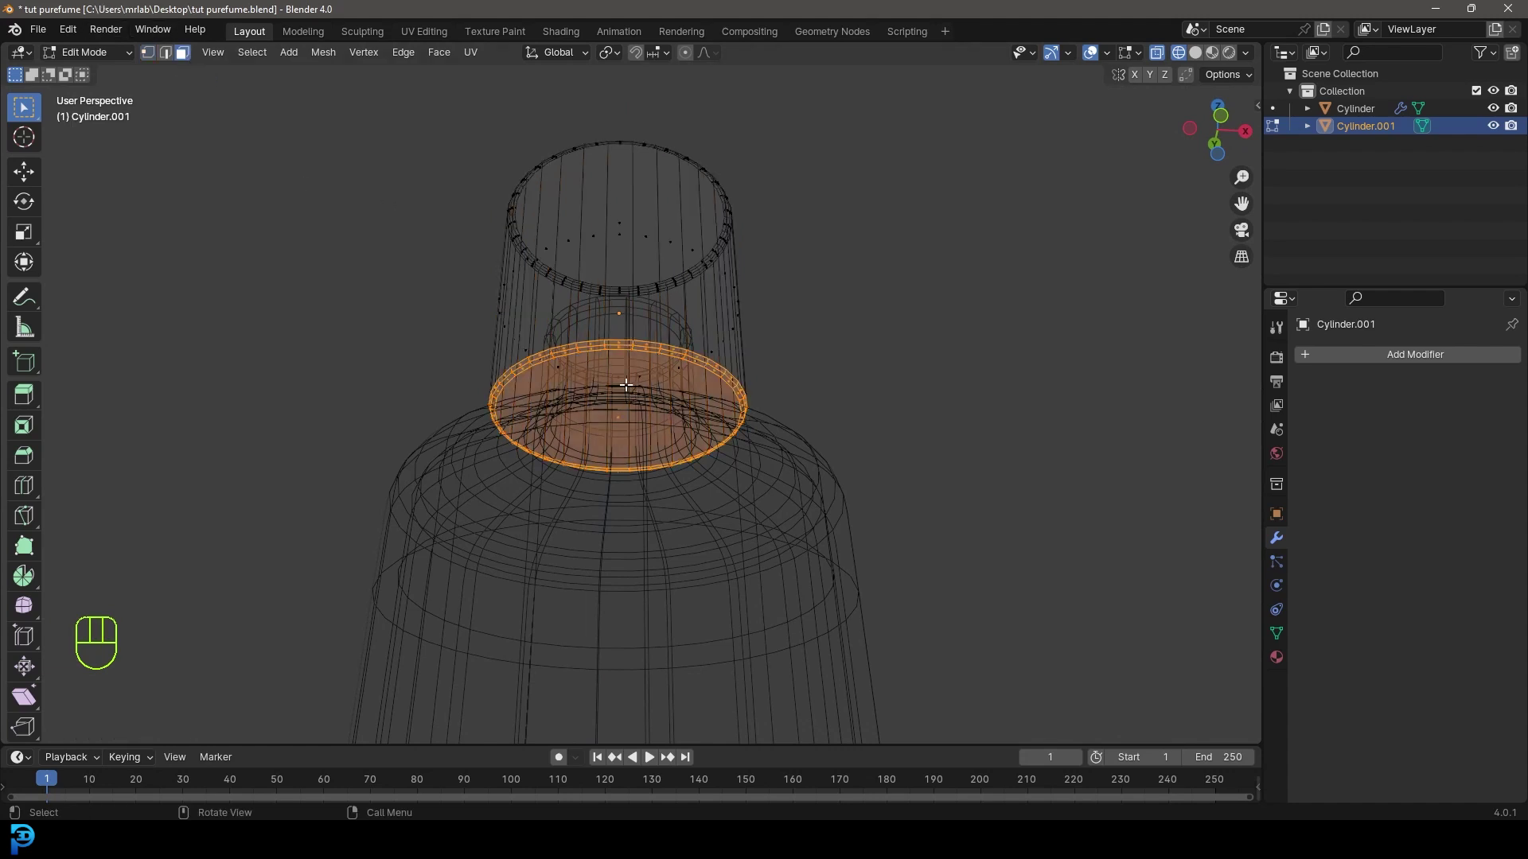
key("z")
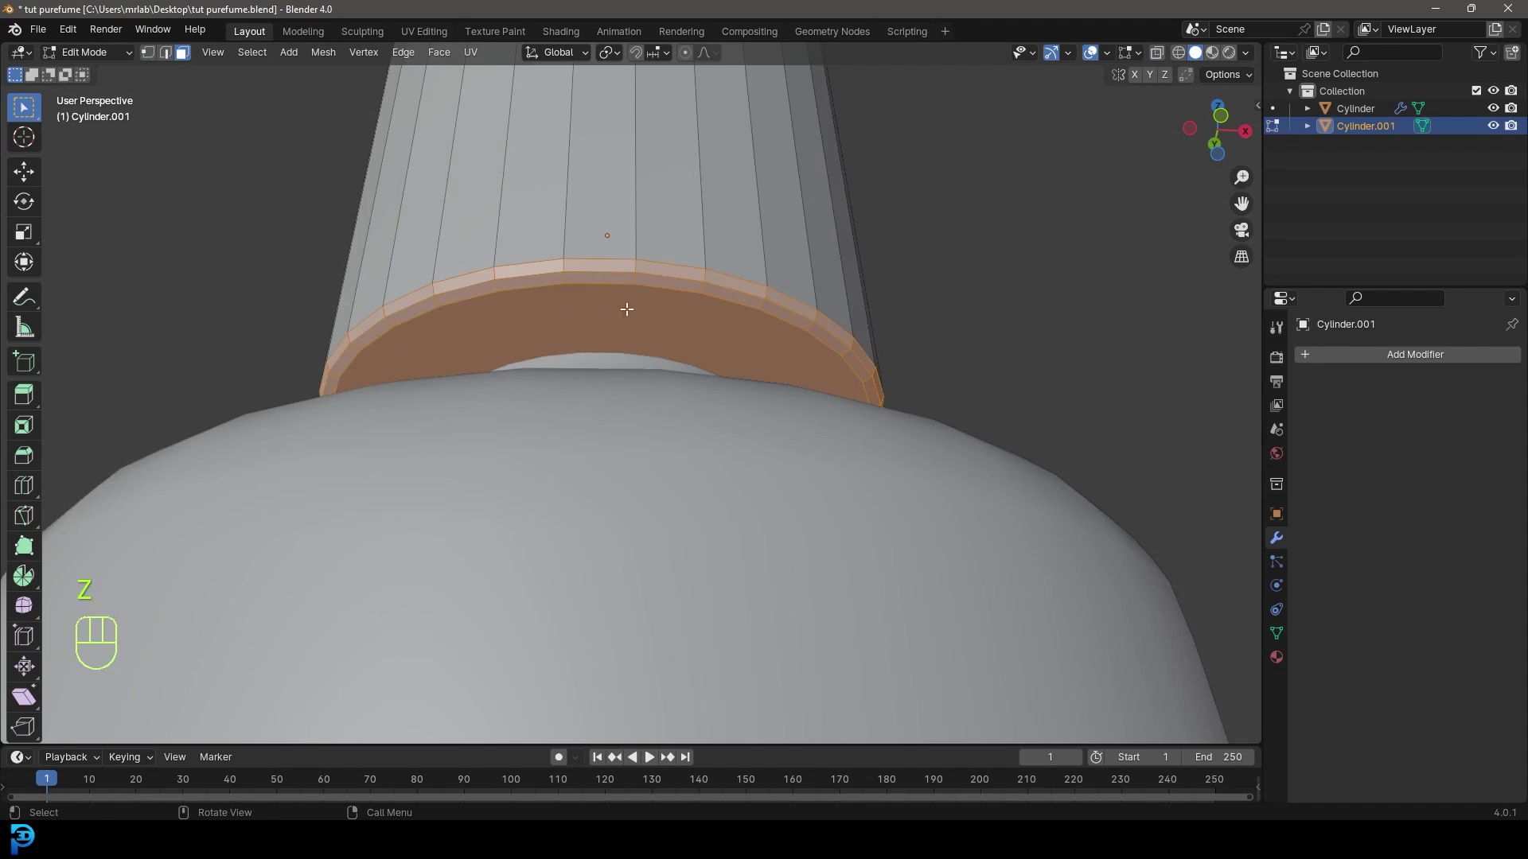
middle_click(678, 388)
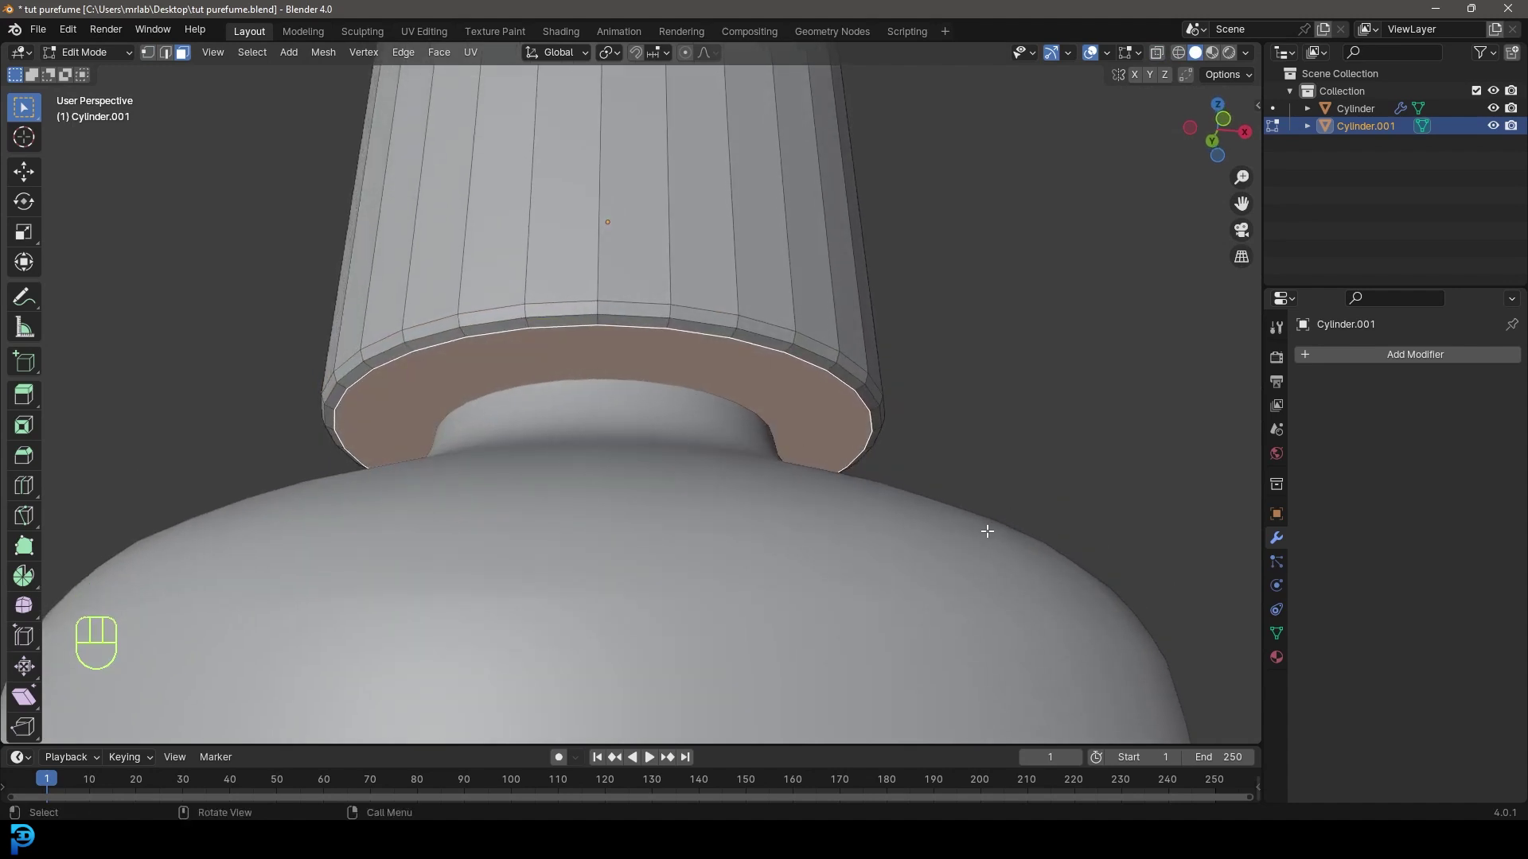
Inset the lid's bottom face and extrude it inward to hollow the cap.
key("i")
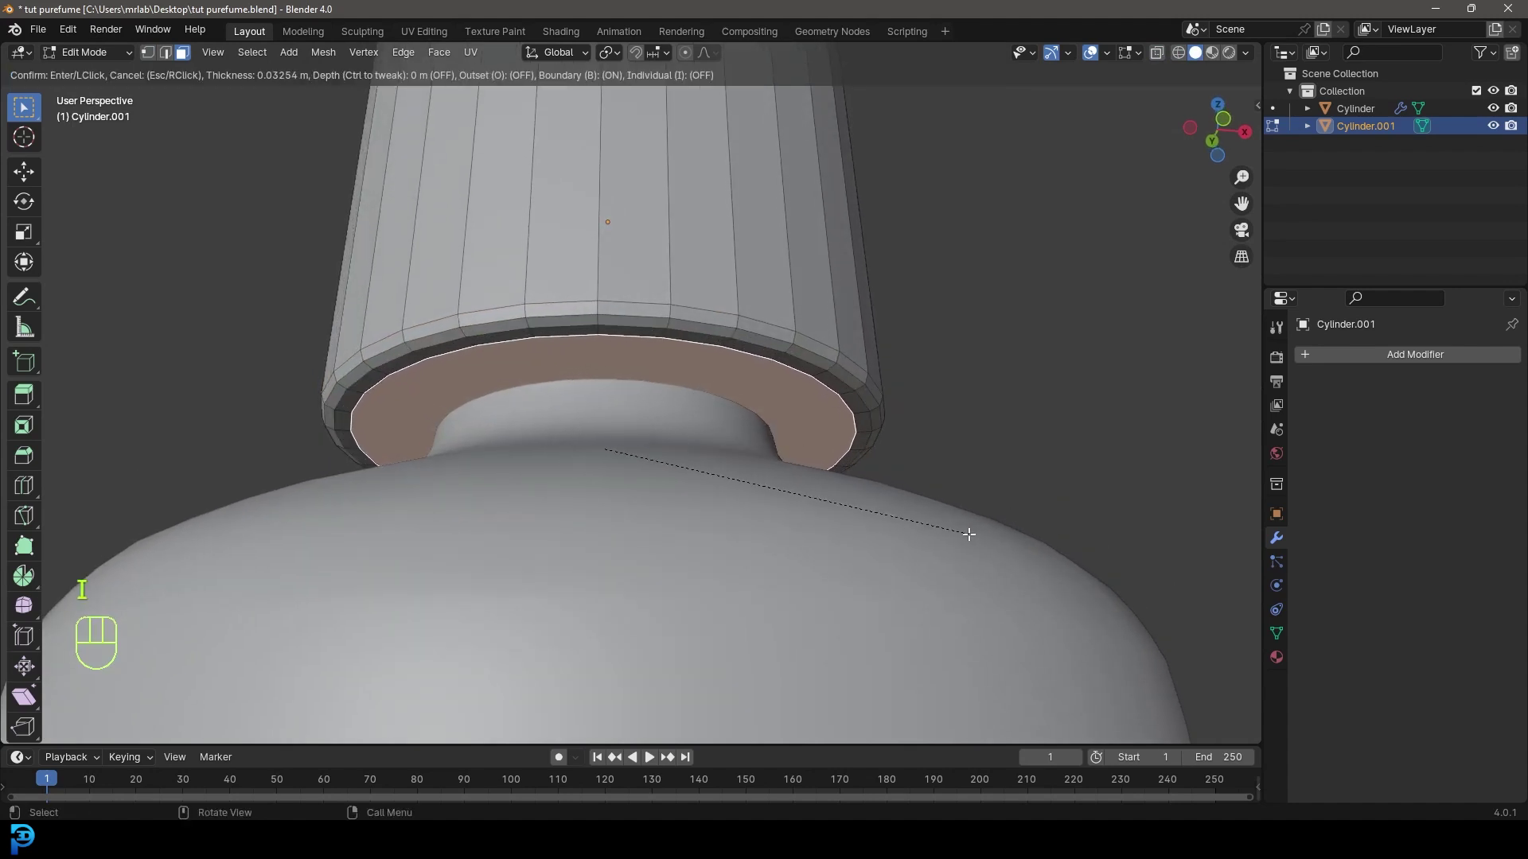
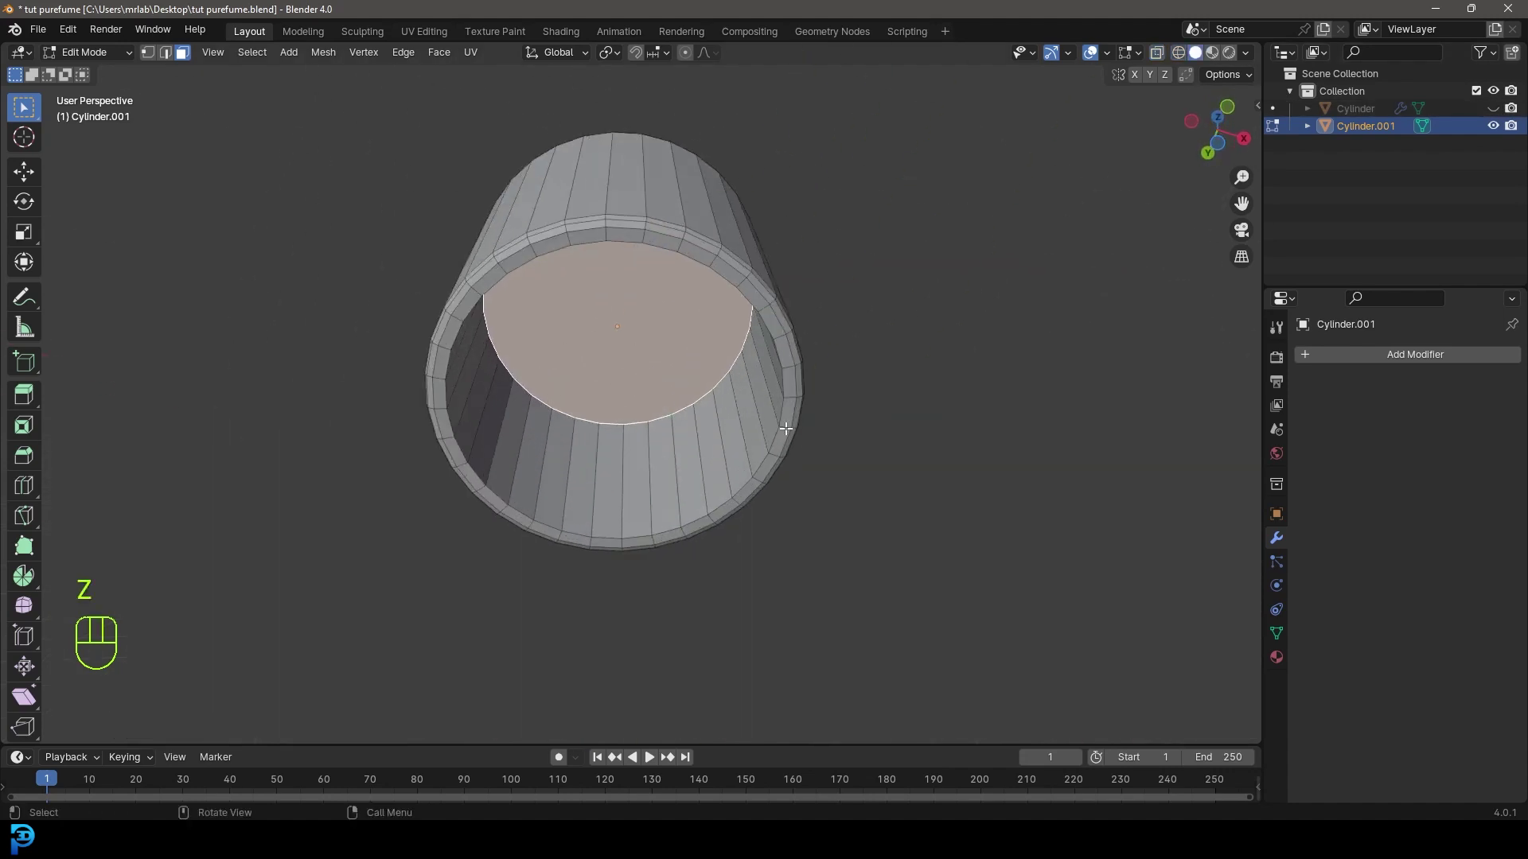
key("ctrl+b")
key("alt+a")
left_click_drag(539, 336, 501, 443)
left_click_drag(562, 505, 578, 380)
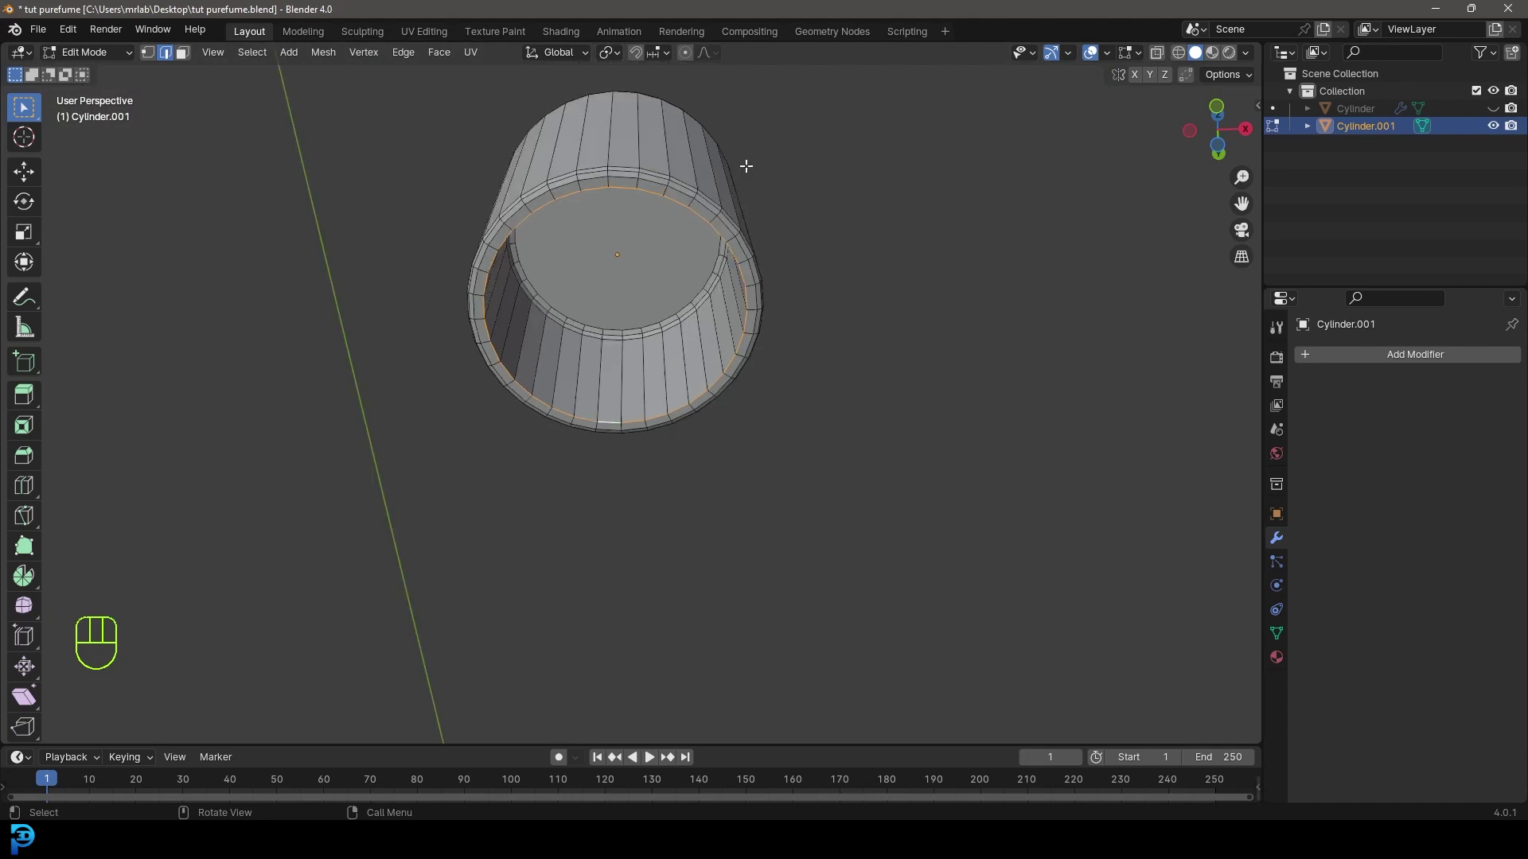
middle_click(753, 178)
Bevel the lid's inner rim edge loop and leave Edit Mode.
left_click_drag(773, 205, 761, 318)
key("ctrl+b")
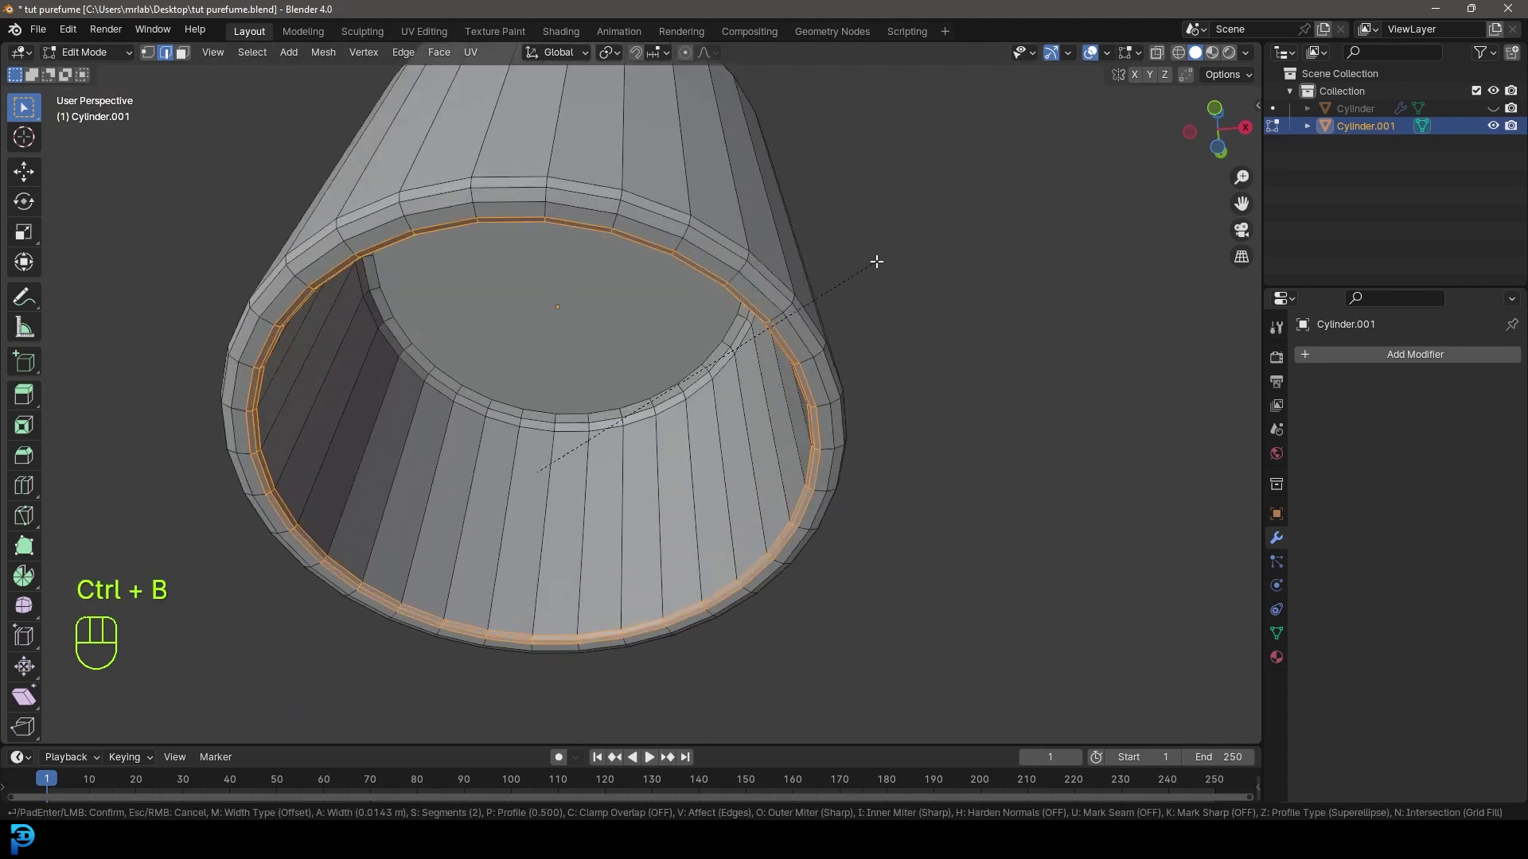
left_click_drag(756, 357, 763, 410)
key("Tab")
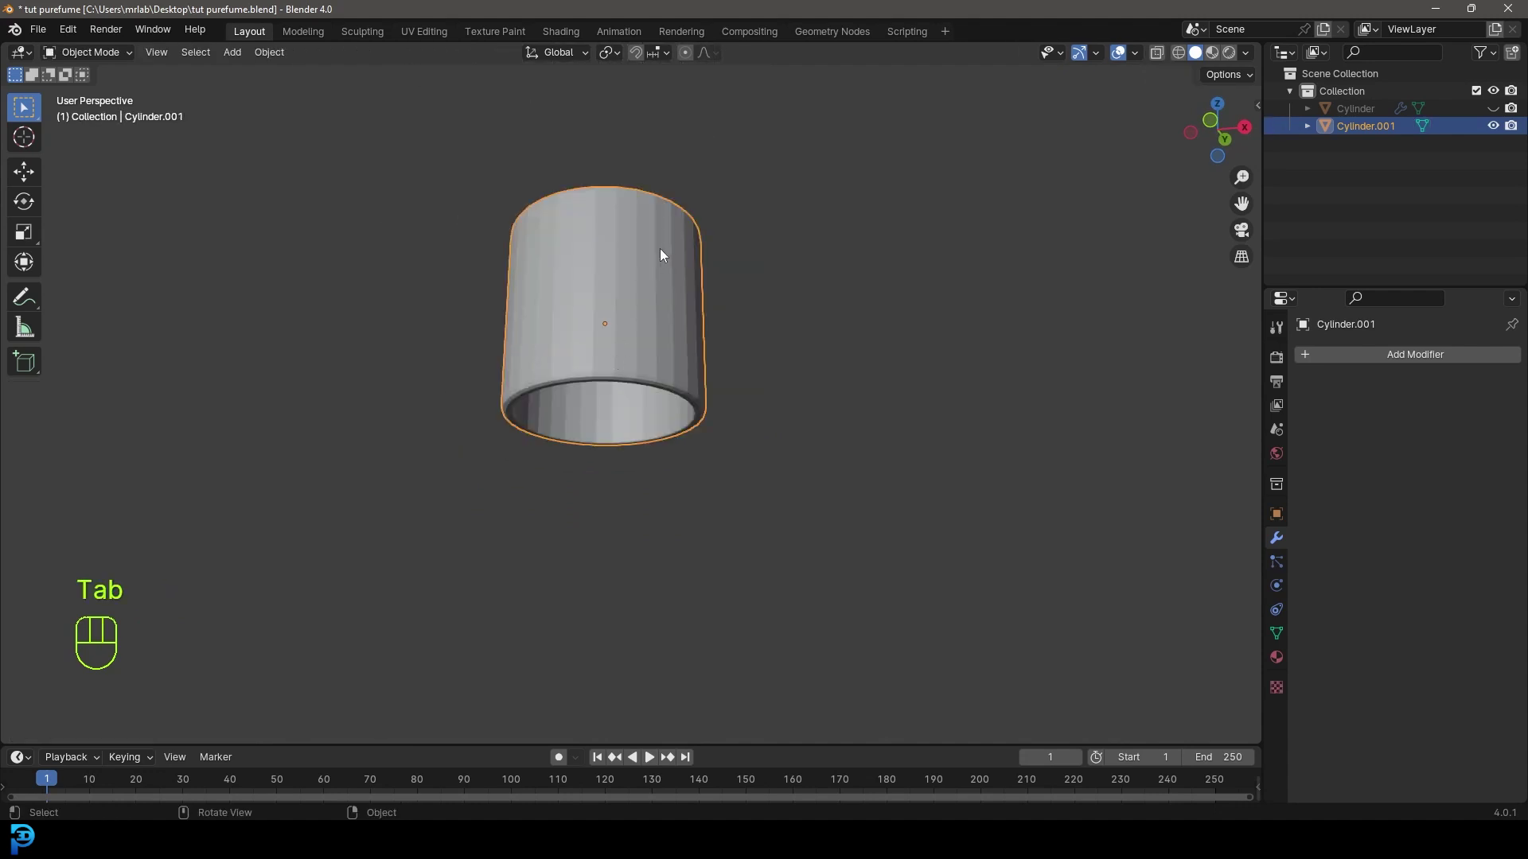
Give the lid a Subdivision Surface modifier and unhide the bottle again.
left_click_drag(663, 232, 574, 226)
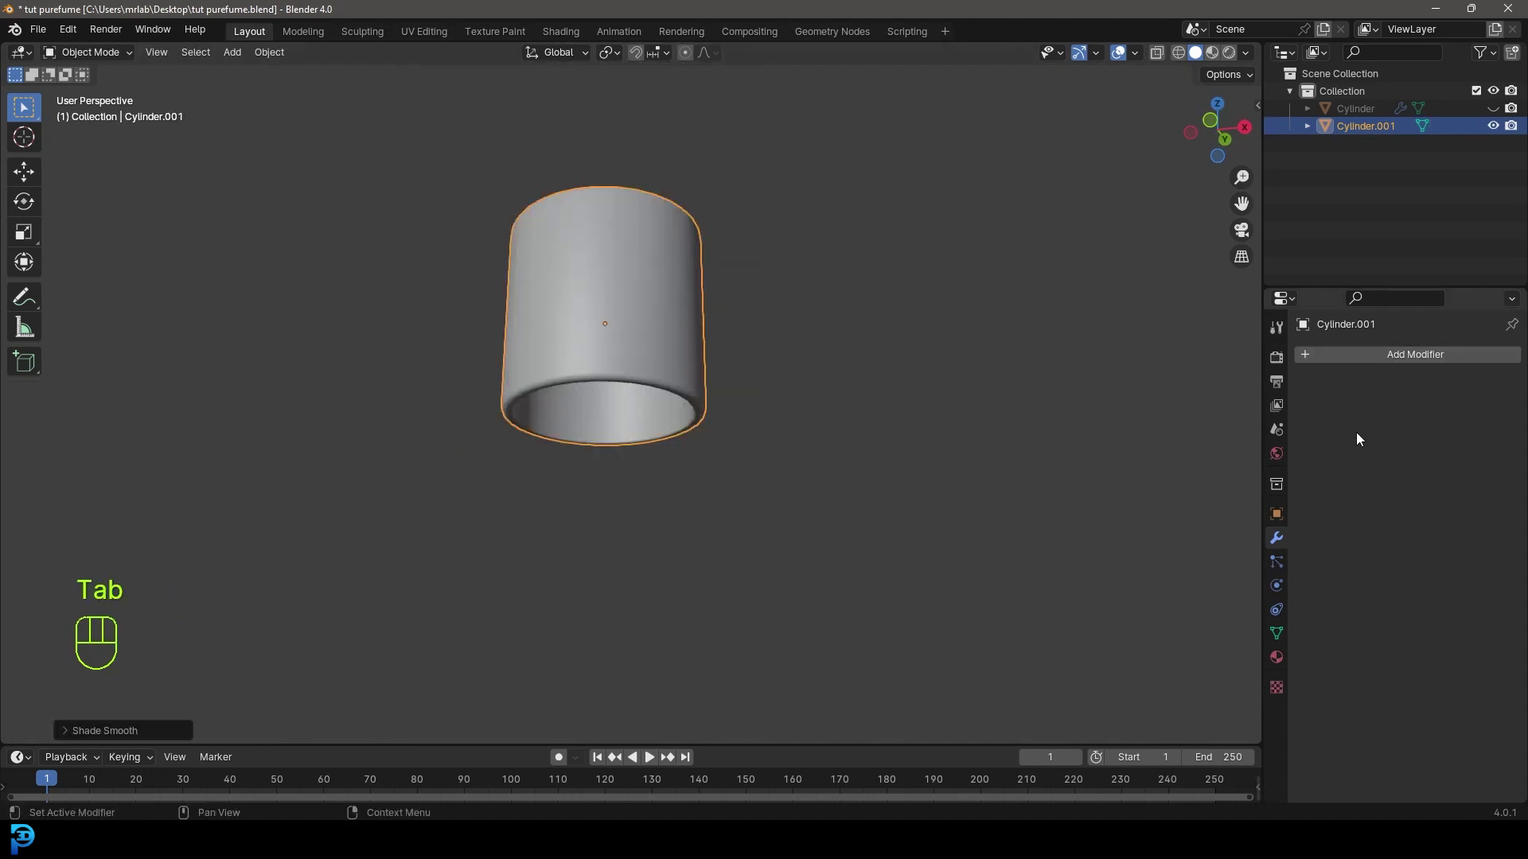
left_click_drag(1363, 357, 1238, 387)
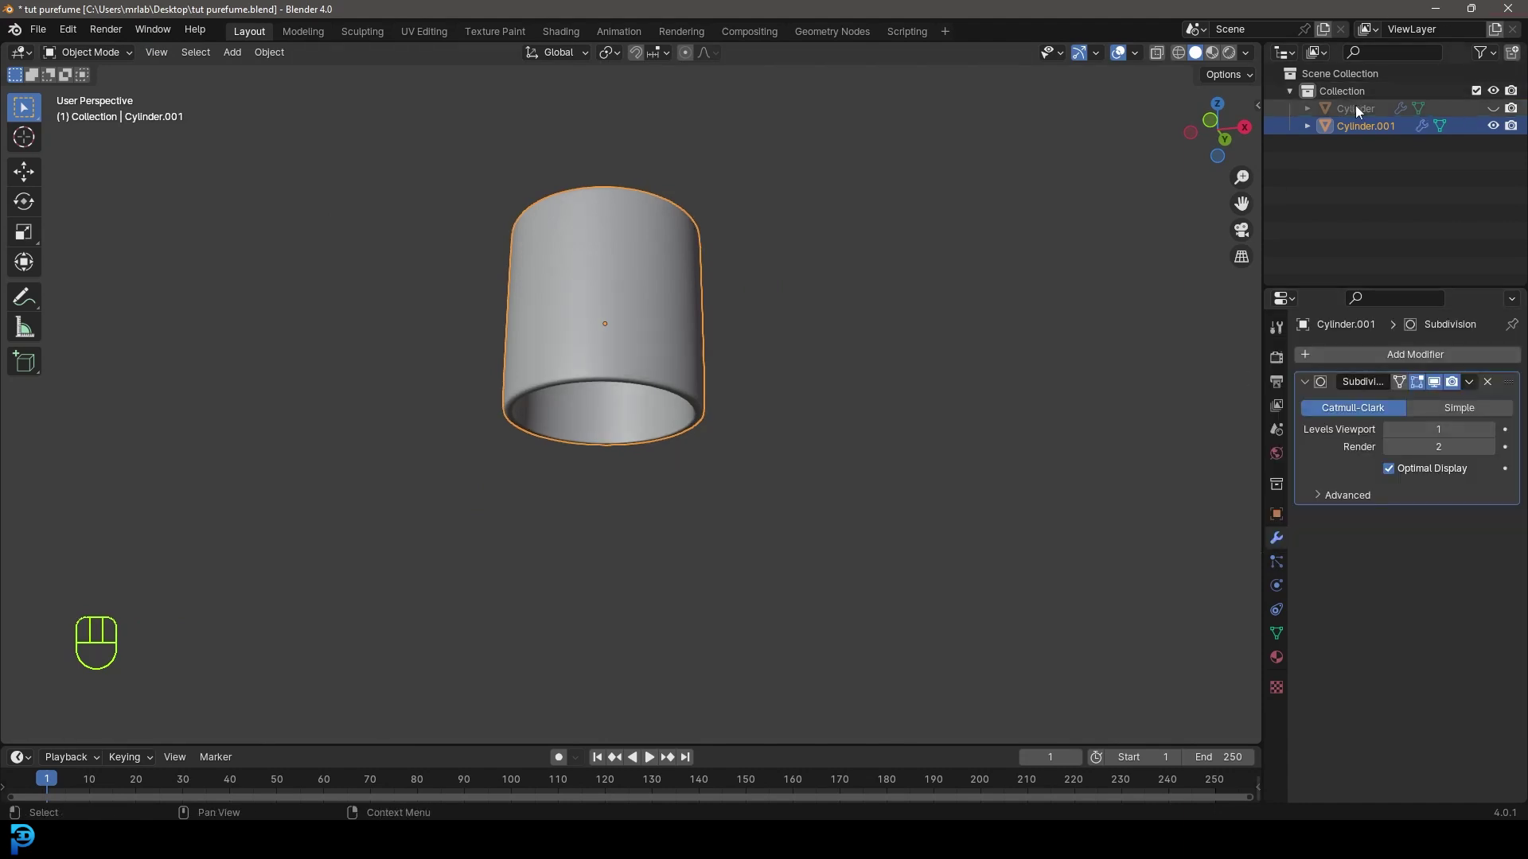
left_click(1501, 108)
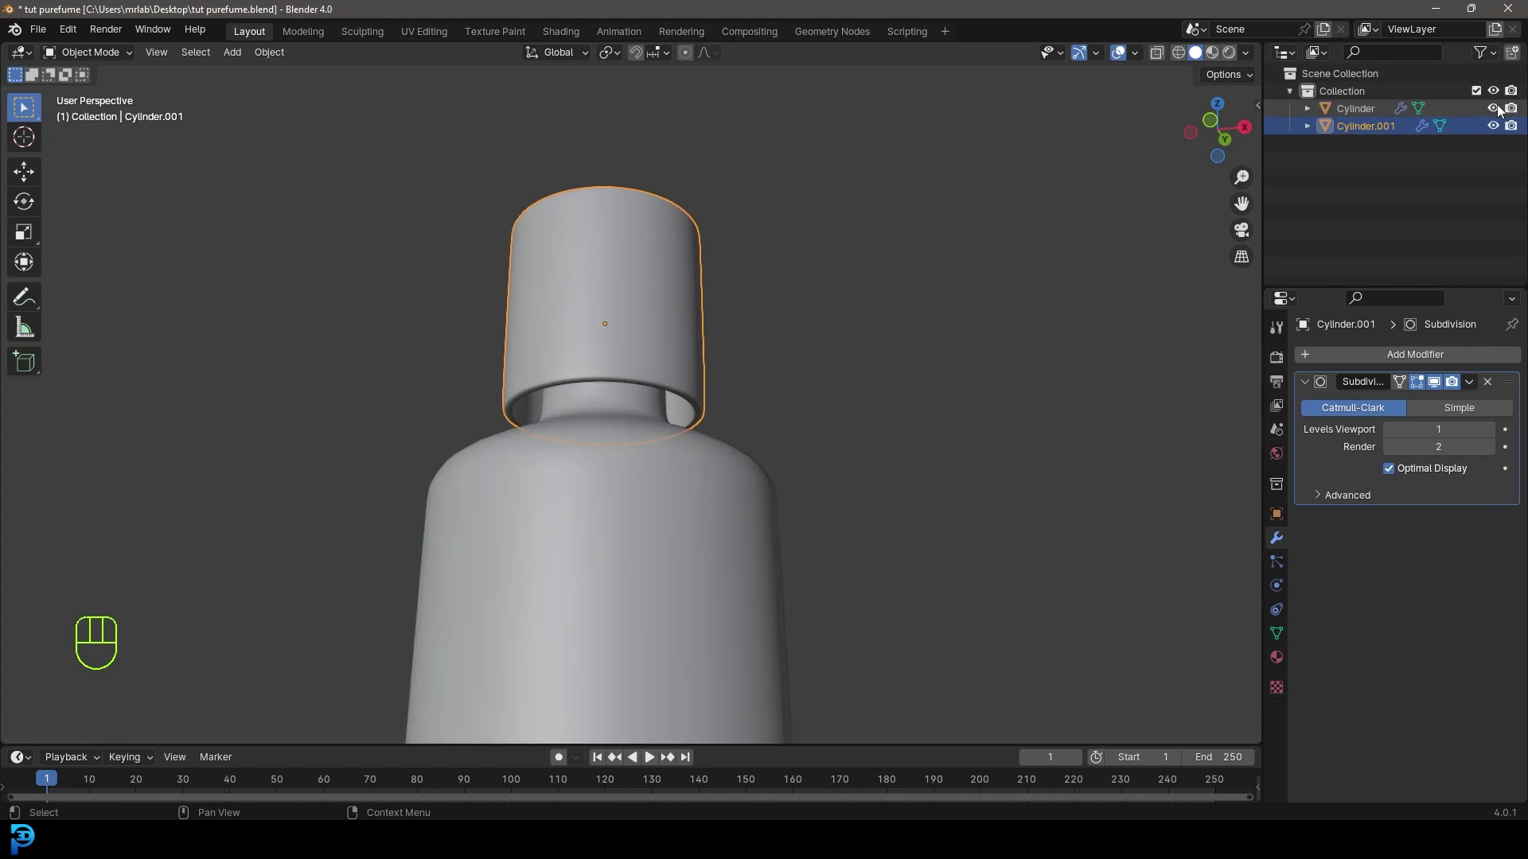
Rename the bottle object to 'bottle' in the Outliner.
left_click(1370, 115)
left_click_drag(1370, 114, 1369, 115)
key("t")
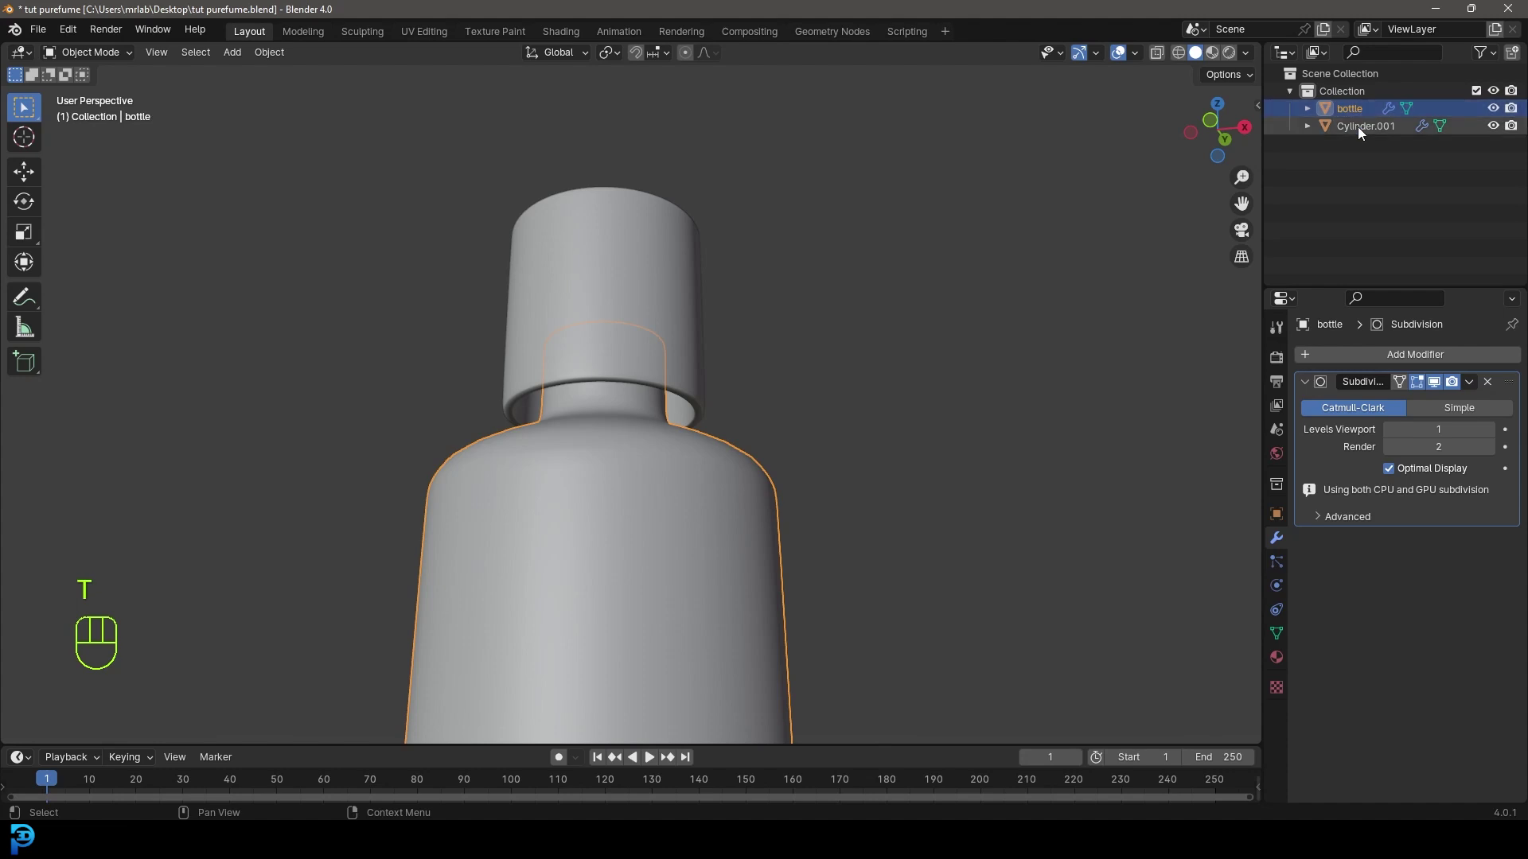
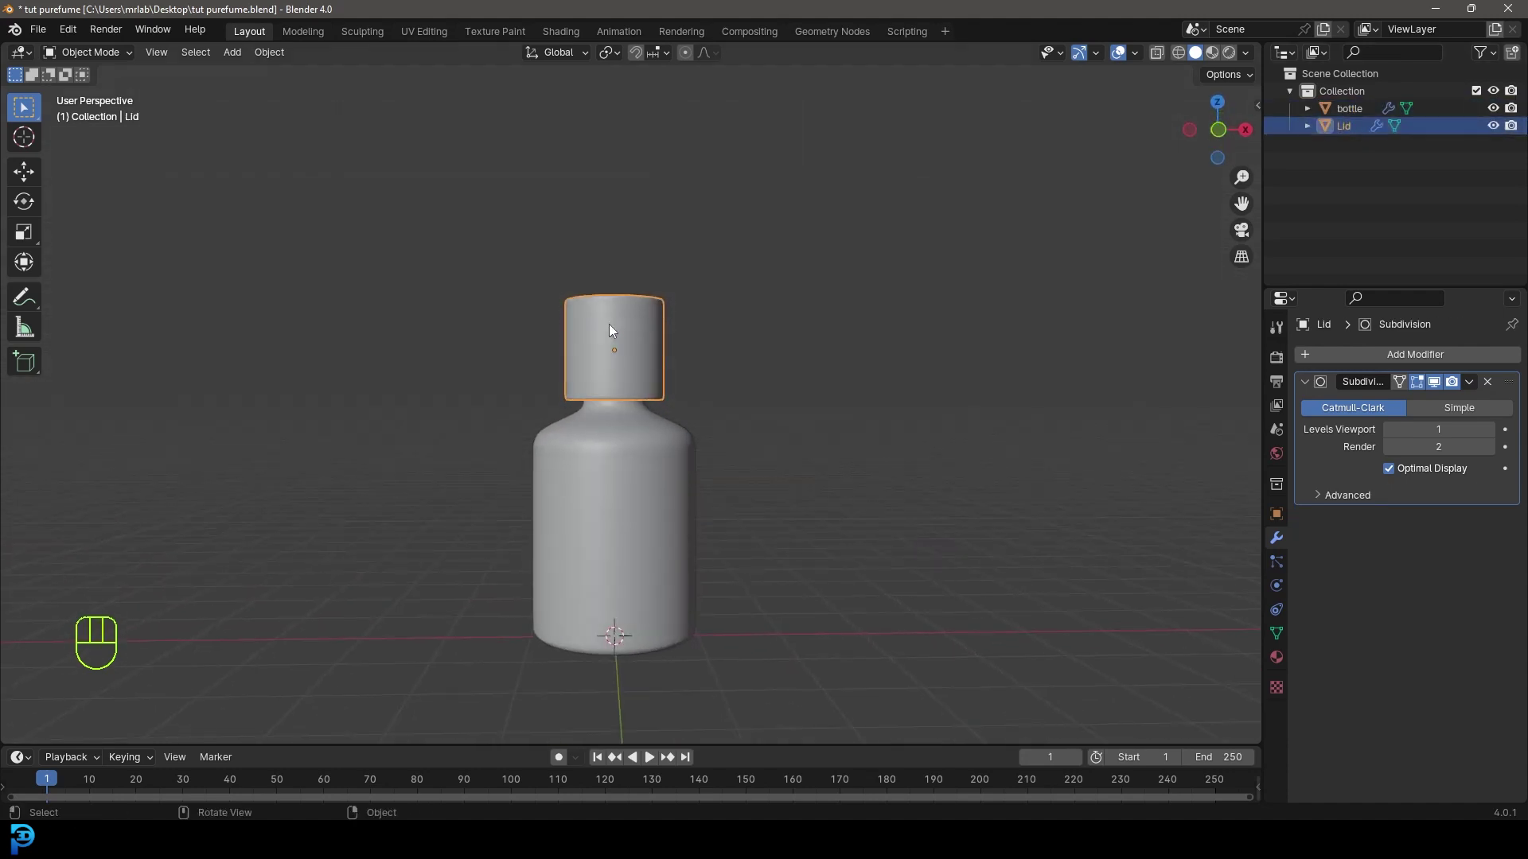
Add an extra edge loop around the middle of the lid in Edit Mode.
key("KP_1")
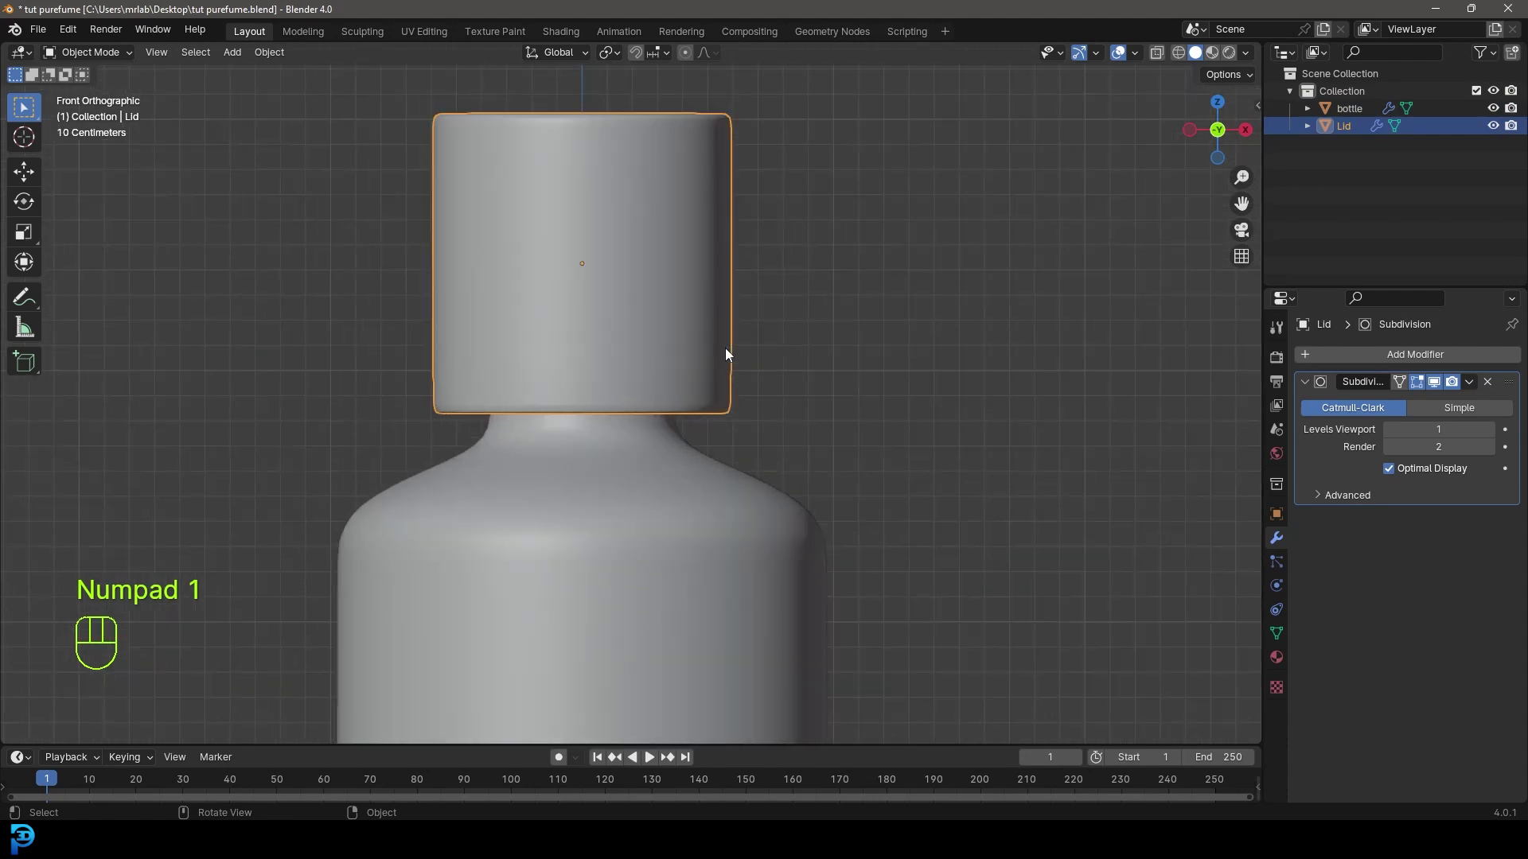
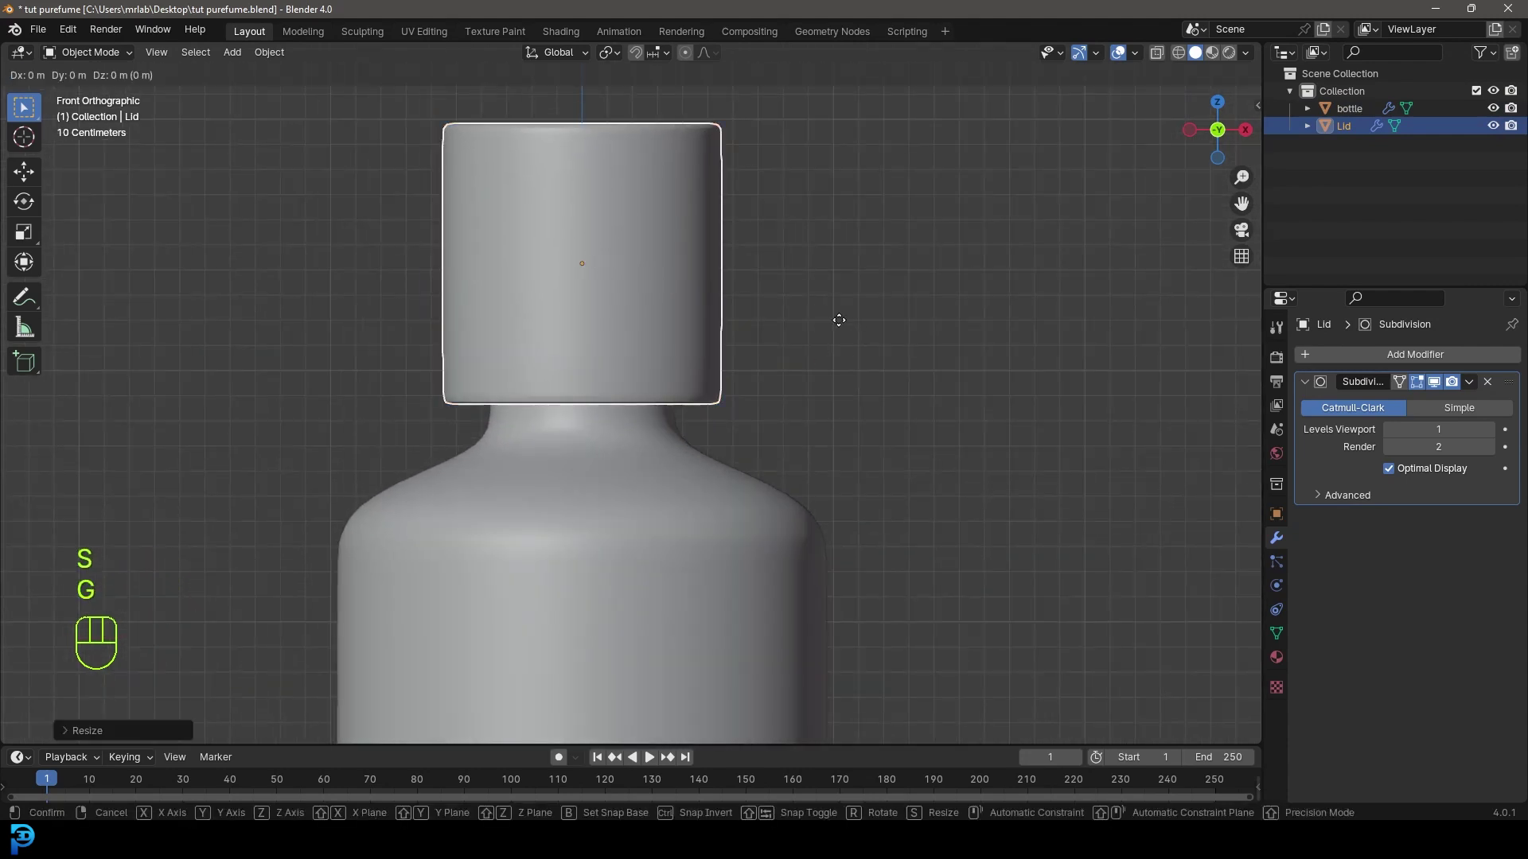
left_click(835, 373)
key("Tab")
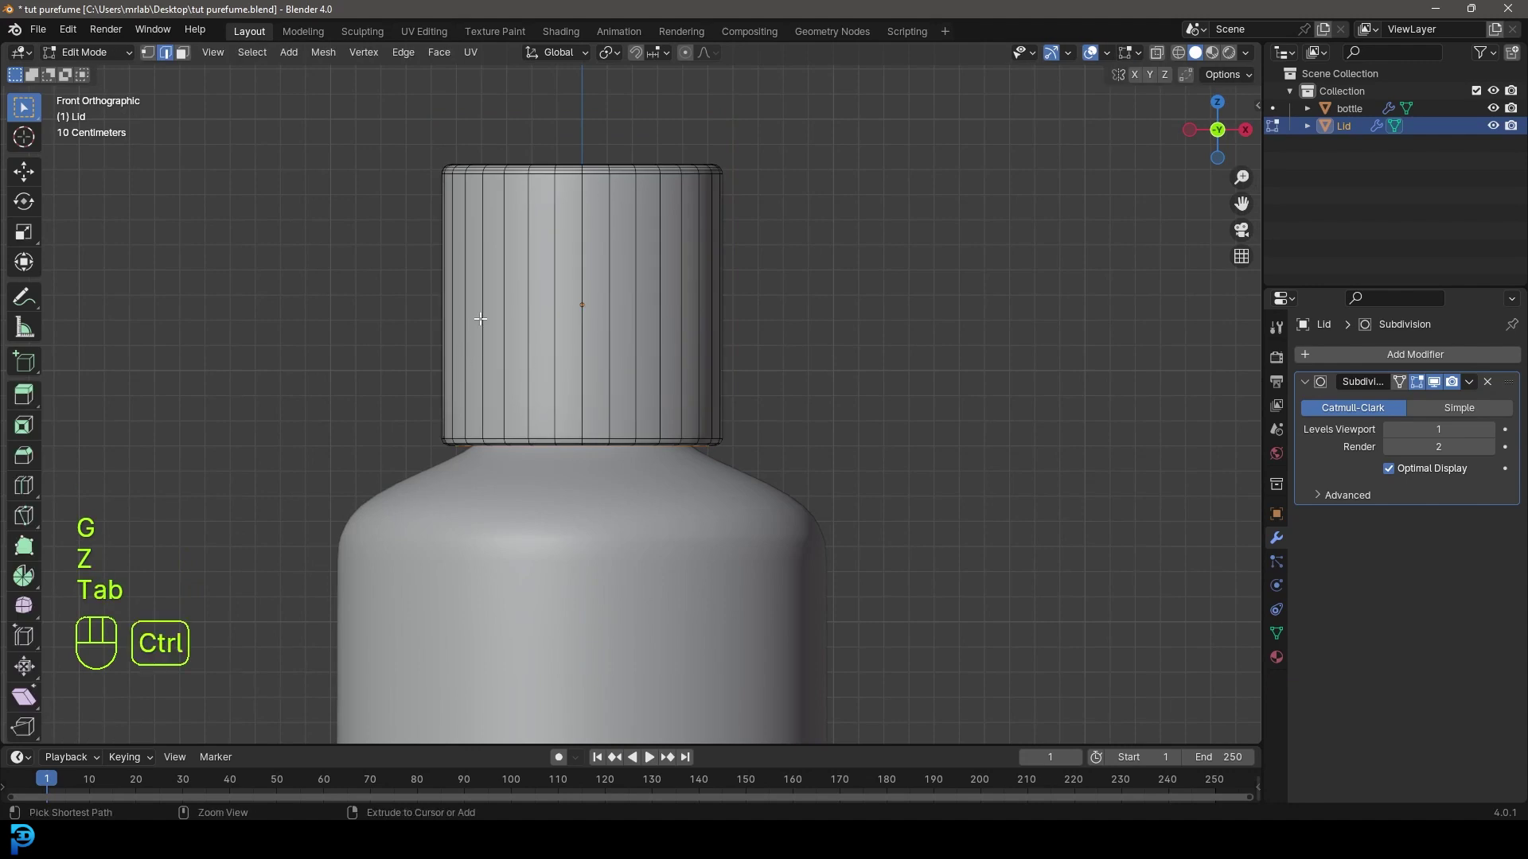
key("ctrl+r")
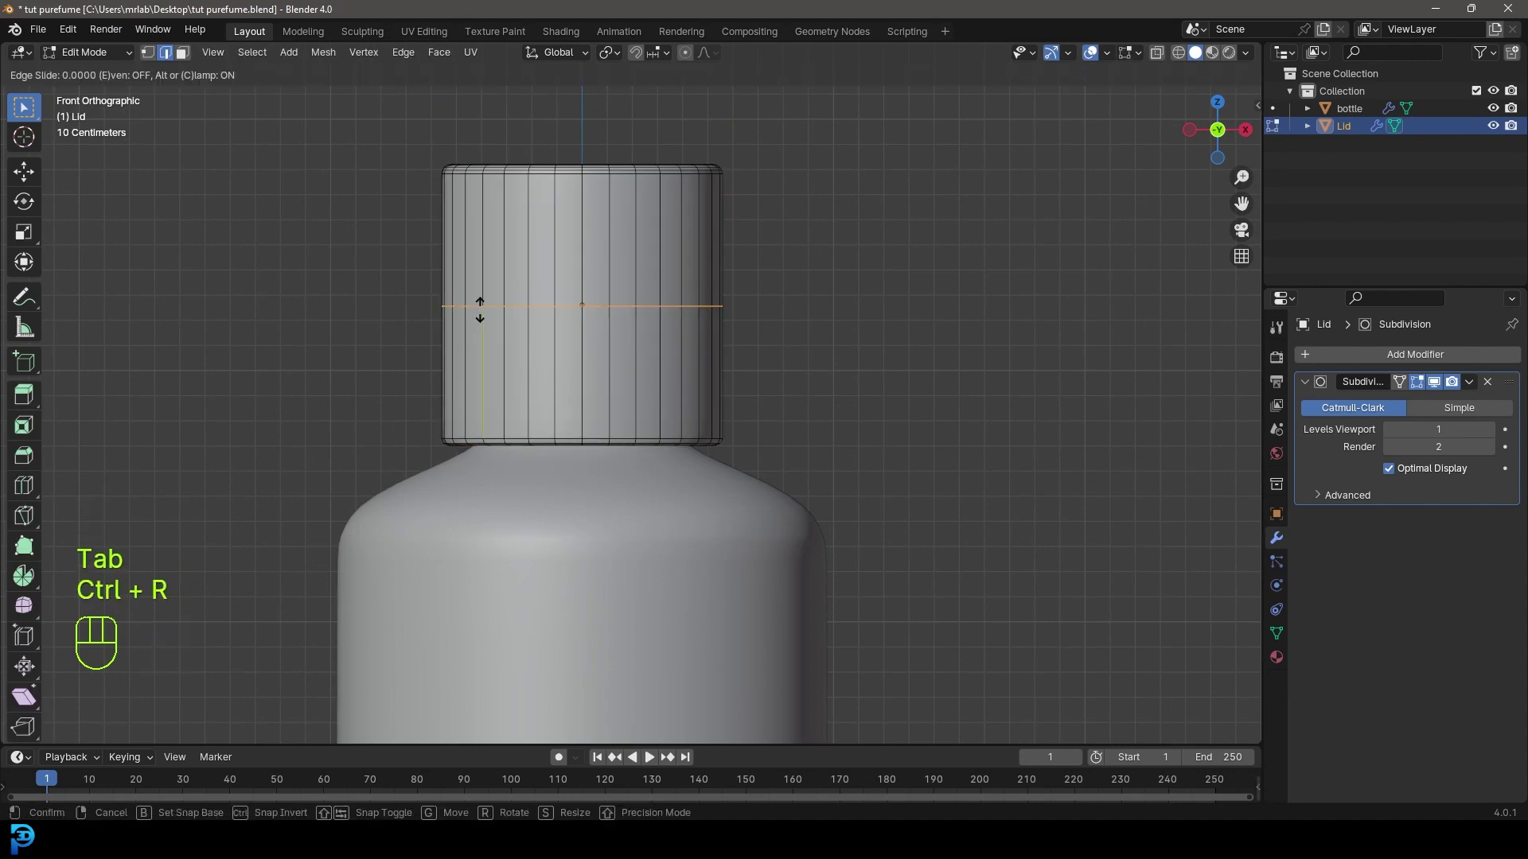
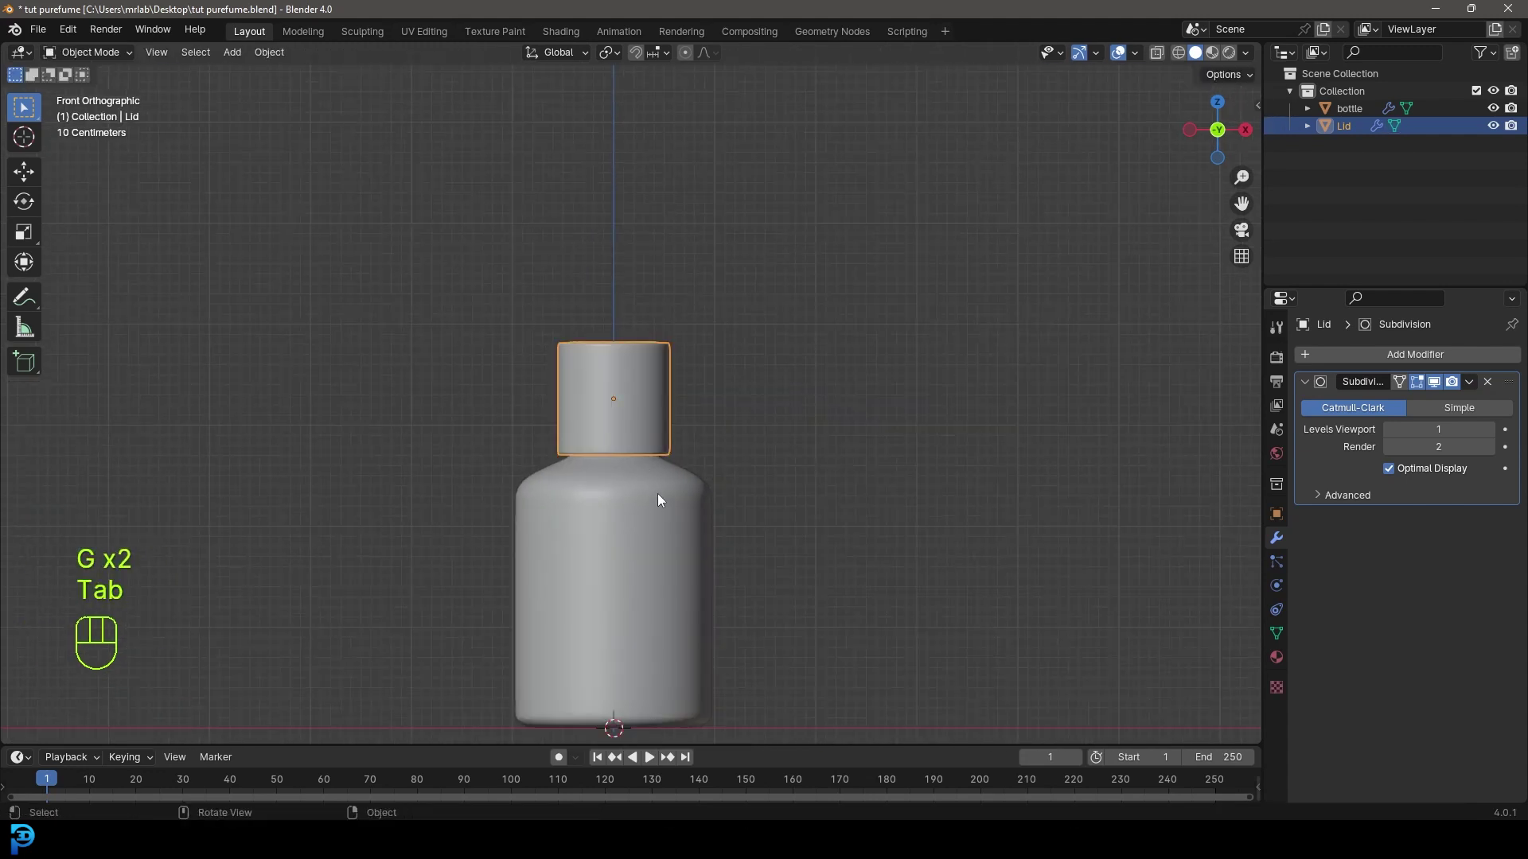
left_click_drag(789, 456, 759, 448)
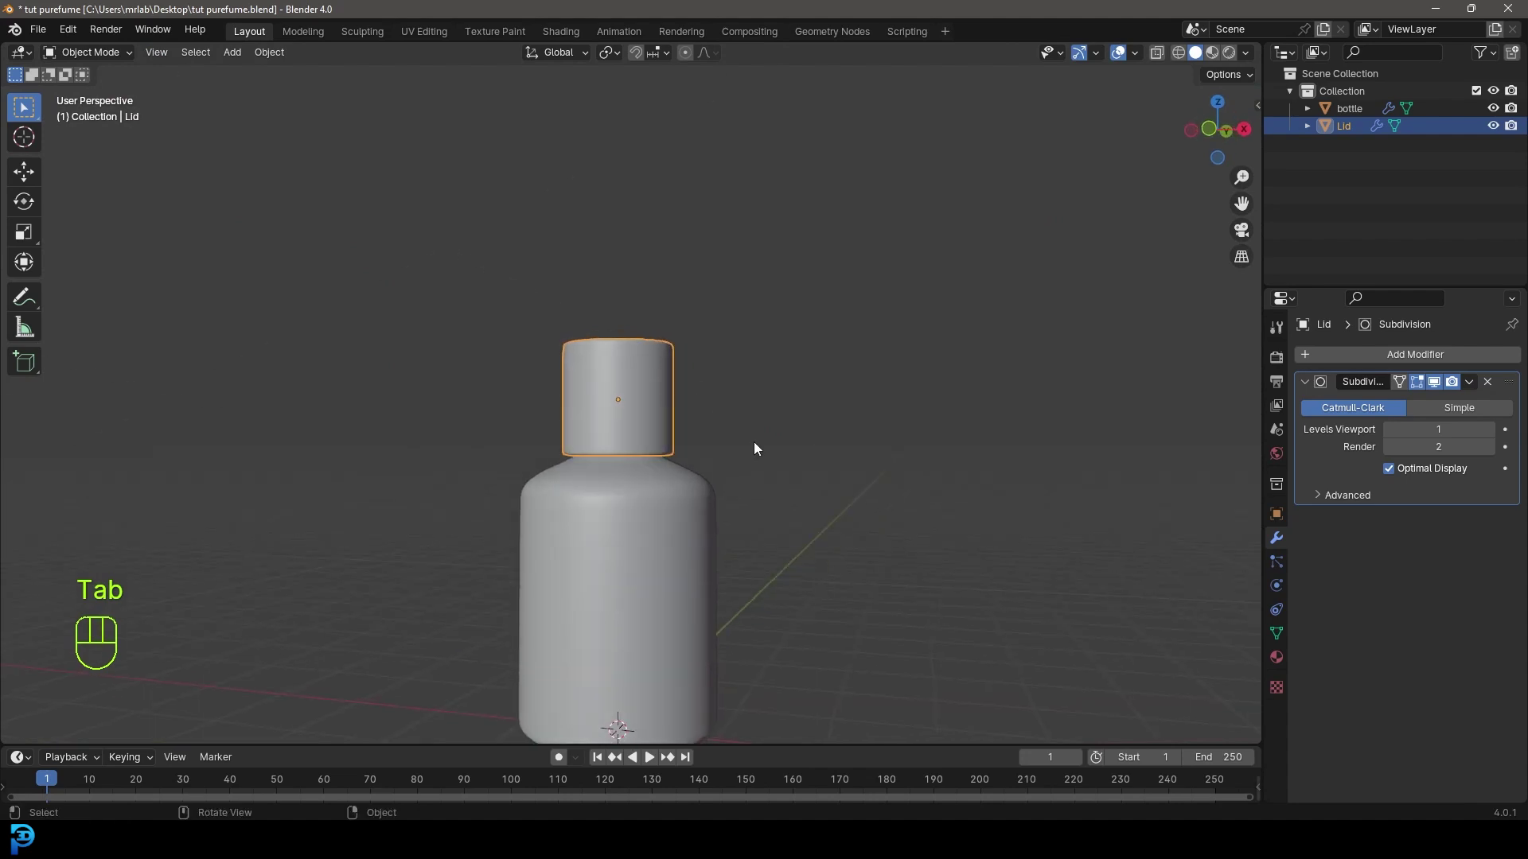
key("KP_1")
left_click_drag(741, 489, 738, 439)
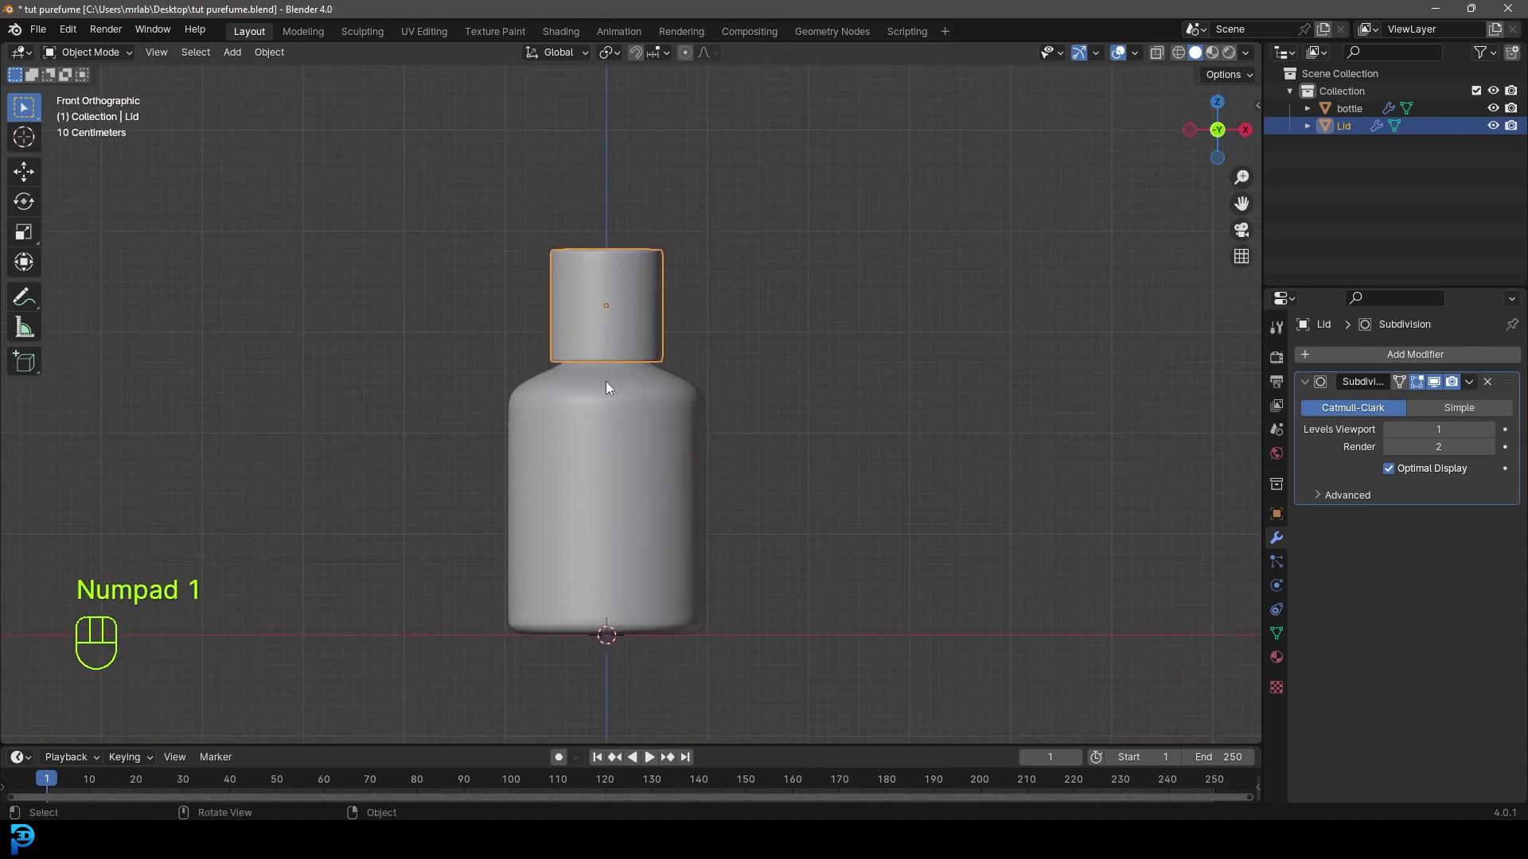
Move all bottle and lid geometry down along Z so the base rests on the ground at the origin.
key("z")
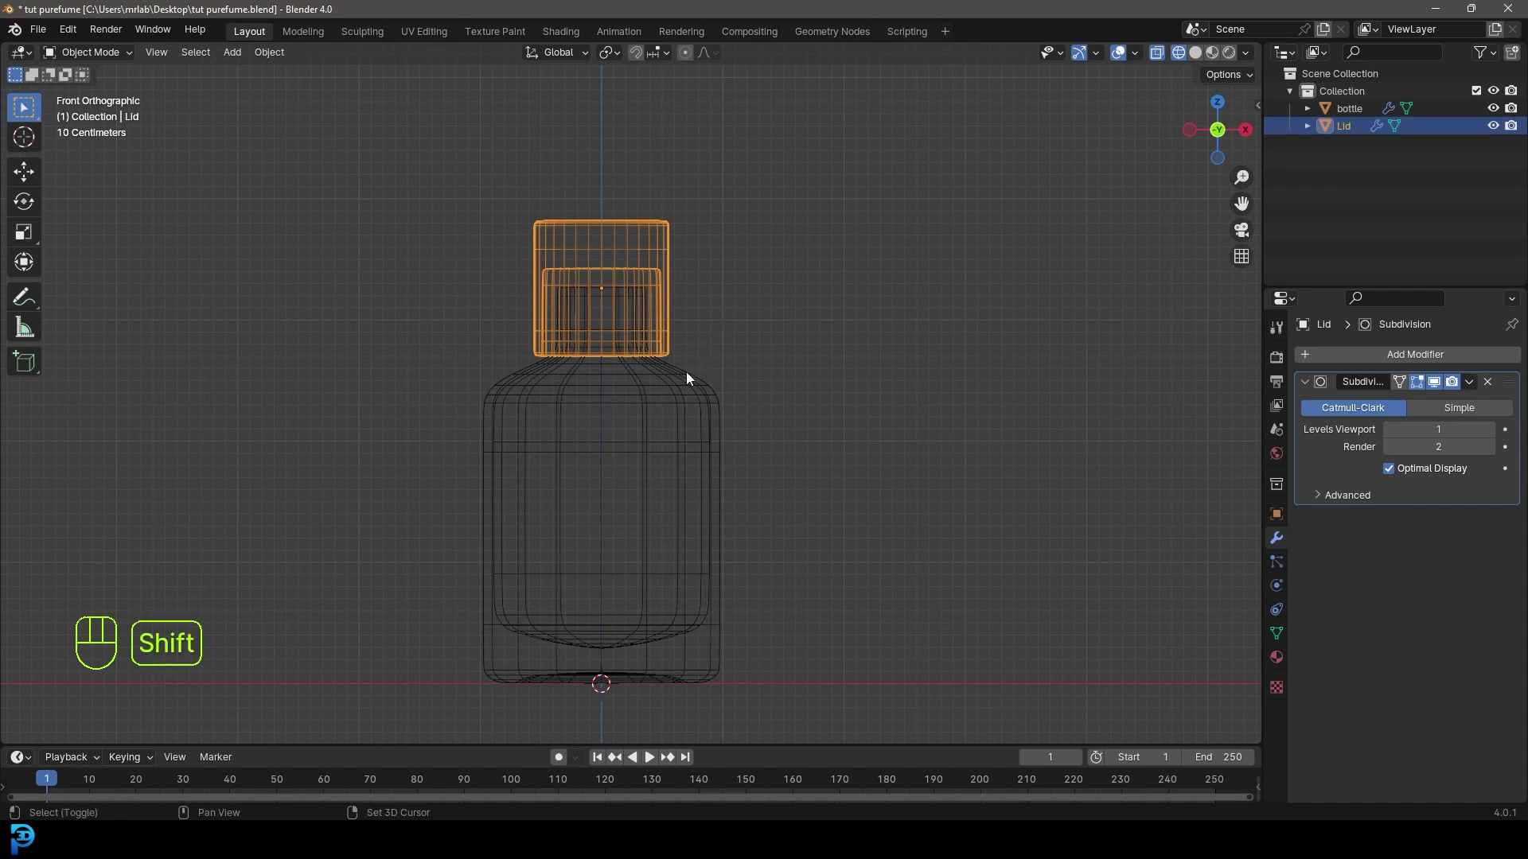
left_click(692, 387)
left_click_drag(109, 54, 116, 98)
key("Tab")
key("Tab")
left_click(339, 186)
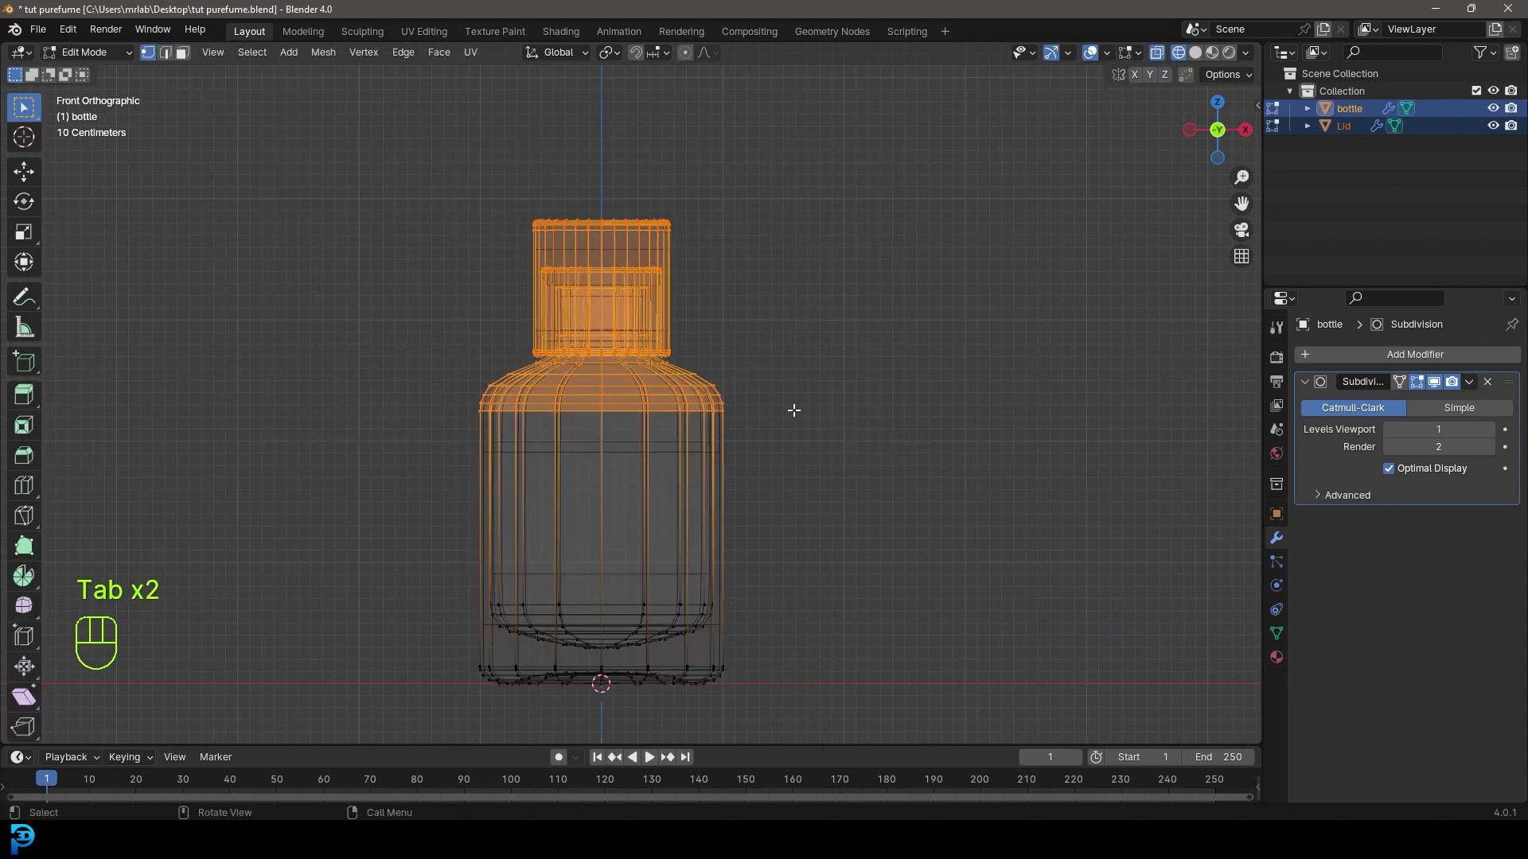
key("g")
key("z")
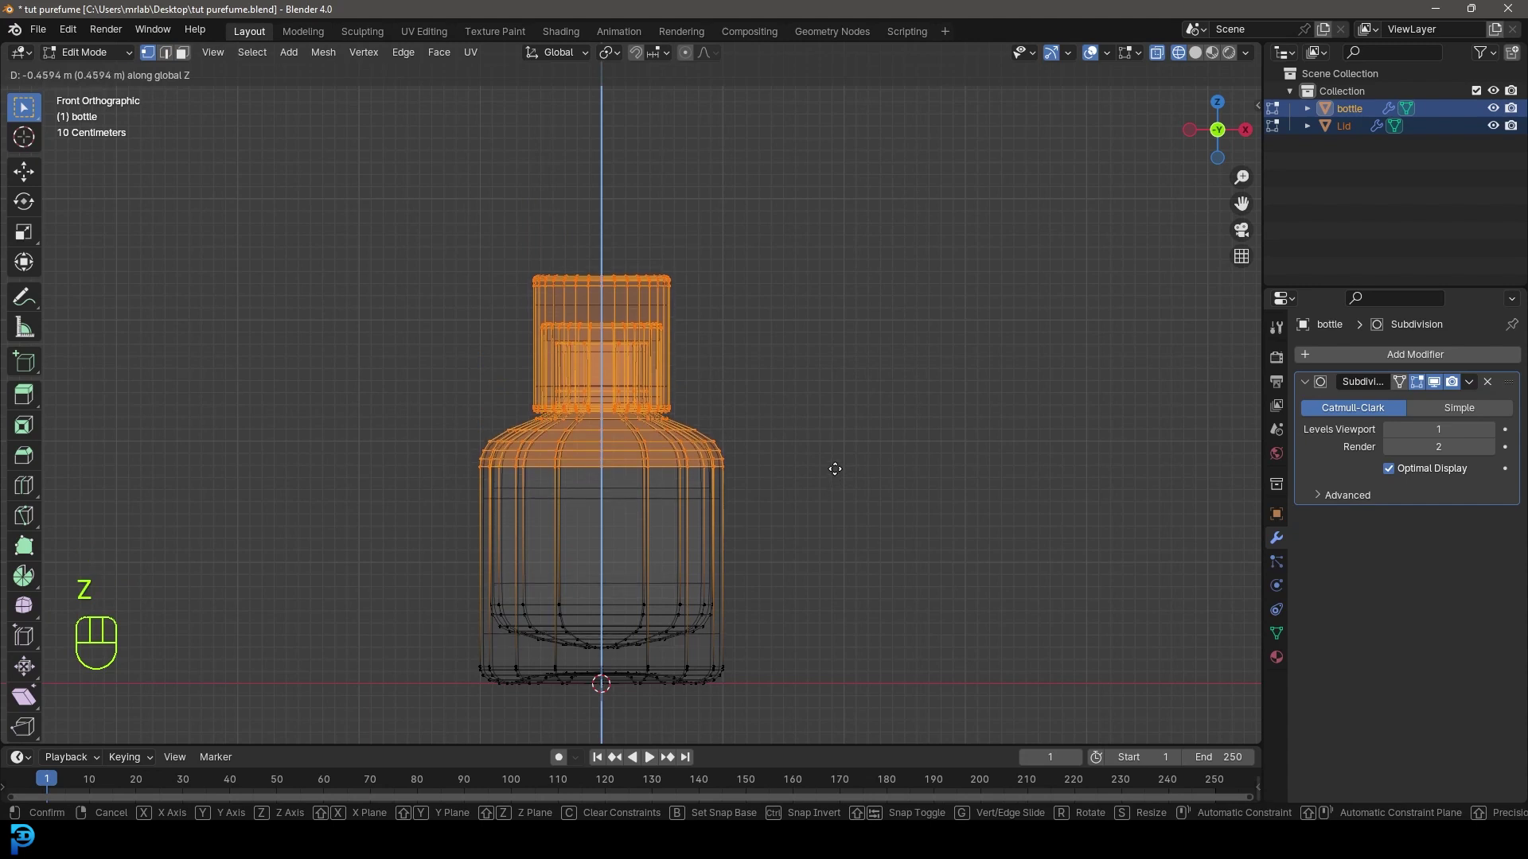
left_click(832, 476)
key("Tab")
Save the project and return to the front view of the bottle.
key("z")
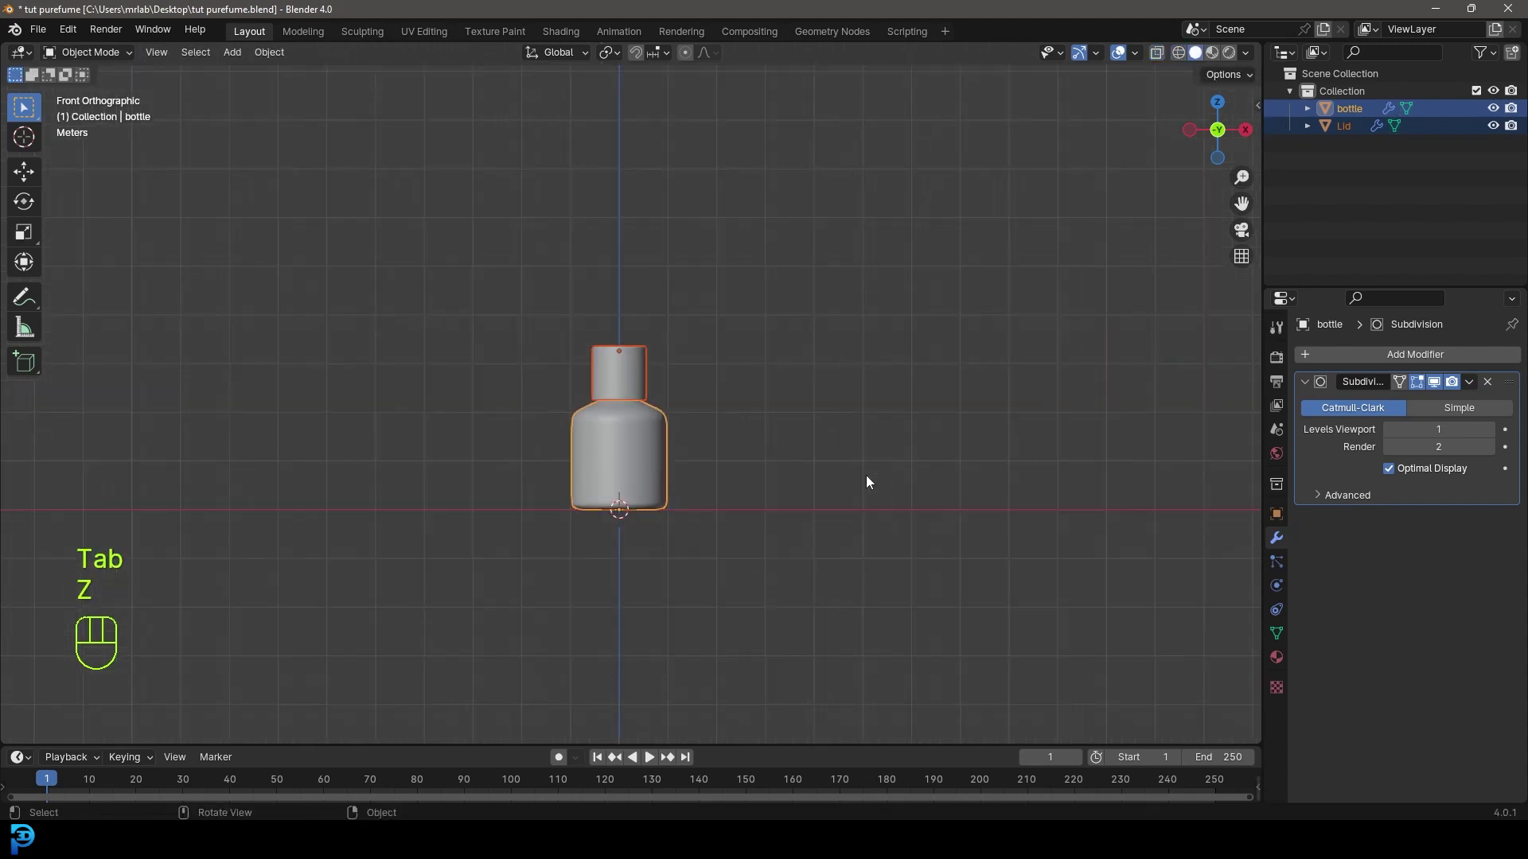
left_click_drag(801, 470, 608, 496)
key("alt+a")
left_click_drag(753, 461, 820, 441)
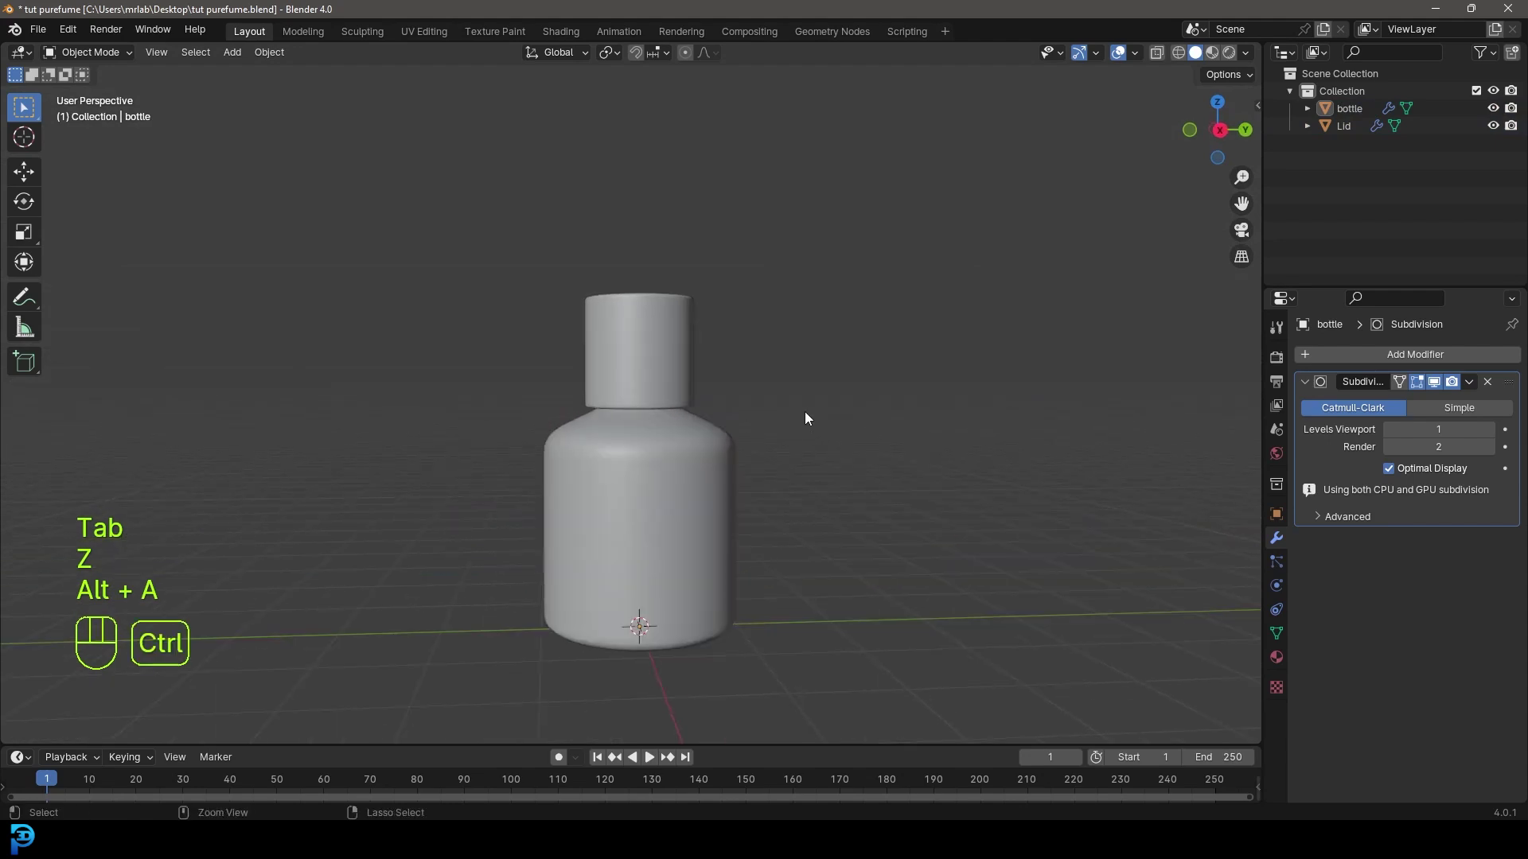
key("ctrl+s")
key("ctrl+s")
left_click_drag(758, 400, 728, 465)
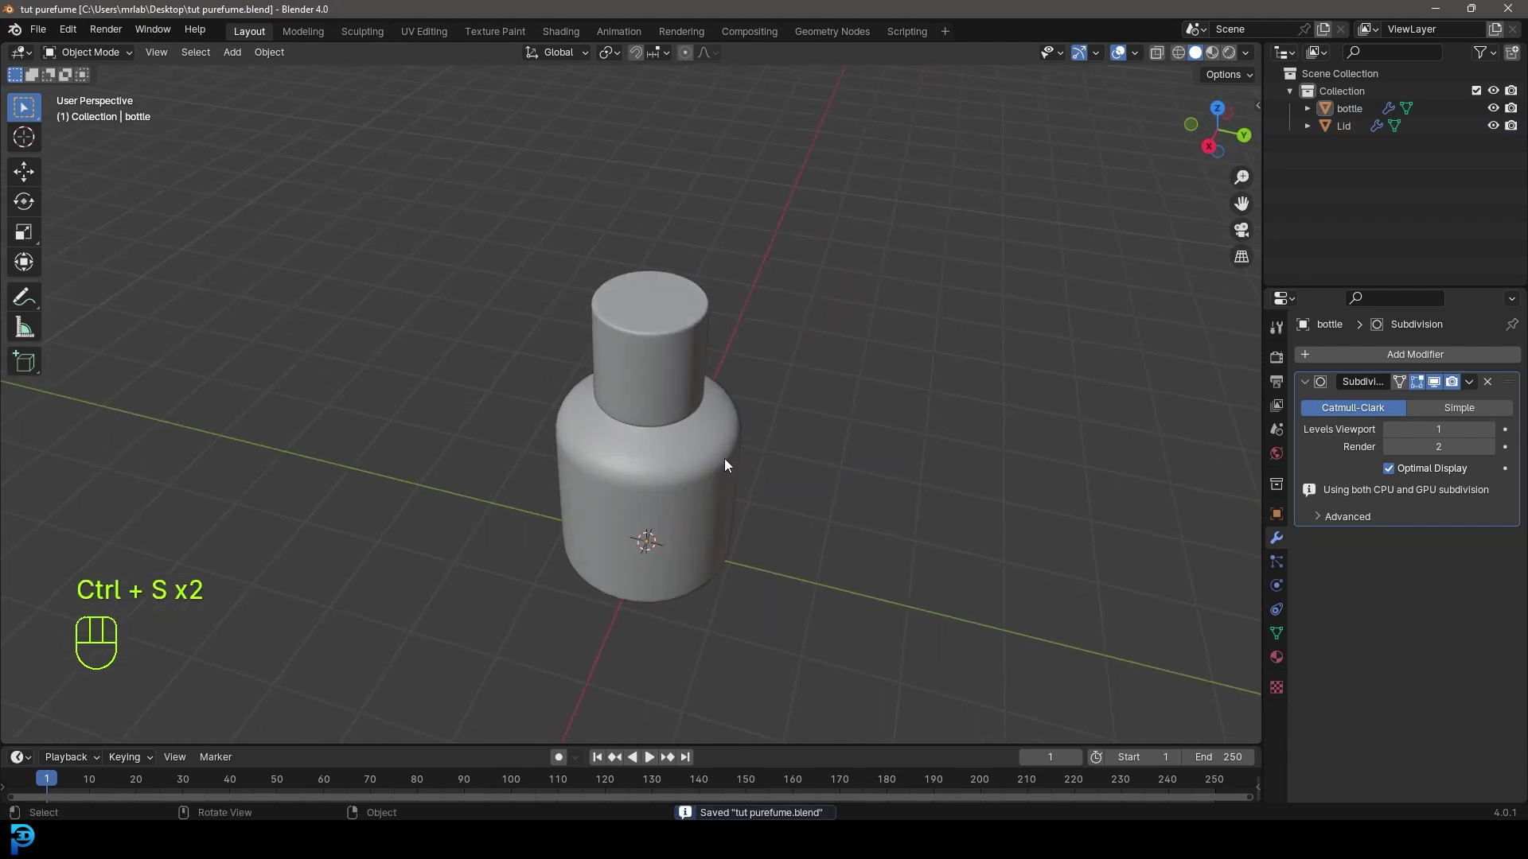
key("shift+KP_1")
Separate the bottle's inner geometry into its own object and name it Liquid.
middle_click(743, 451)
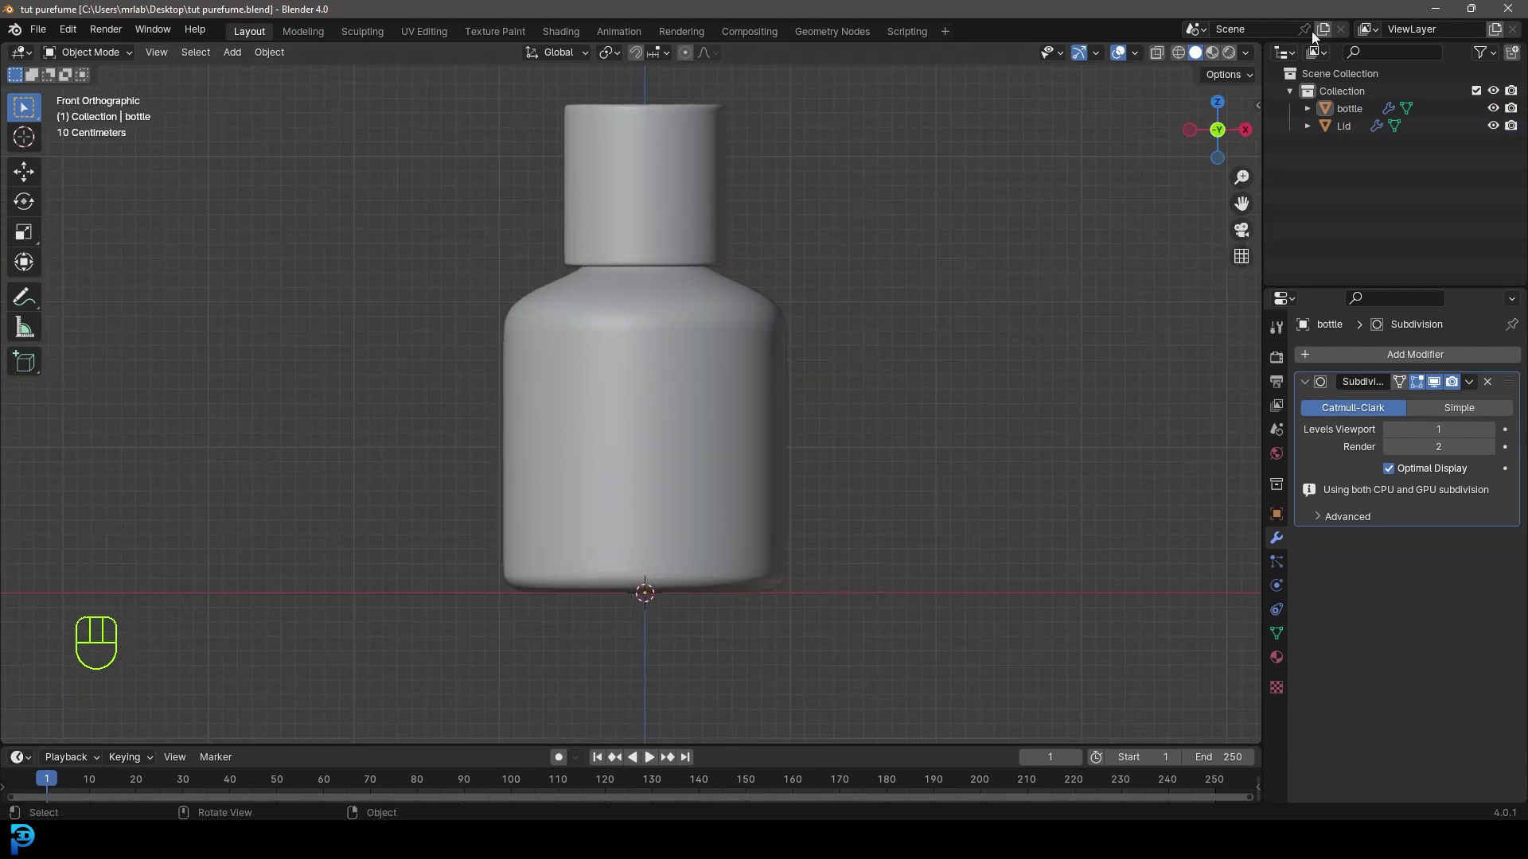
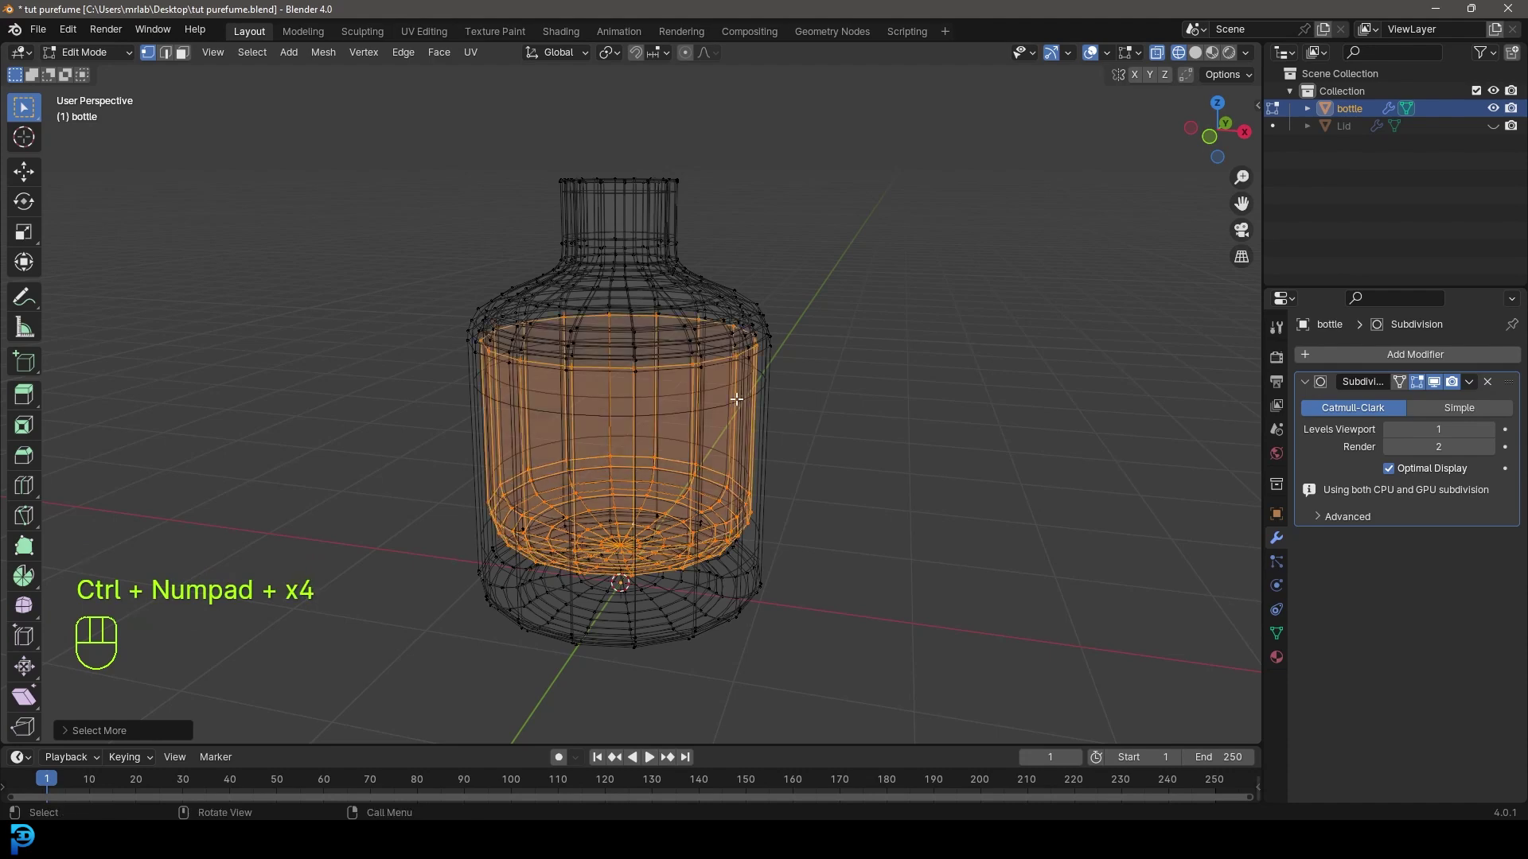
left_click_drag(724, 415, 750, 430)
left_click_drag(761, 459, 764, 424)
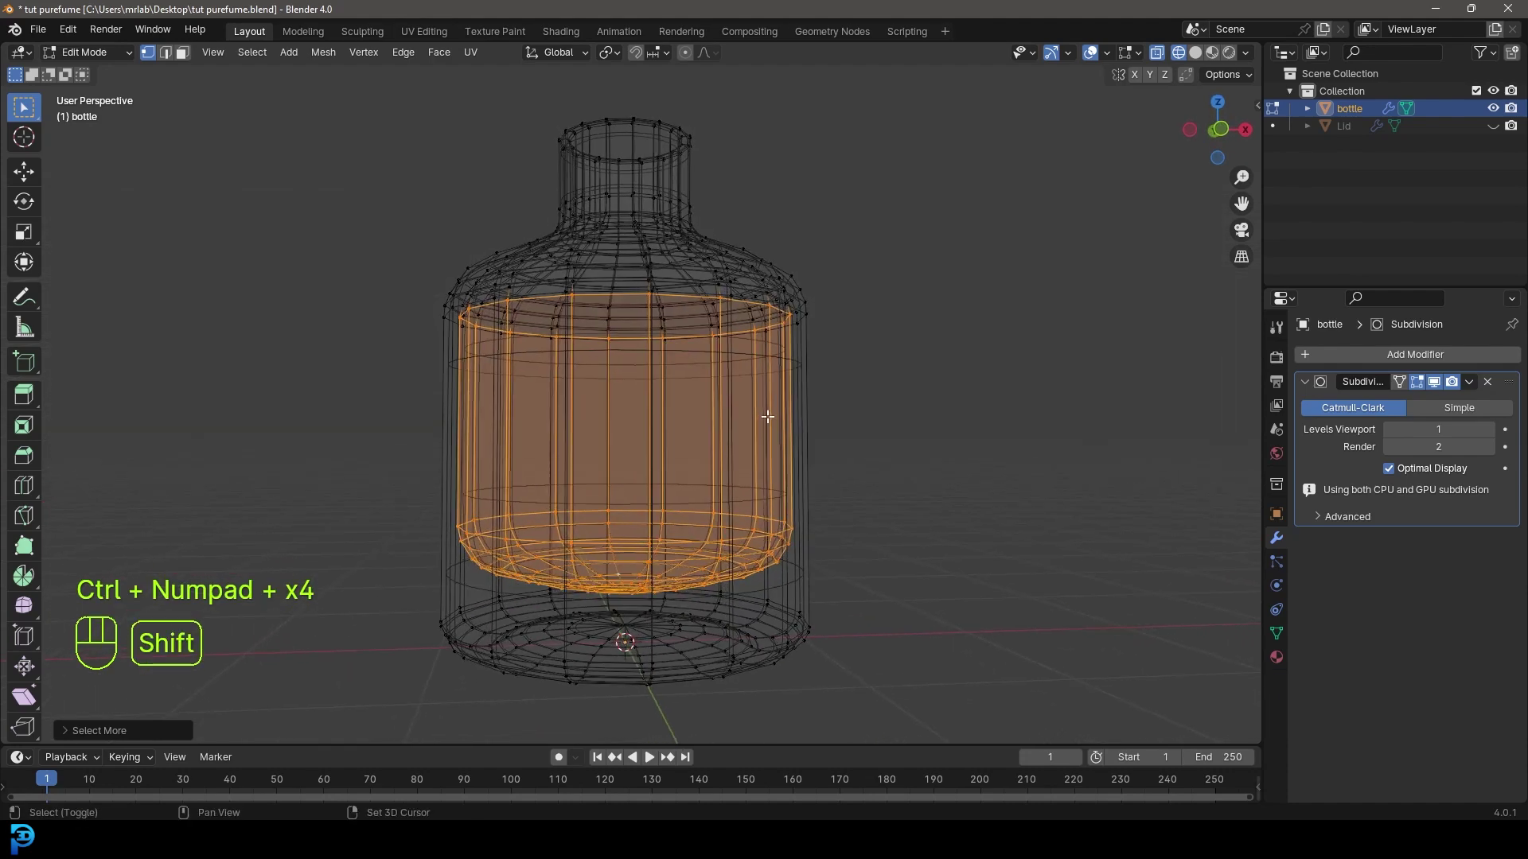
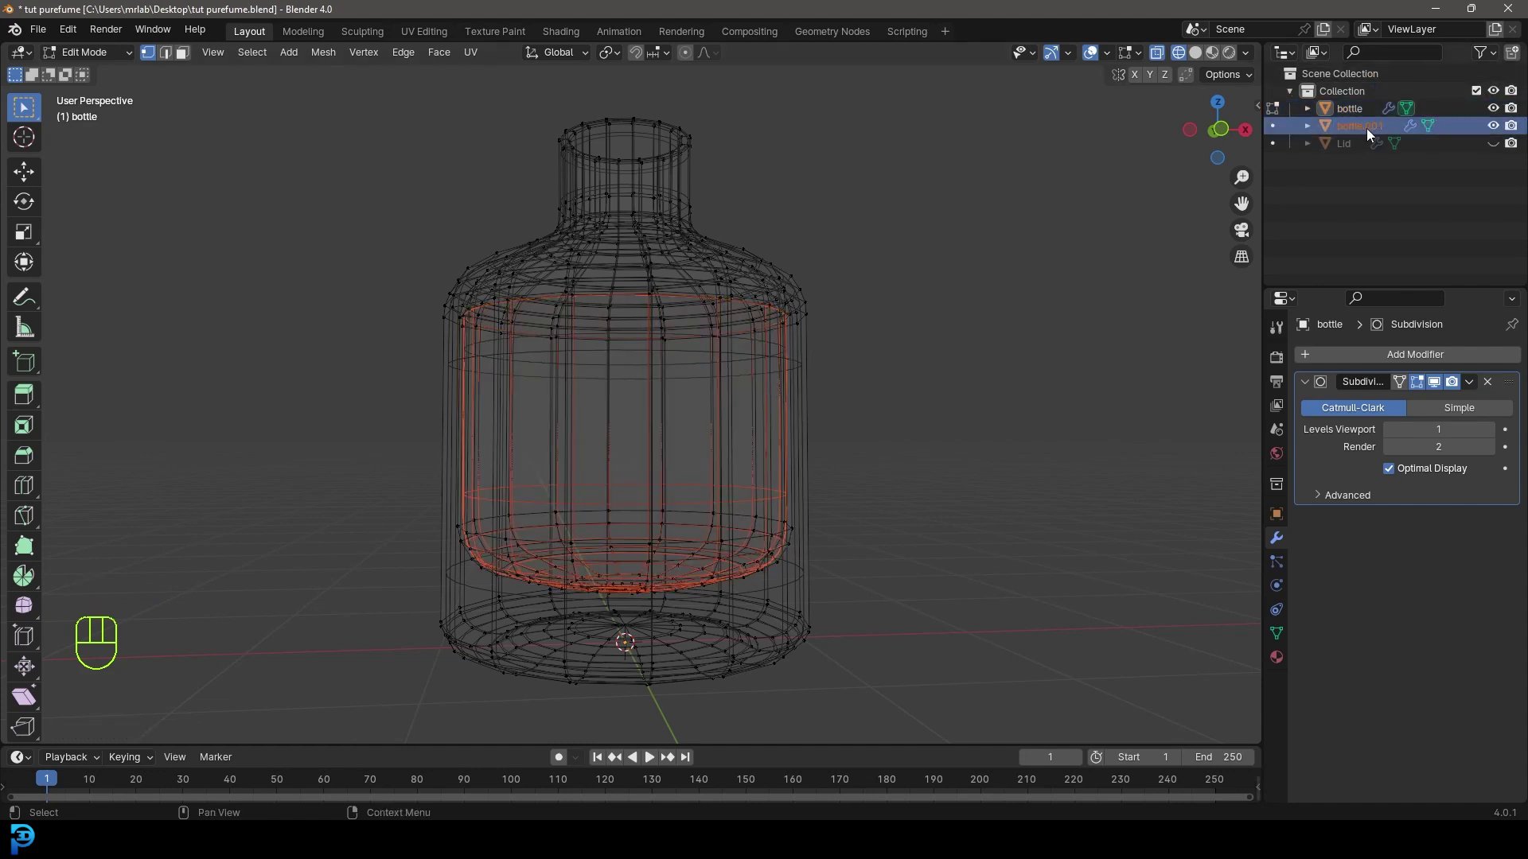
left_click_drag(1369, 137, 1371, 136)
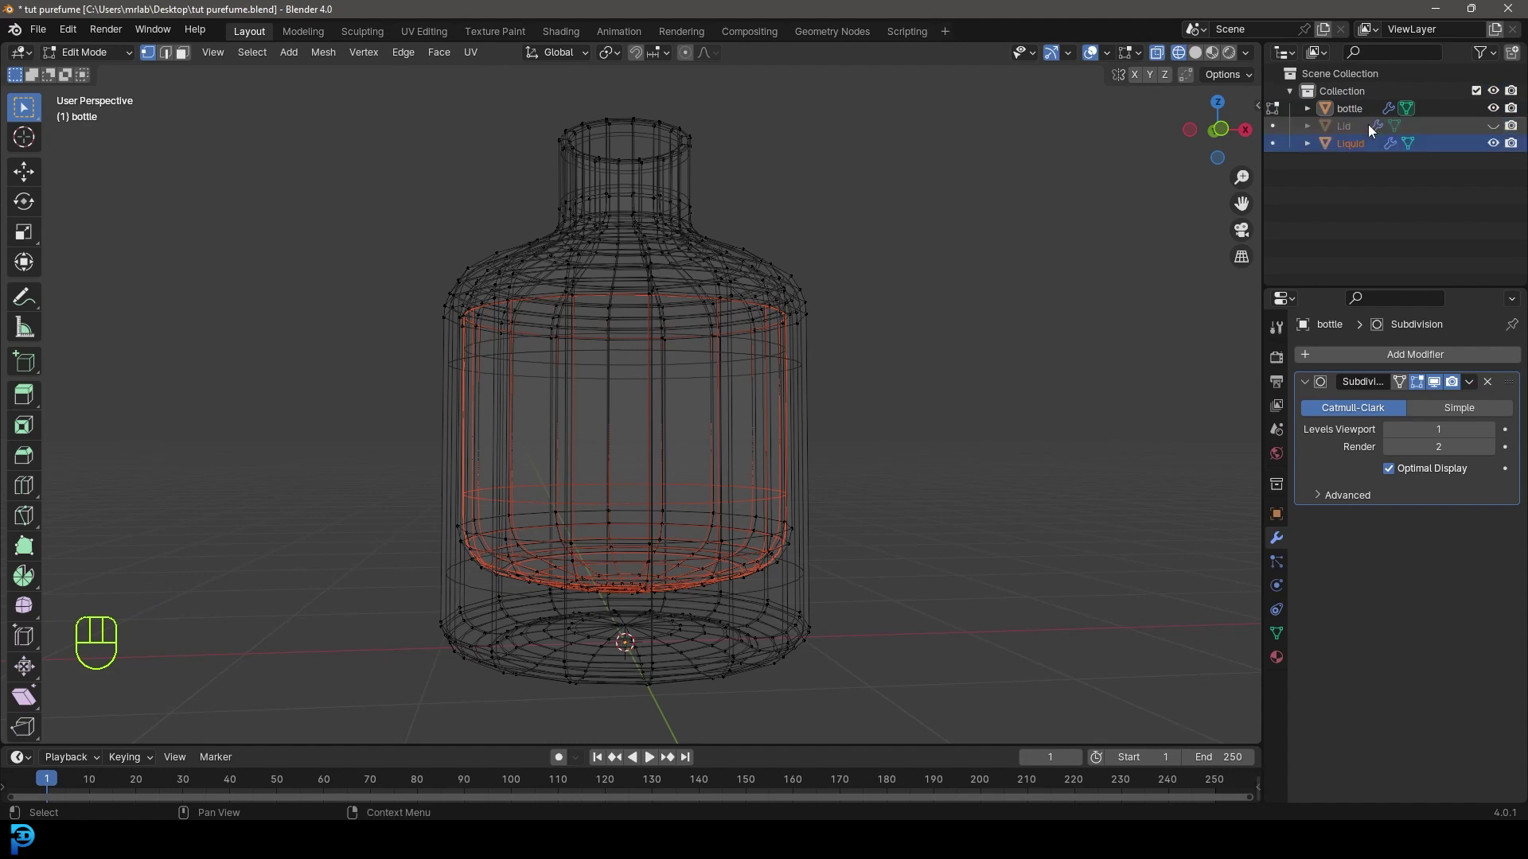
key("Tab")
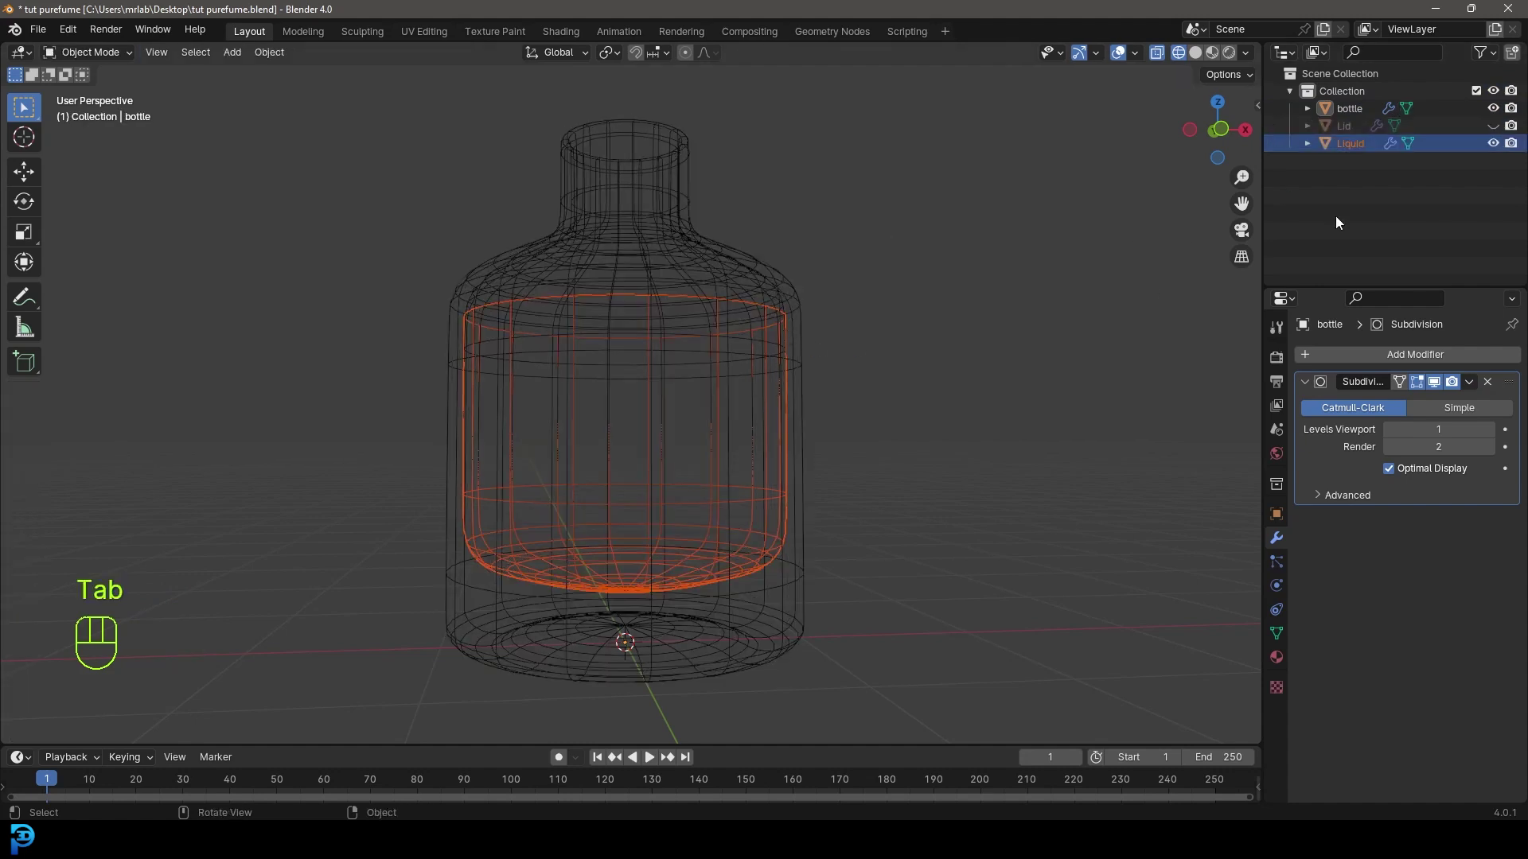
Show the Liquid alone and lower its top rim loop along Z in Edit Mode.
left_click(1360, 149)
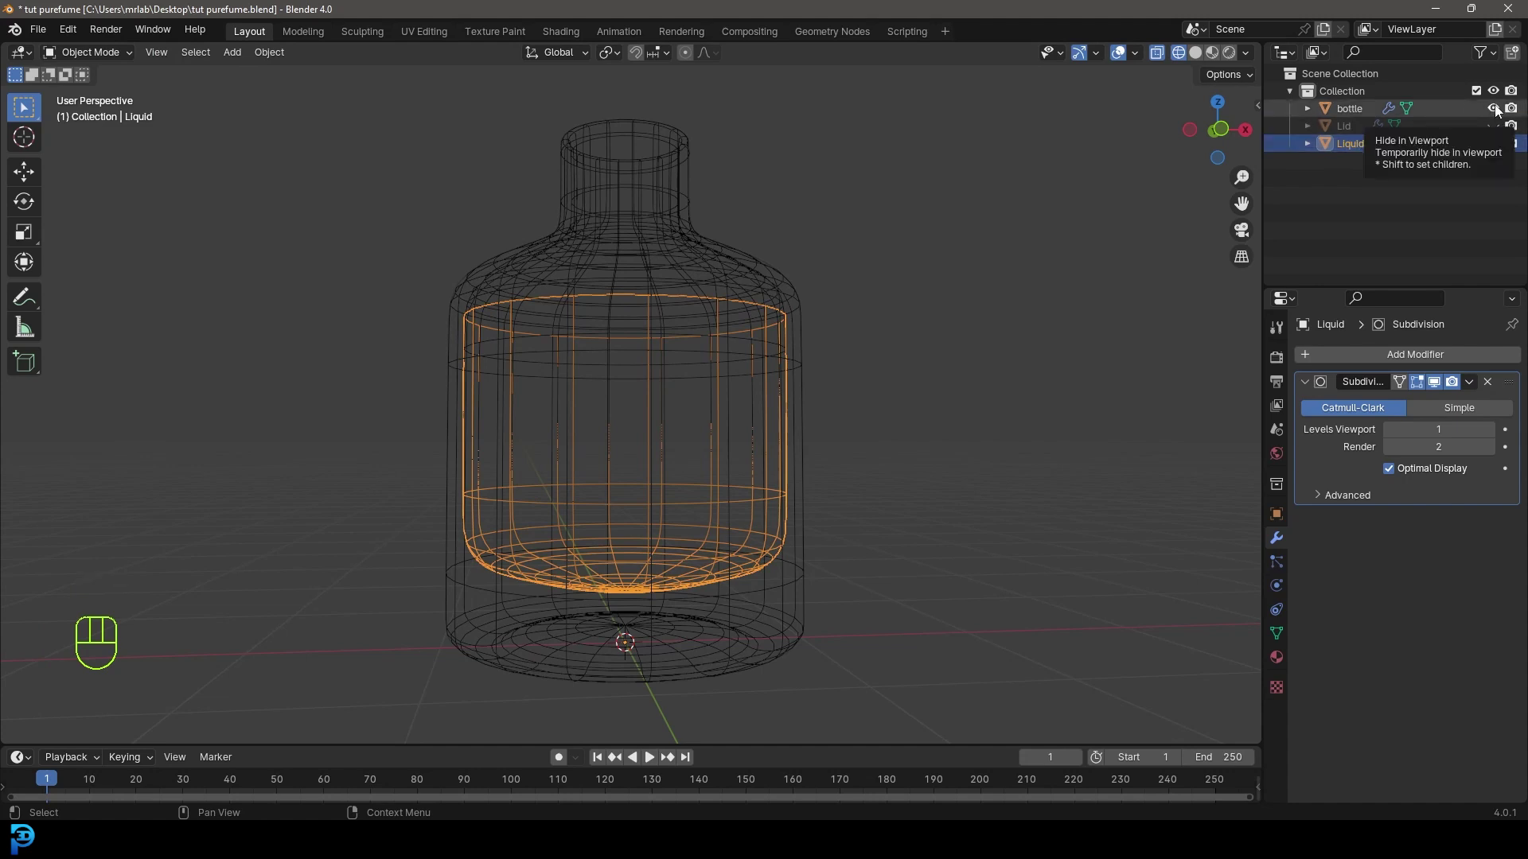
left_click(1500, 110)
left_click_drag(671, 335, 674, 362)
key("z")
key("Tab")
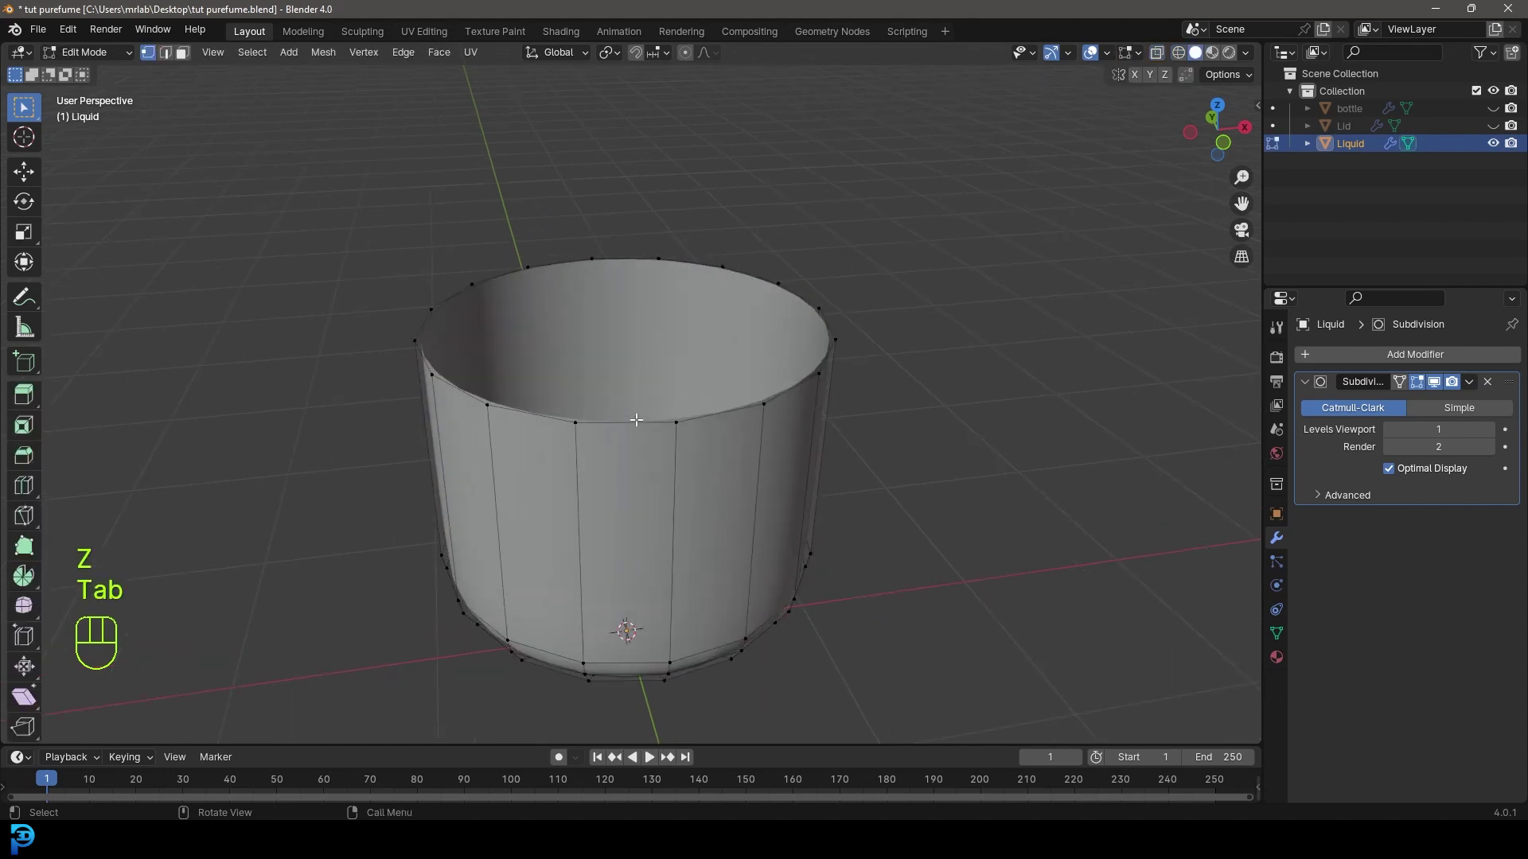
key("alt+a")
key("g")
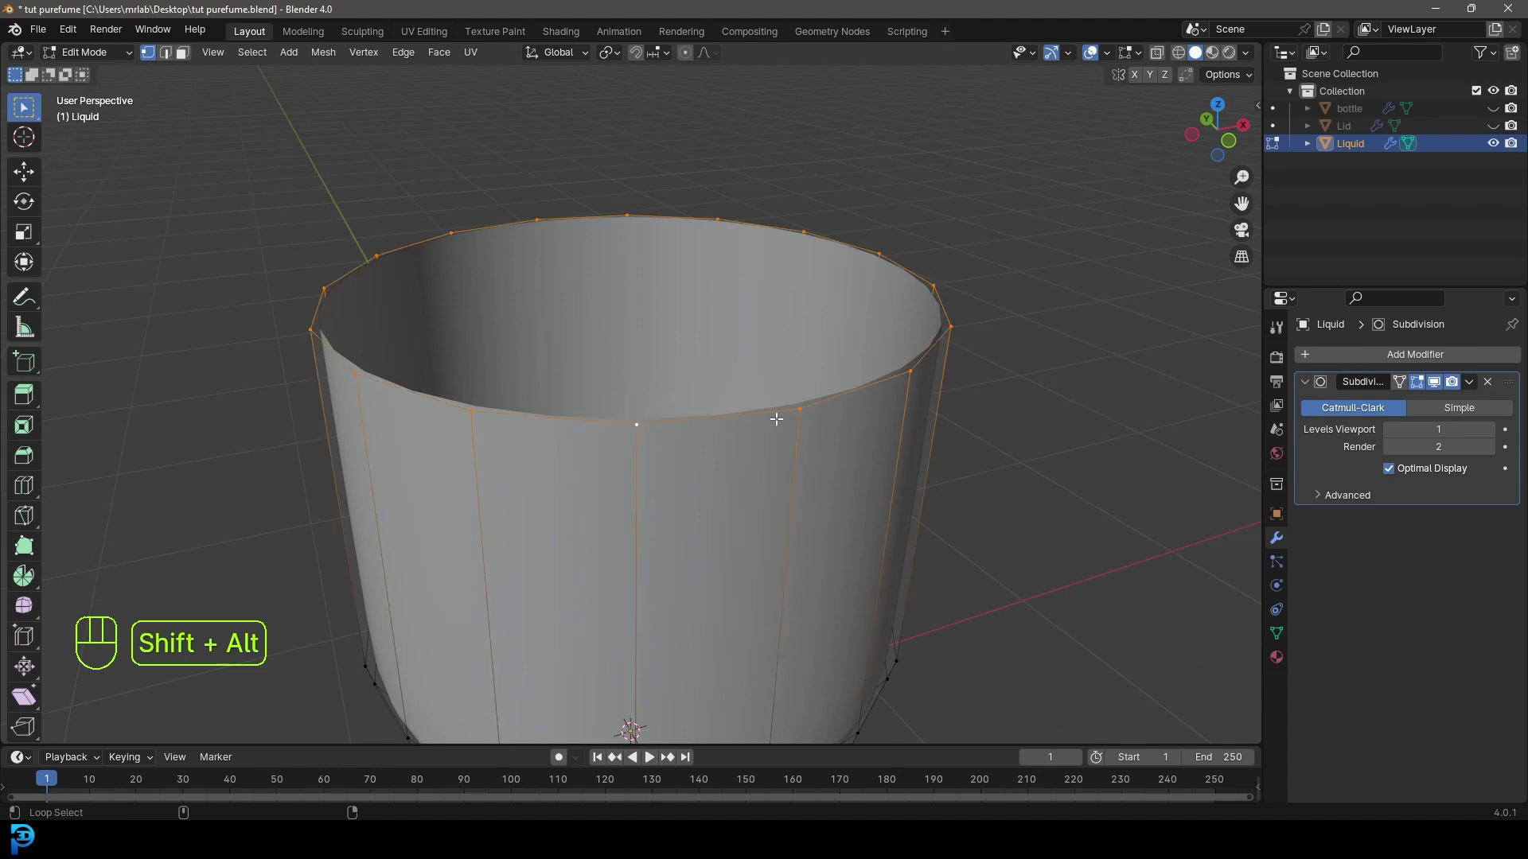
key("g")
key("z")
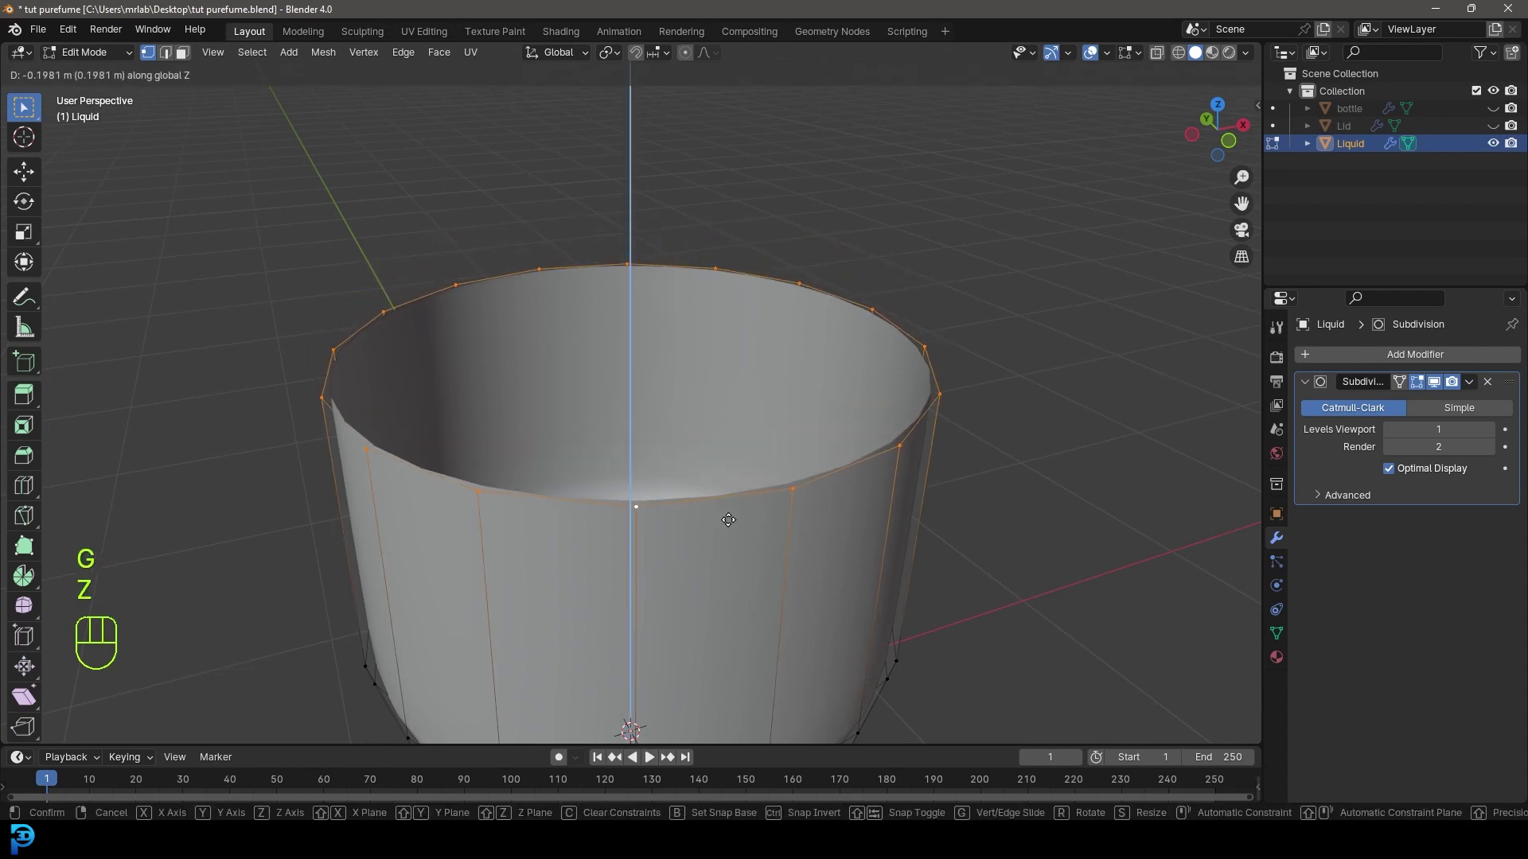
middle_click(775, 525)
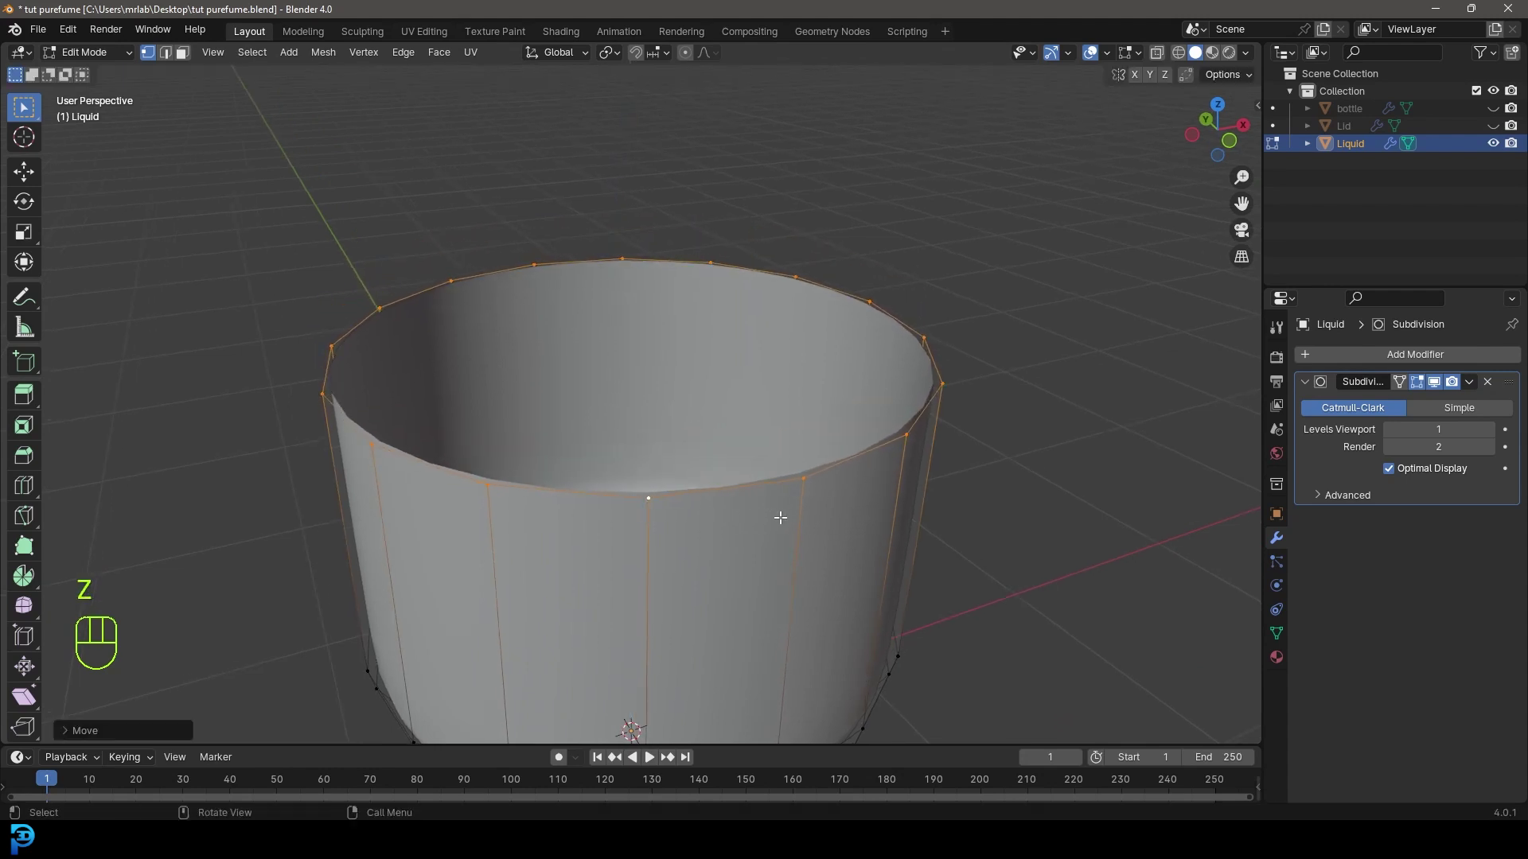
Extrude the rim, fill it into a closed top face and recalculate normals.
key("e")
key("z")
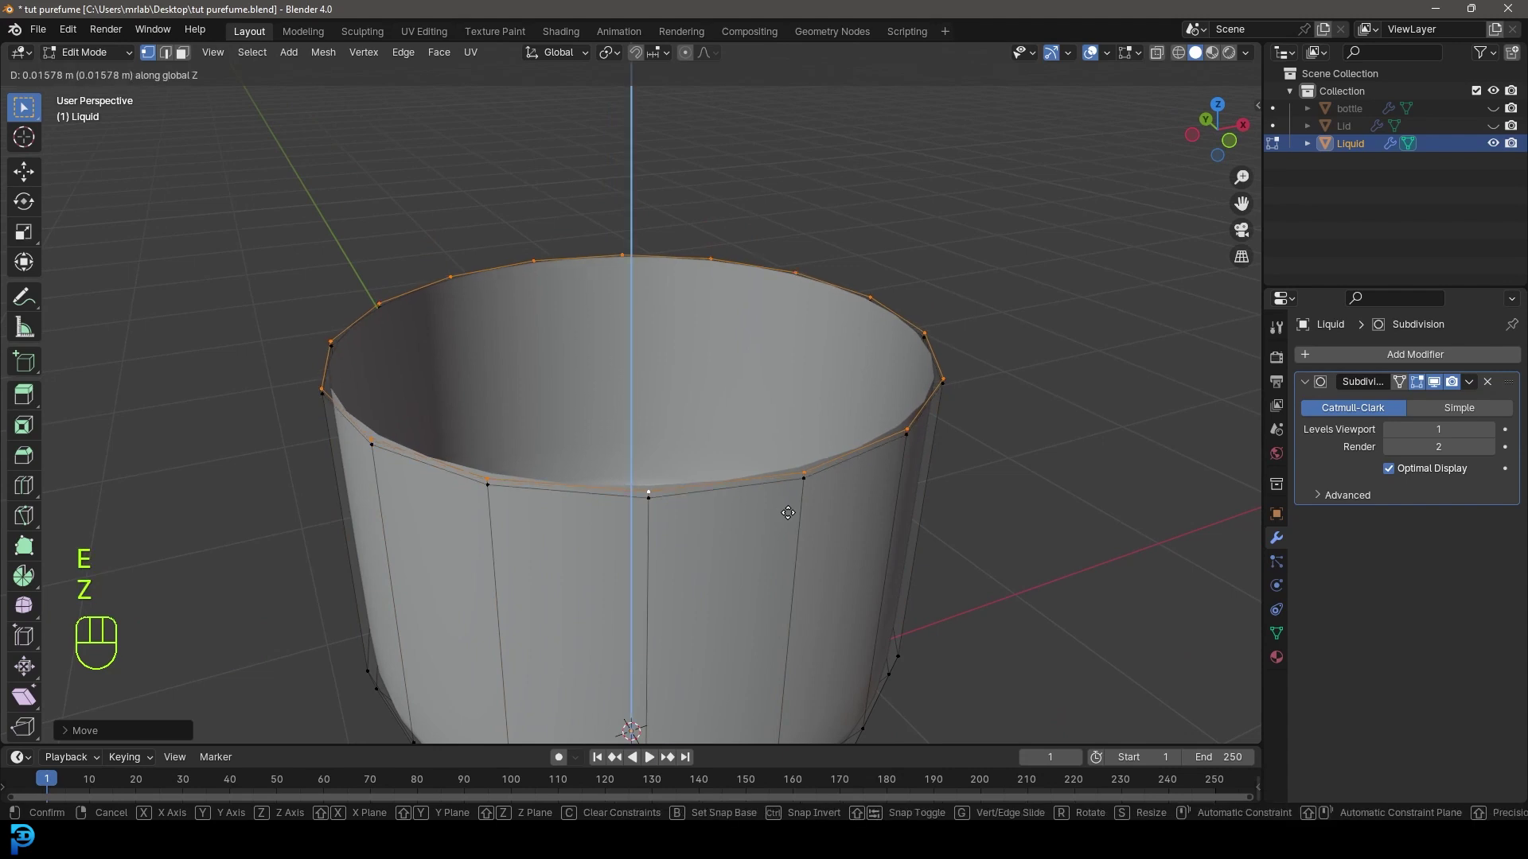
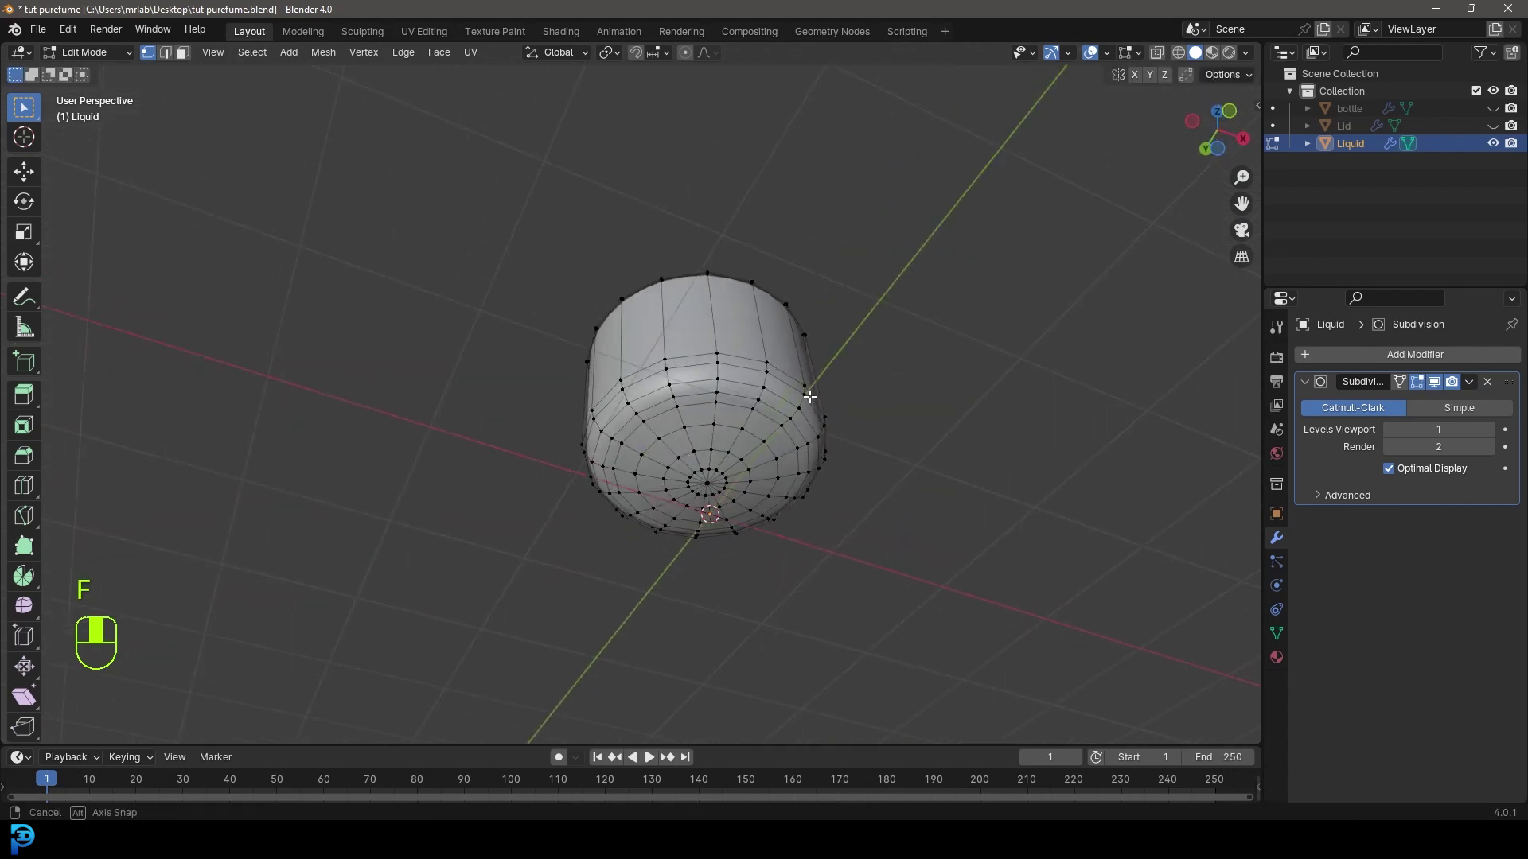
left_click_drag(878, 499, 778, 472)
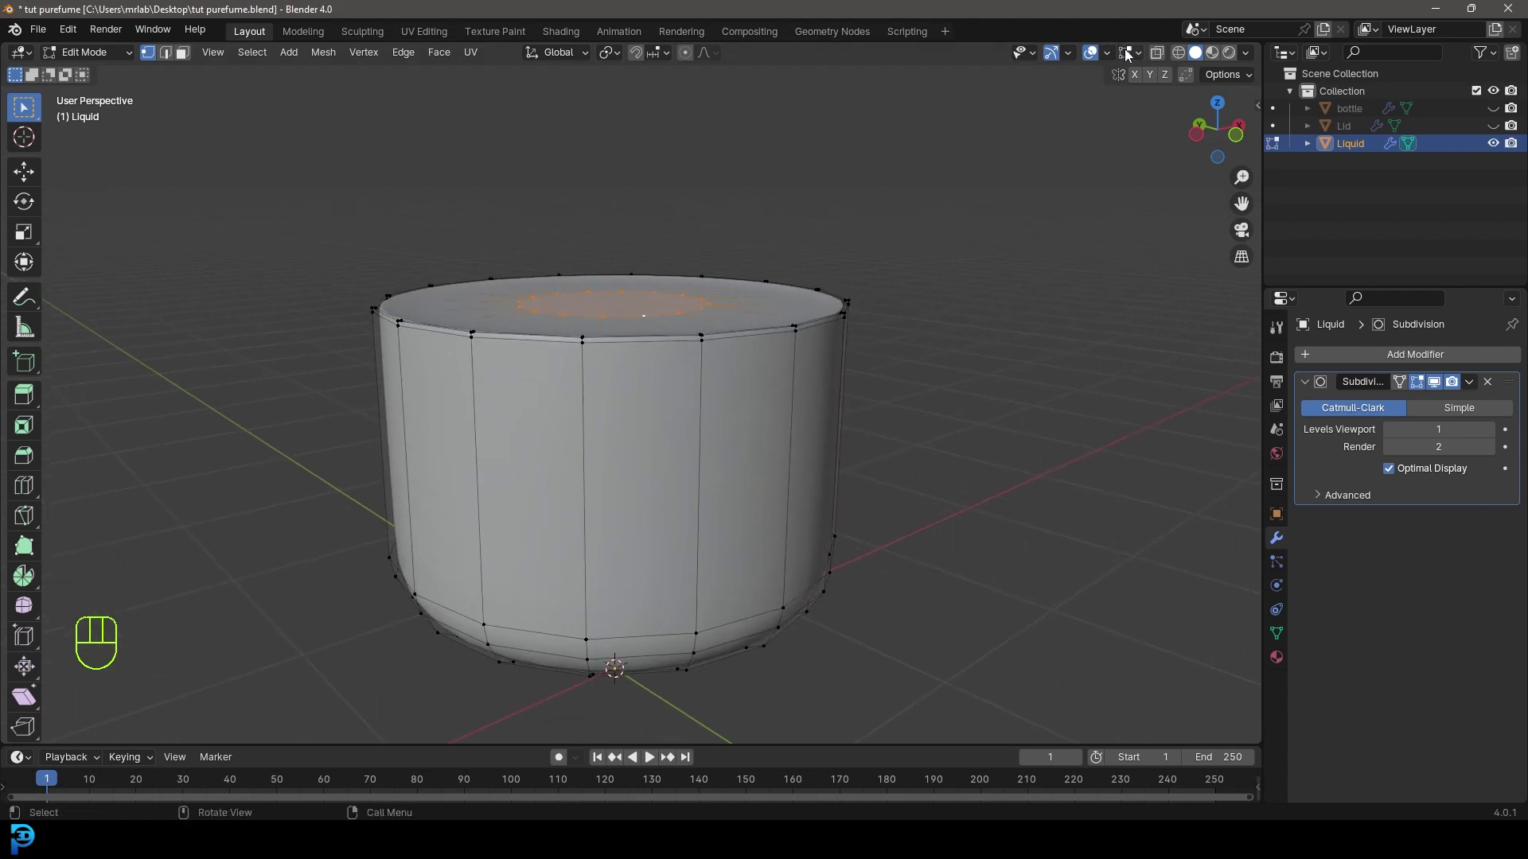
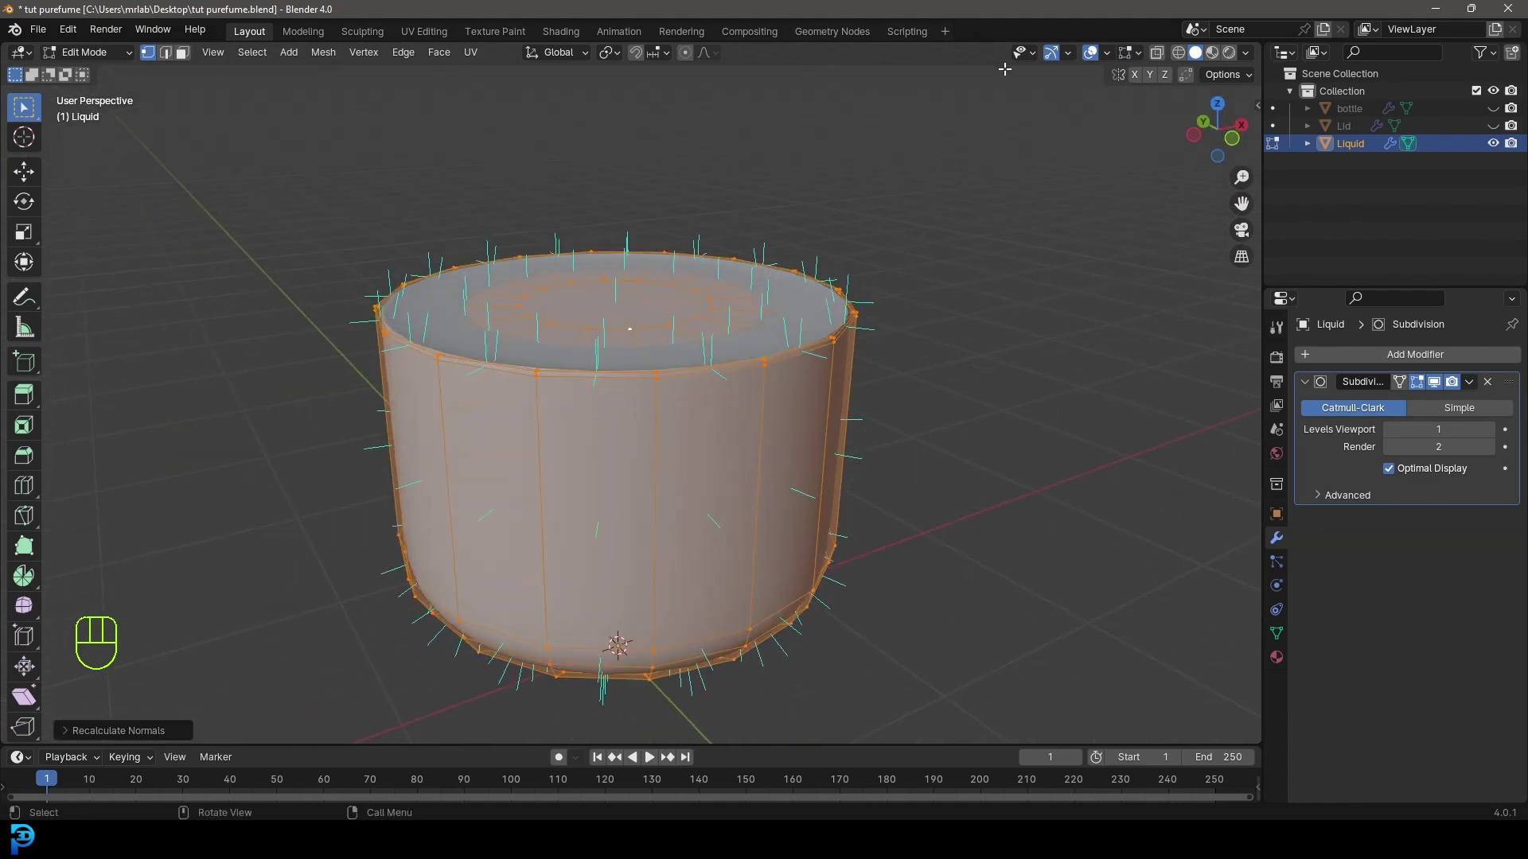
left_click_drag(1132, 55, 380, 362)
left_click_drag(109, 64, 98, 83)
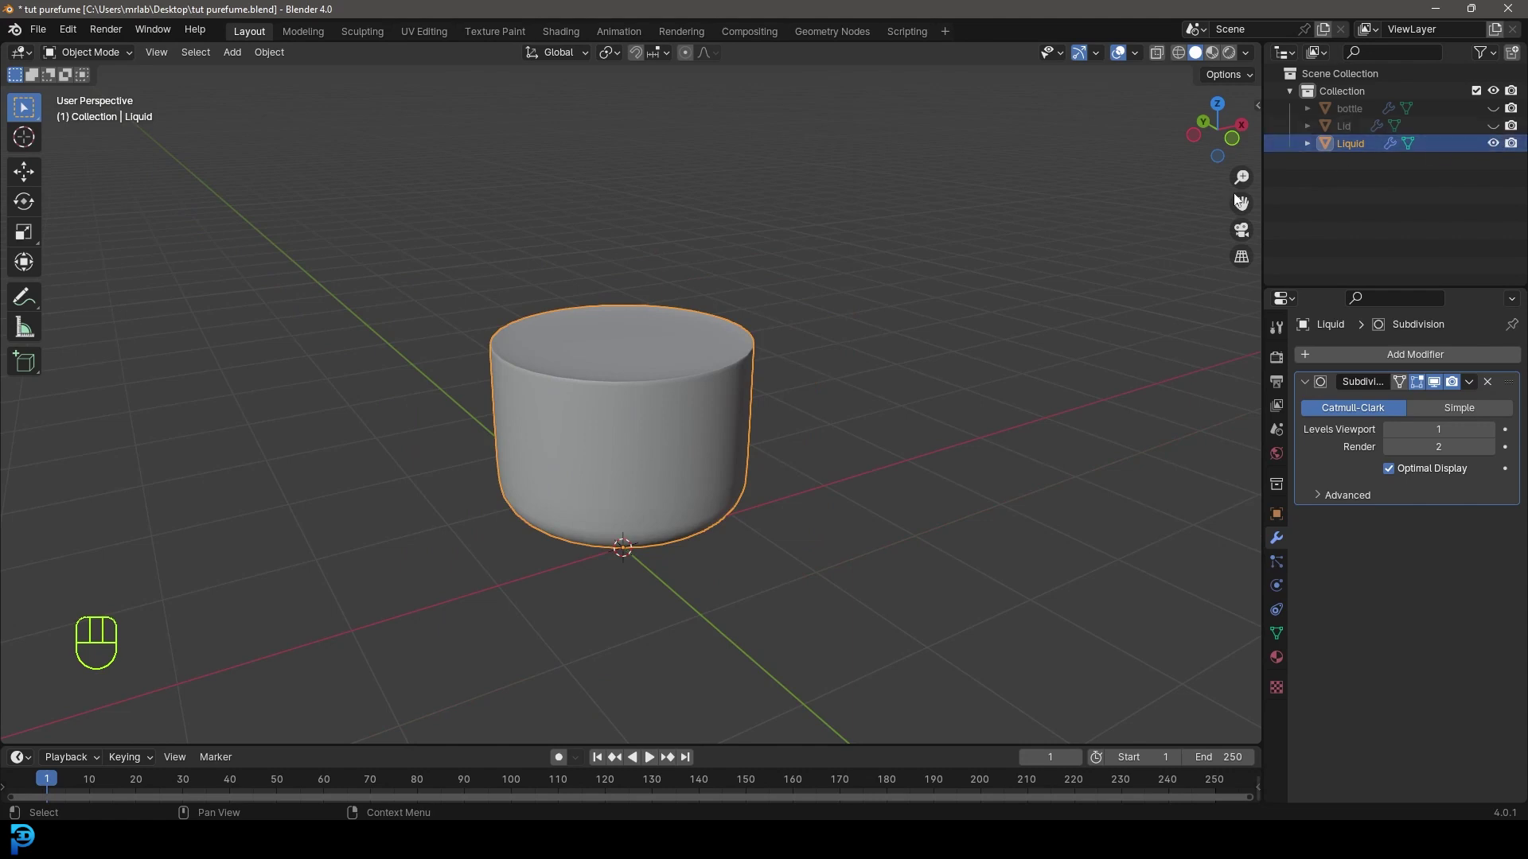
Unhide Lid and bottle around the liquid, save the file and bring up the Add menu in front view.
left_click(1500, 127)
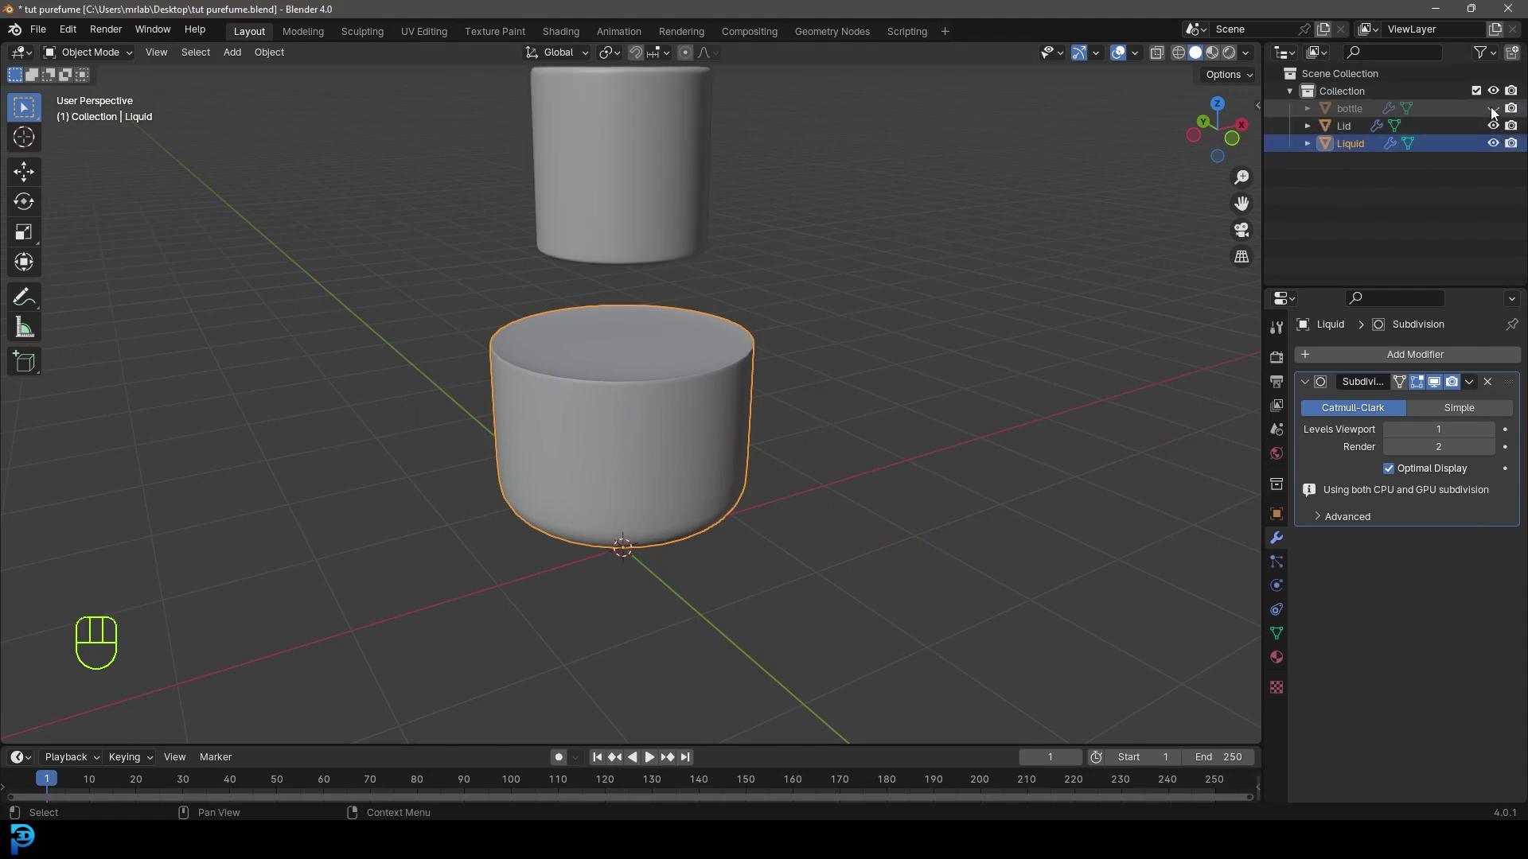
left_click(1497, 111)
left_click_drag(792, 304, 879, 282)
key("KP_1")
key("ctrl+s")
key("ctrl+s")
key("ctrl+s")
key("alt+a")
middle_click(669, 345)
key("shift+a")
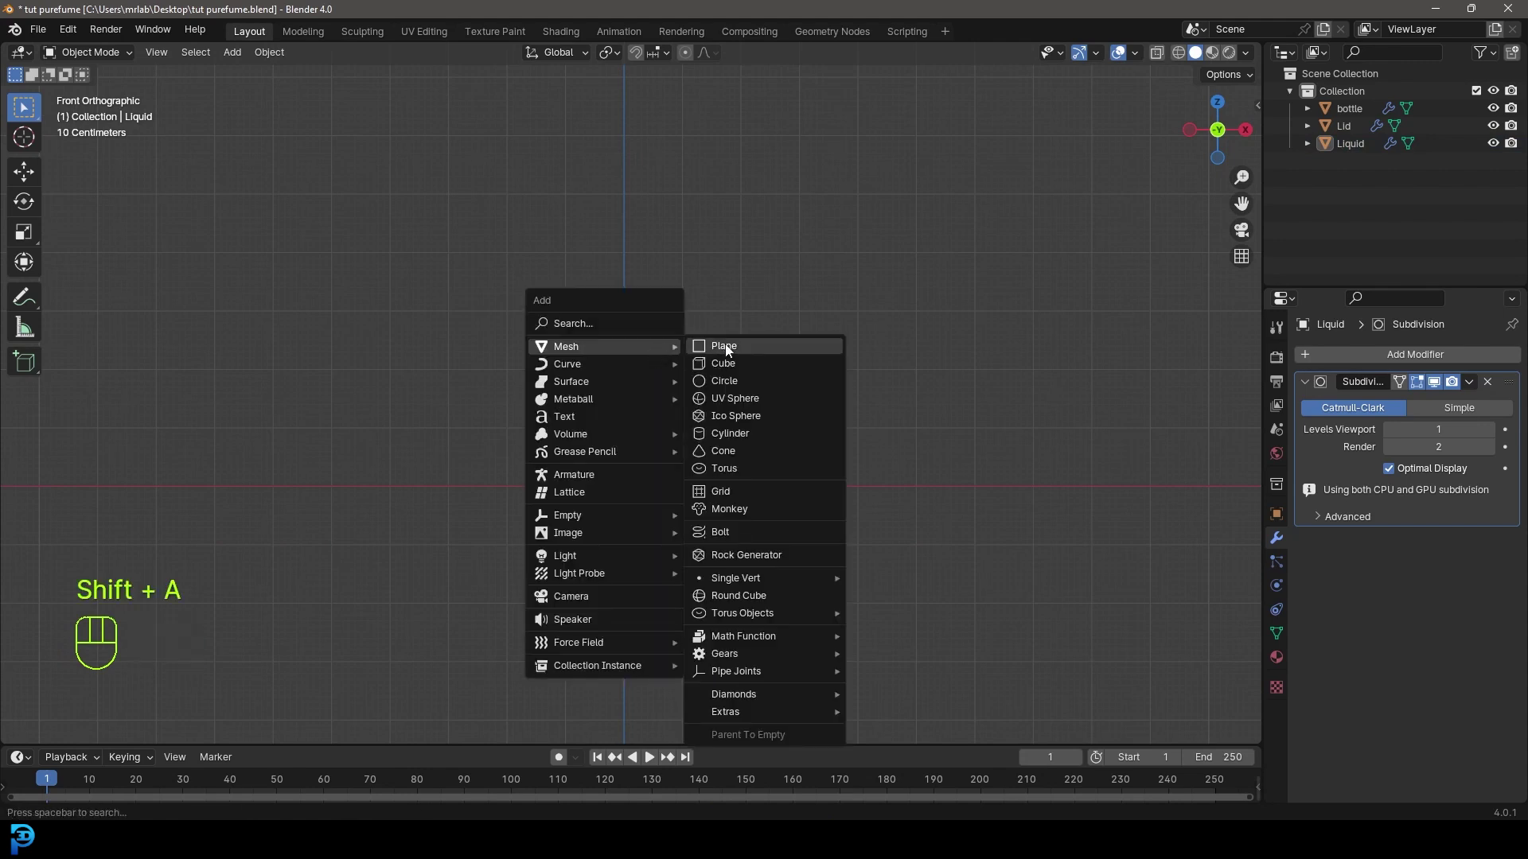
Add a large plane under the bottle and extrude its back edge up into a backdrop wall pushed back along Y.
key("s")
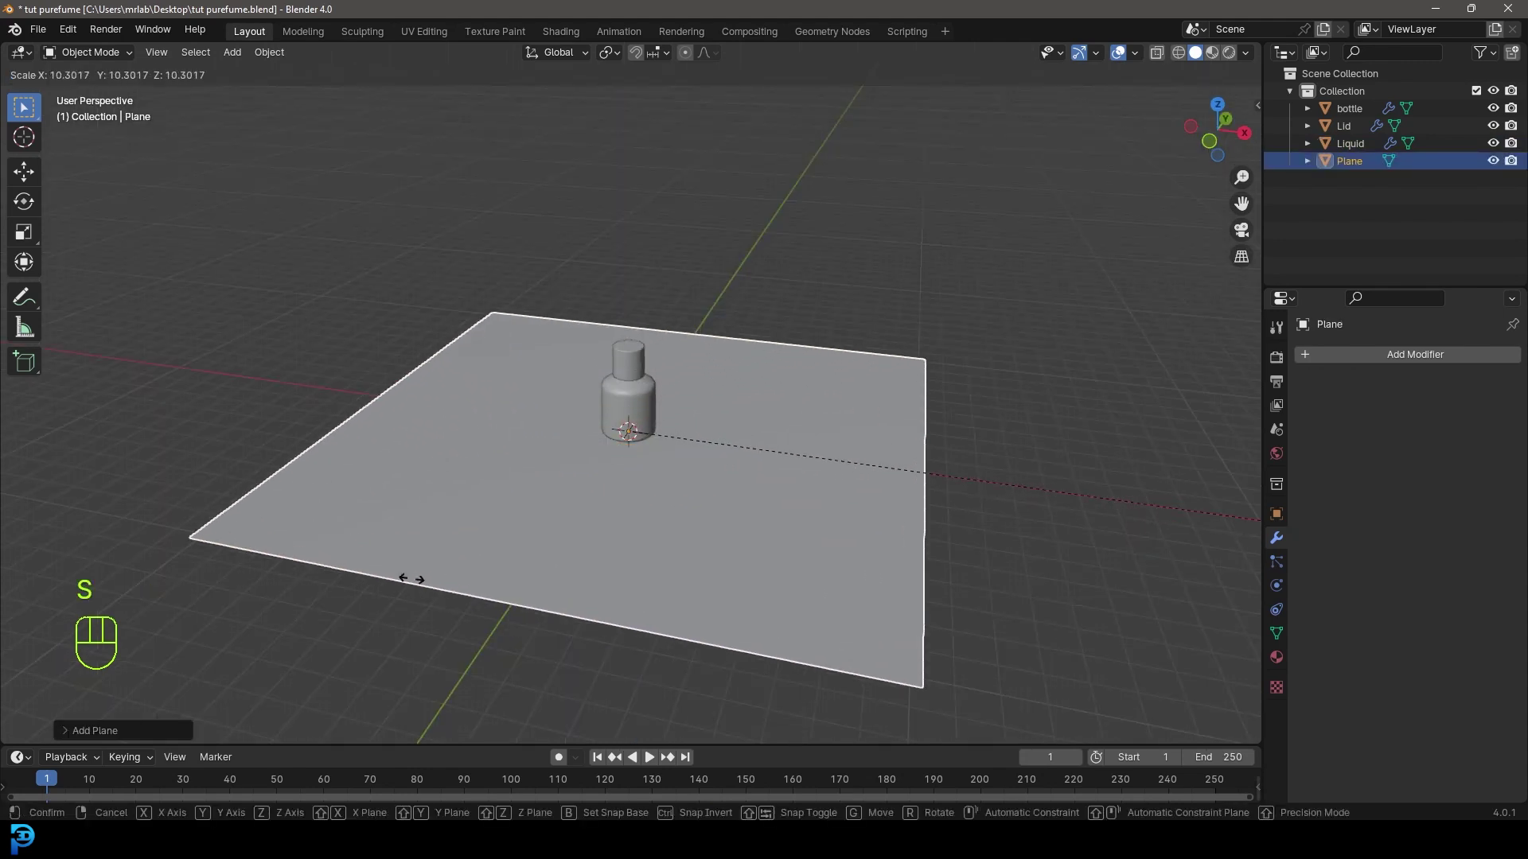
left_click_drag(827, 479, 736, 499)
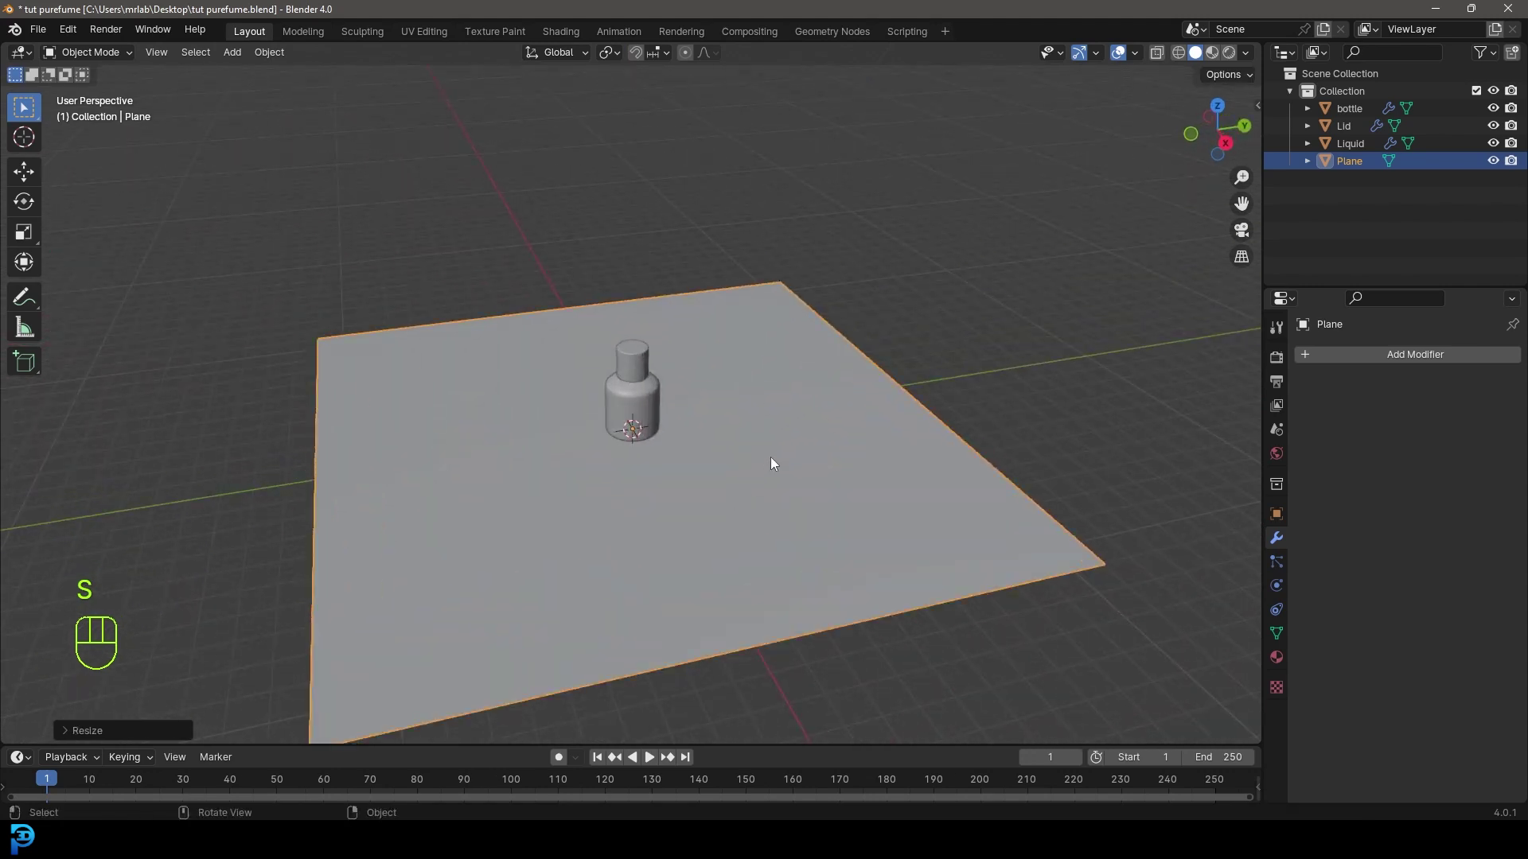
key("Tab")
left_click_drag(802, 453, 834, 436)
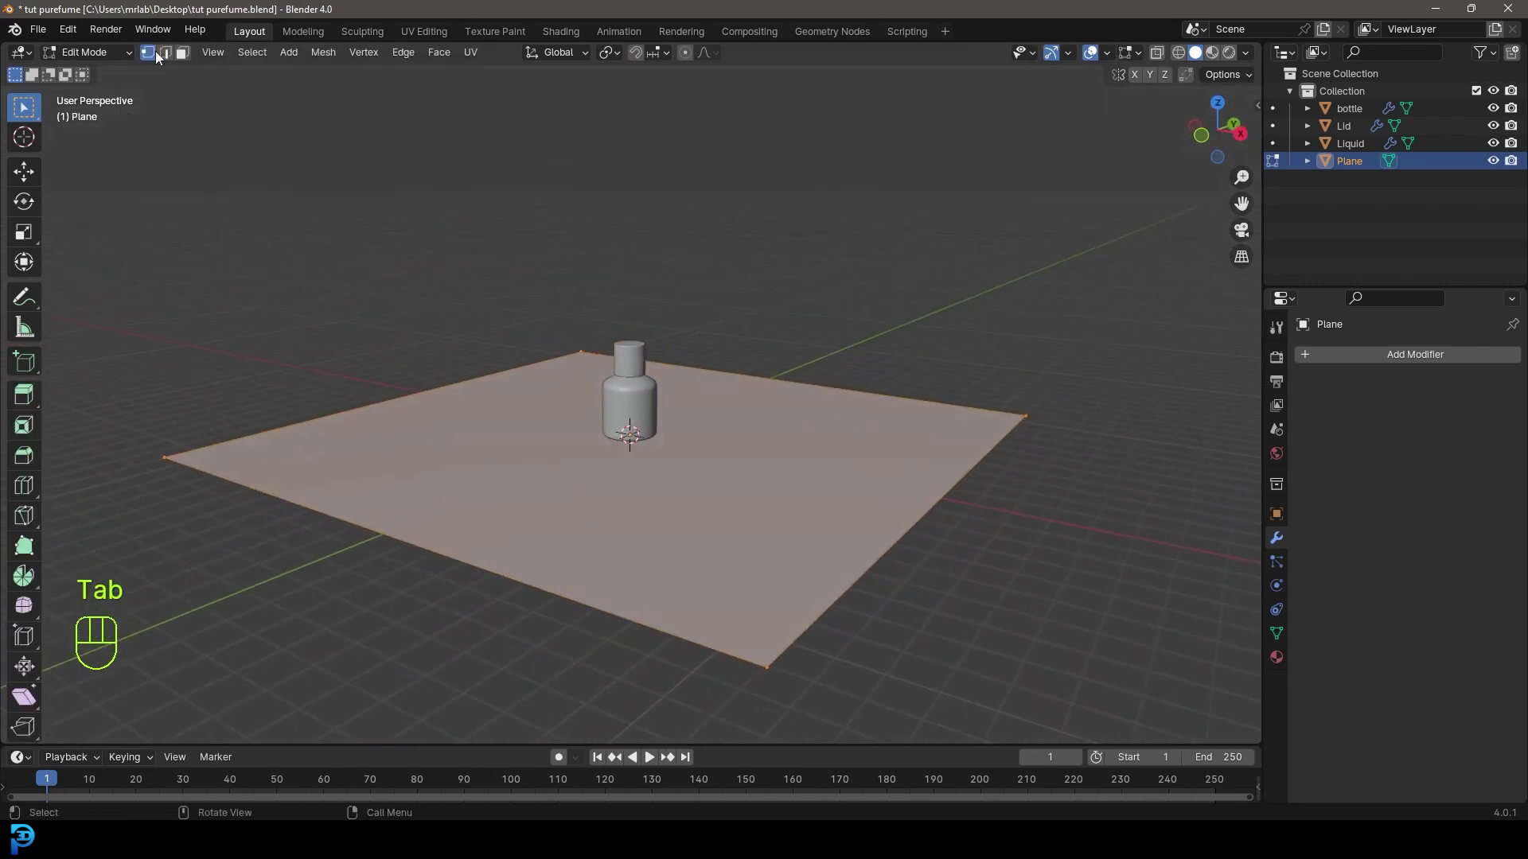
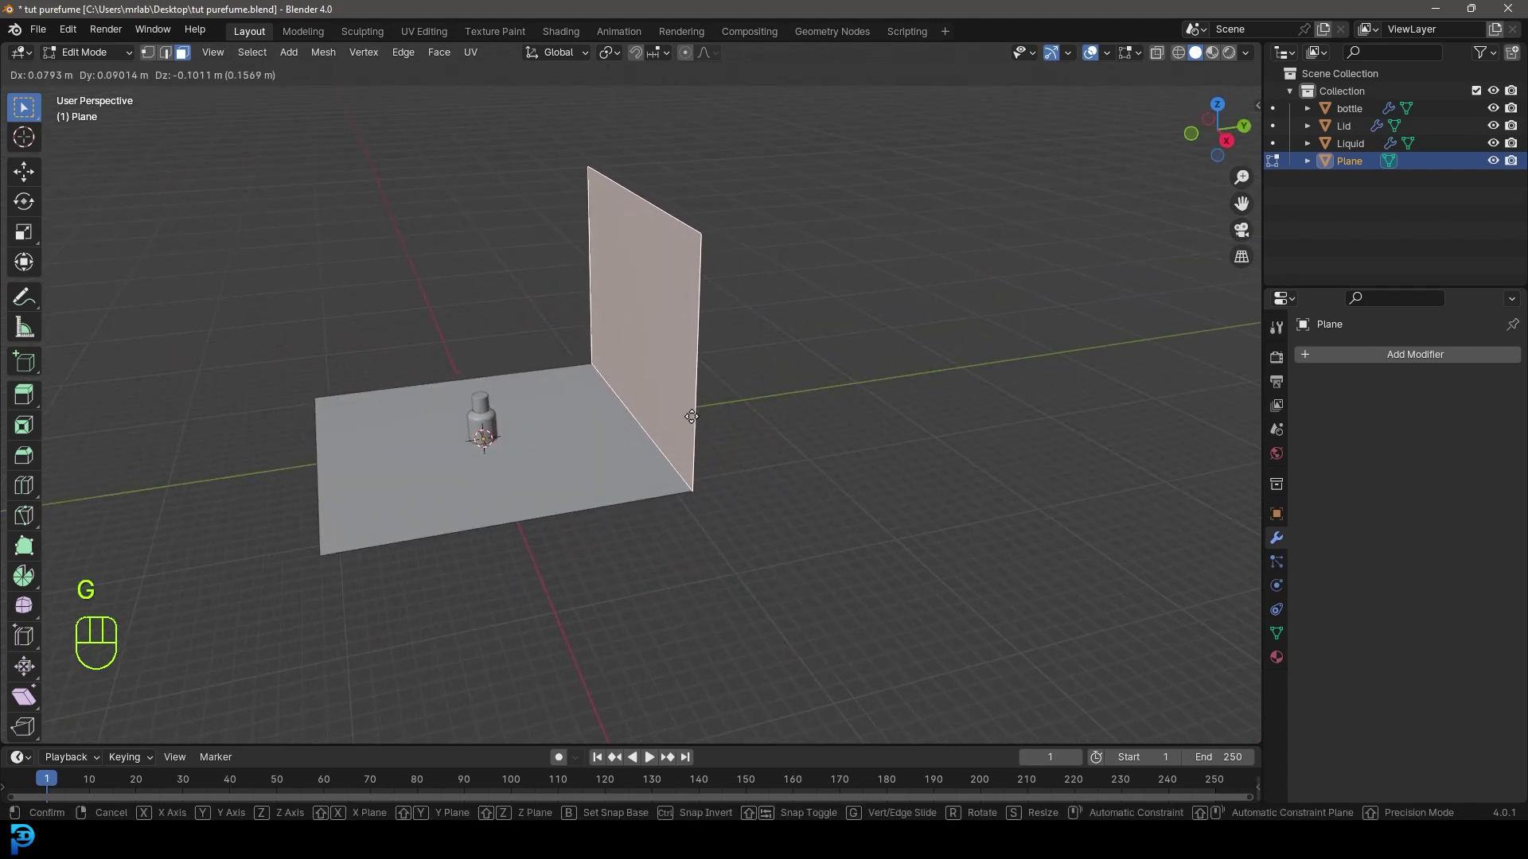
key("y")
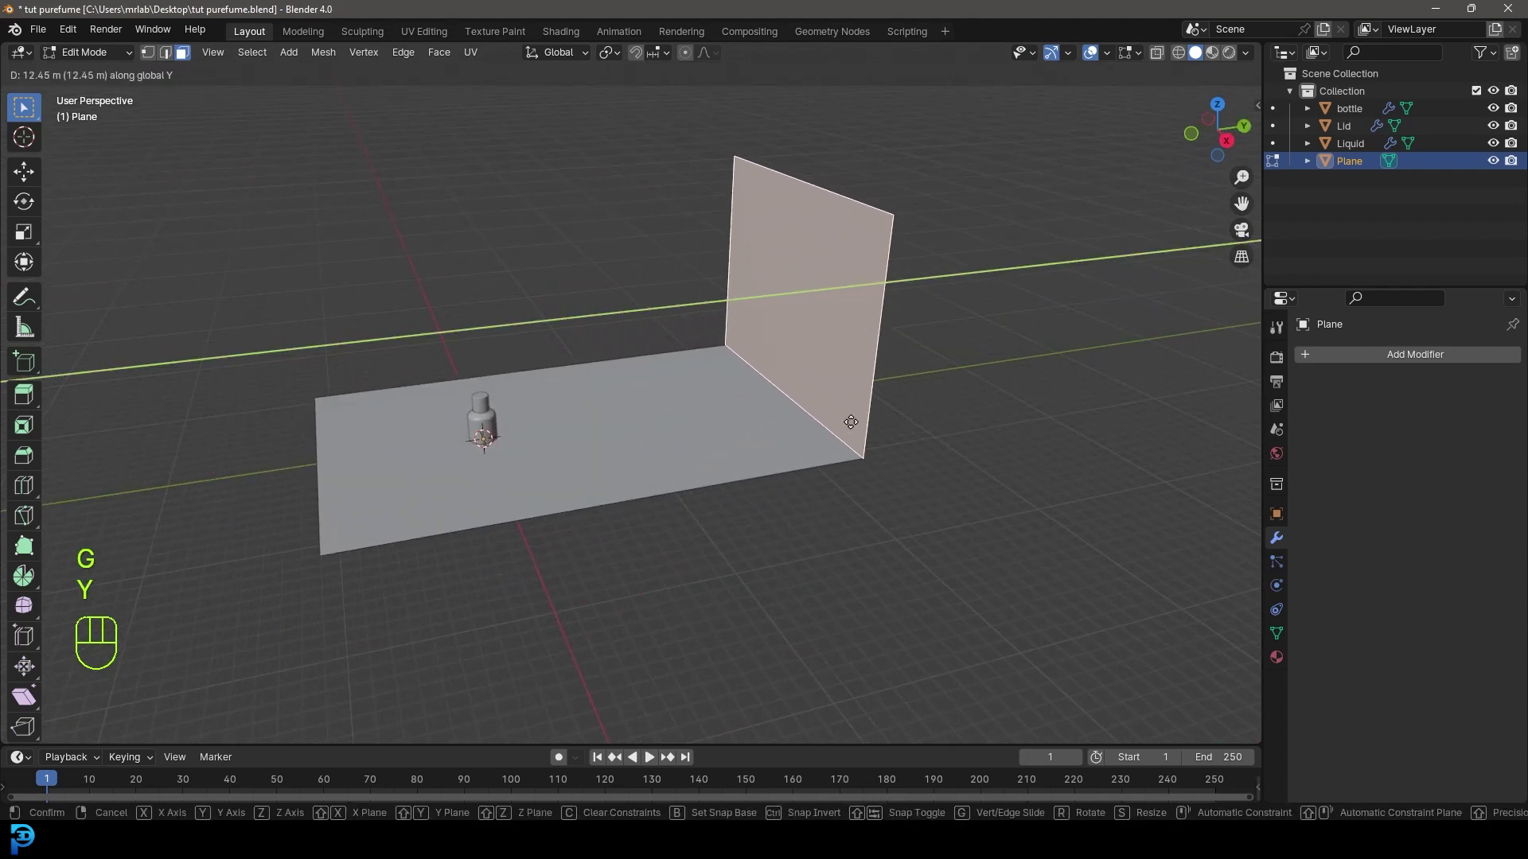
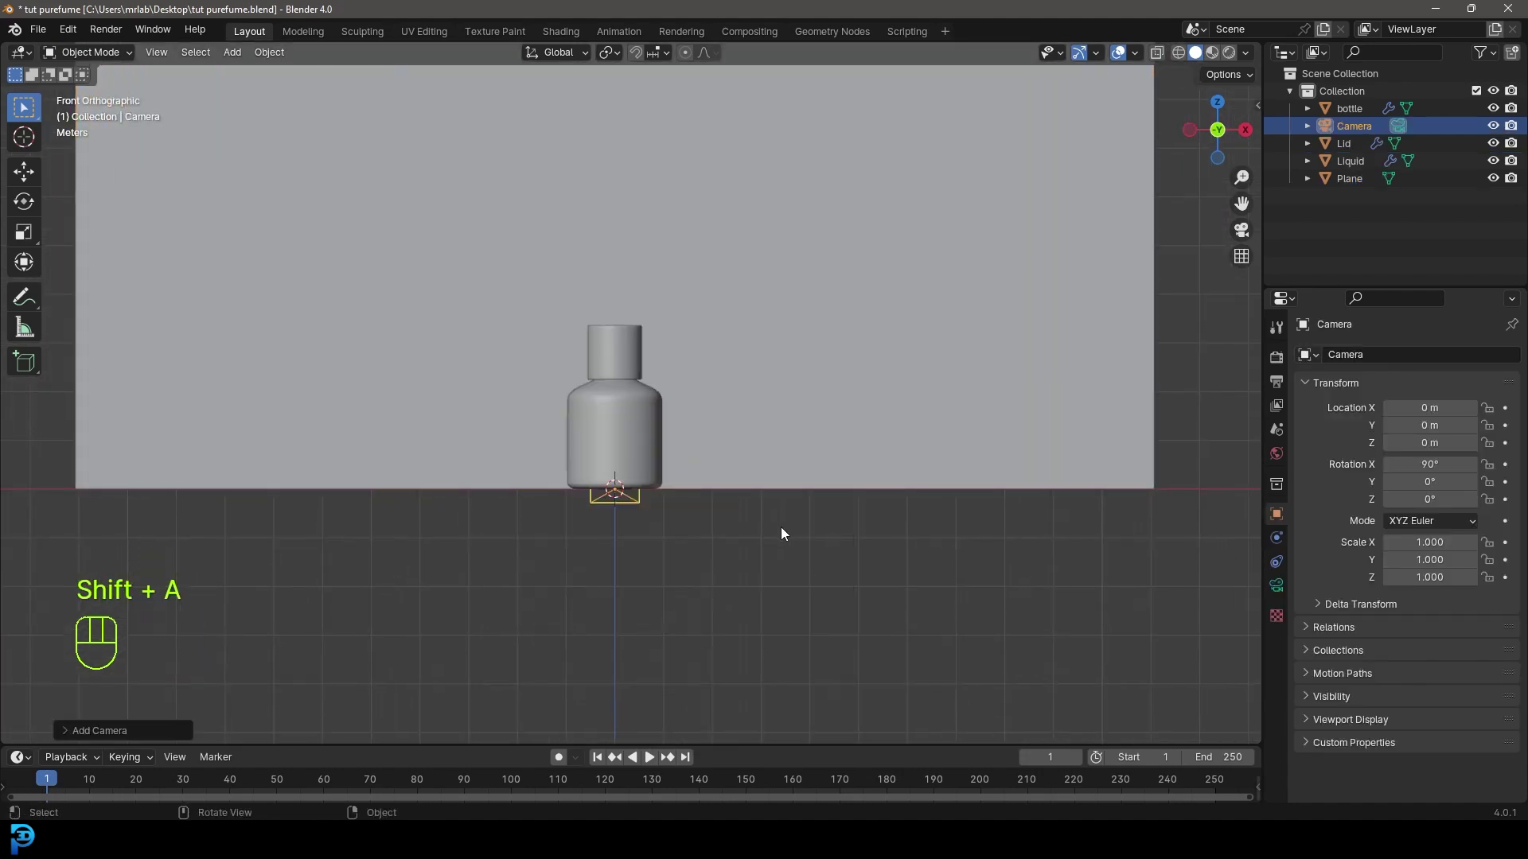
Add a camera, raise it to bottle height and pull it back along Y to frame the bottle.
key("g")
key("z")
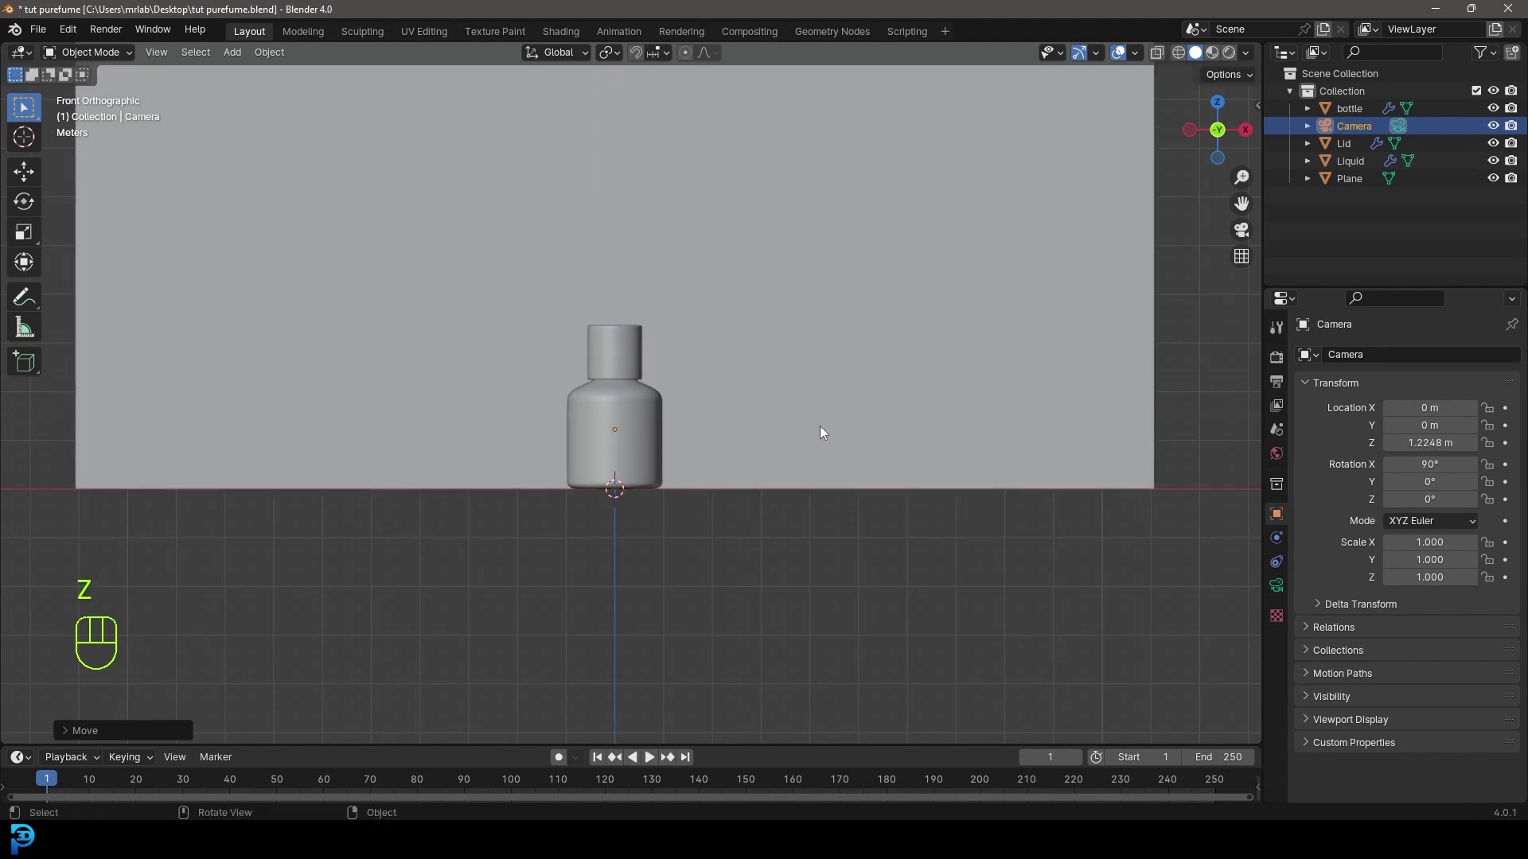
key("KP_3")
left_click_drag(405, 413, 629, 439)
key("g")
key("y")
left_click_drag(546, 408, 620, 452)
left_click_drag(621, 473, 637, 446)
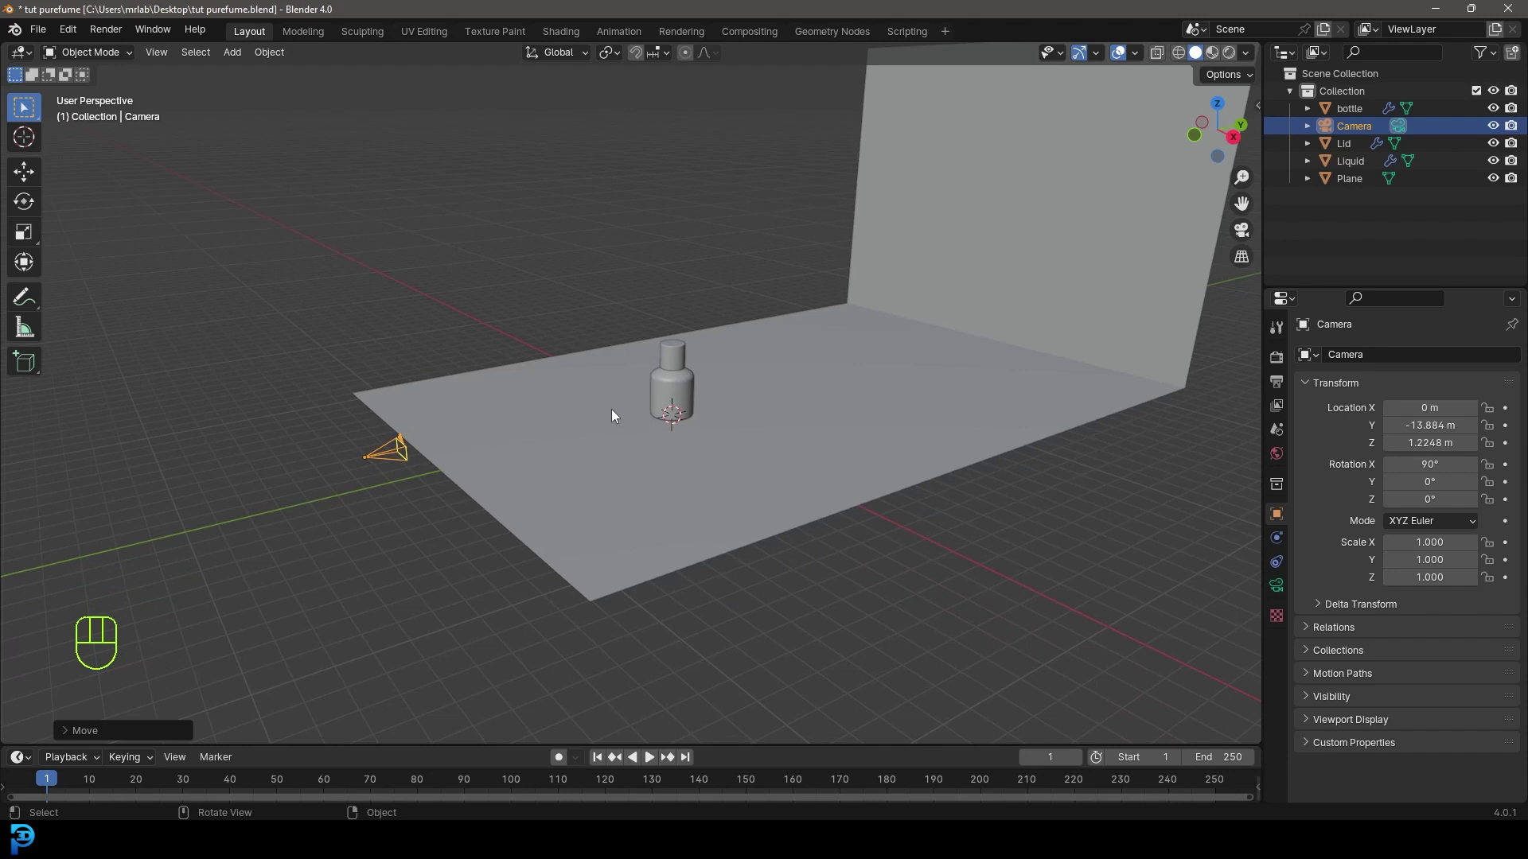
key("KP_0")
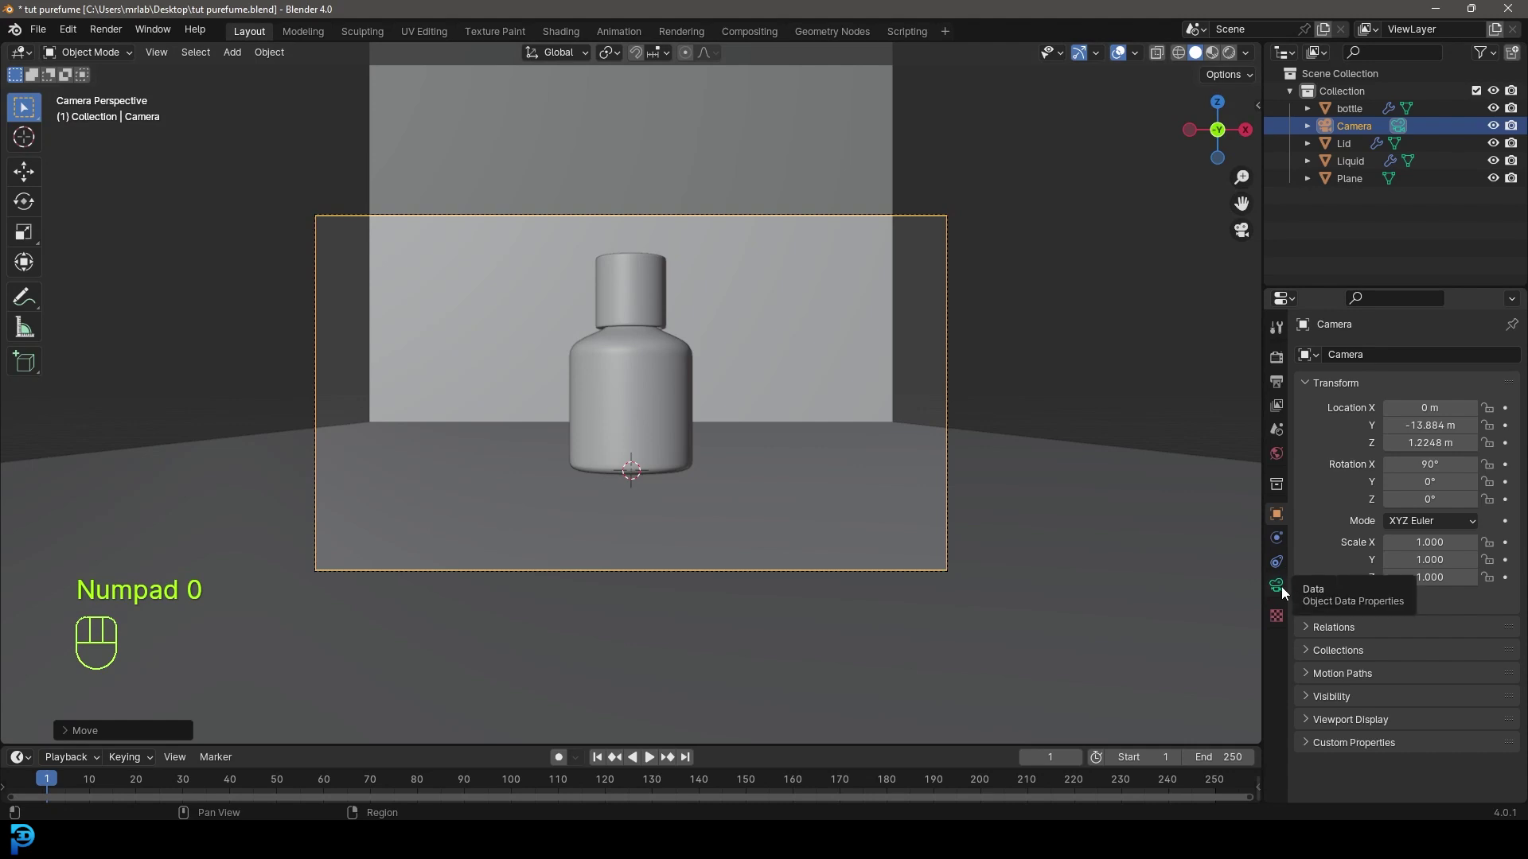
Set the camera focal length to 120 mm and the render engine to Cycles with GPU Compute.
left_click(1284, 594)
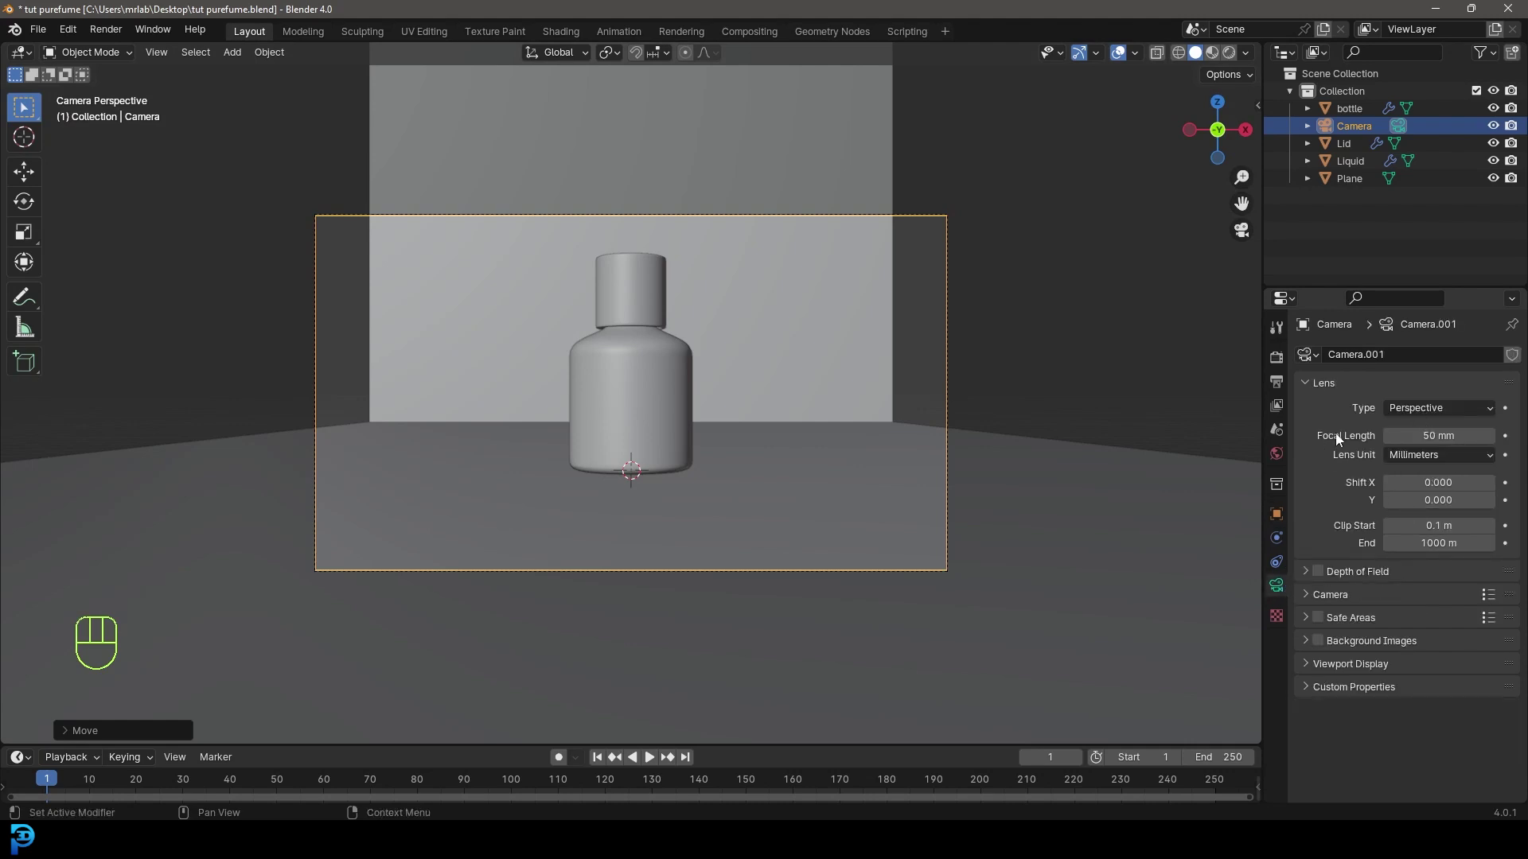
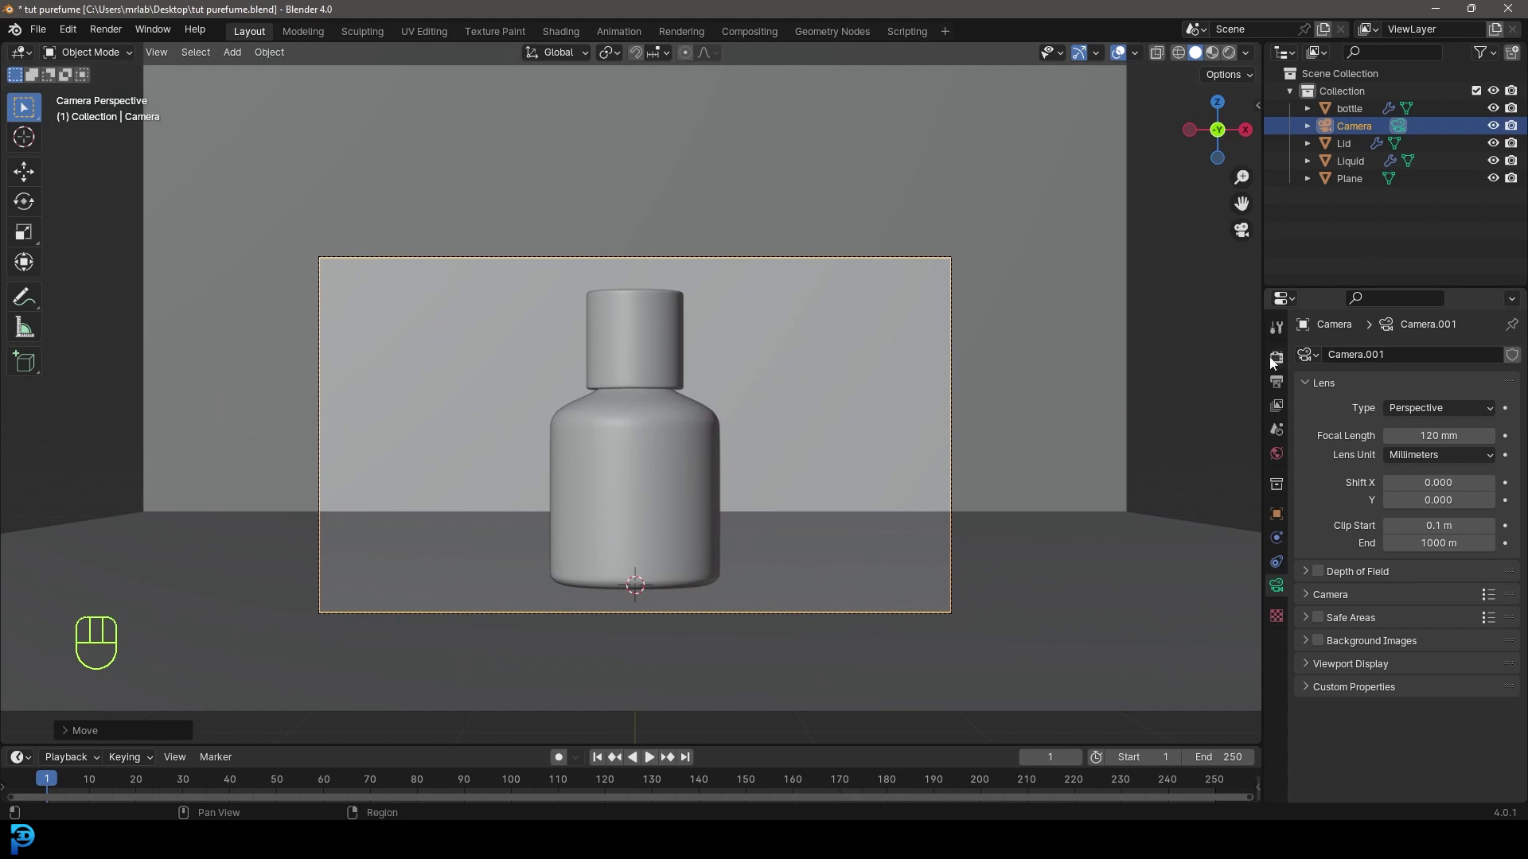
left_click_drag(1425, 358, 1474, 418)
Lower render samples to 60, save the project and bring up the Add menu in front view.
left_click_drag(1442, 406, 1434, 441)
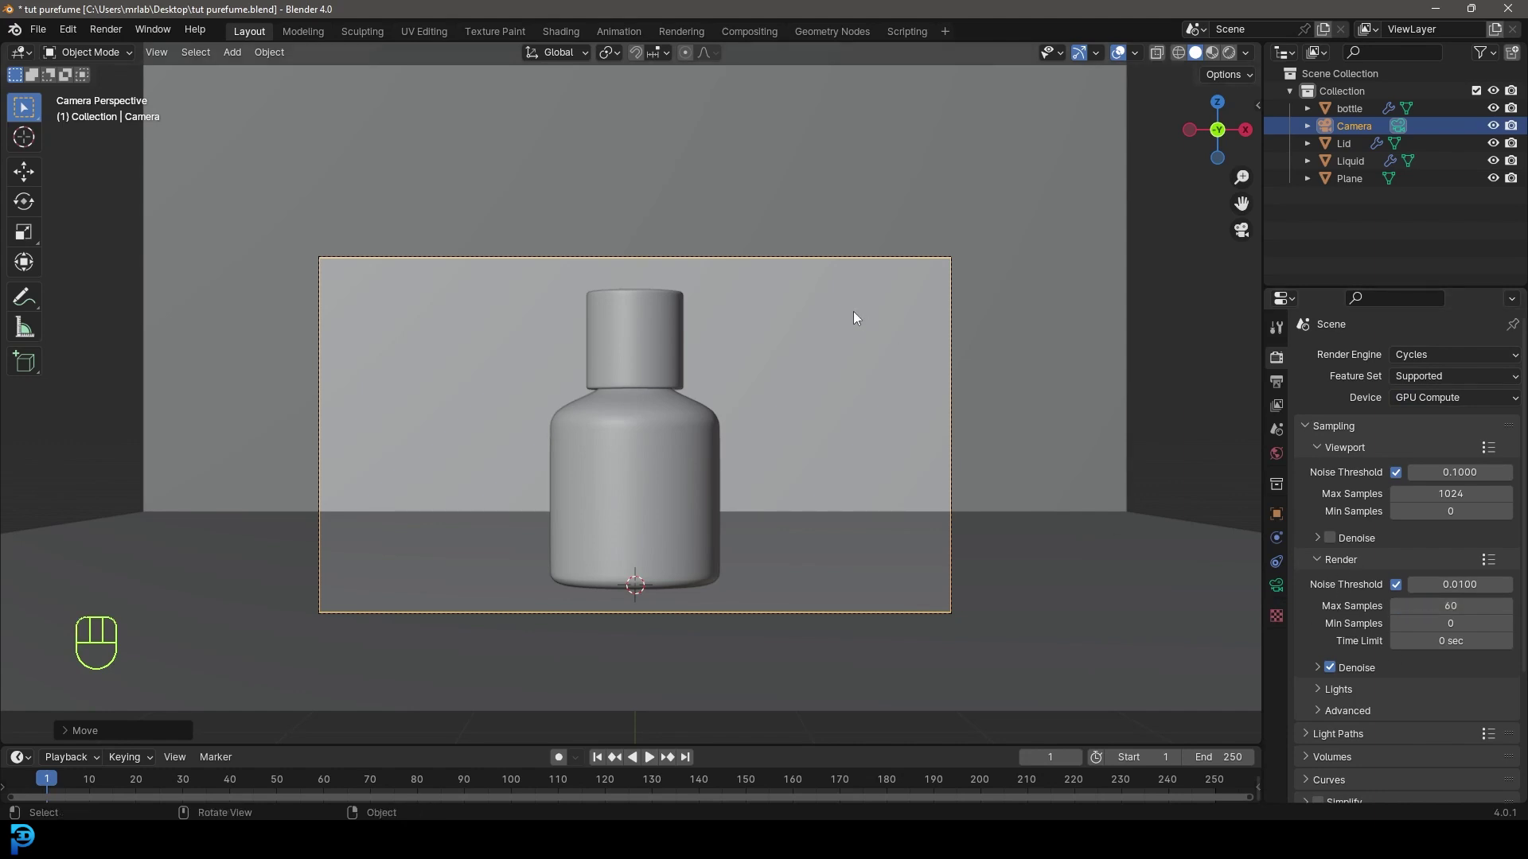
key("ctrl+s")
key("ctrl+s")
key("ctrl+b")
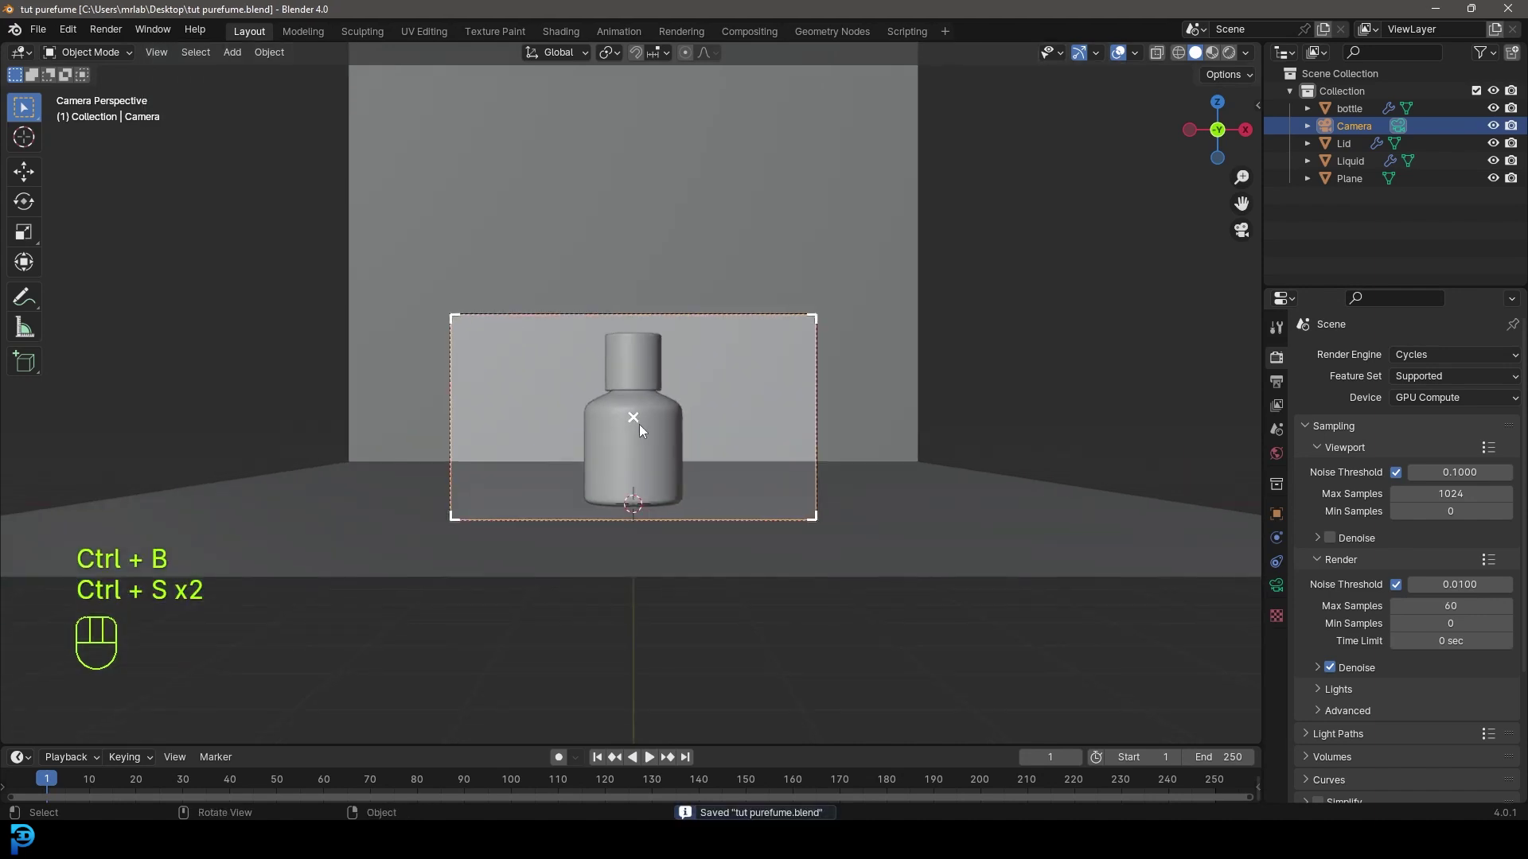
key("KP_1")
key("shift+a")
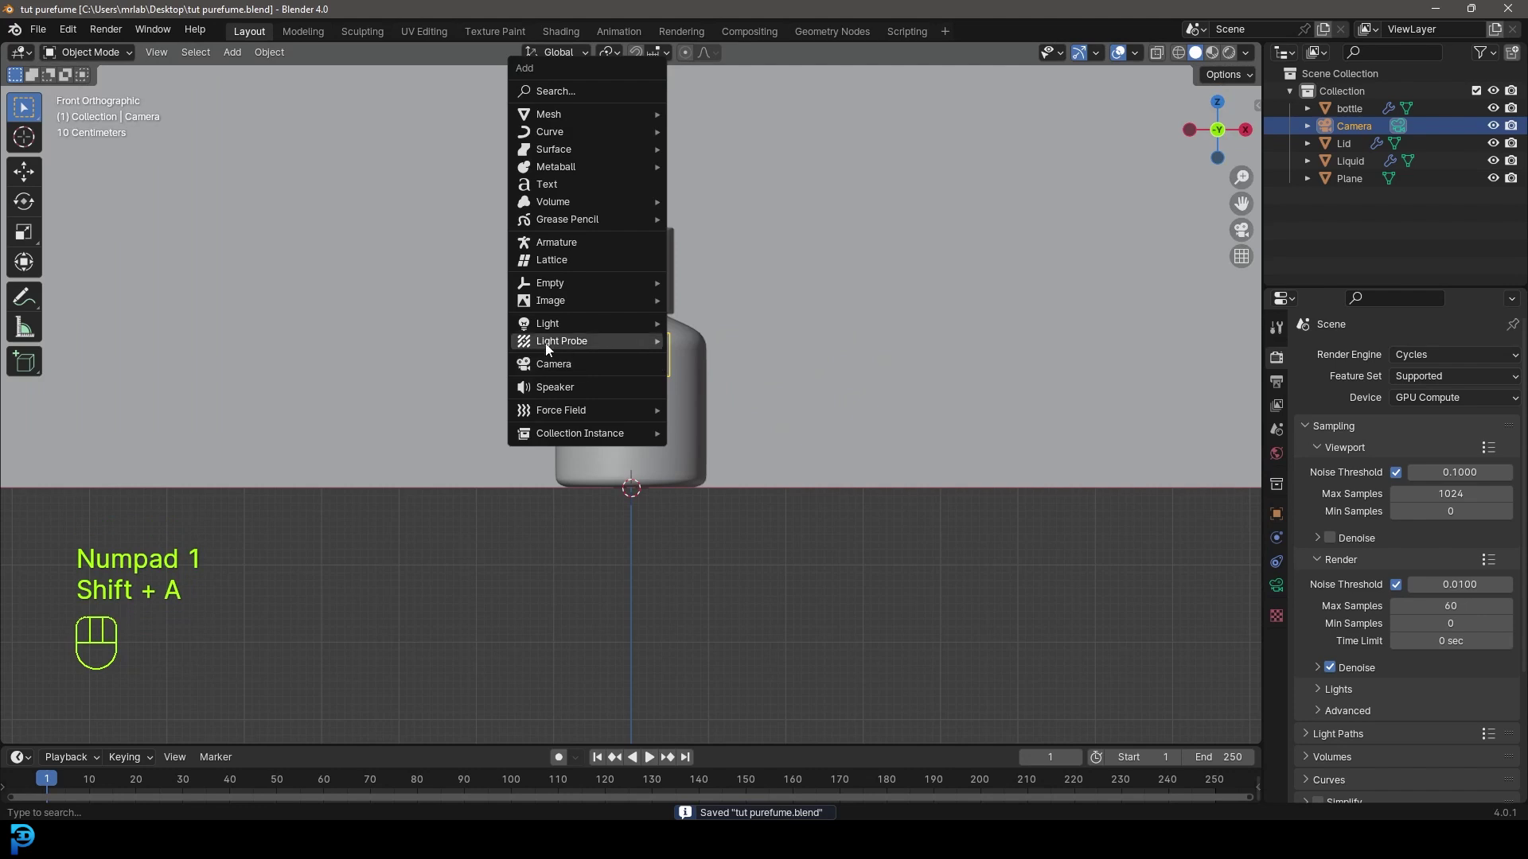
Add an Area light beside the bottle, aimed at it, enlarged and set to 4000 W.
left_click_drag(640, 492, 586, 552)
key("g")
key("r")
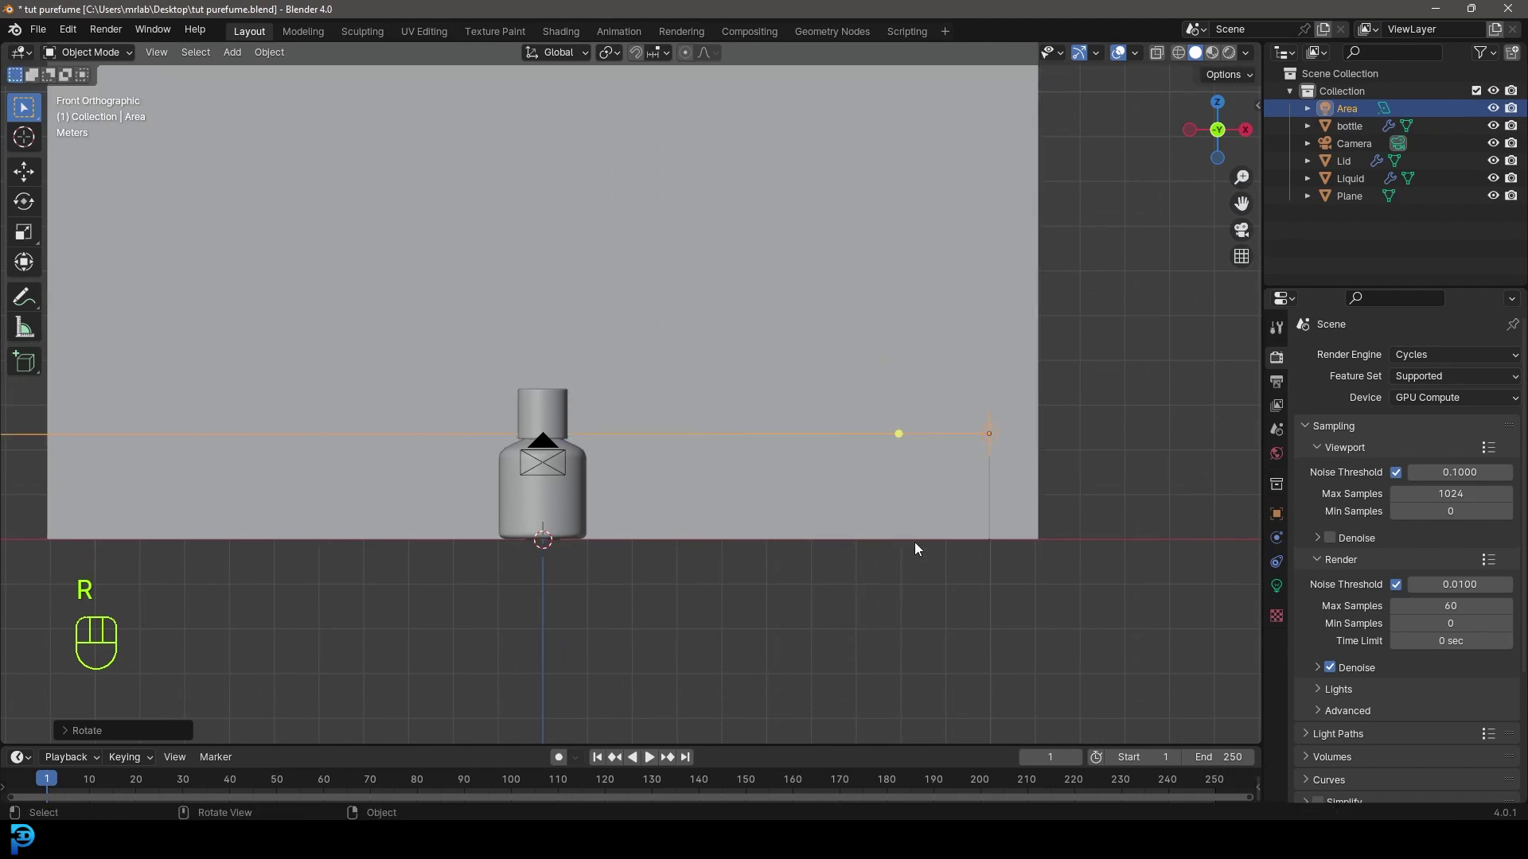
left_click_drag(990, 481, 923, 509)
key("s")
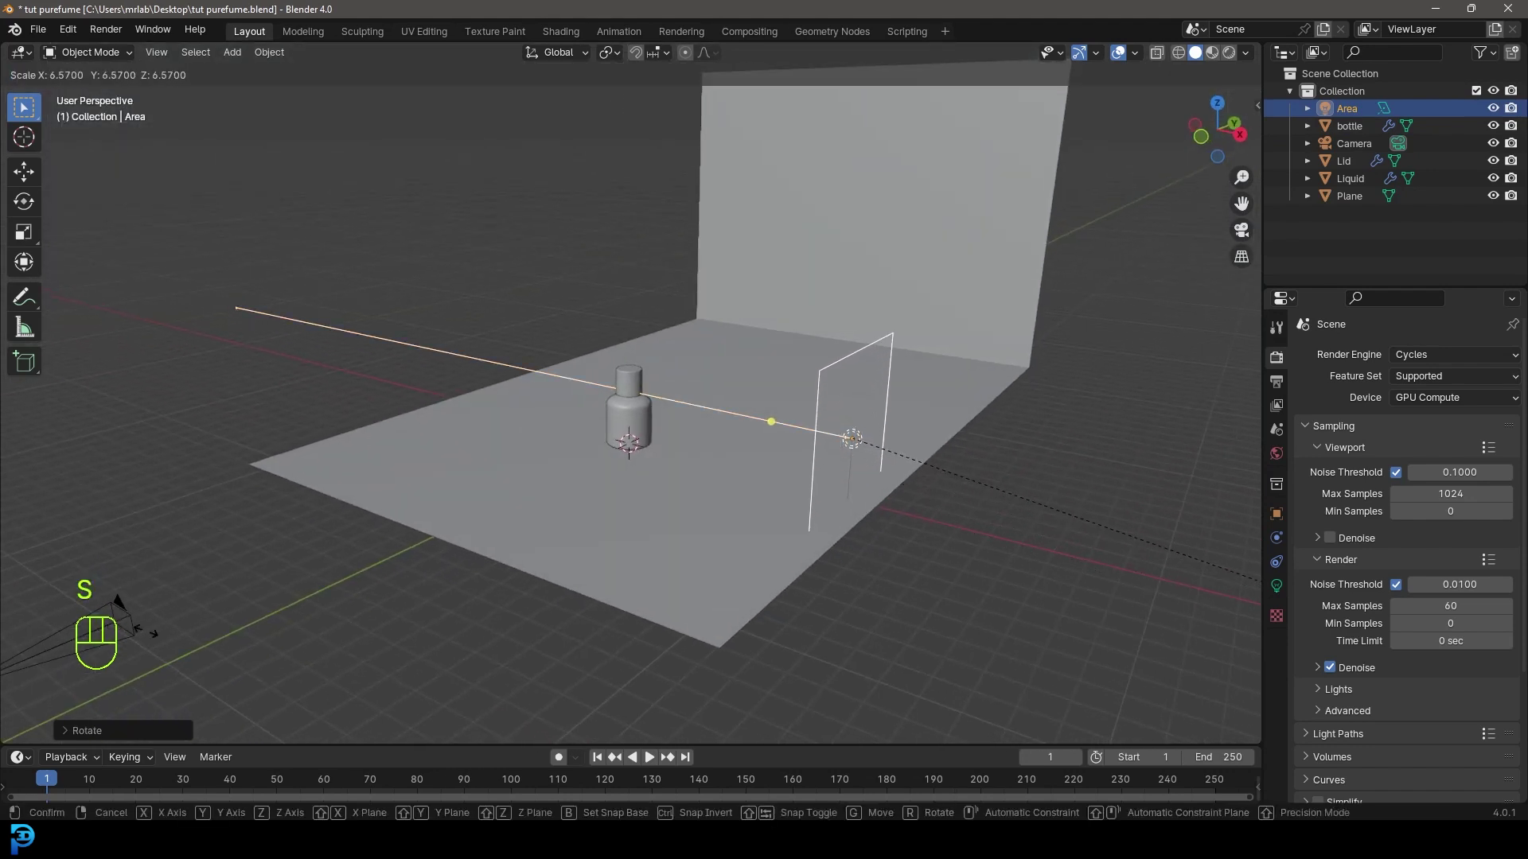
left_click(217, 644)
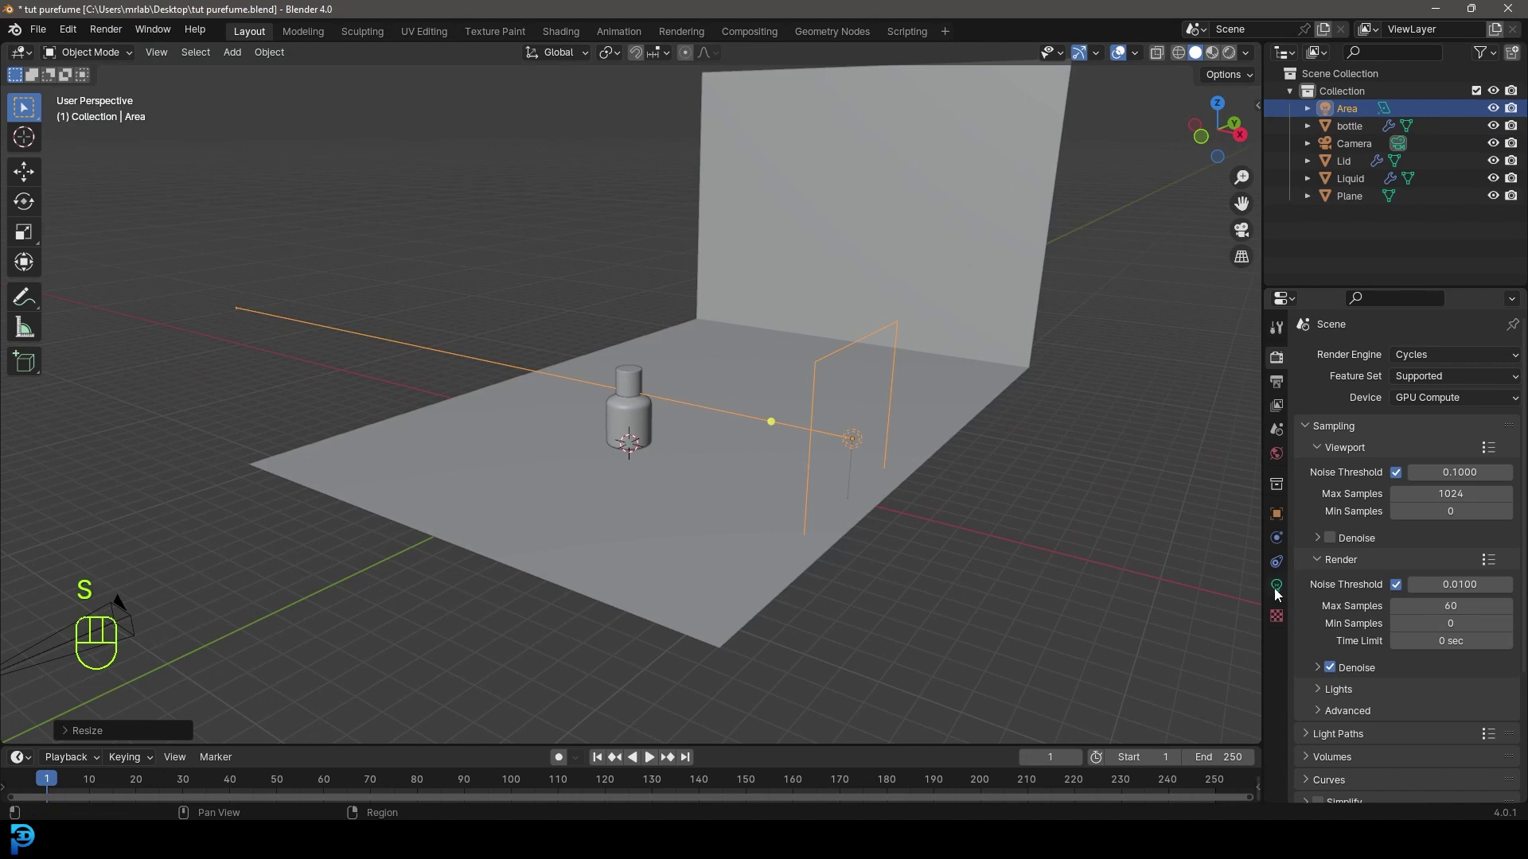
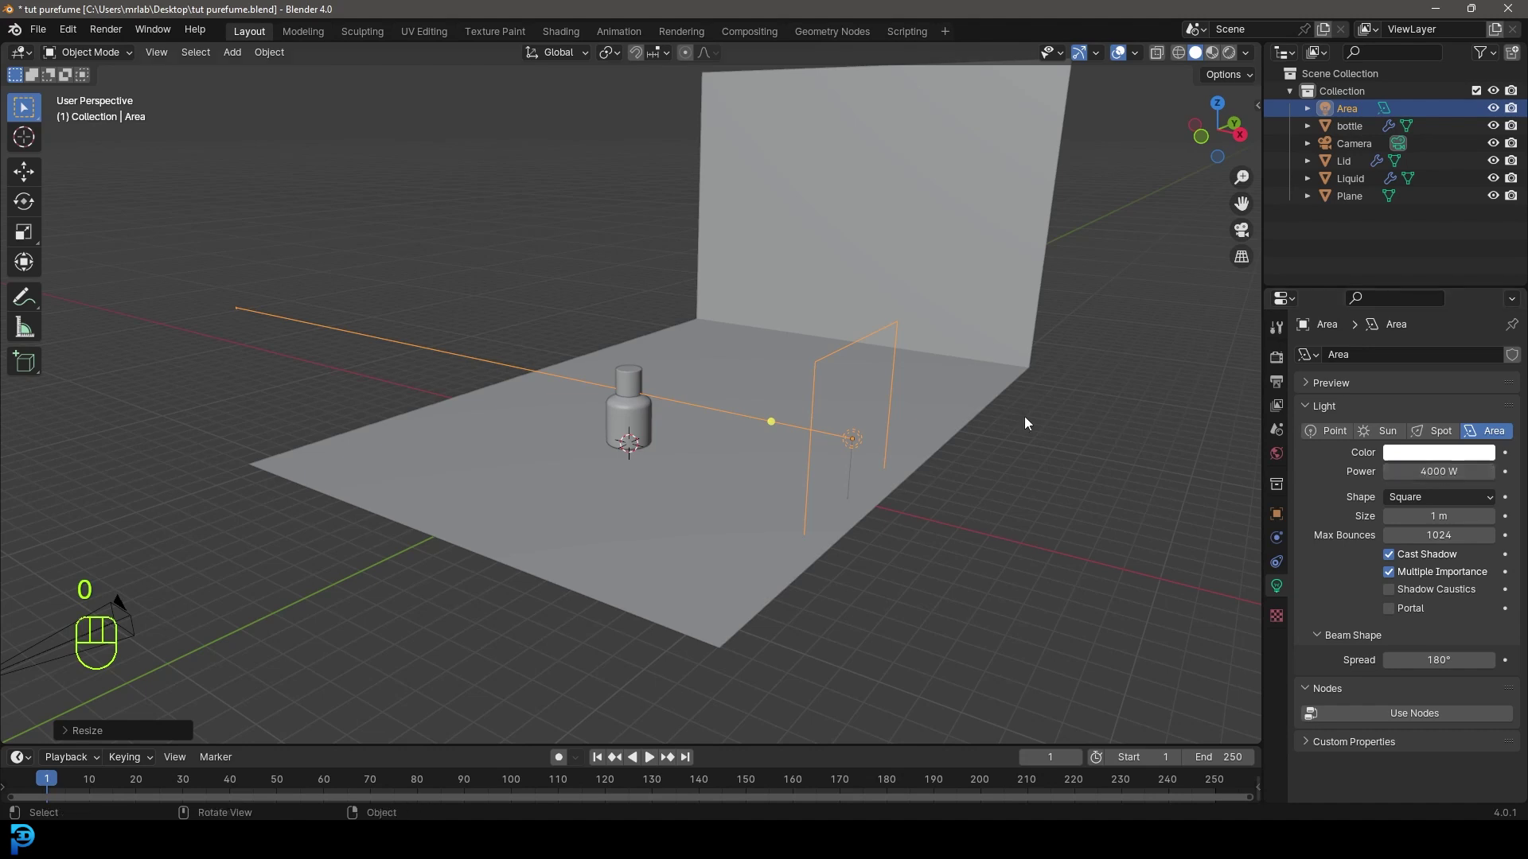
Add a second plane rotated 90° upright, scaled up and placed on the bottle's left.
left_click_drag(668, 419, 723, 419)
key("KP_1")
key("shift+a")
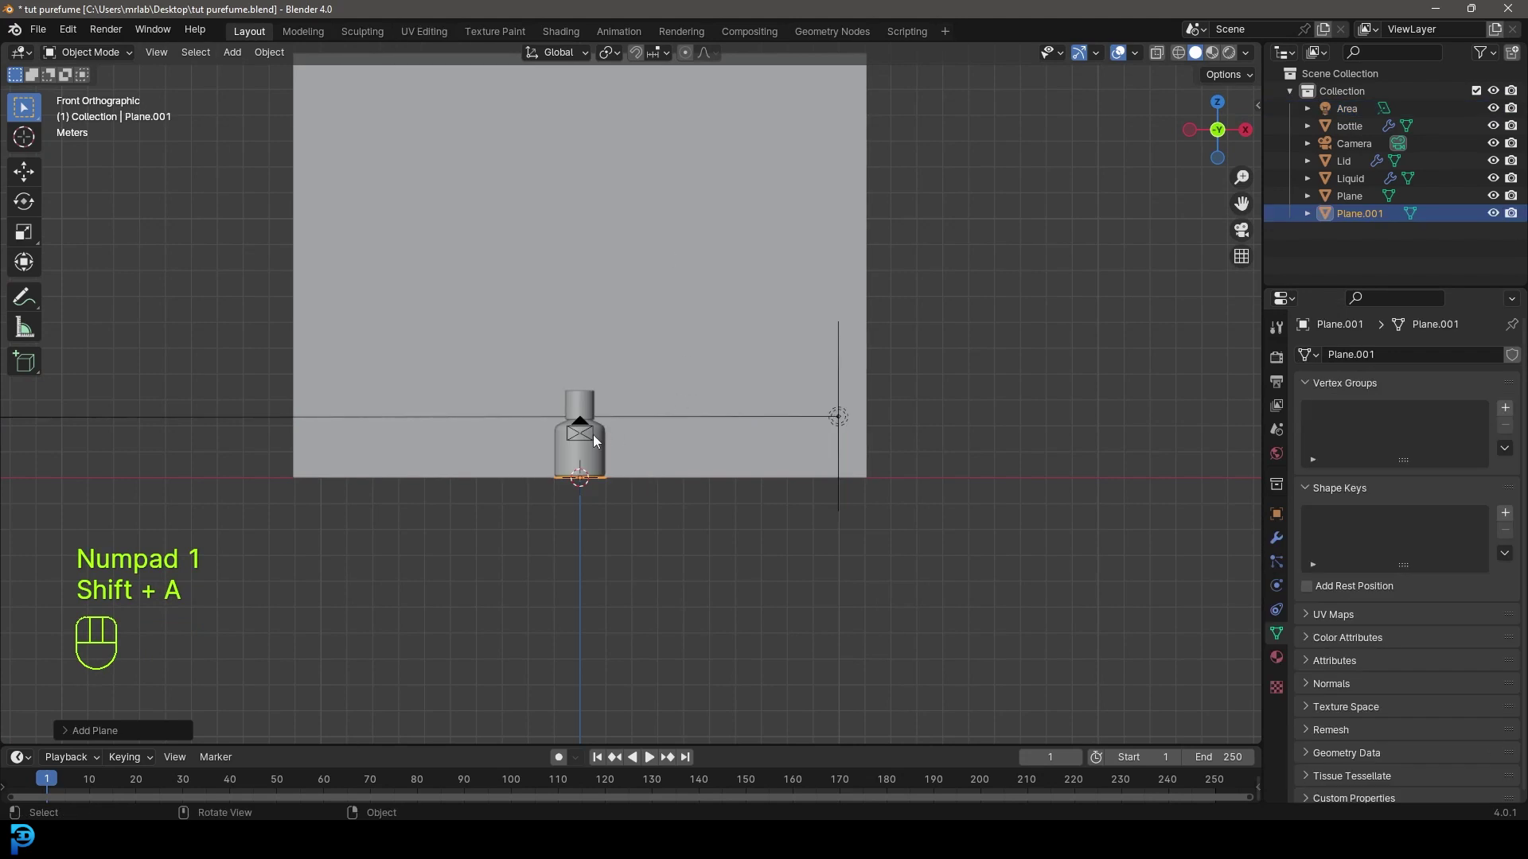
key("g")
left_click(241, 480)
middle_click(234, 493)
left_click_drag(535, 518, 540, 538)
key("r")
key("x")
key("9")
key("0")
key("y")
key("9")
key("0")
key("Return")
key("s")
left_click_drag(986, 432, 902, 438)
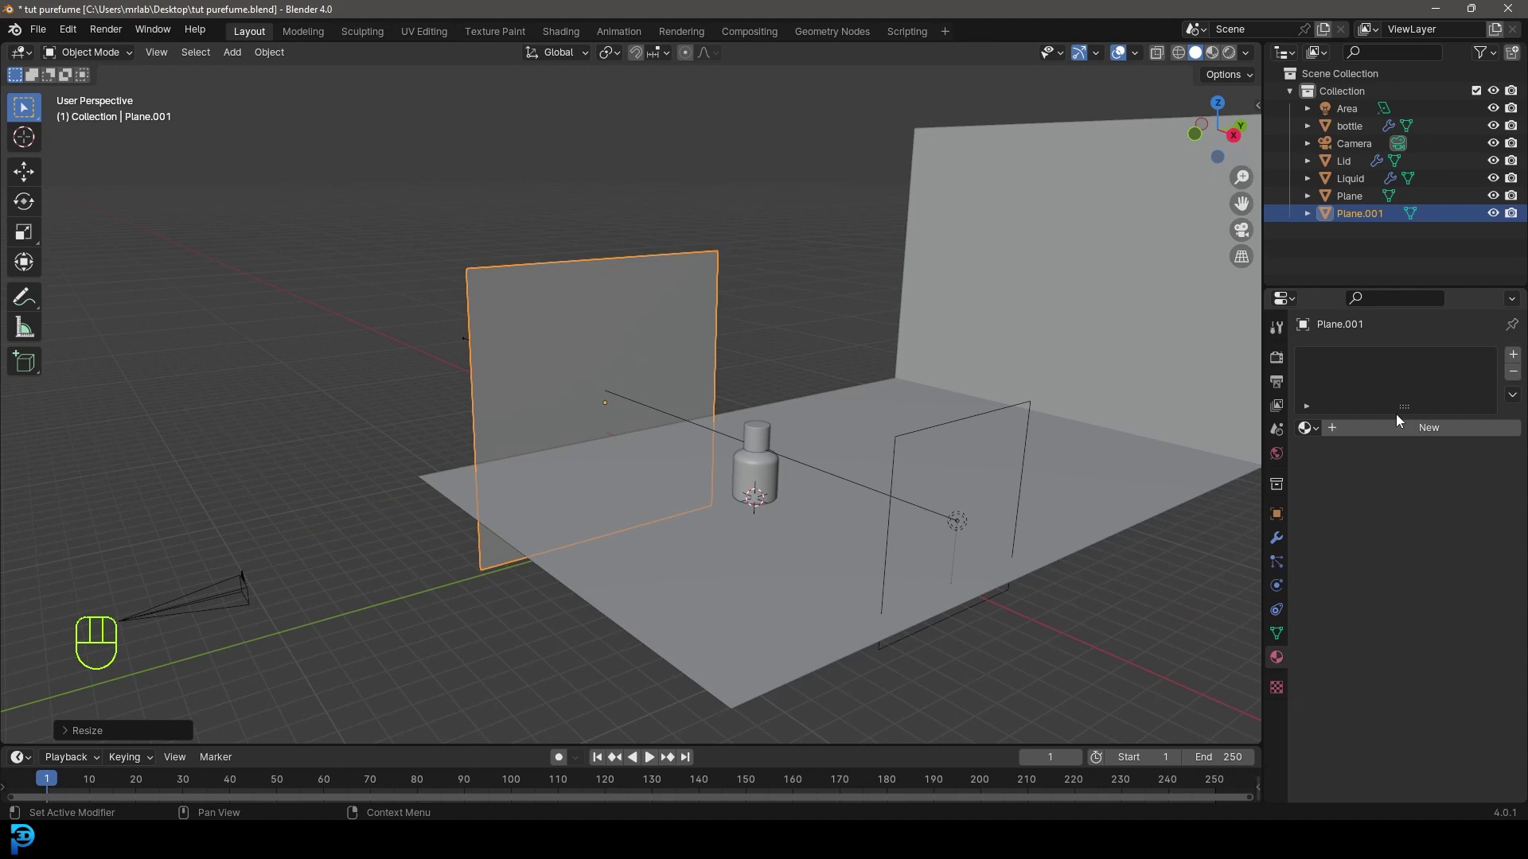
Give the plane a new material, raise the area light to 4500 W and save the file.
left_click(1414, 429)
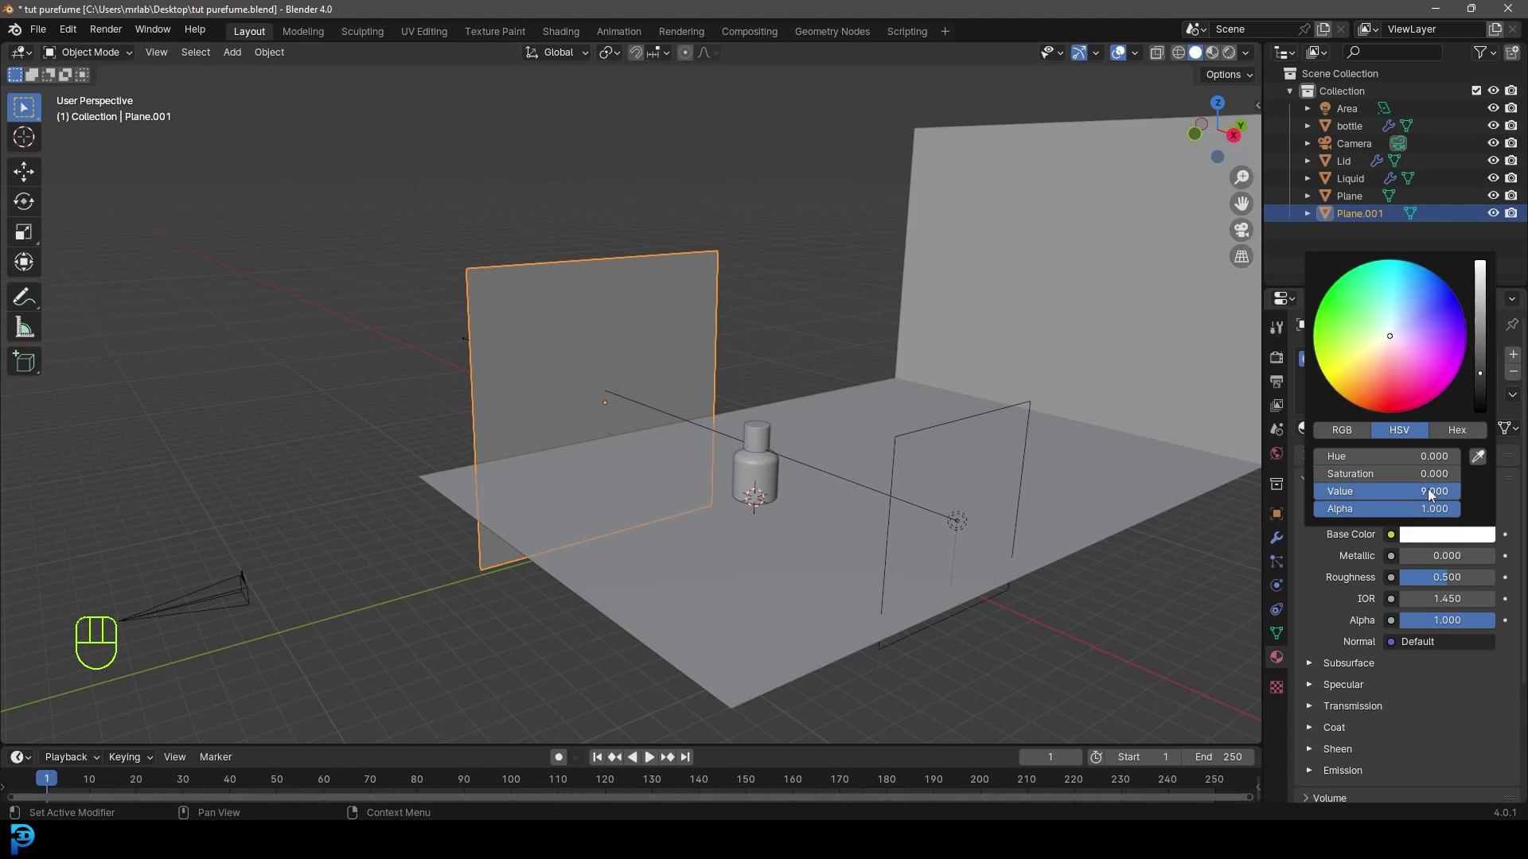
left_click_drag(591, 336, 656, 352)
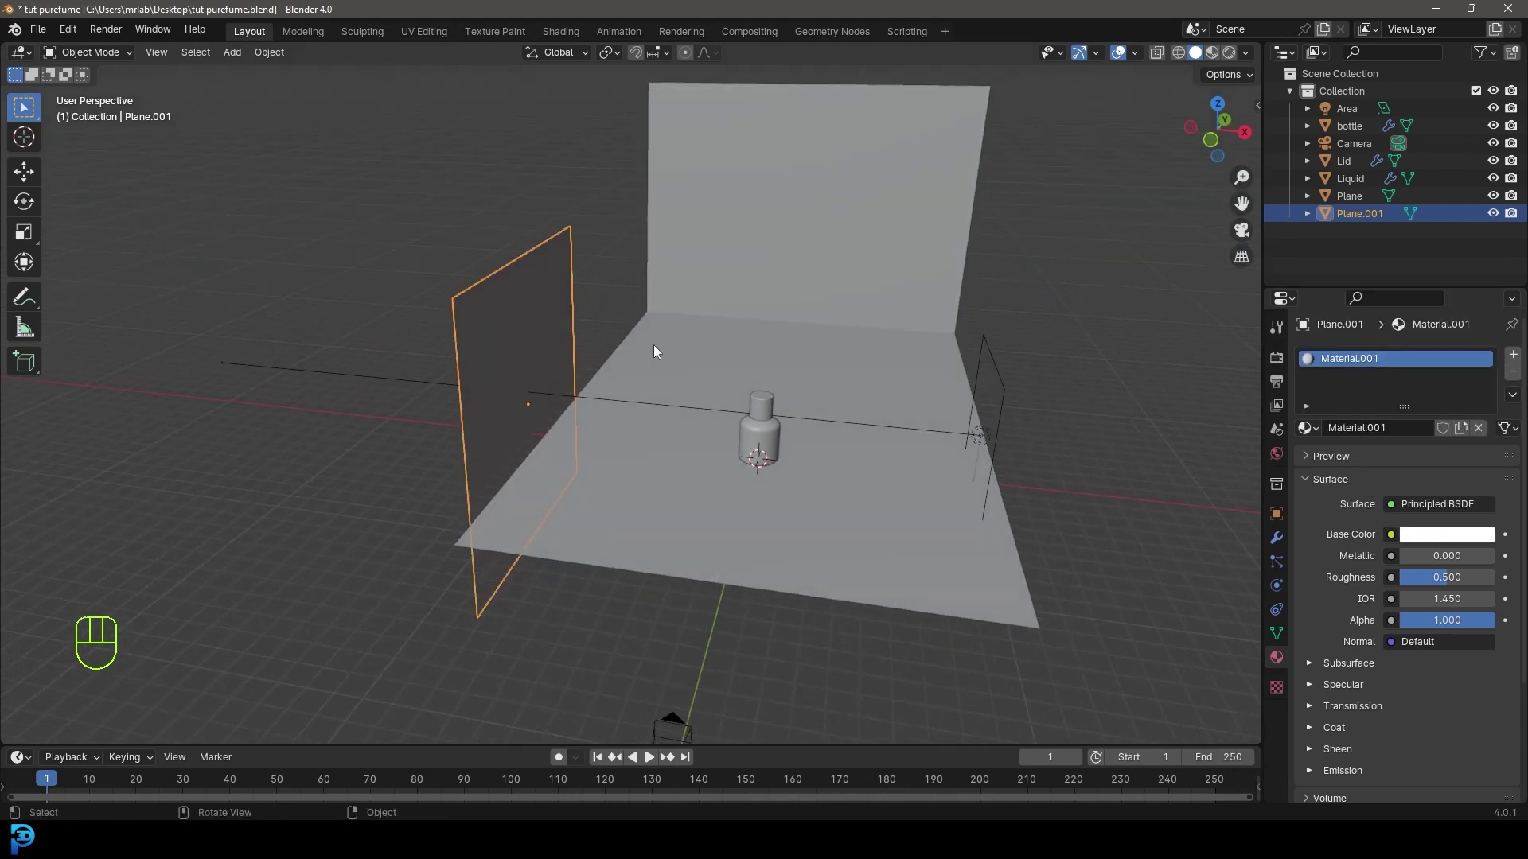
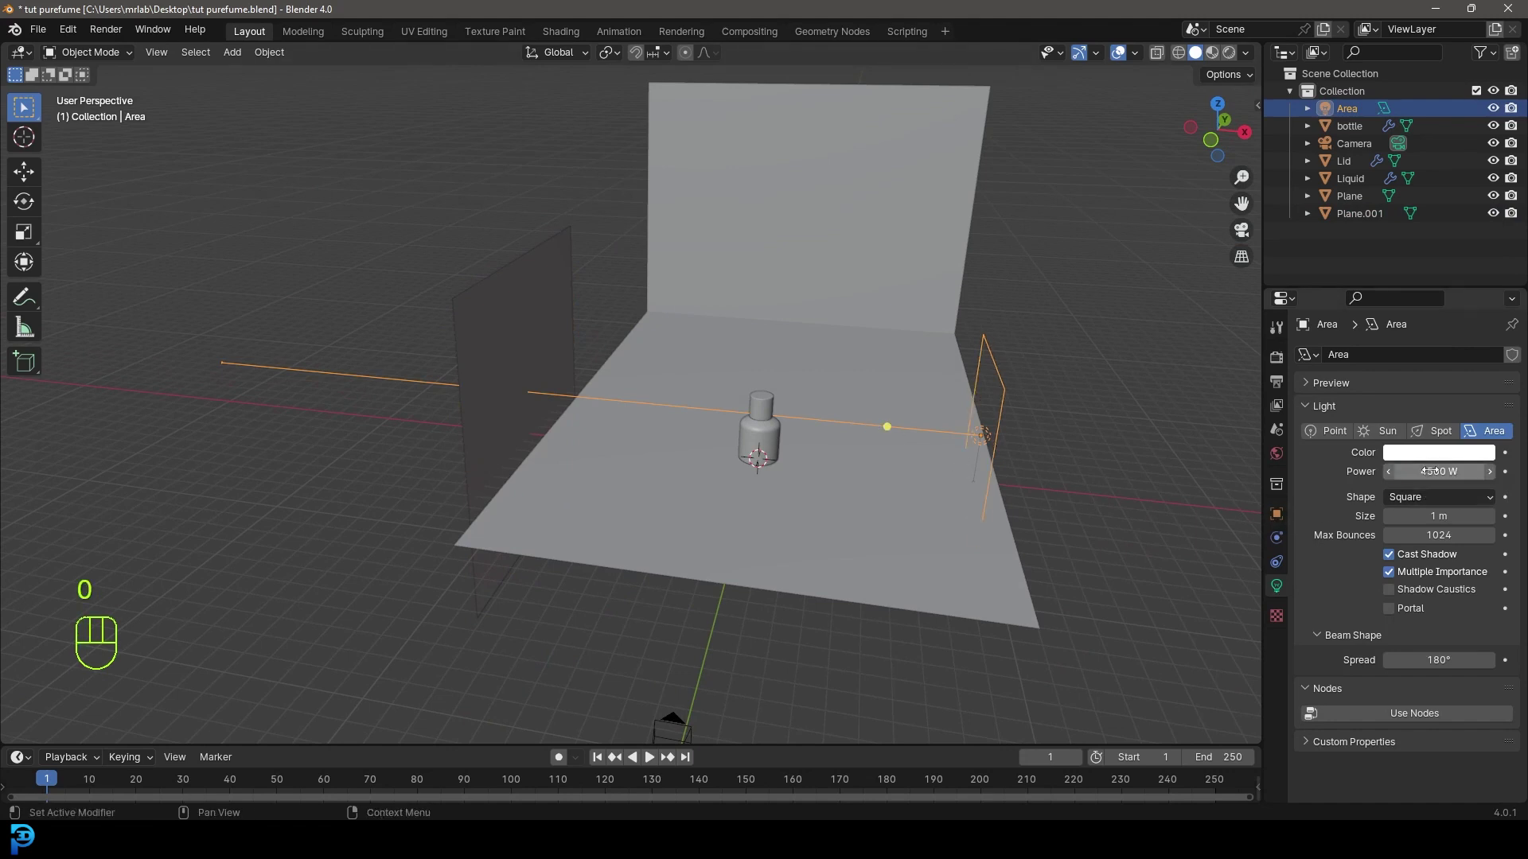
key("KP_0")
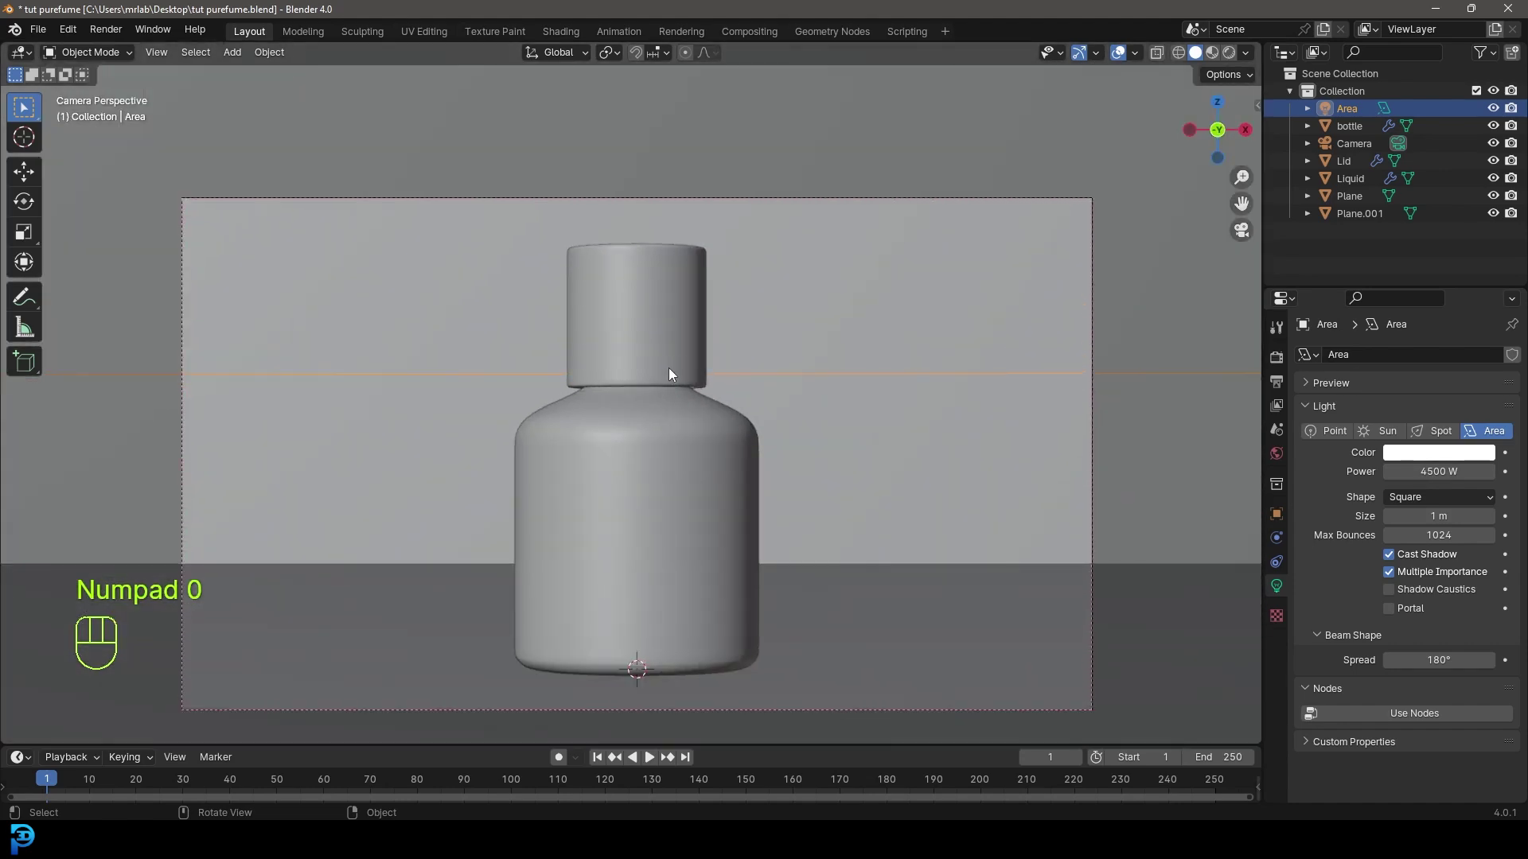
key("ctrl+s")
Save the project and preview the lit bottle through the camera in Rendered shading.
key("ctrl+s")
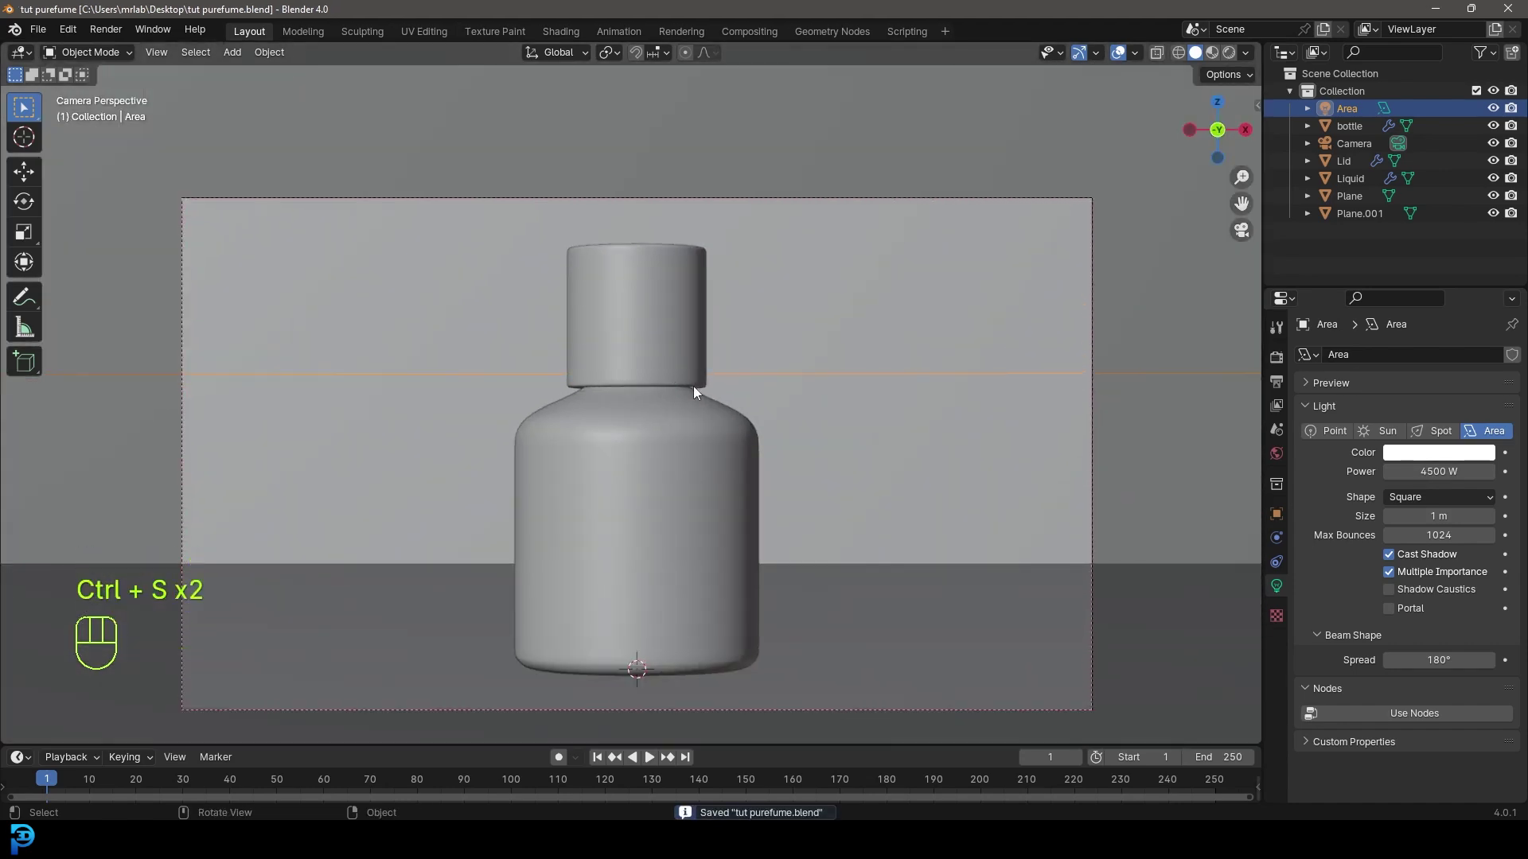
key("z")
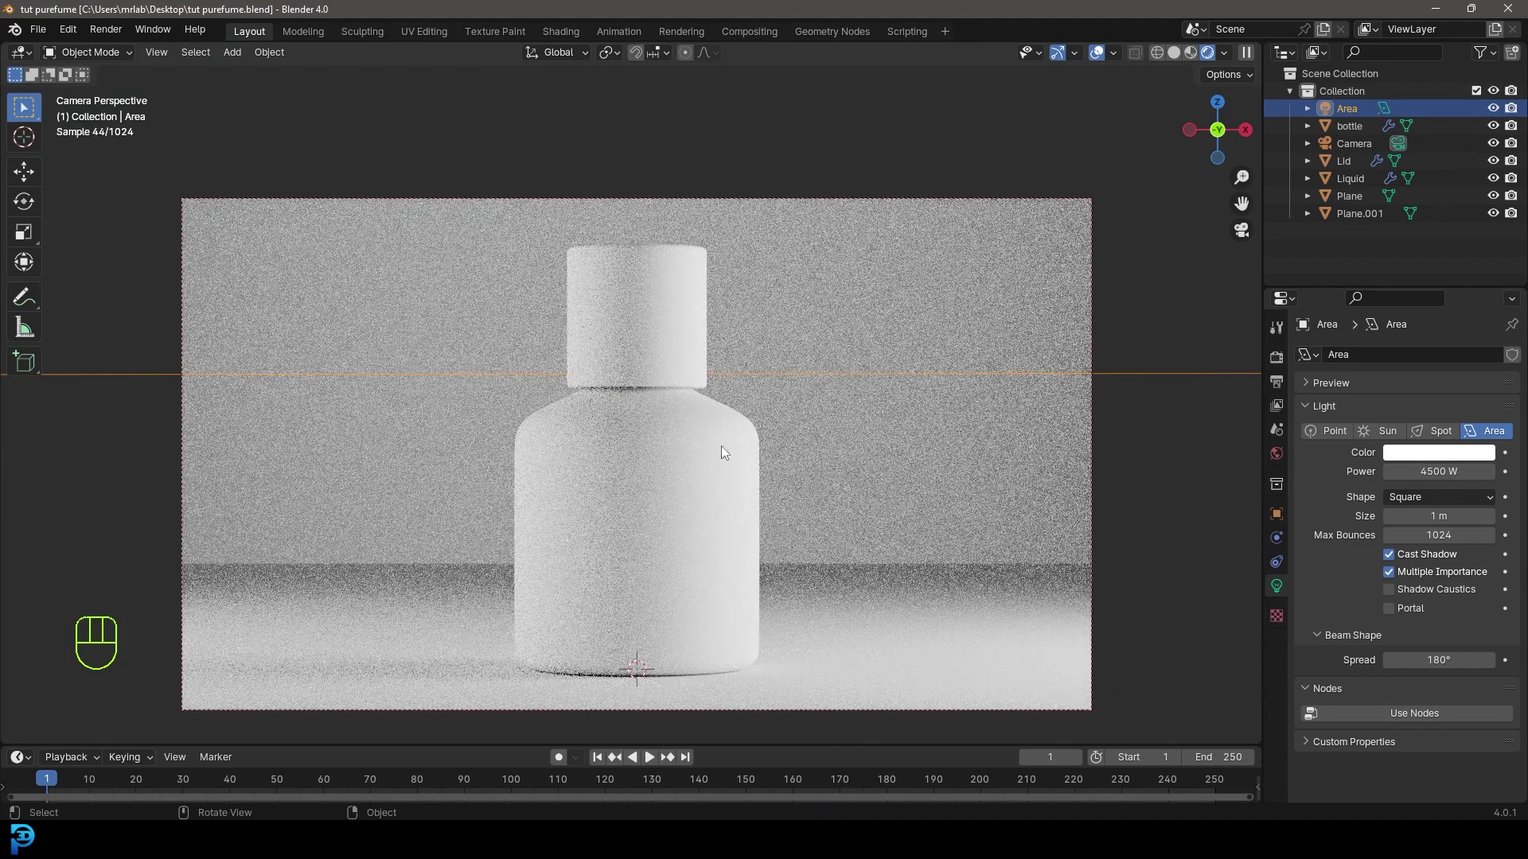
Give the bottle a new material 'glass' with a Glass BSDF surface and roughness 0.
key("z")
left_click(710, 400)
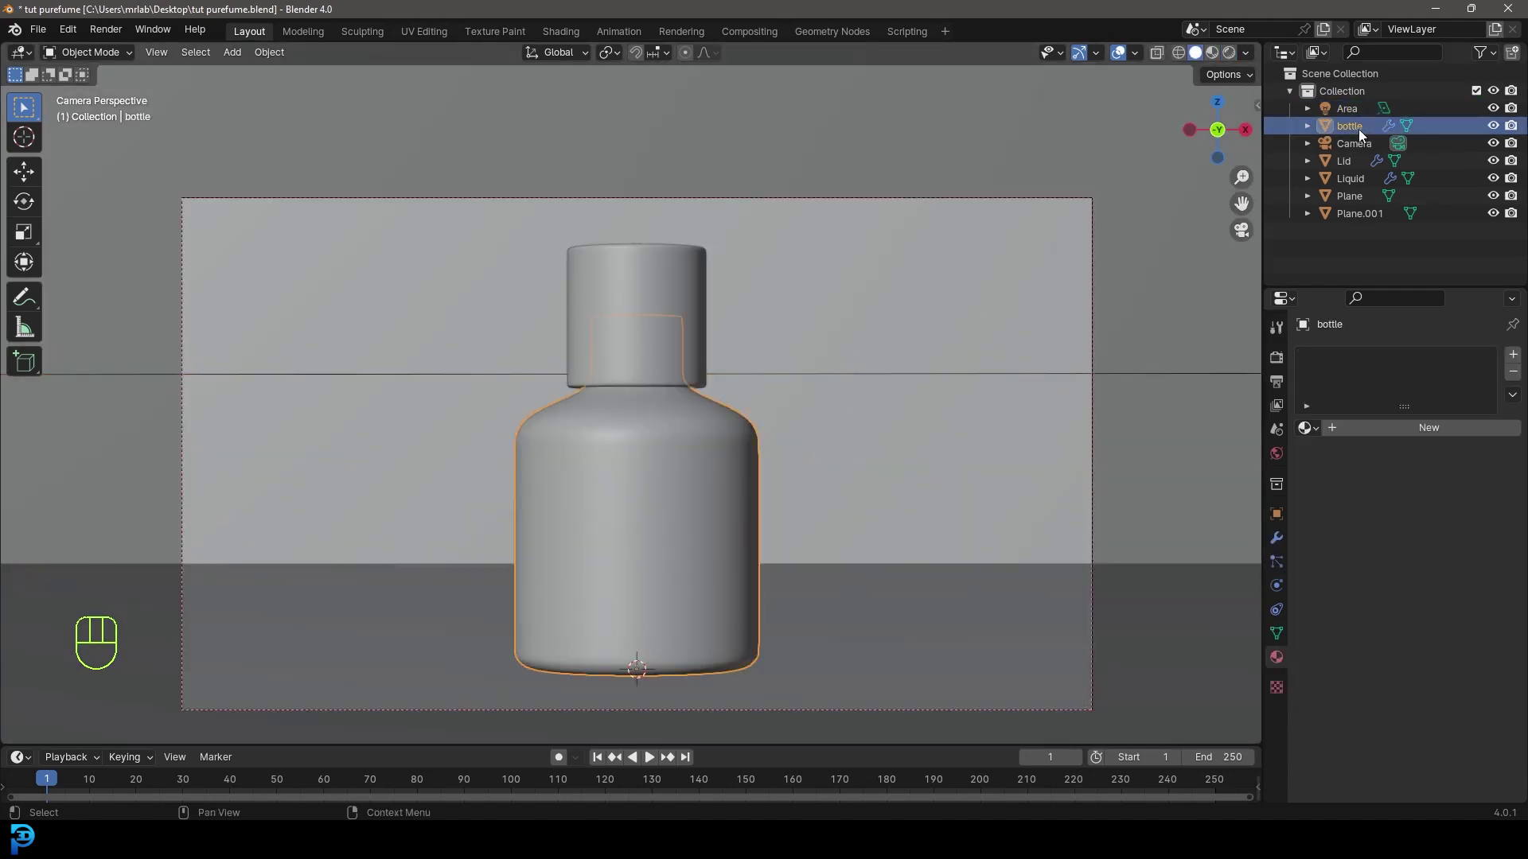
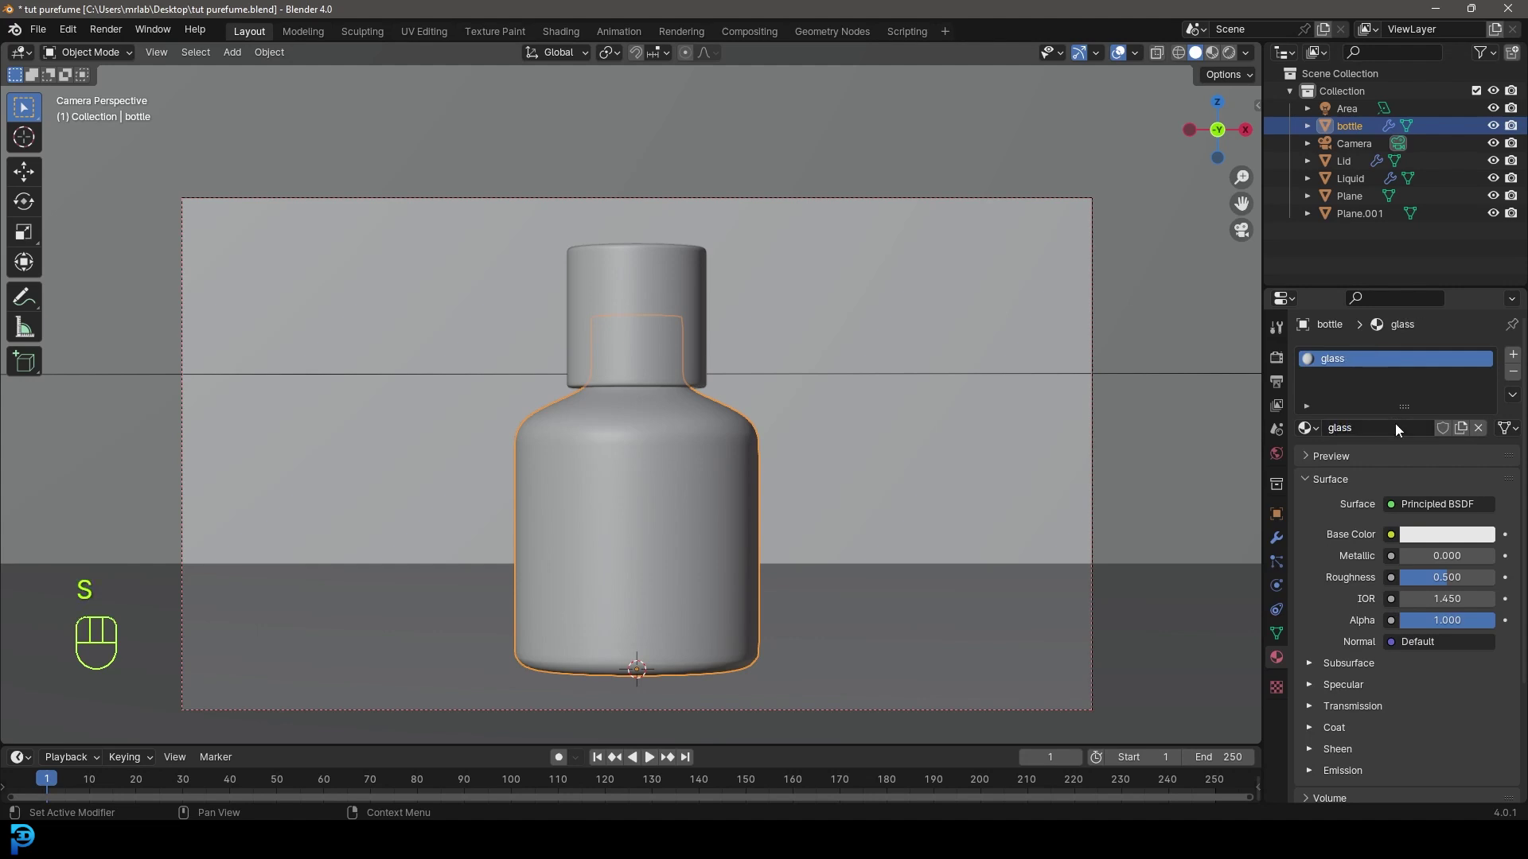
left_click_drag(1416, 503, 1284, 181)
left_click(1477, 581)
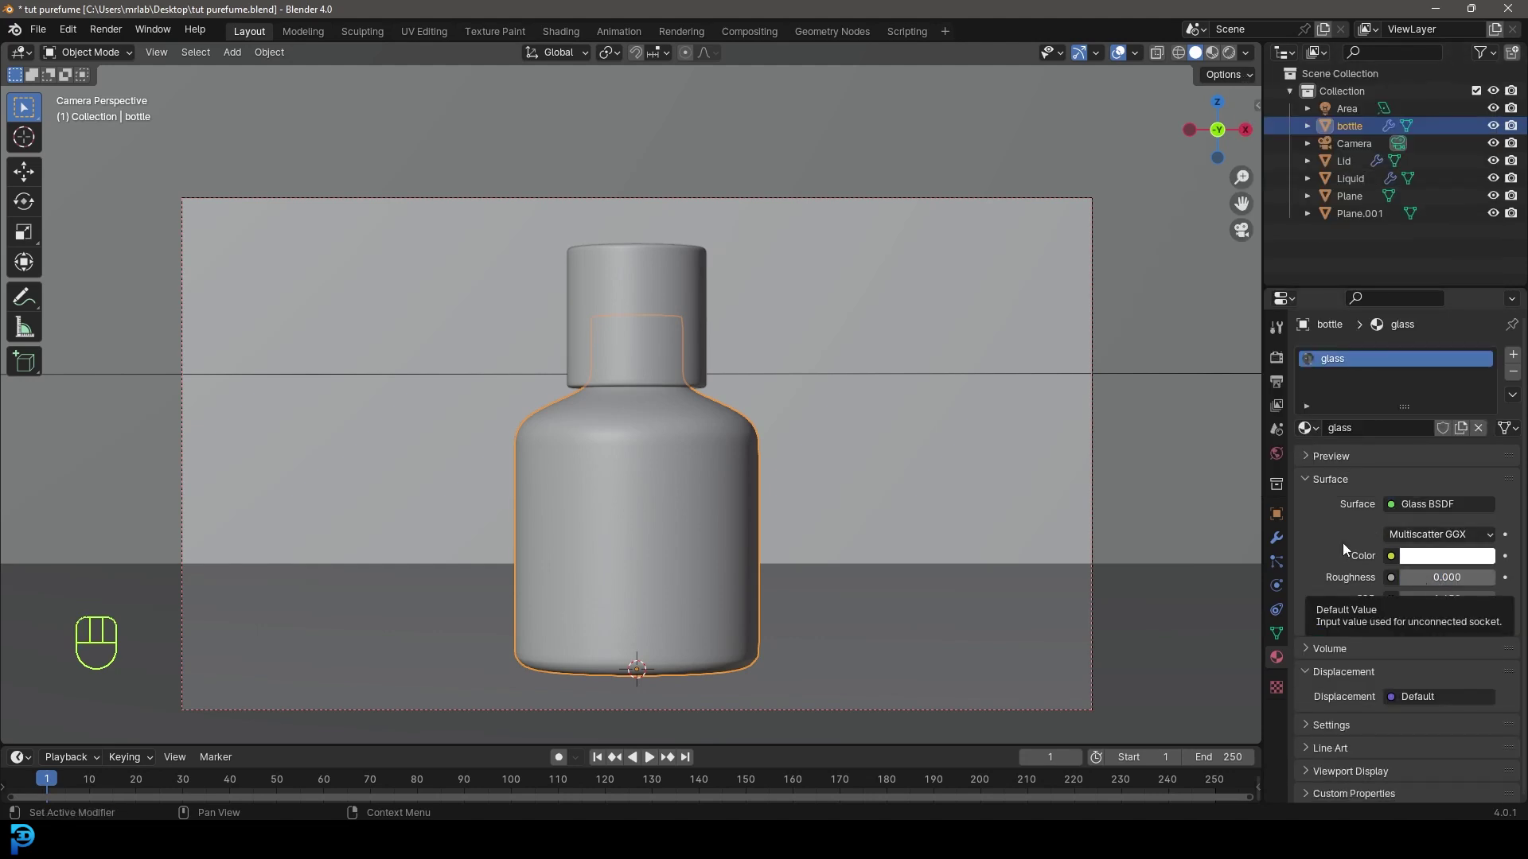
left_click(1425, 558)
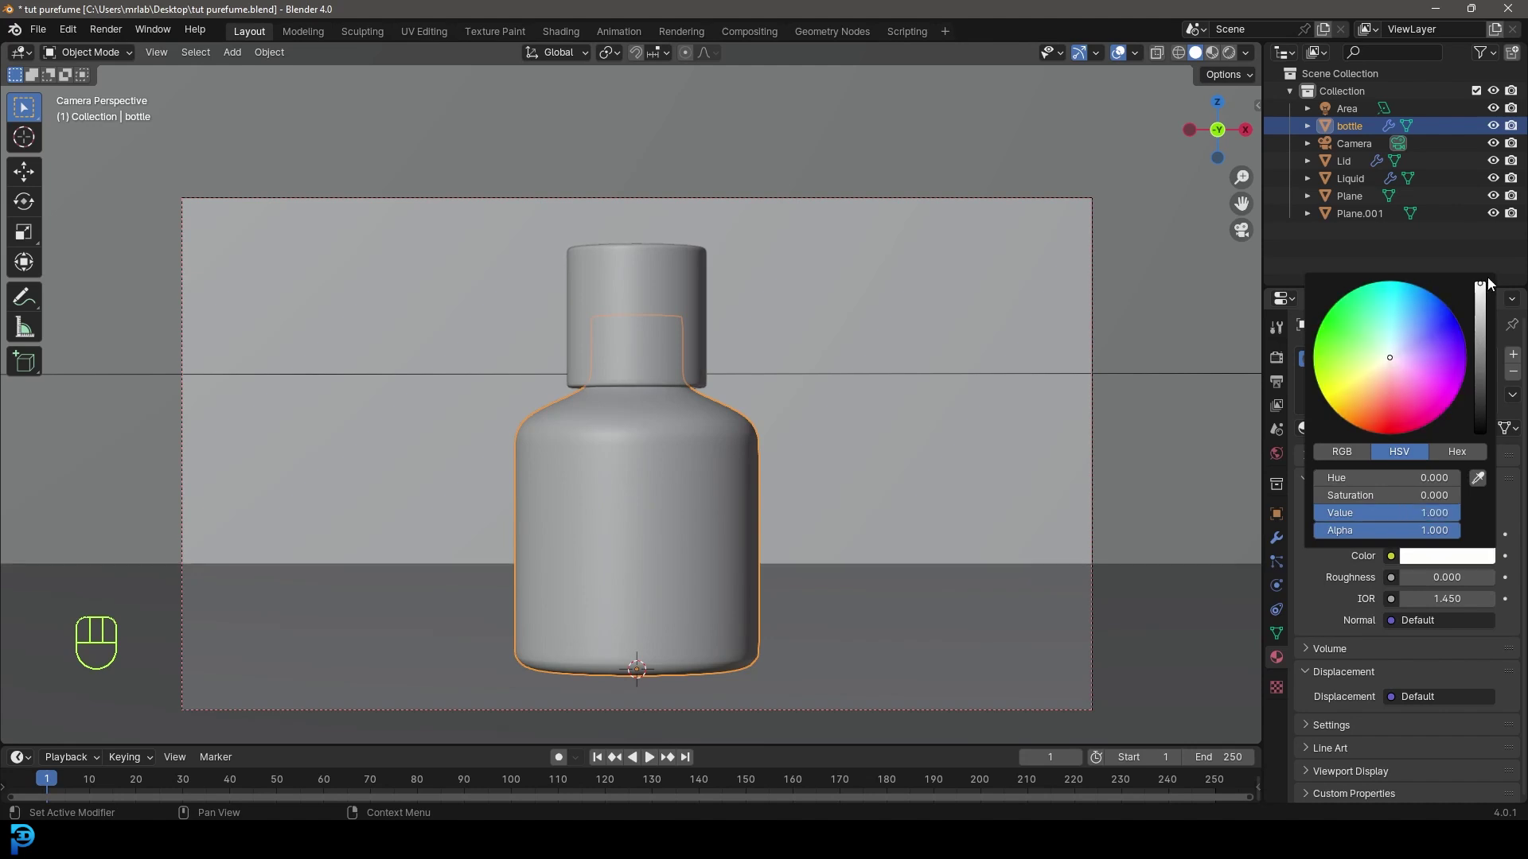
Give the lid a red, fully metallic material with roughness 0.376, save, and check it in a rendered preview.
left_click(665, 270)
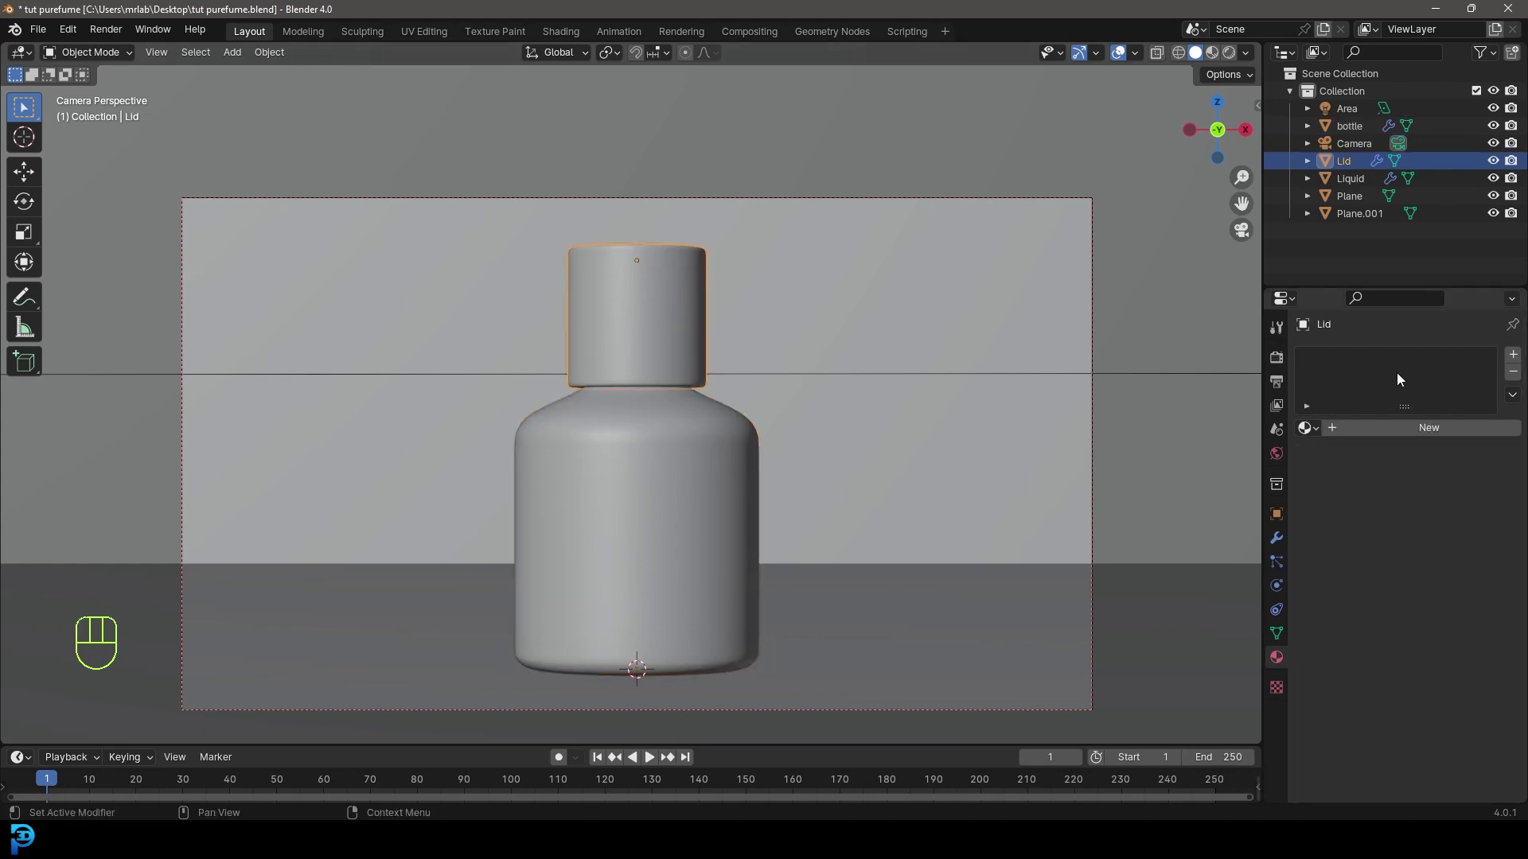
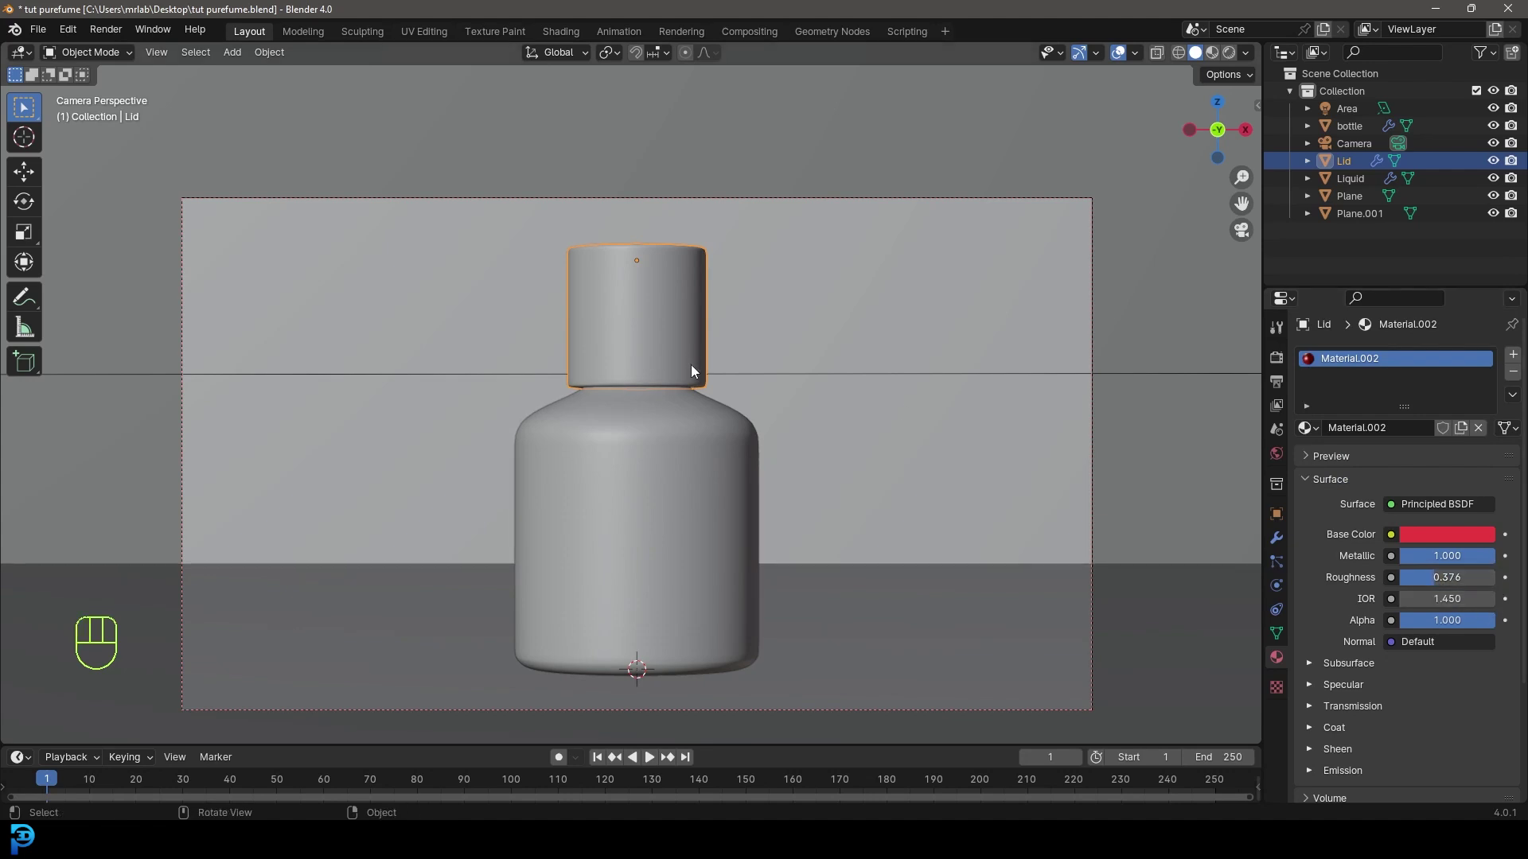
key("alt+a")
key("ctrl+s")
key("ctrl+s")
key("z")
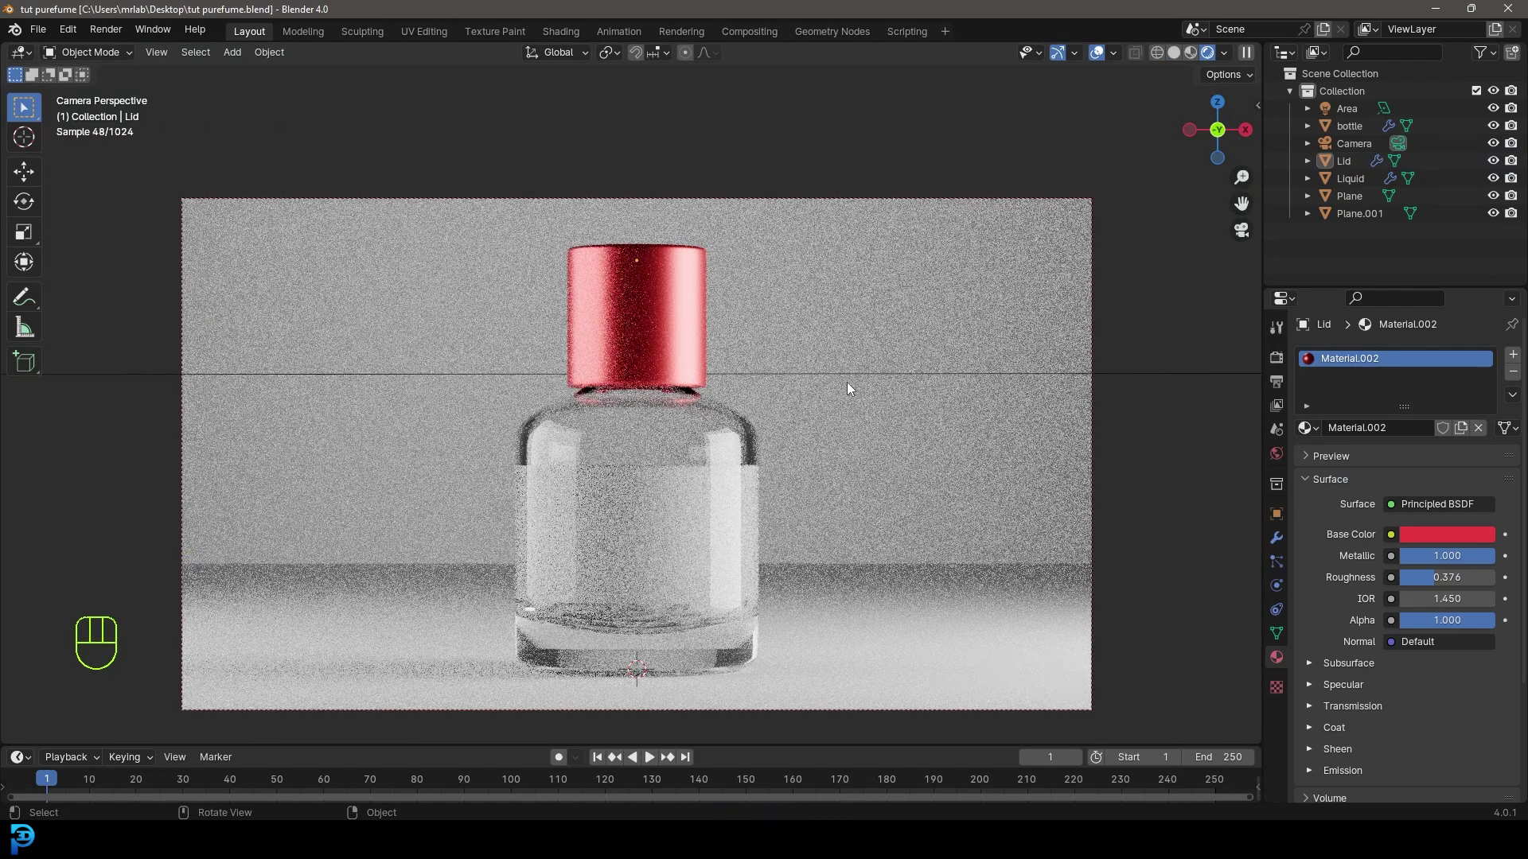
key("z")
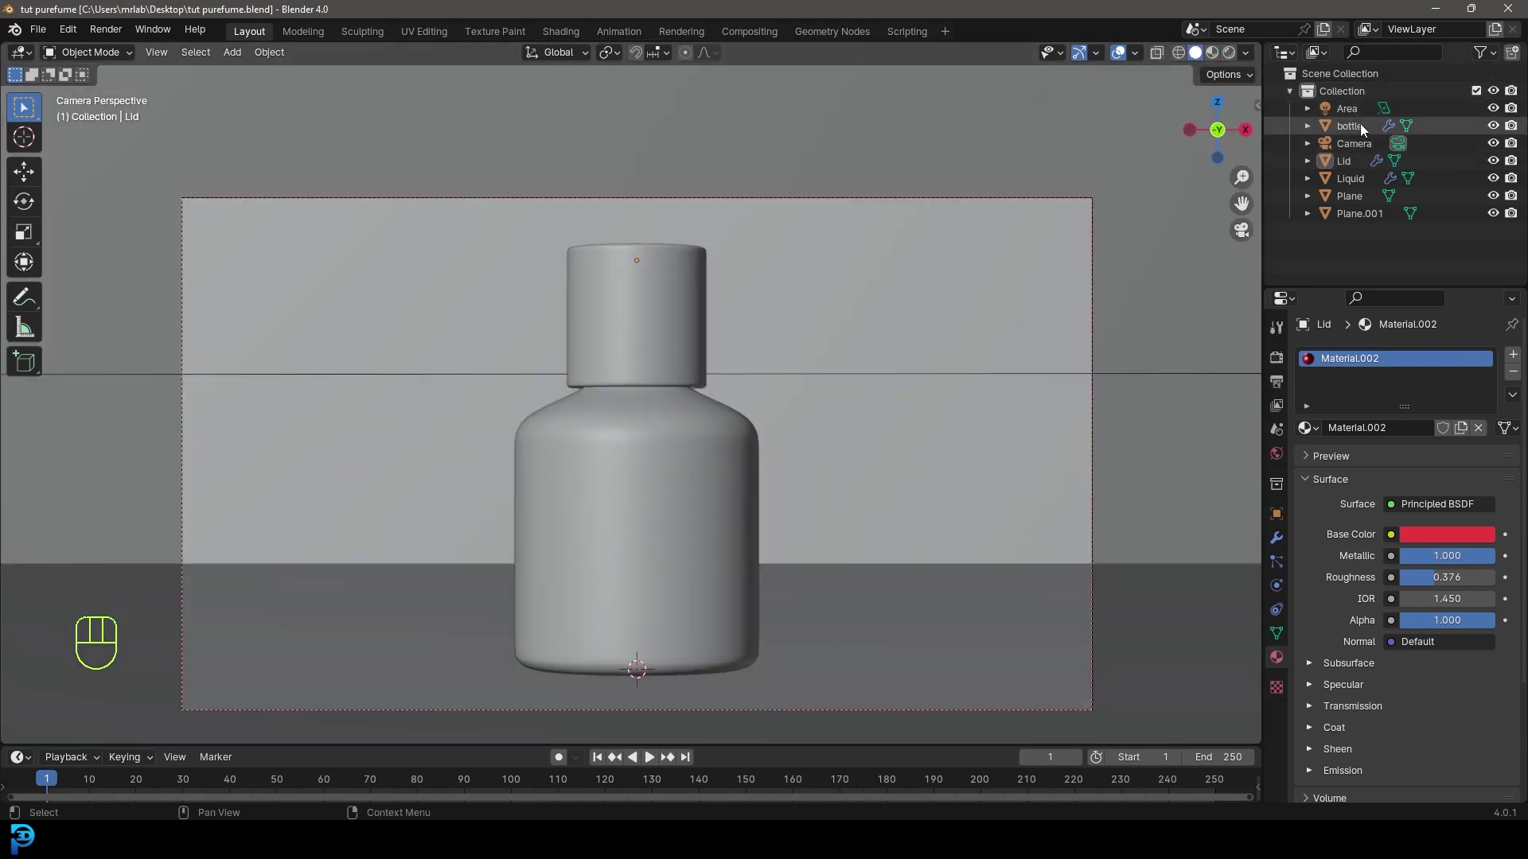
Make the liquid's material fully transmissive (weight 1) with a pink base colour and roughness 0.
left_click(1360, 181)
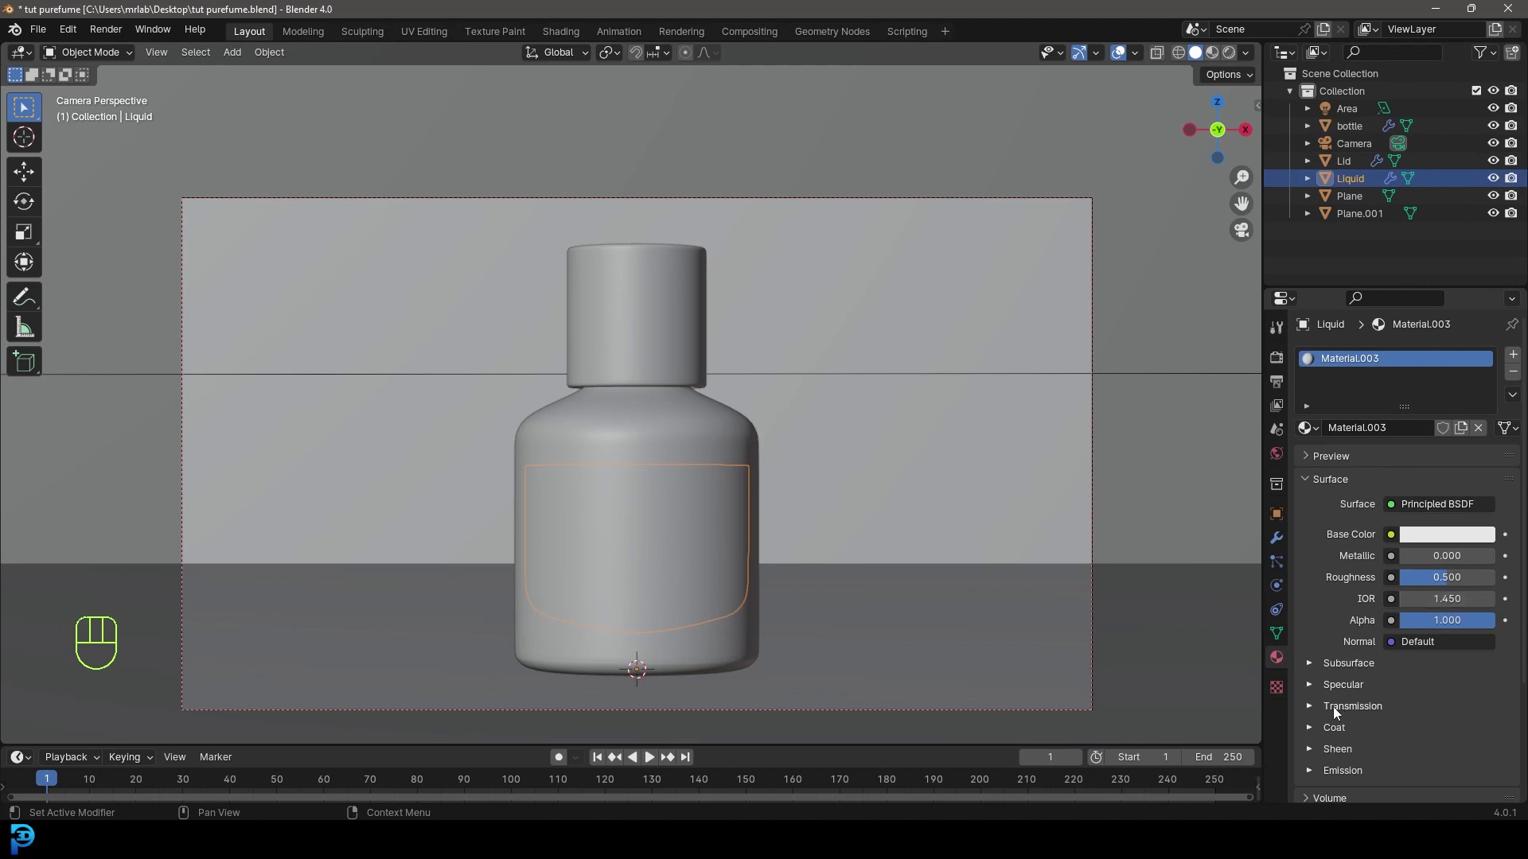
left_click(1335, 711)
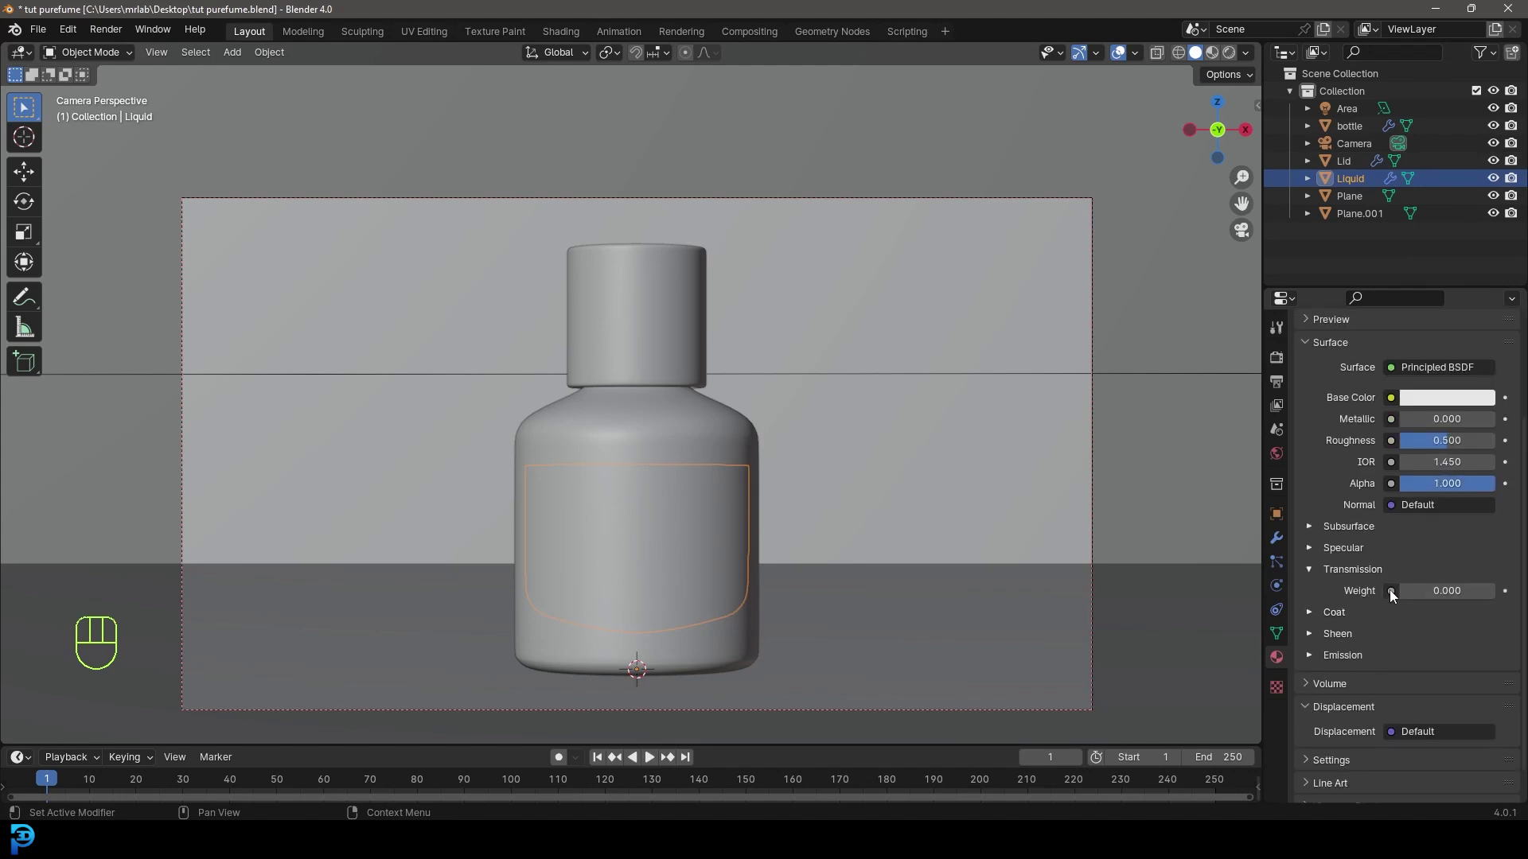
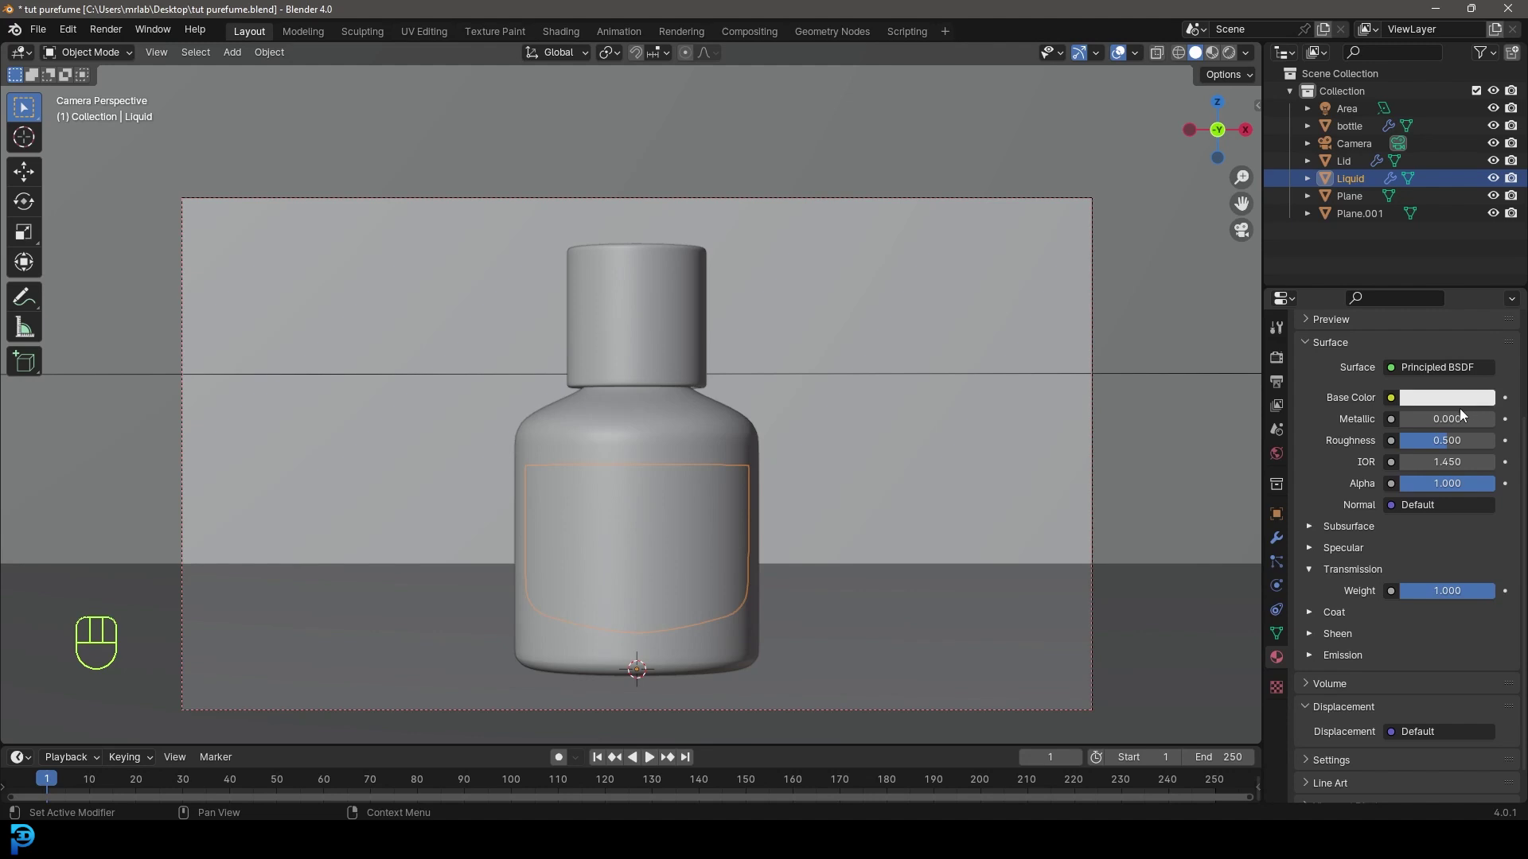
left_click(1450, 407)
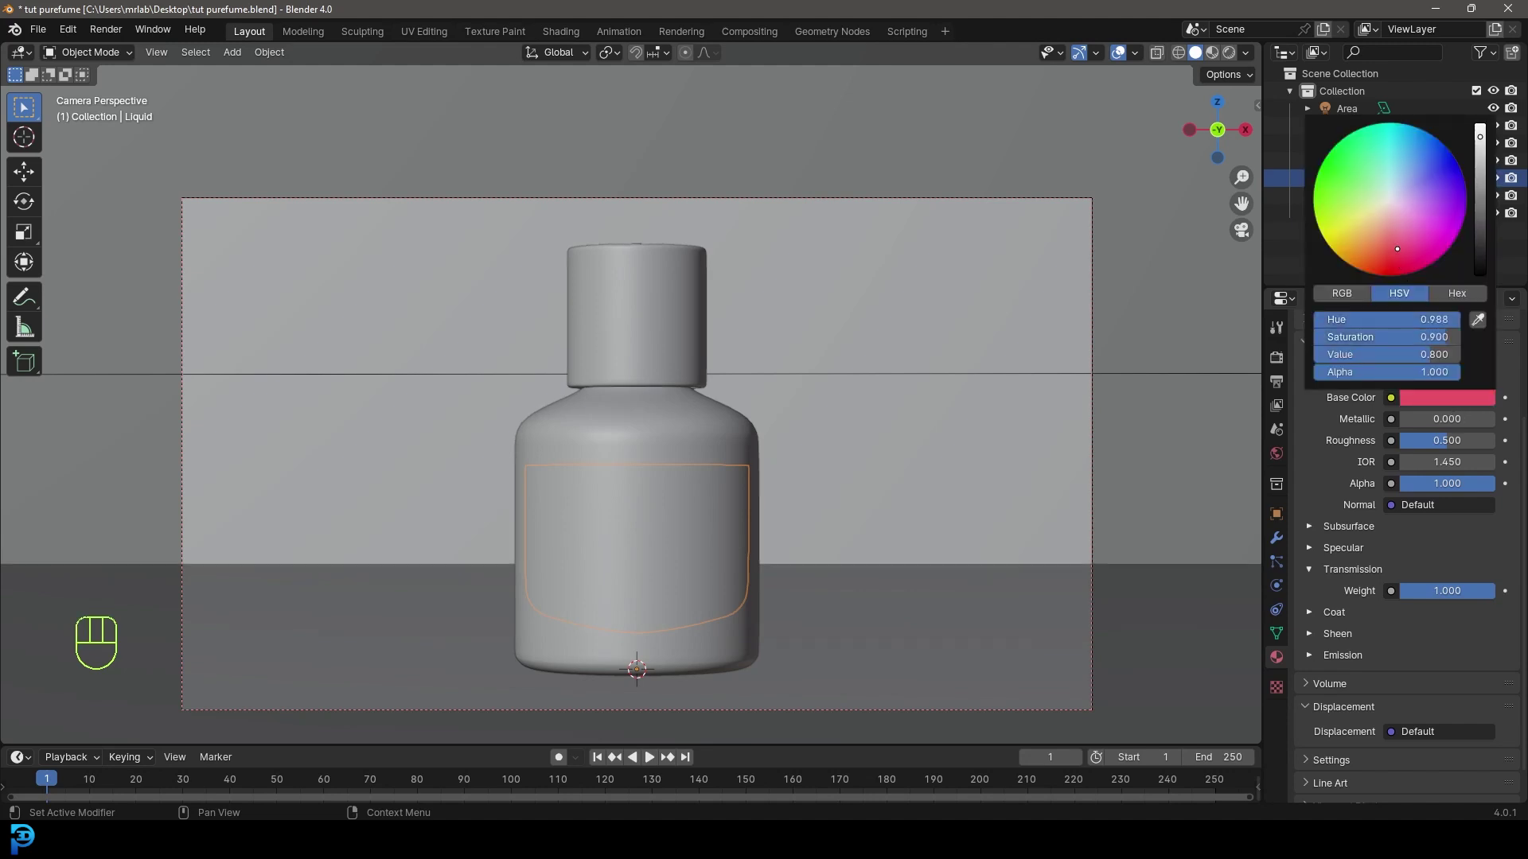
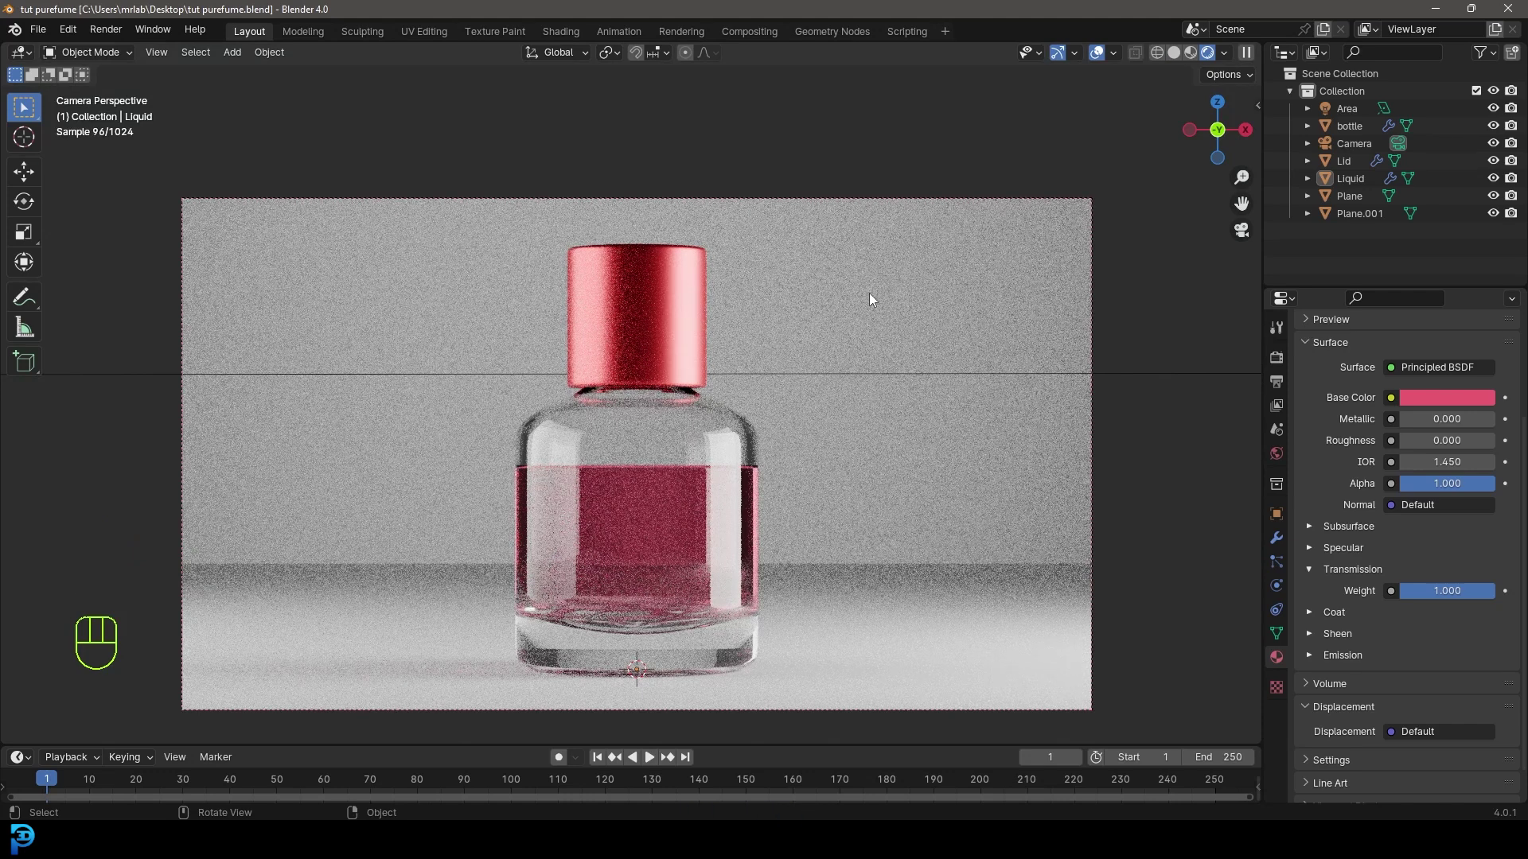
Give the backdrop Plane a new material with a pale pink base colour, checked through the camera.
left_click(938, 241)
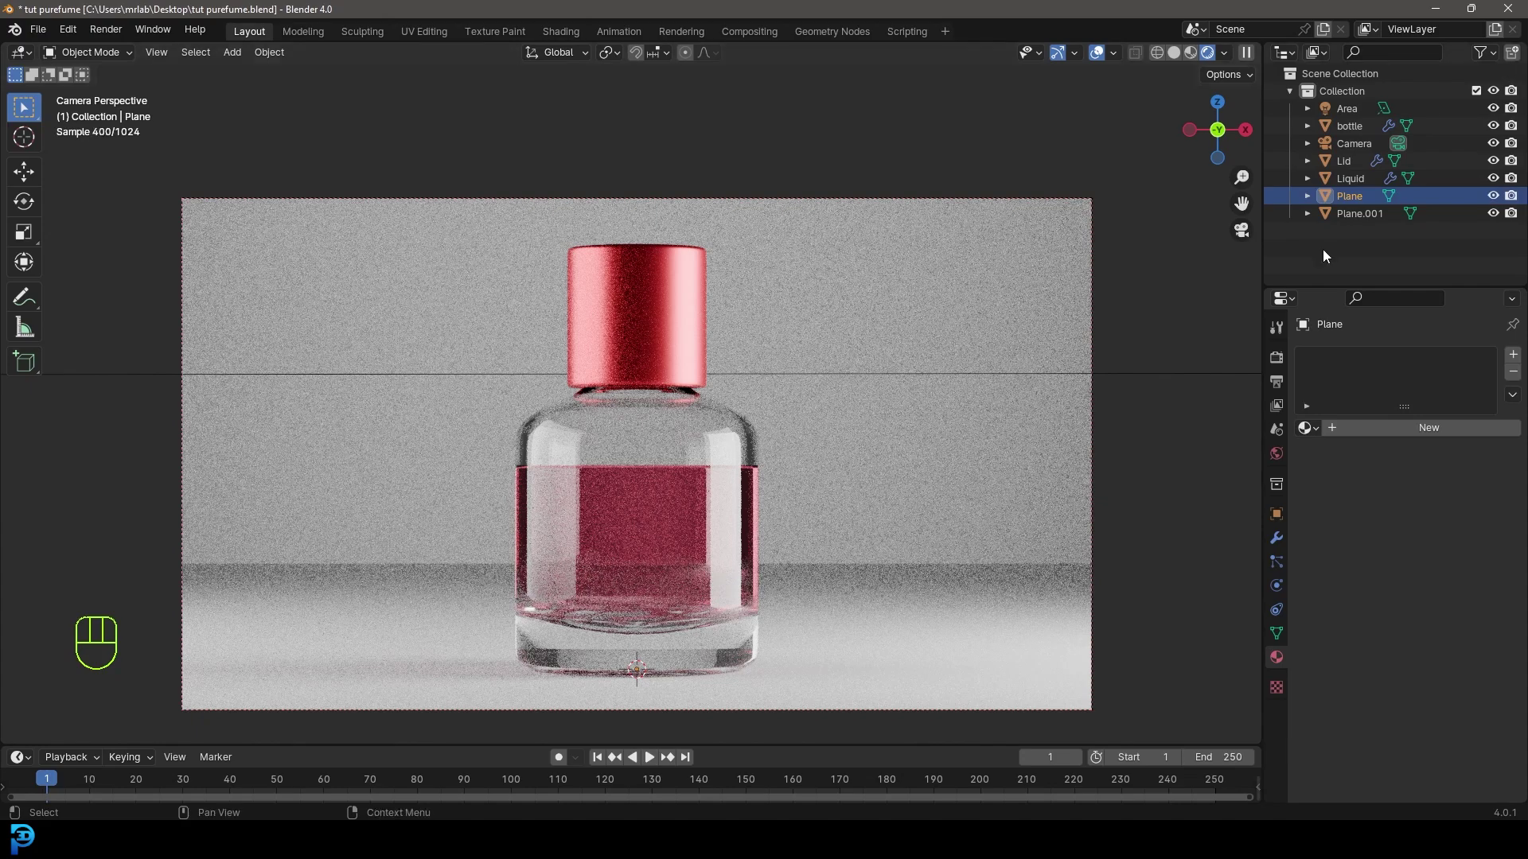
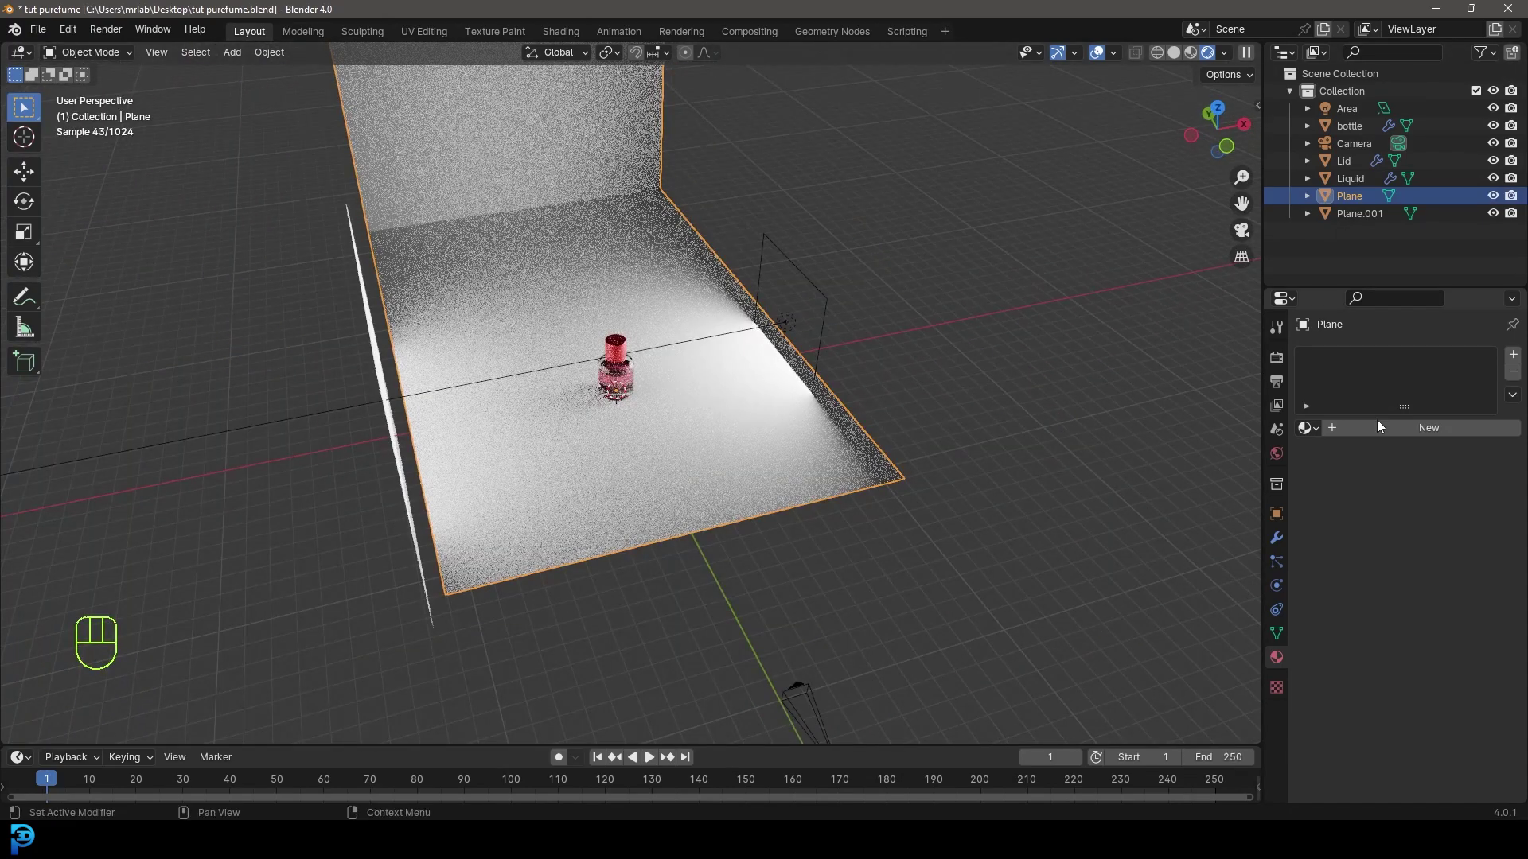
left_click(1449, 543)
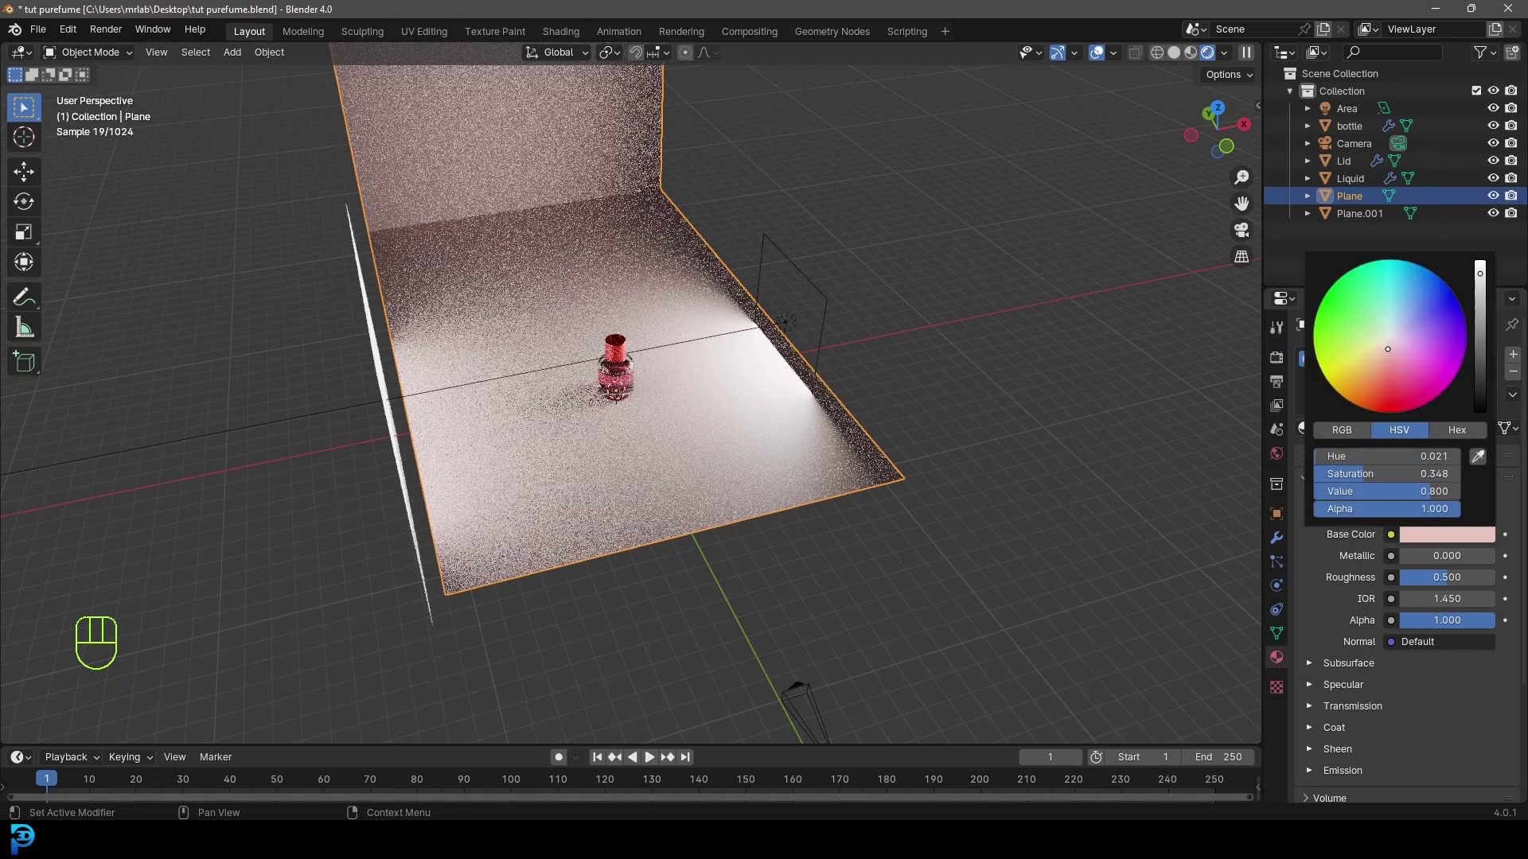
key("KP_0")
left_click_drag(1422, 542, 1428, 422)
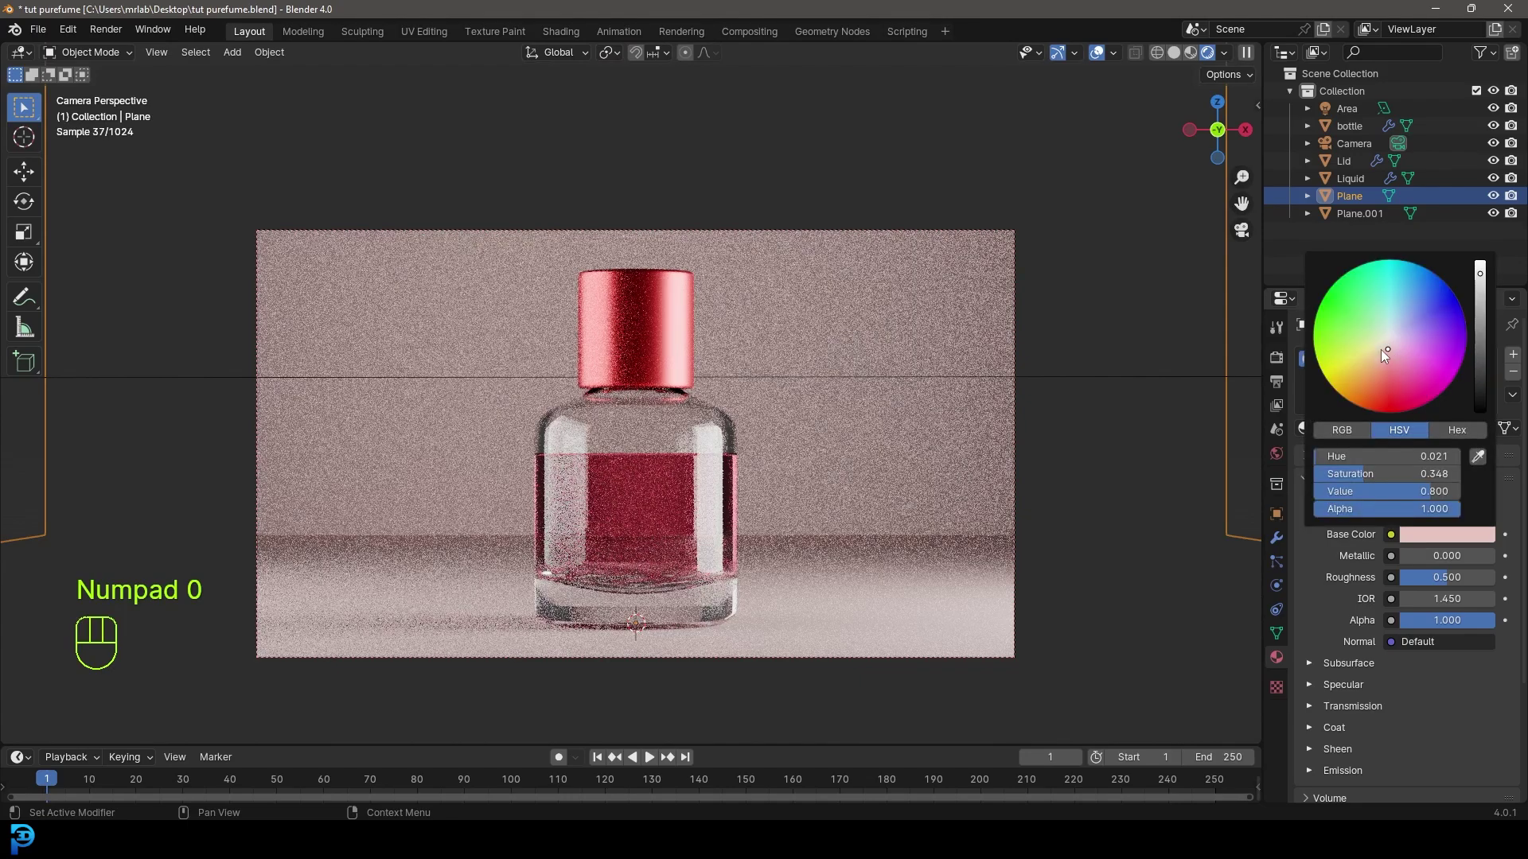
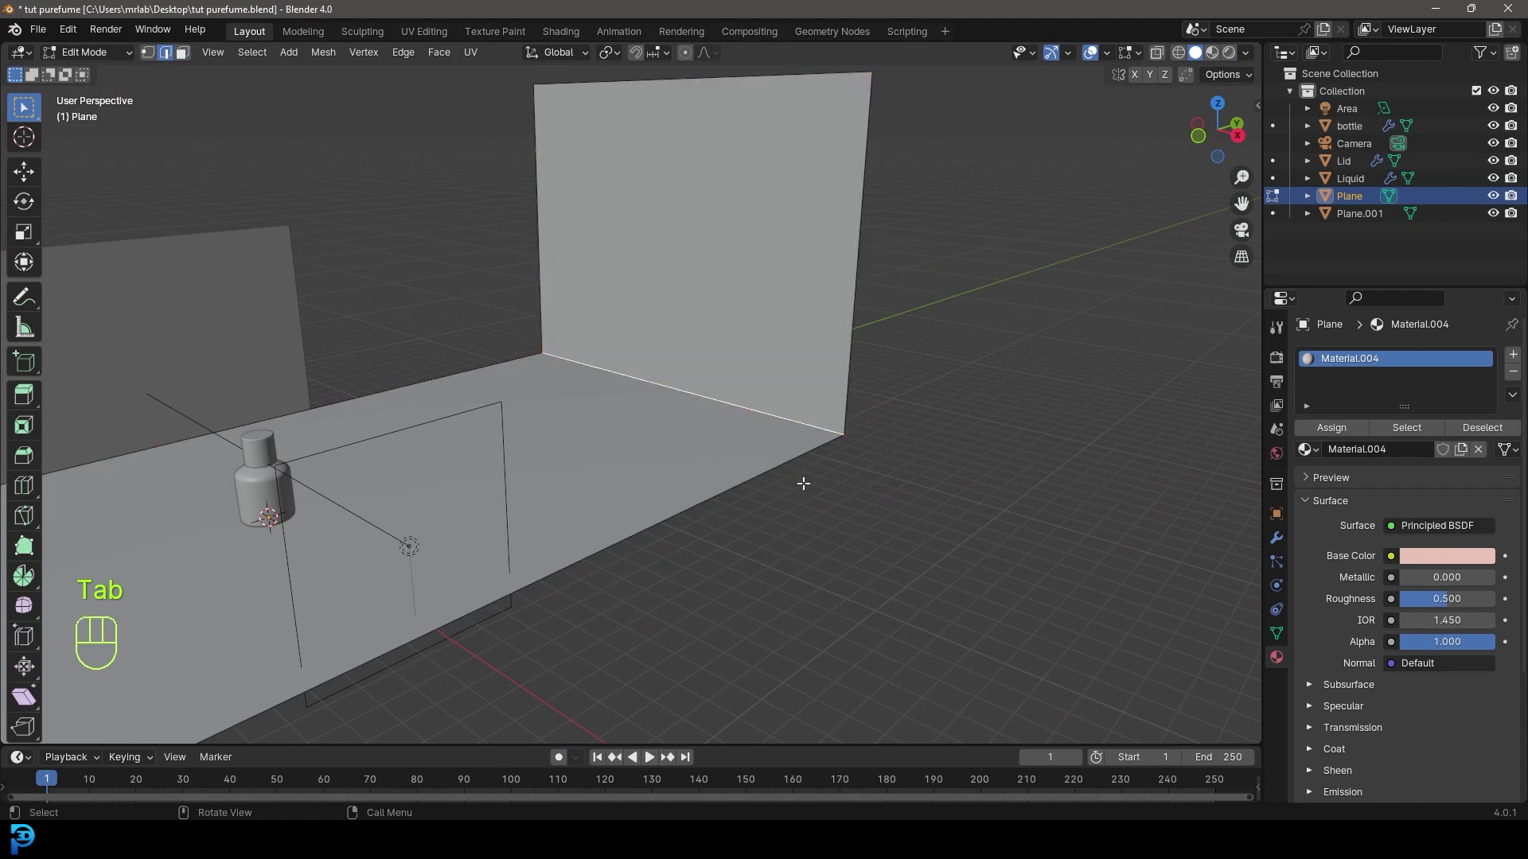
Bevel the backdrop's floor-to-wall corner into a smooth sweep, leave Edit Mode and save the project.
key("ctrl+b")
left_click(954, 563)
key("Tab")
right_click(720, 263)
key("KP_0")
key("z")
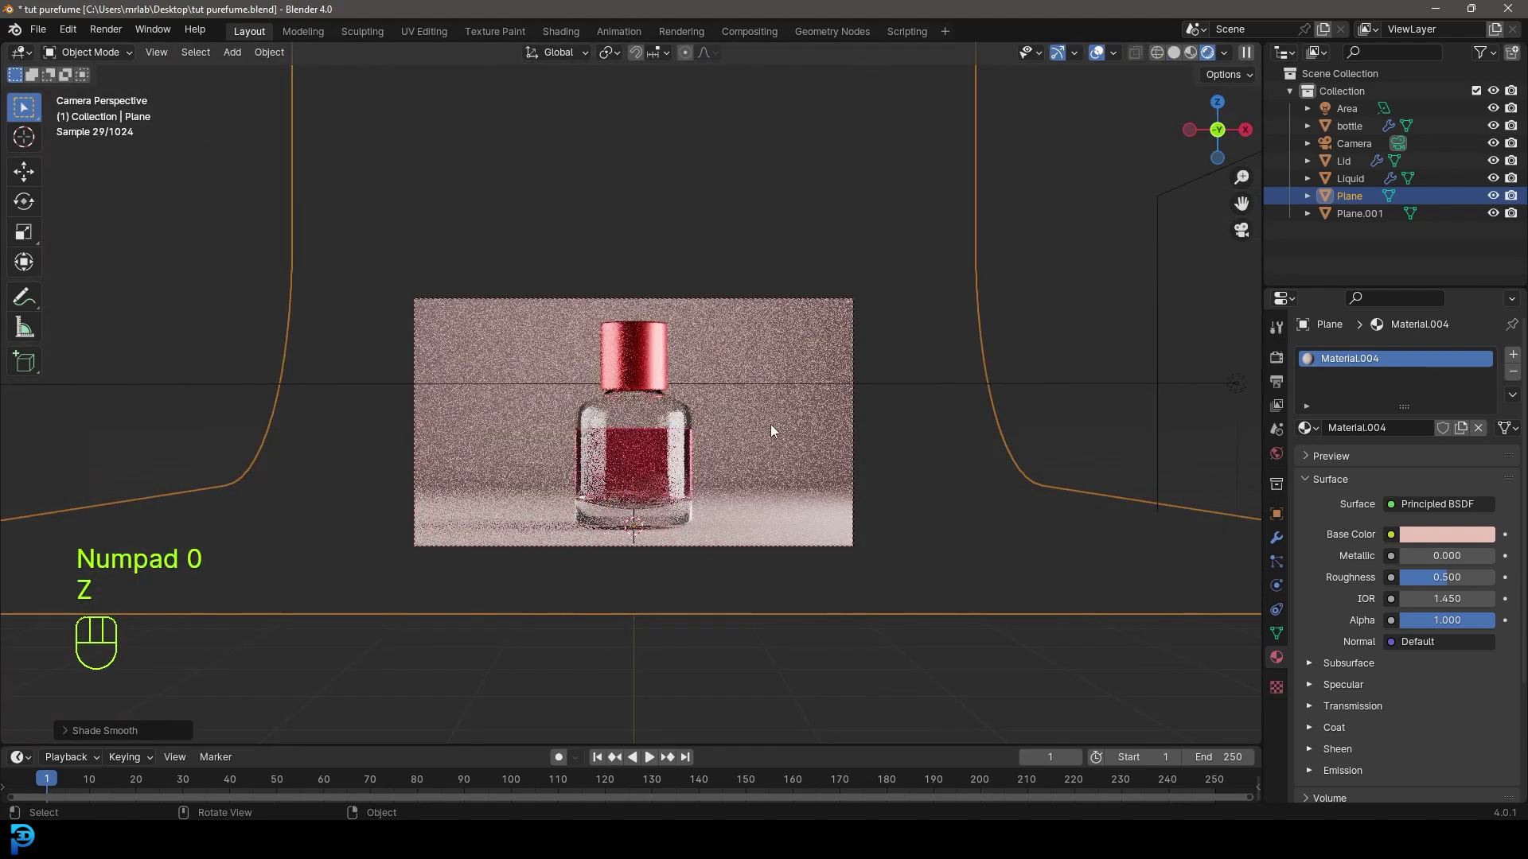
key("ctrl+s")
key("ctrl+s")
Orbit around the scene and select the light, camera and backdrop planes.
left_click_drag(775, 425, 719, 464)
left_click_drag(935, 626, 670, 109)
left_click_drag(607, 426, 663, 415)
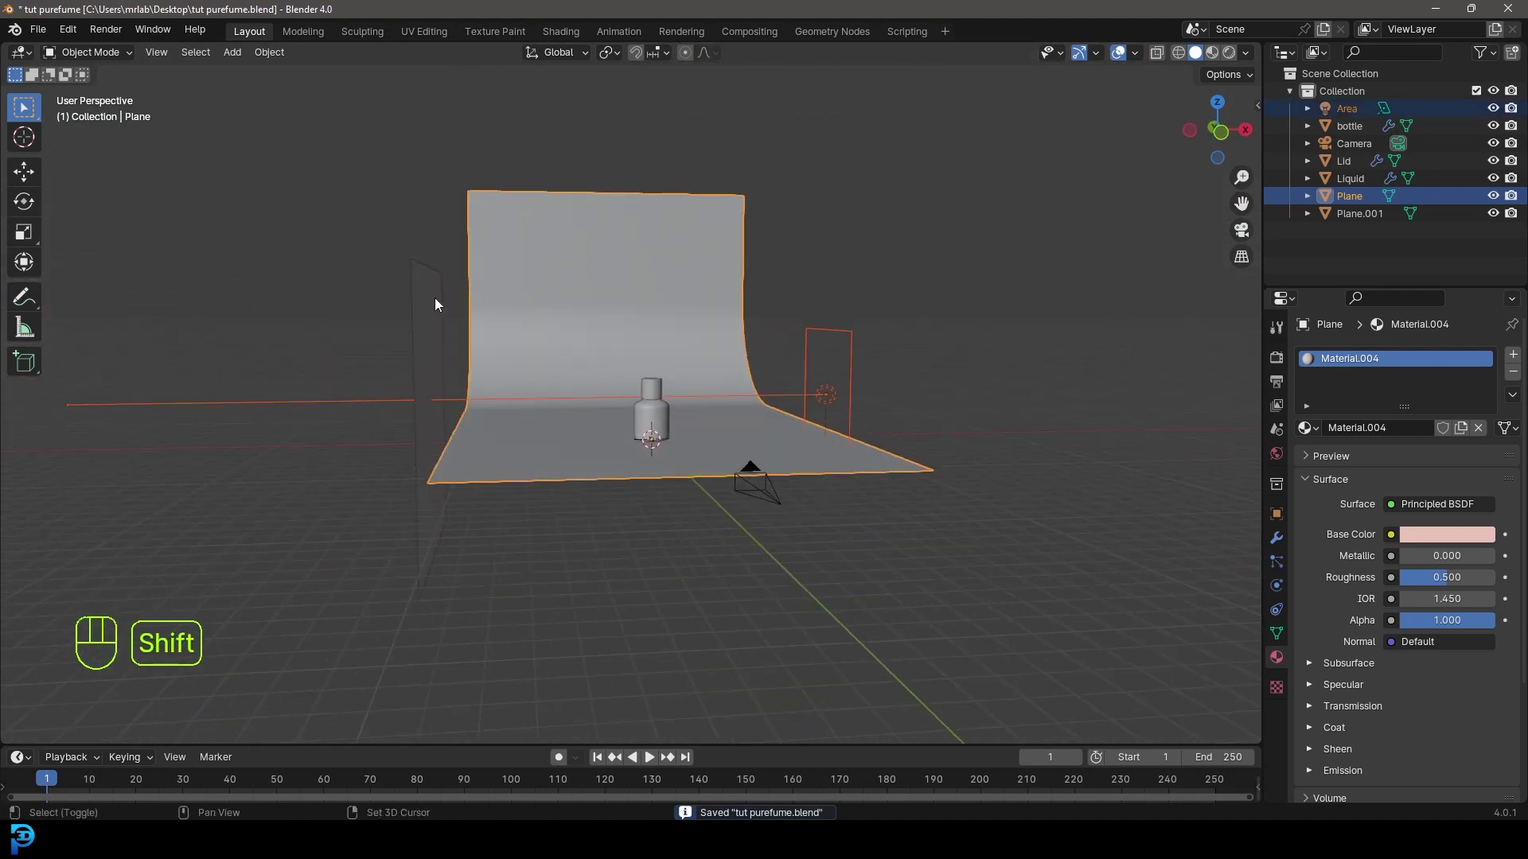
left_click_drag(736, 531, 687, 535)
left_click_drag(668, 536, 585, 536)
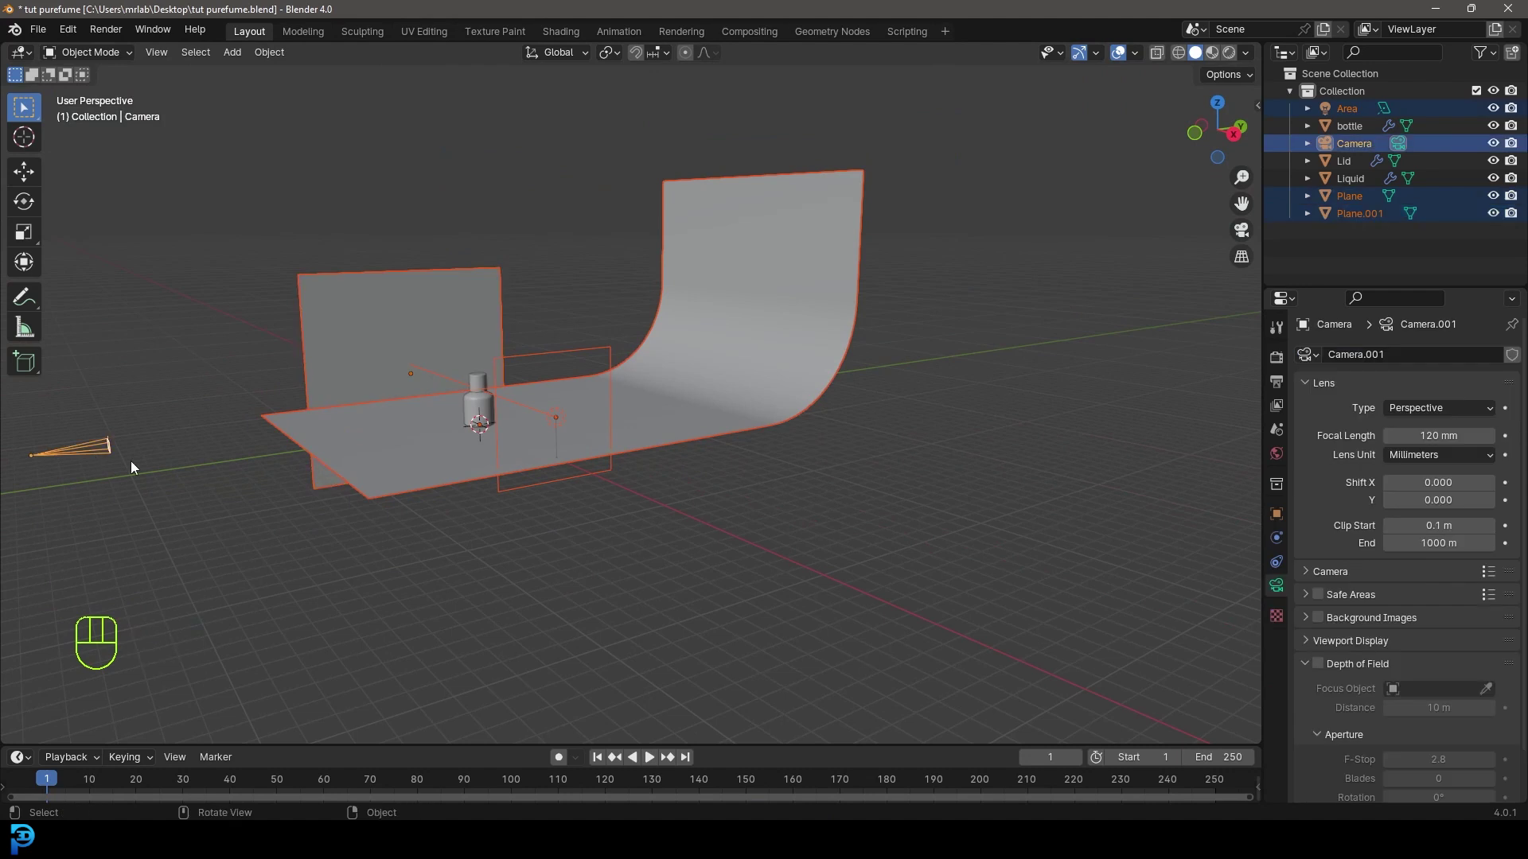
Move the light, camera and planes into a new collection named scene.
left_click_drag(354, 462, 560, 483)
key("m")
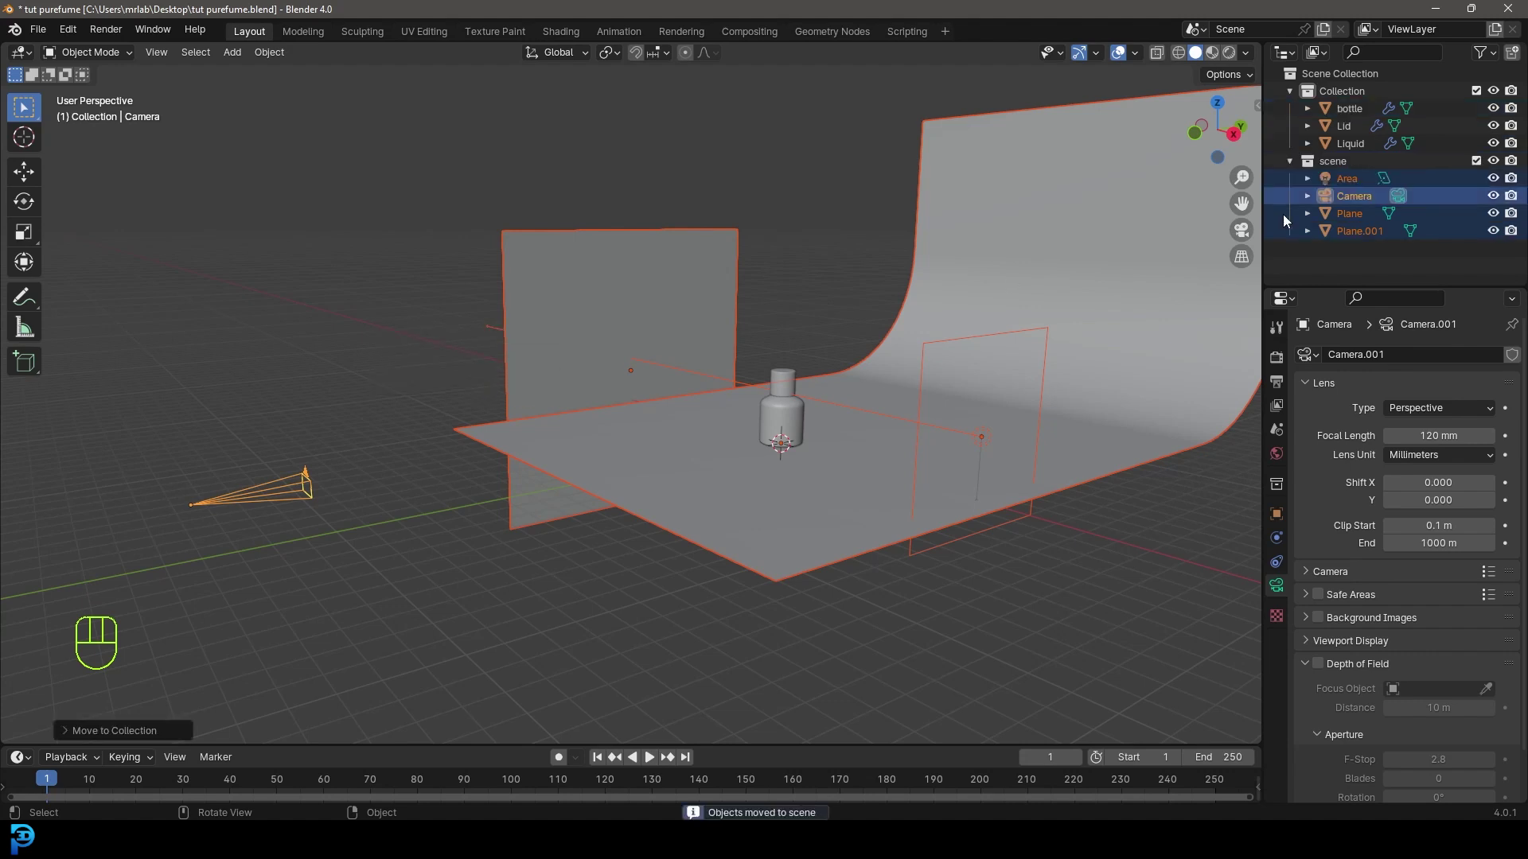
left_click_drag(1292, 164, 1366, 164)
left_click(1498, 167)
left_click_drag(699, 383, 757, 371)
Hide the scene collection in front view and select the bottle, lid and liquid.
key("KP_1")
left_click_drag(904, 397, 799, 394)
left_click(1355, 94)
left_click(859, 238)
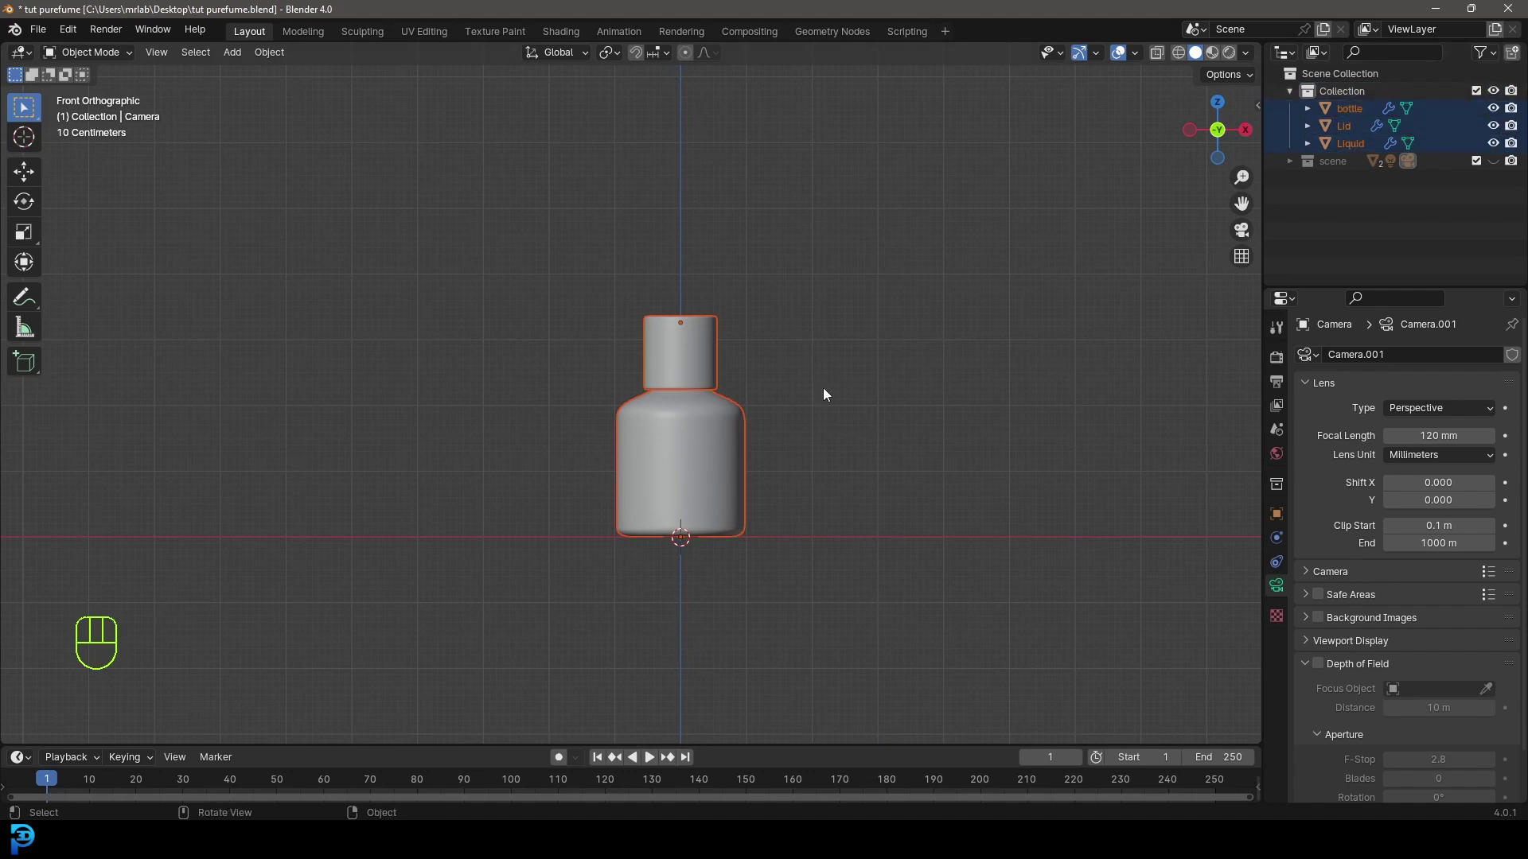
Duplicate the bottle, lid and liquid, rotate the copy 90° onto its side and position it beside the standing bottle.
left_click_drag(779, 494, 697, 416)
key("shift+d")
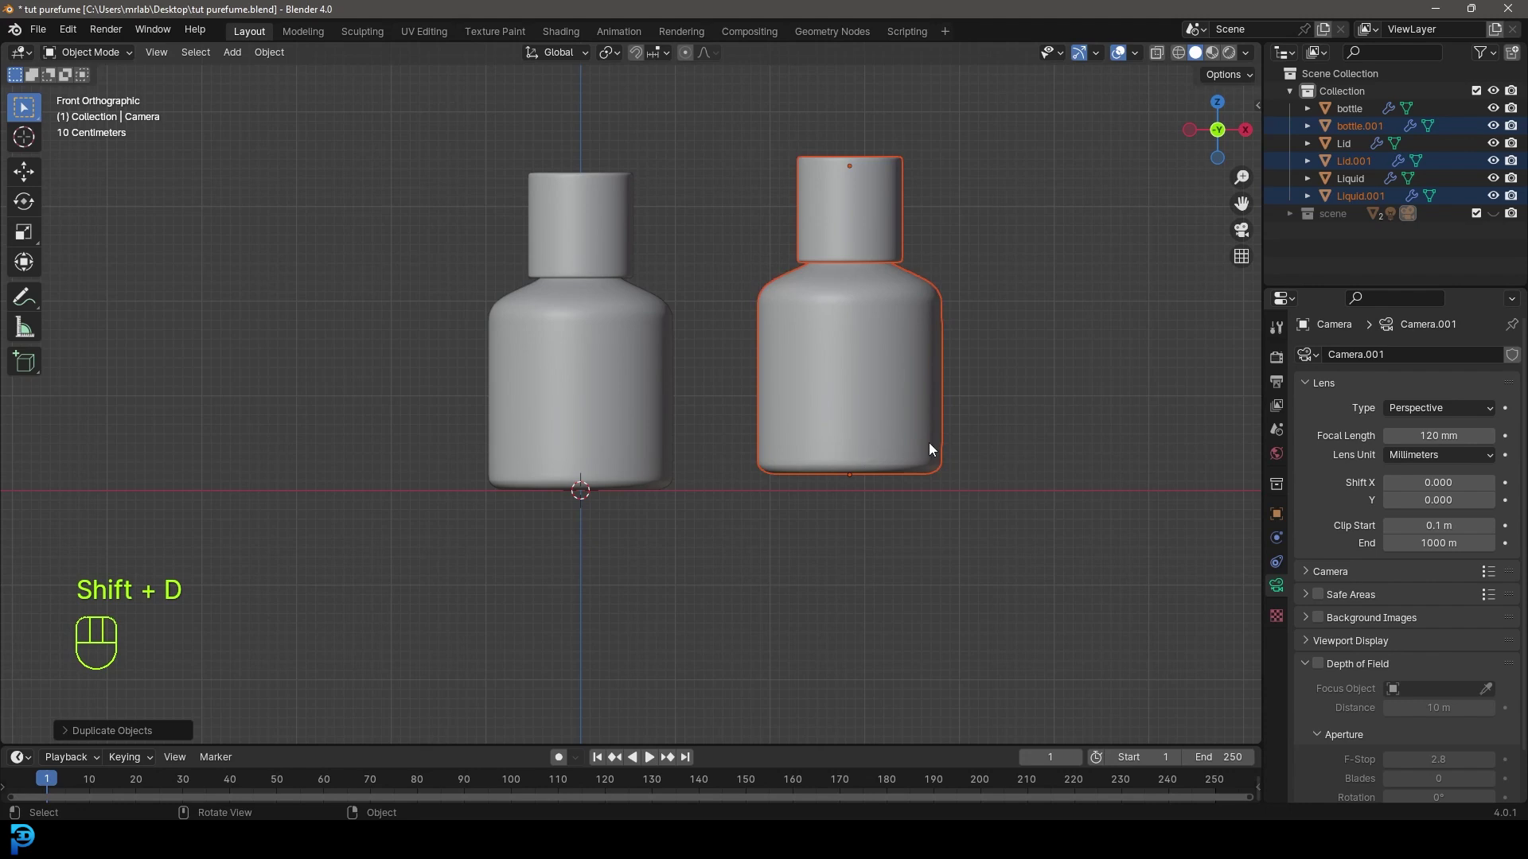
key("r")
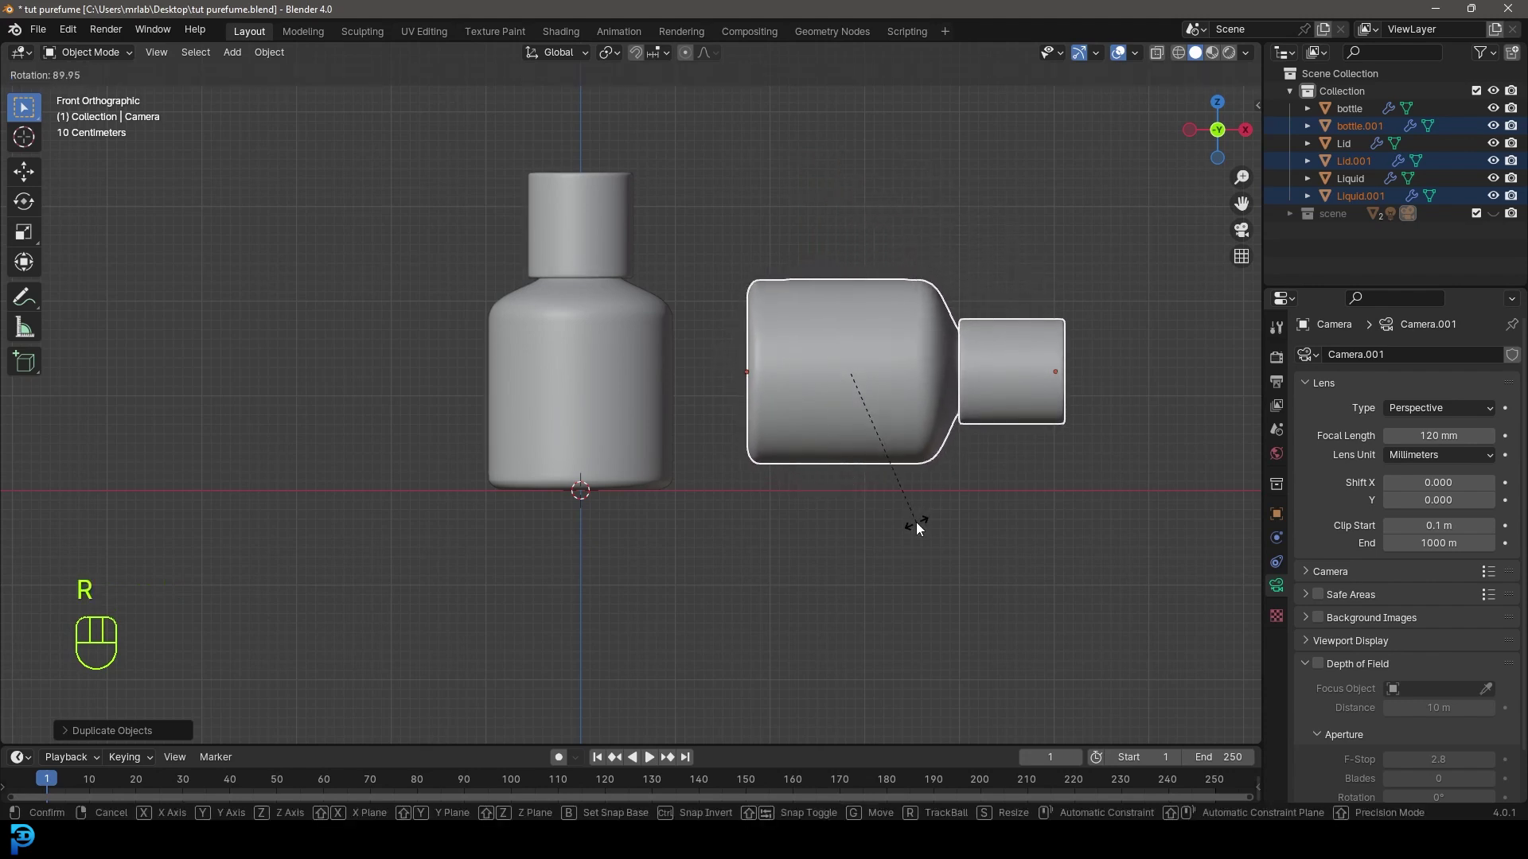
key("g")
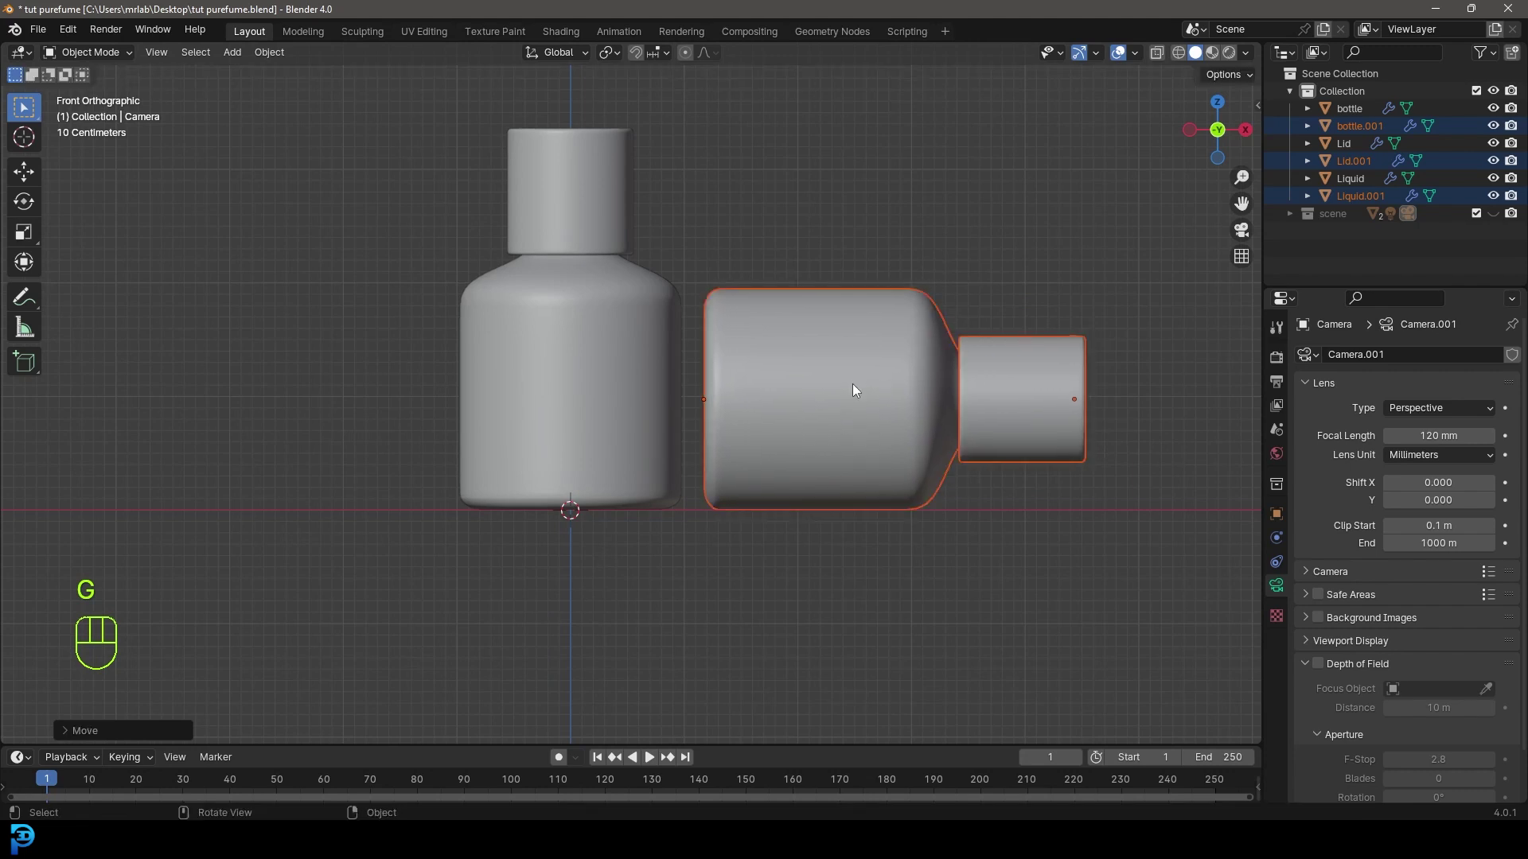
key("KP_7")
left_click_drag(739, 326, 674, 590)
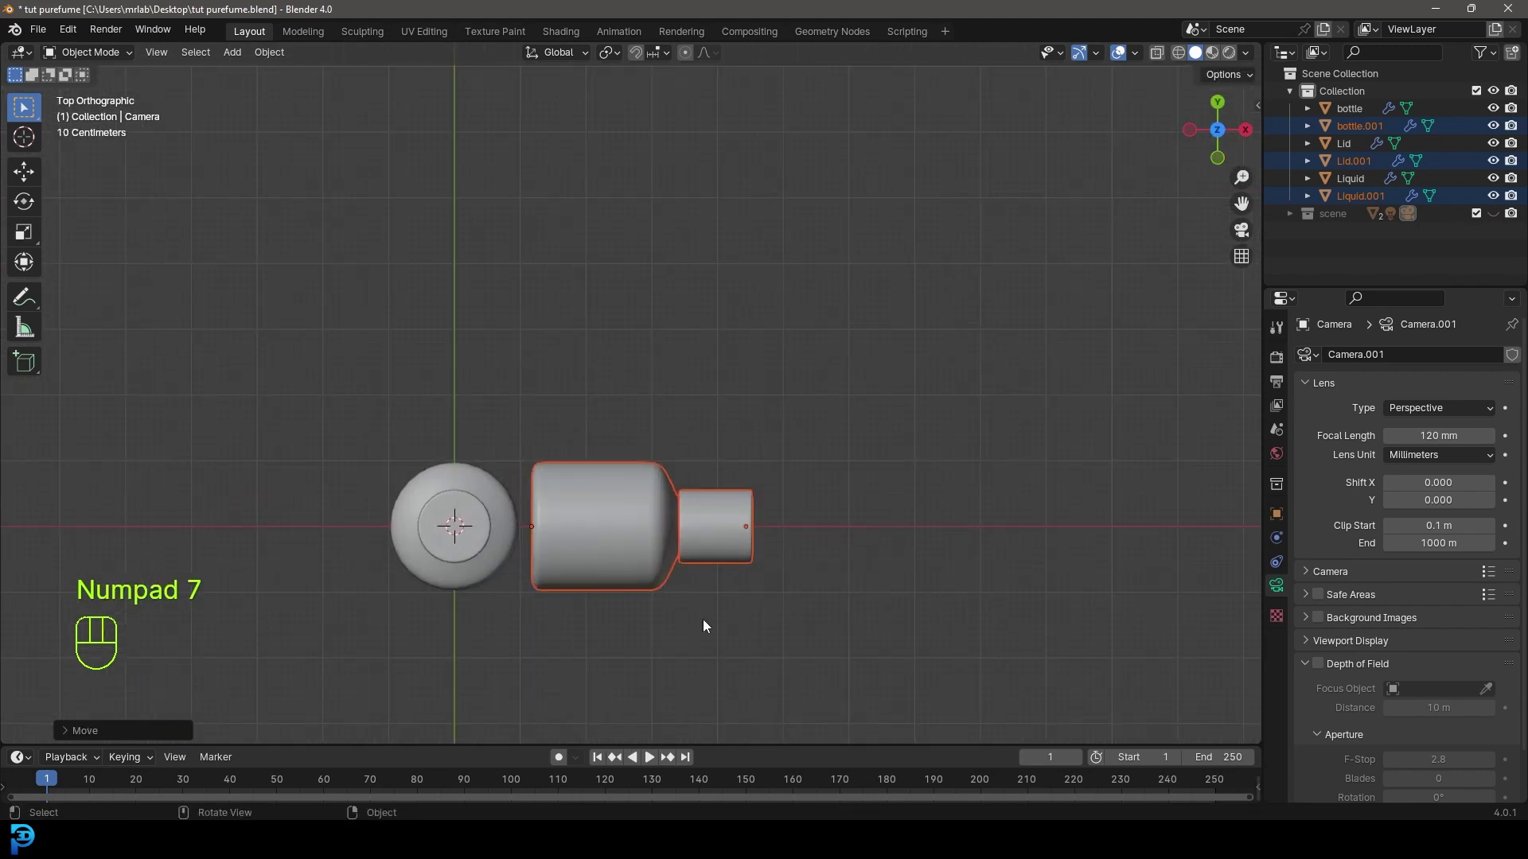
key("r")
key("g")
left_click_drag(644, 582, 670, 463)
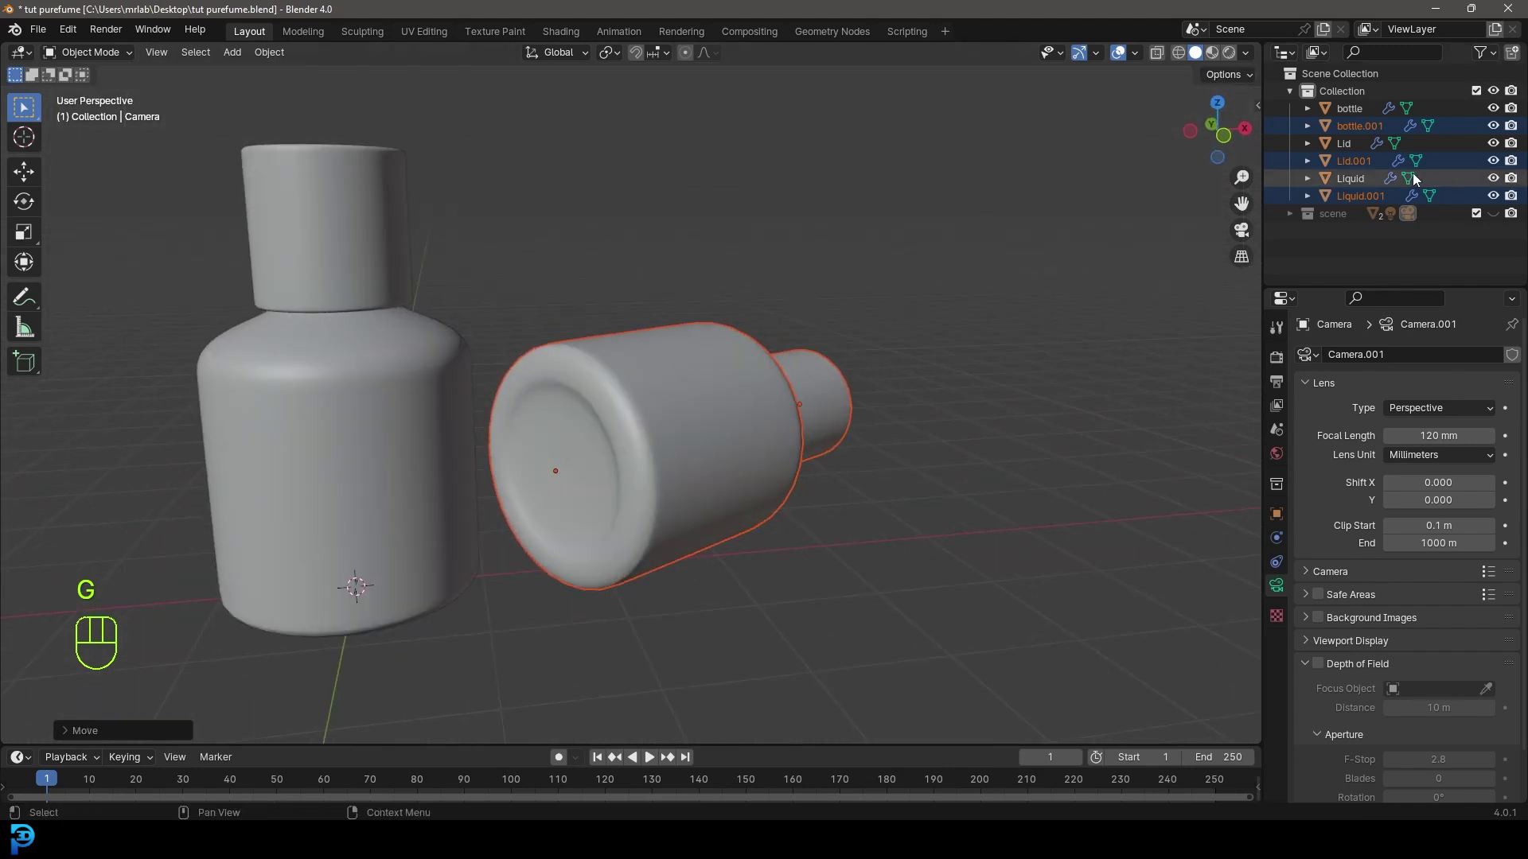
Delete the copy's liquid, Liquid.001.
left_click(1361, 199)
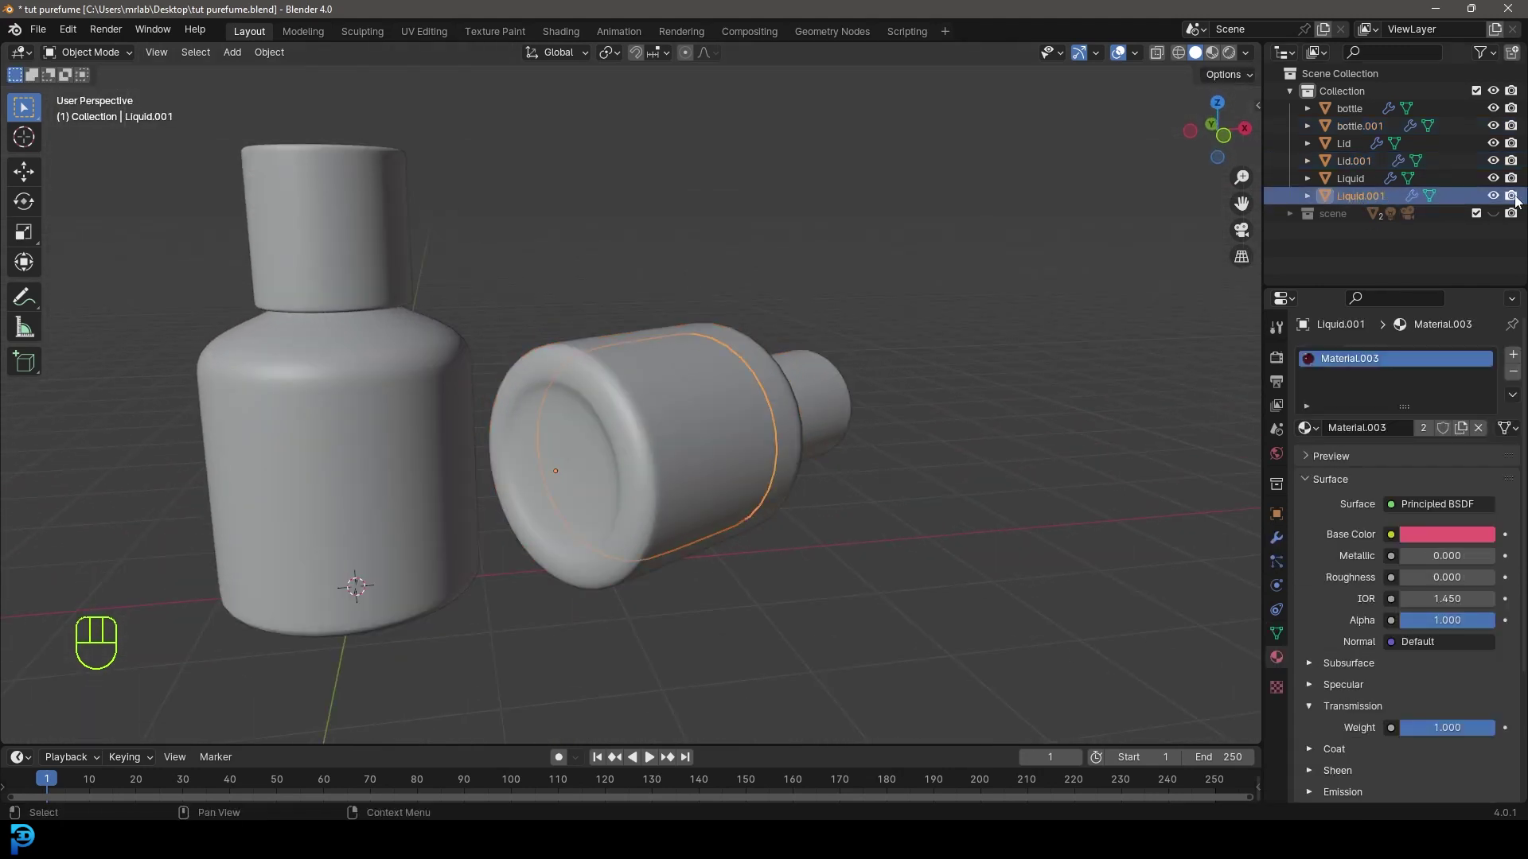
key("Delete")
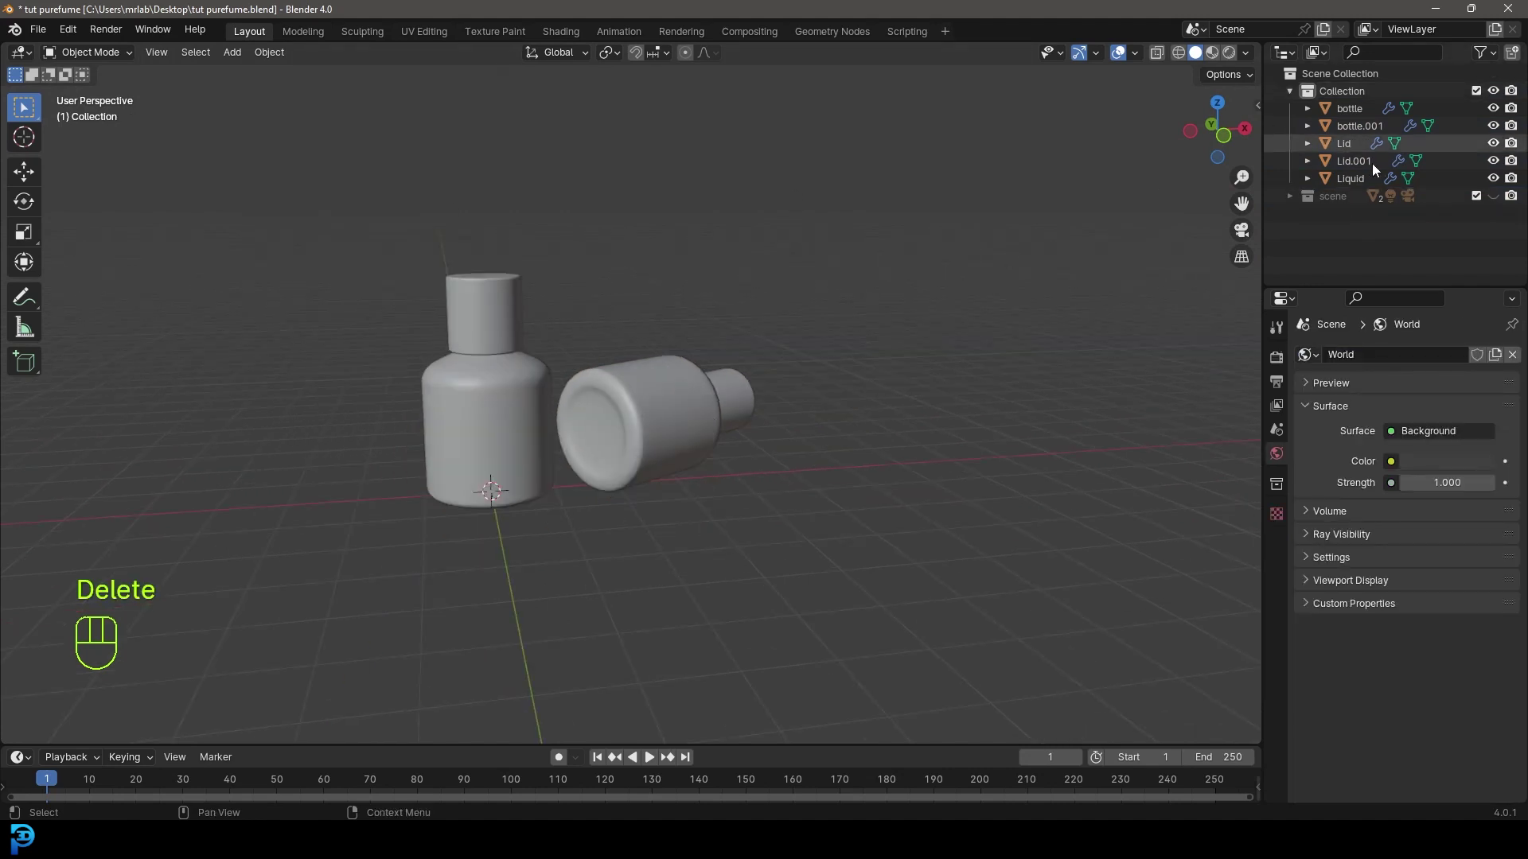
Show the scene collection again, save, and look through the camera.
left_click(1496, 201)
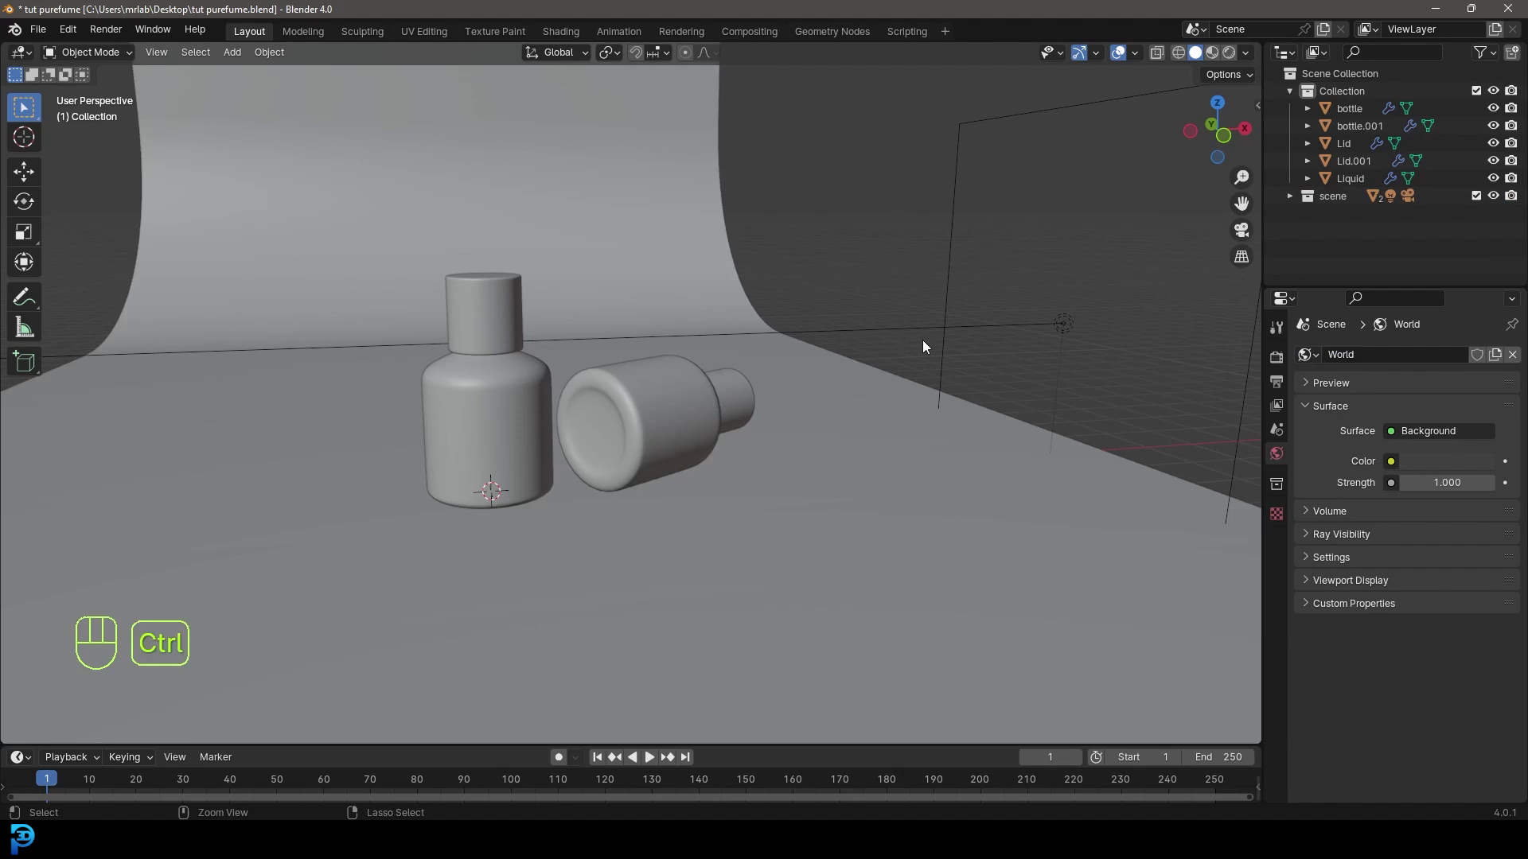
key("ctrl+s")
key("ctrl+s")
key("KP_0")
left_click_drag(772, 417, 718, 433)
left_click(669, 325)
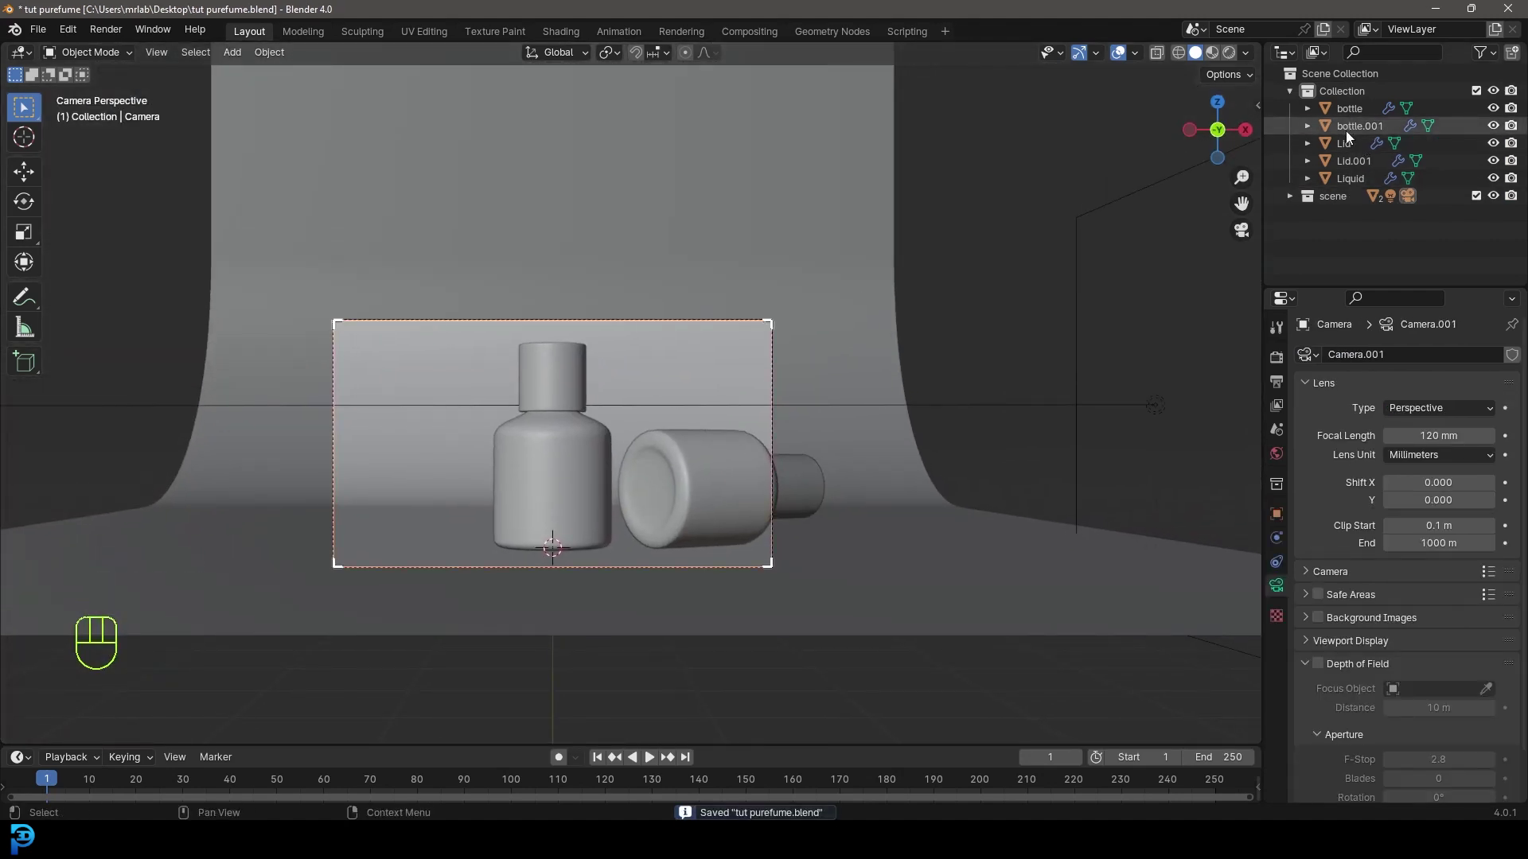
Shift the camera along X so both bottles sit in frame, then save the project.
left_click(1290, 200)
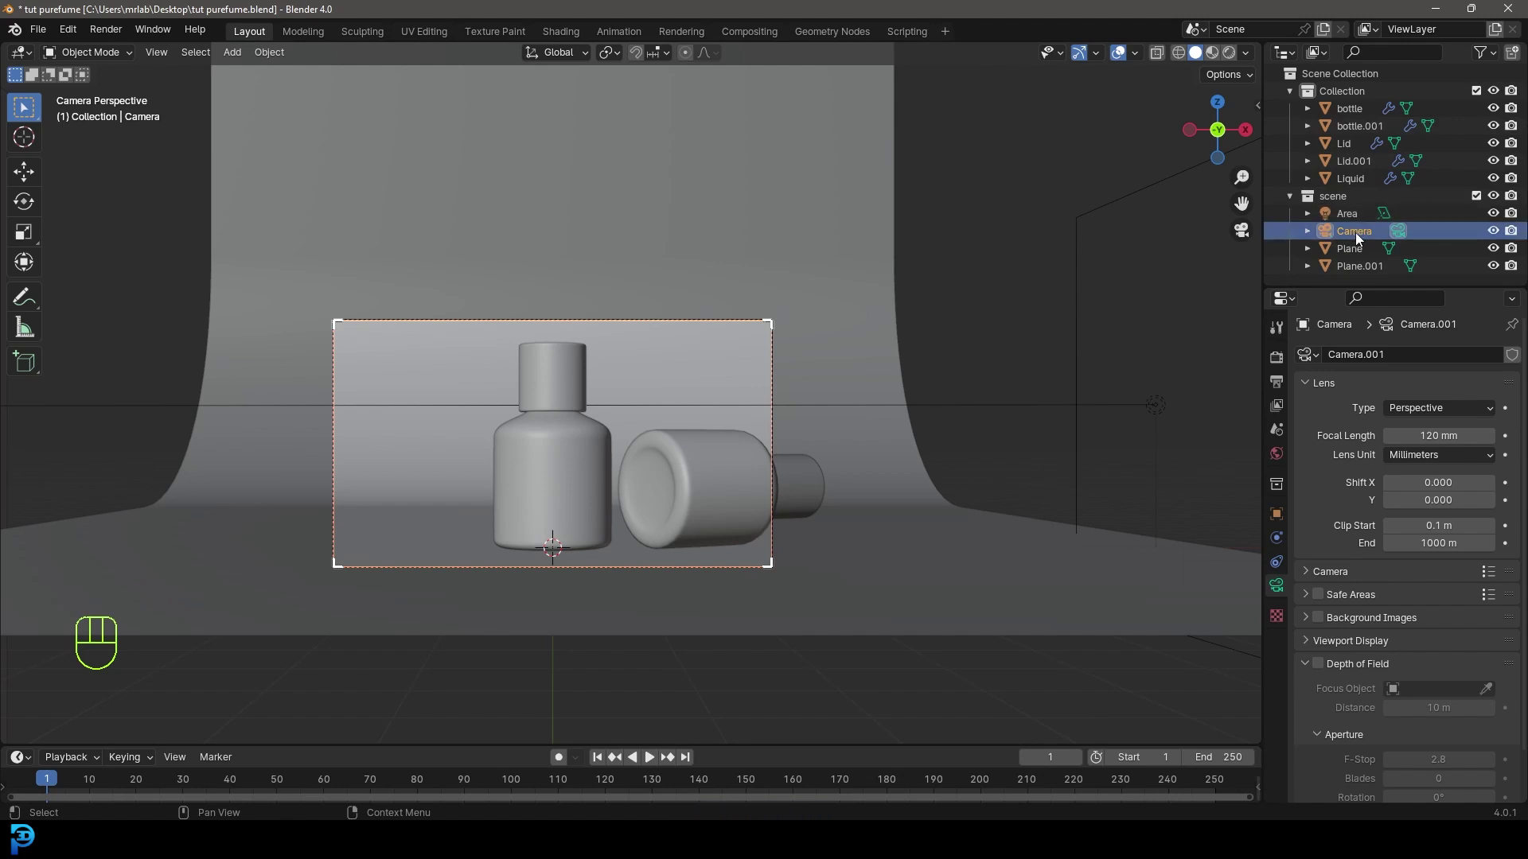
key("g")
key("x")
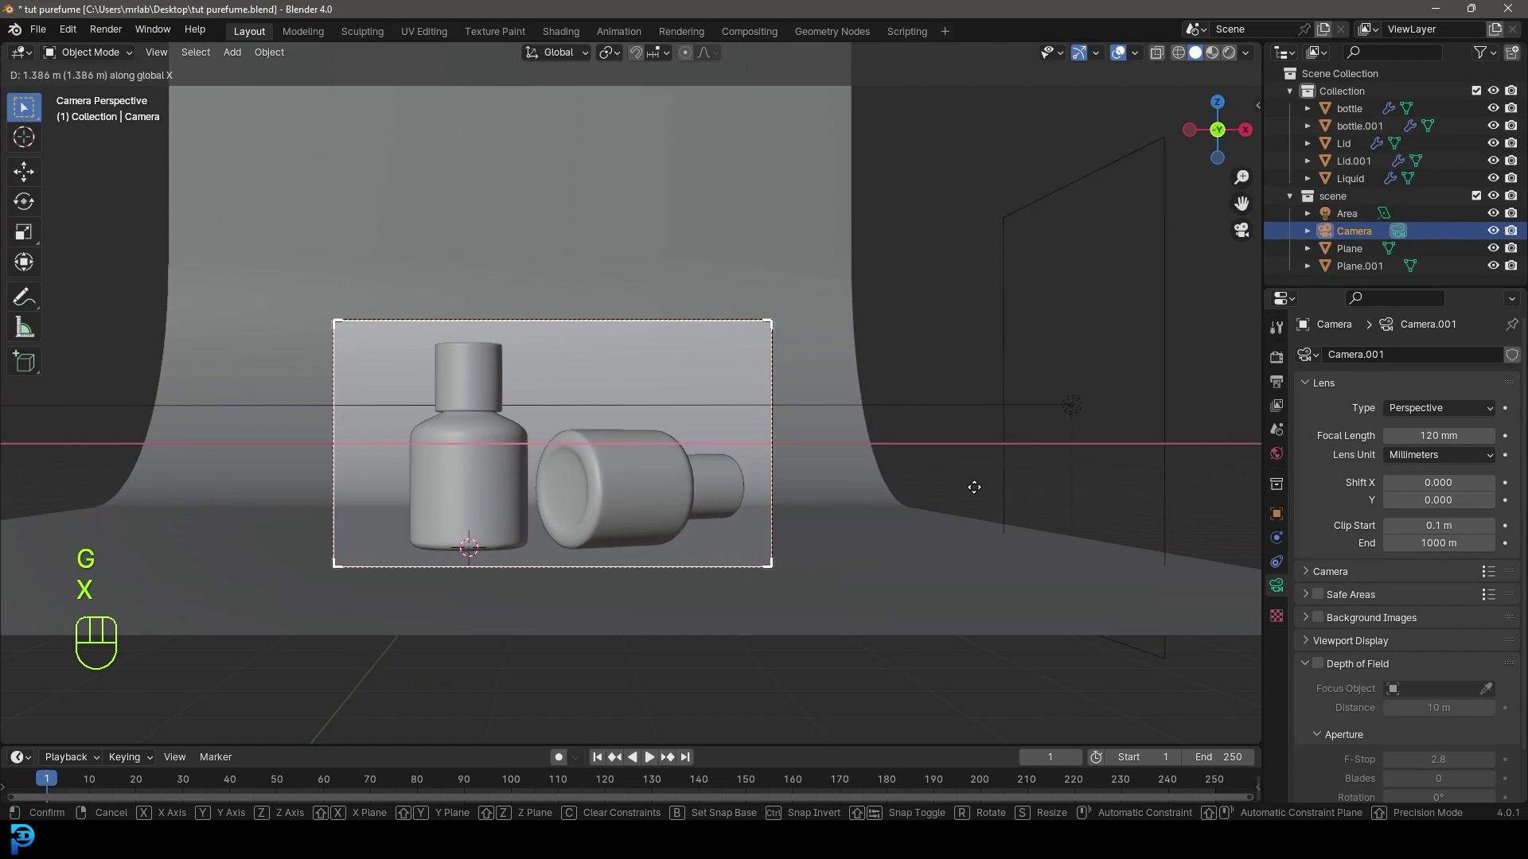
key("ctrl+s")
key("ctrl+s")
key("shift+a")
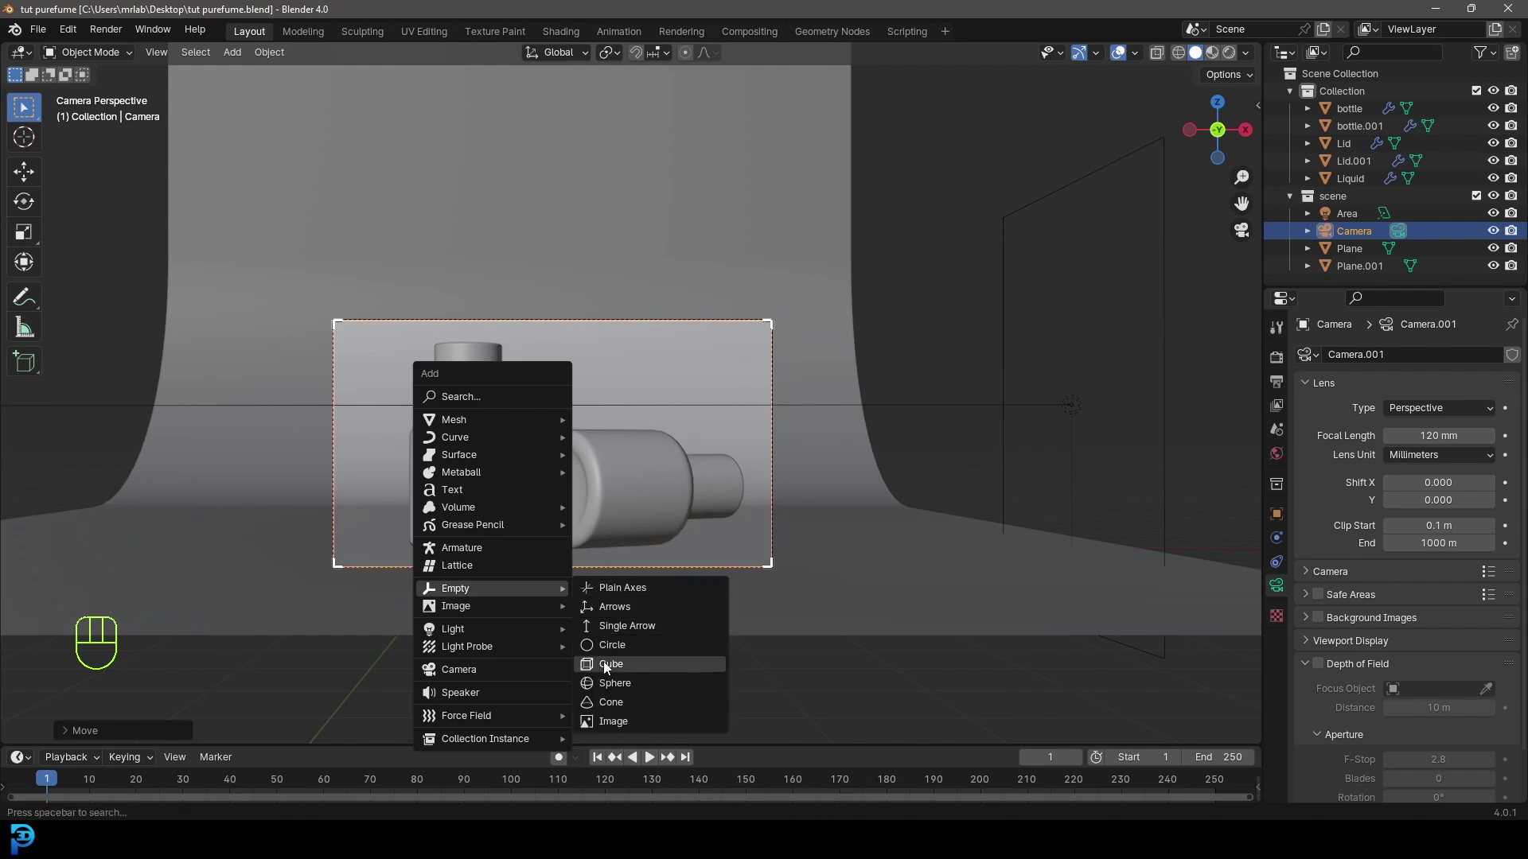
Place a cube Empty by the lying bottle and enable the camera's depth of field focused on it.
key("g")
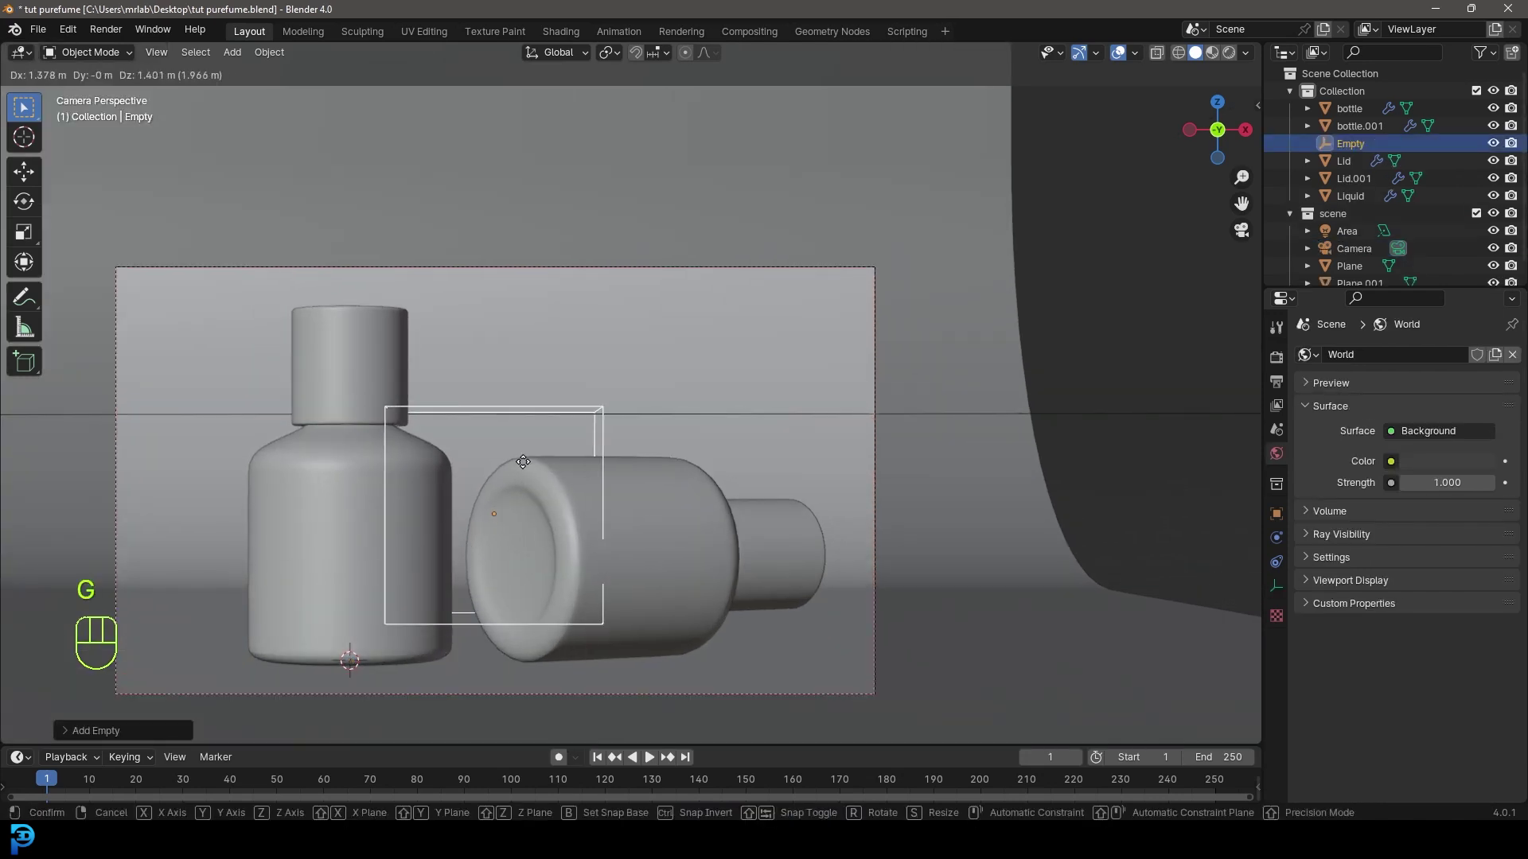
left_click(641, 271)
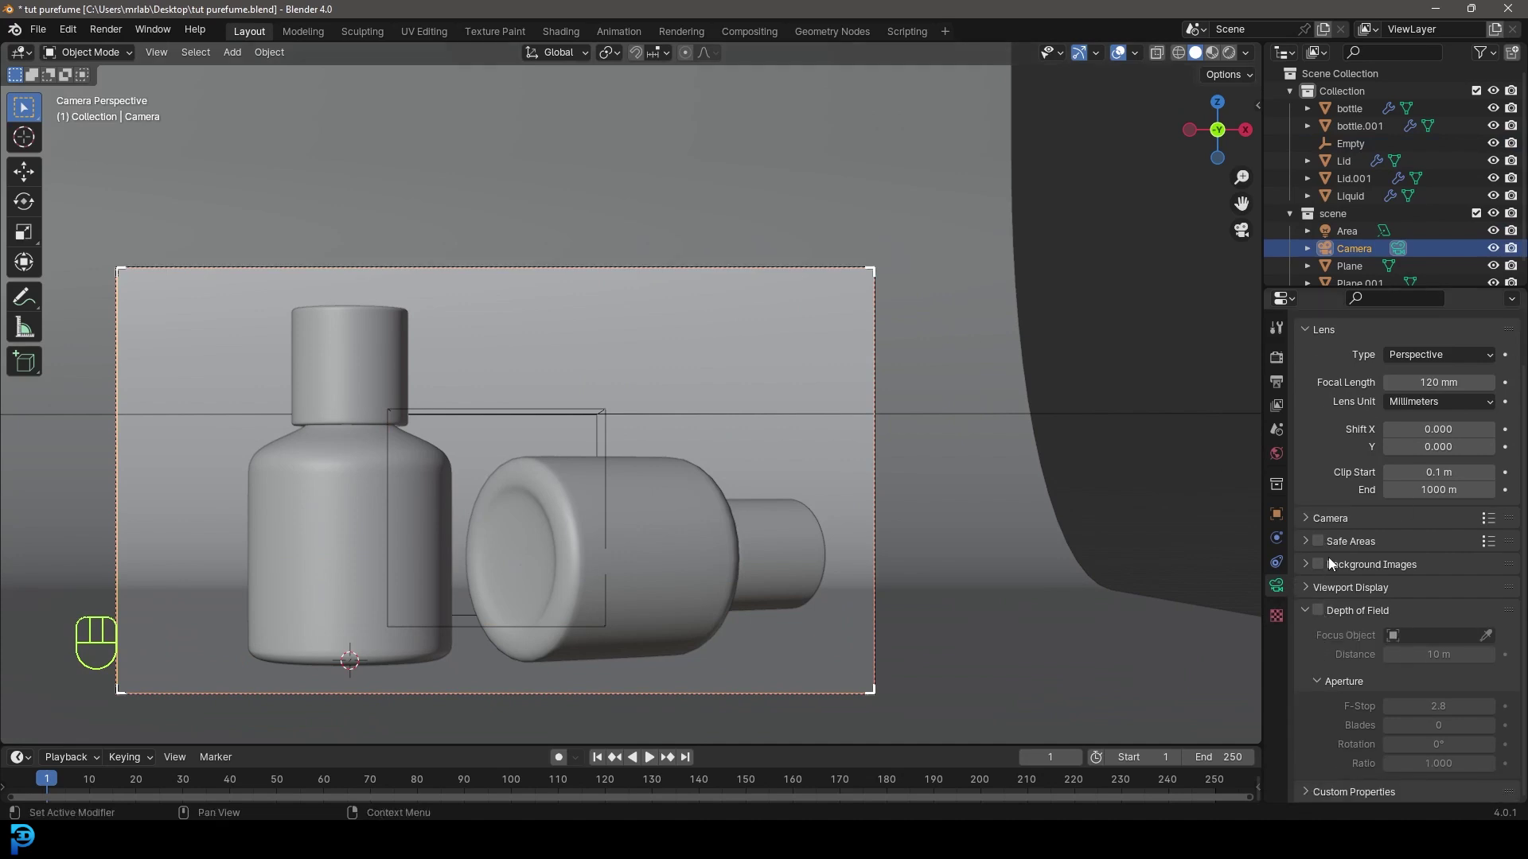
left_click(1328, 614)
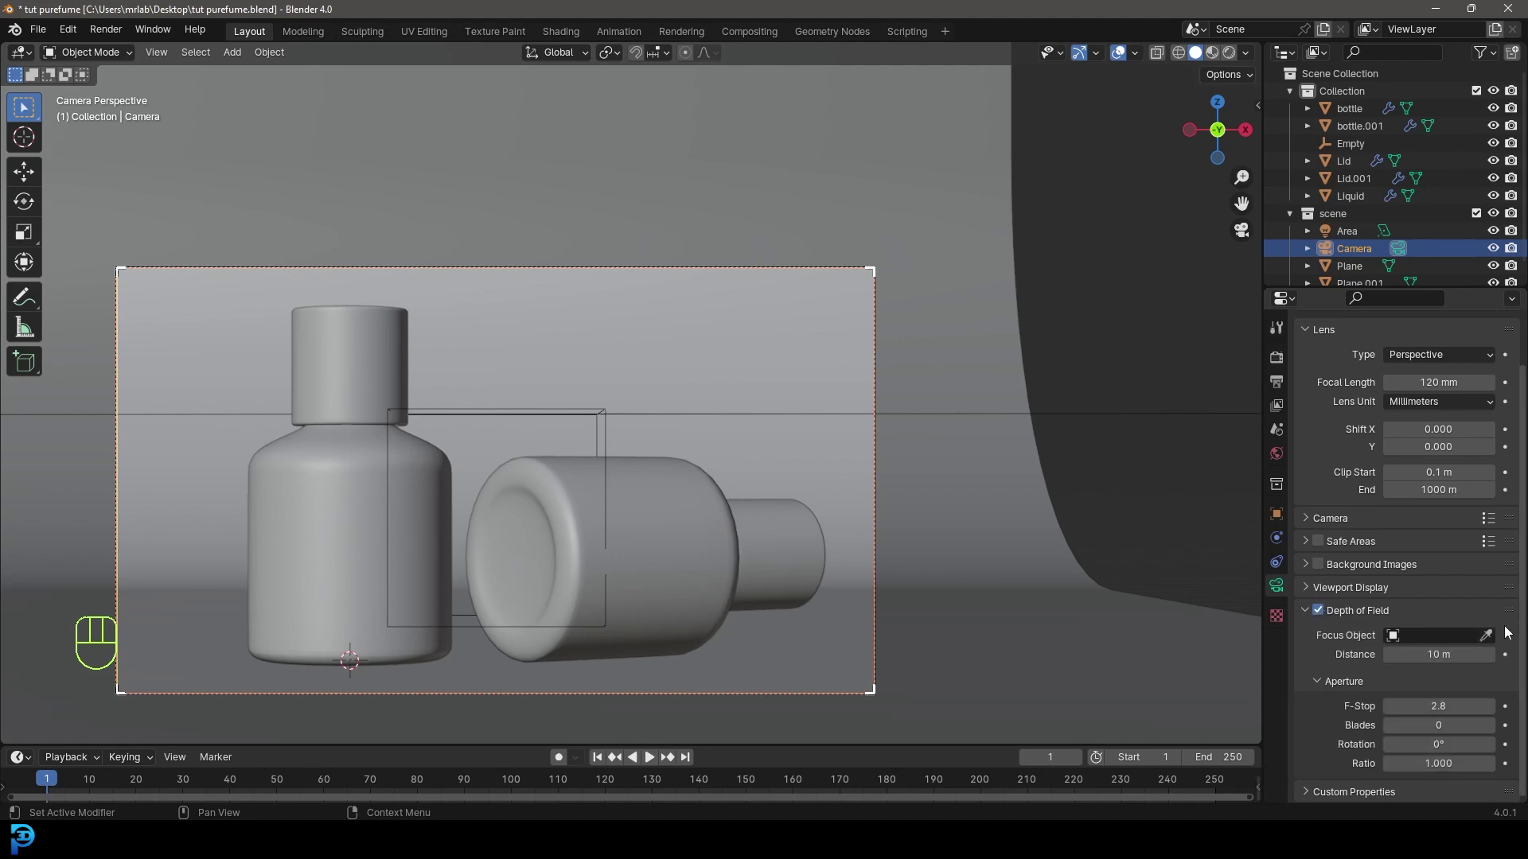